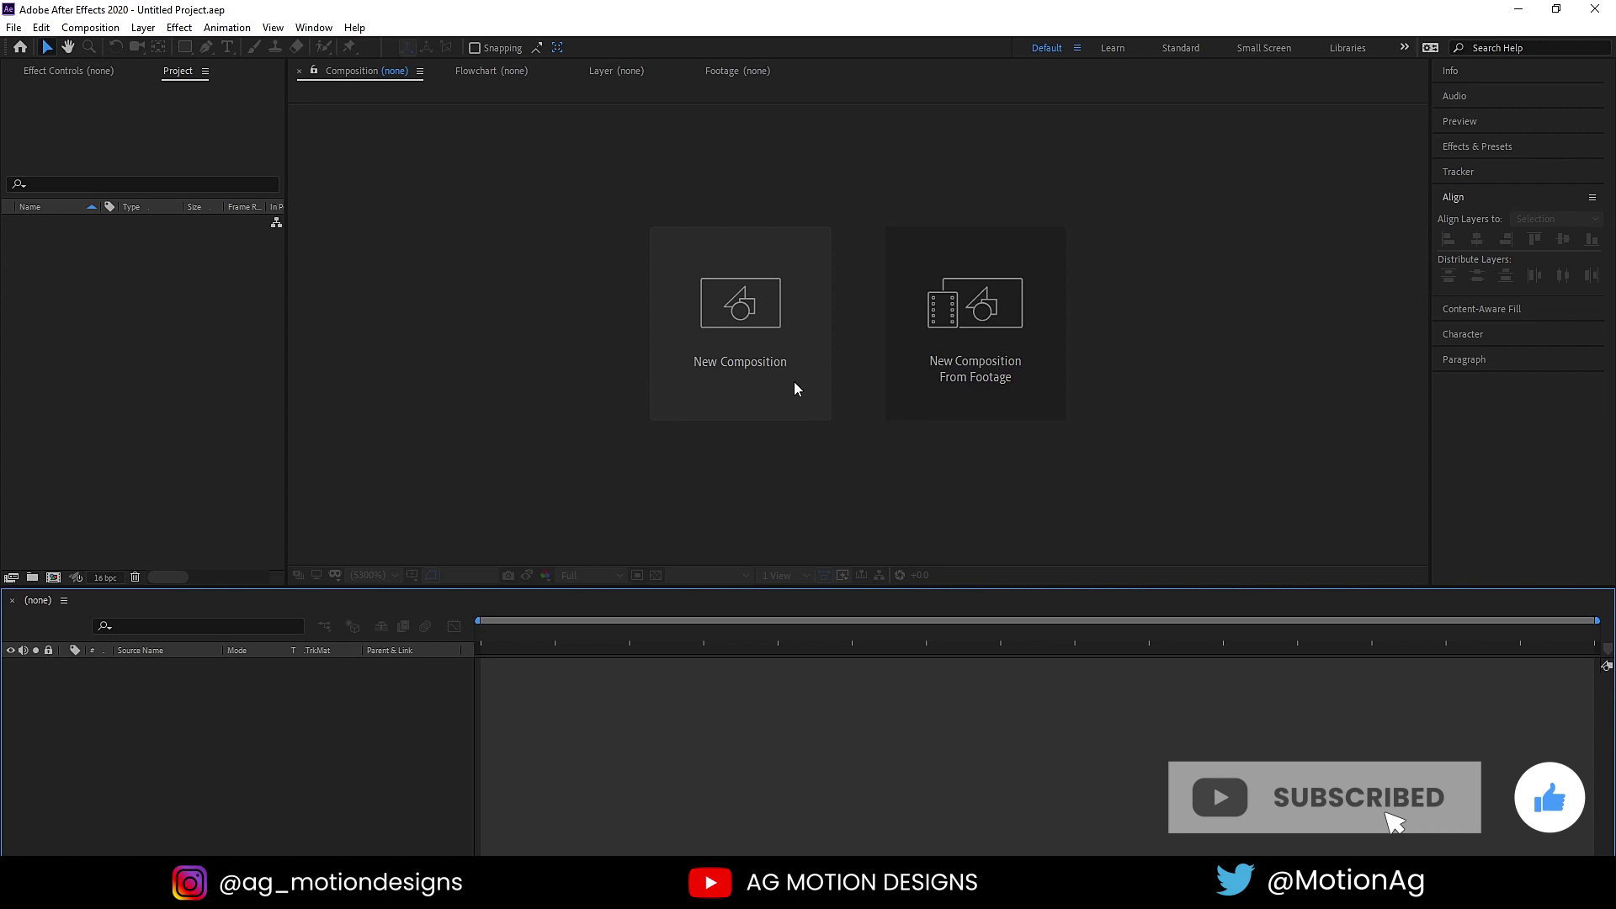
# - Create the 'Main Animation' composition at 1920×1080, 30 fps, 30 seconds, black background
pyautogui.click(792, 383)
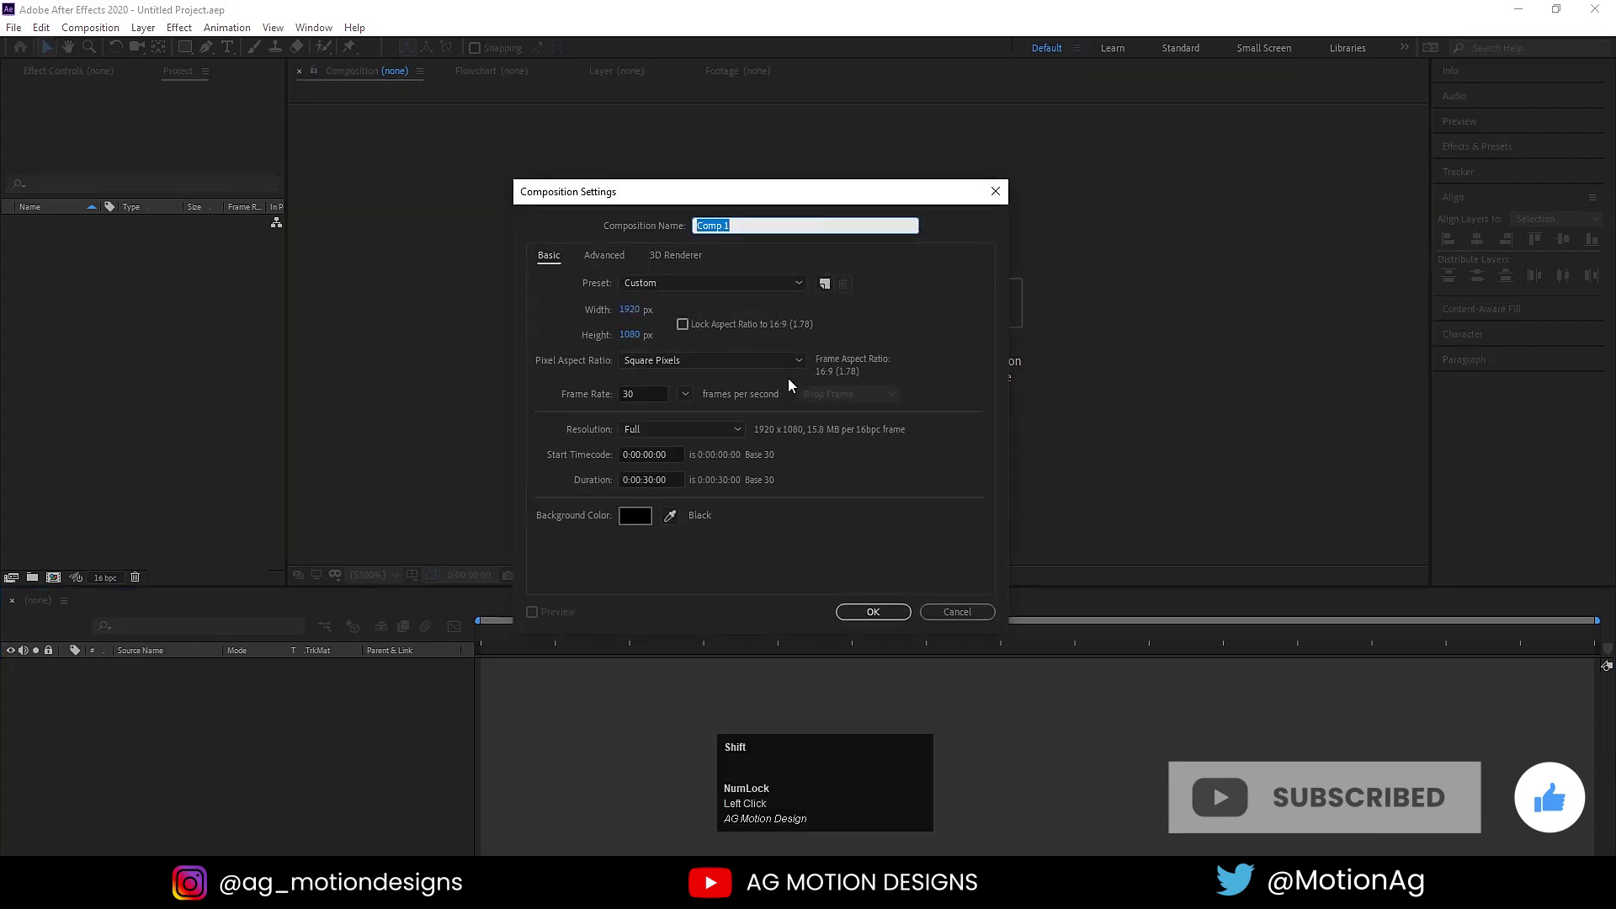
pyautogui.write('ain')
pyautogui.press('space')
pyautogui.write('imation')
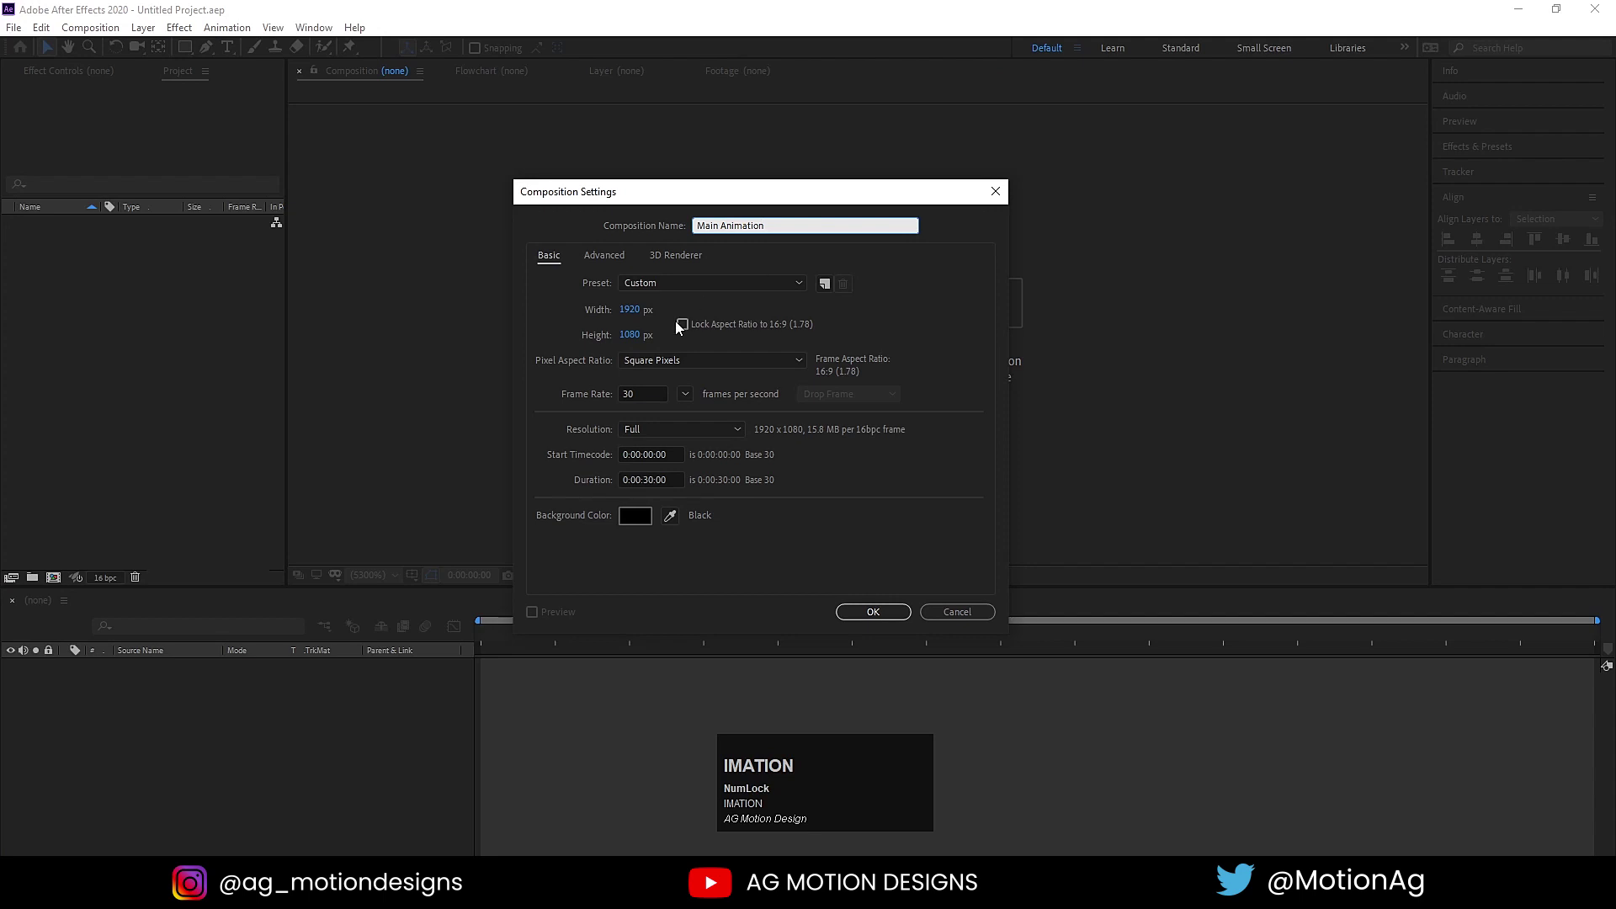
pyautogui.click(629, 311)
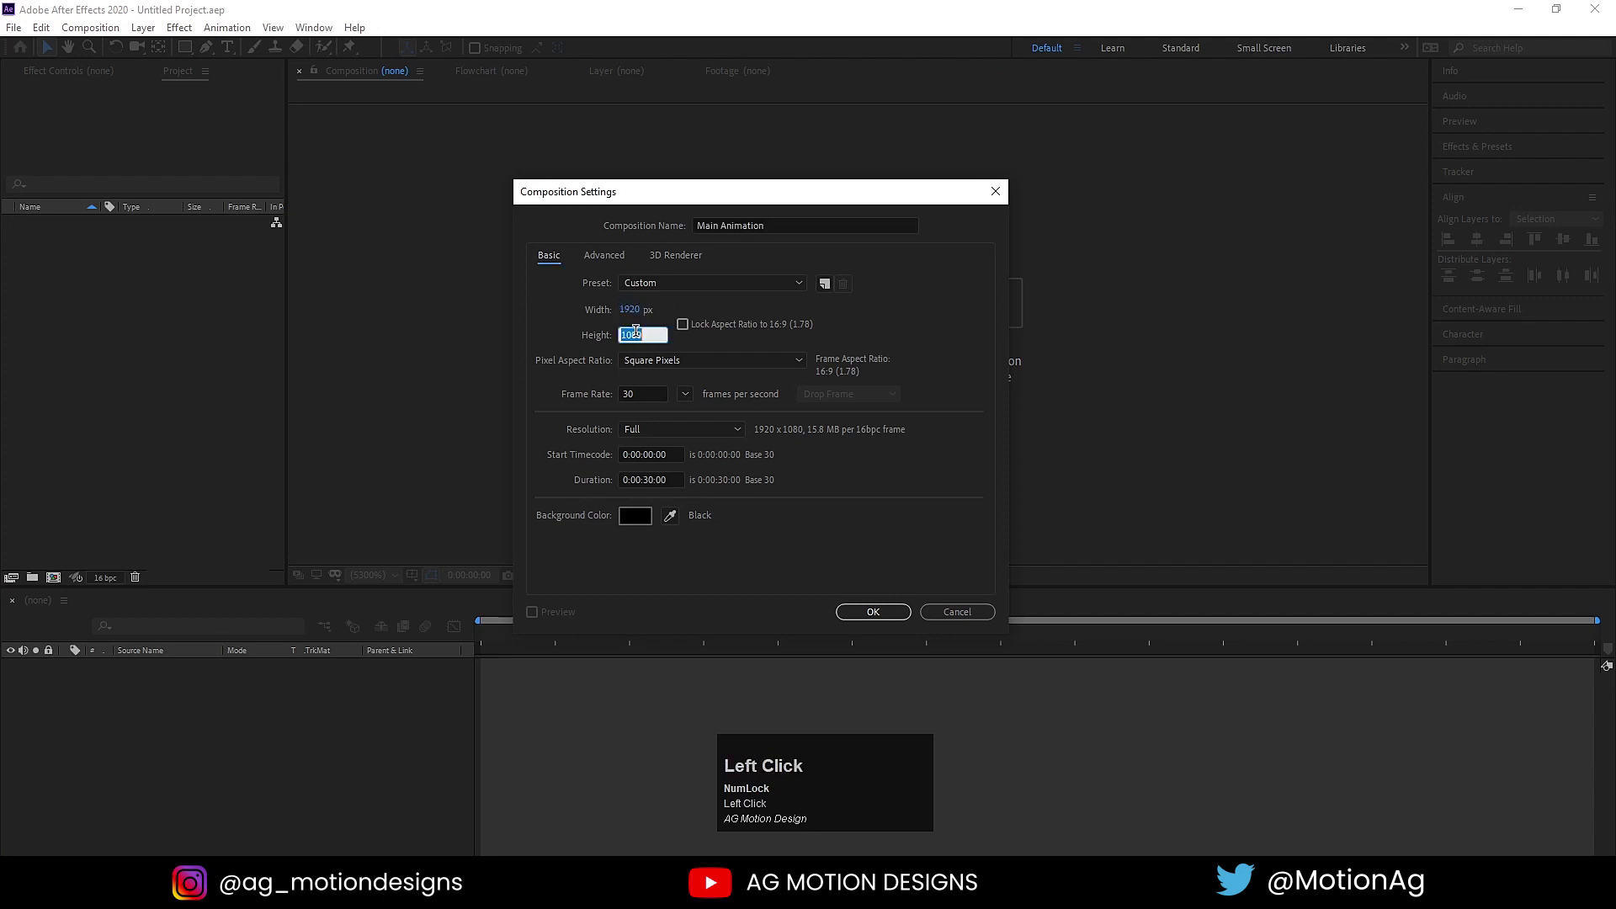
pyautogui.click(648, 392)
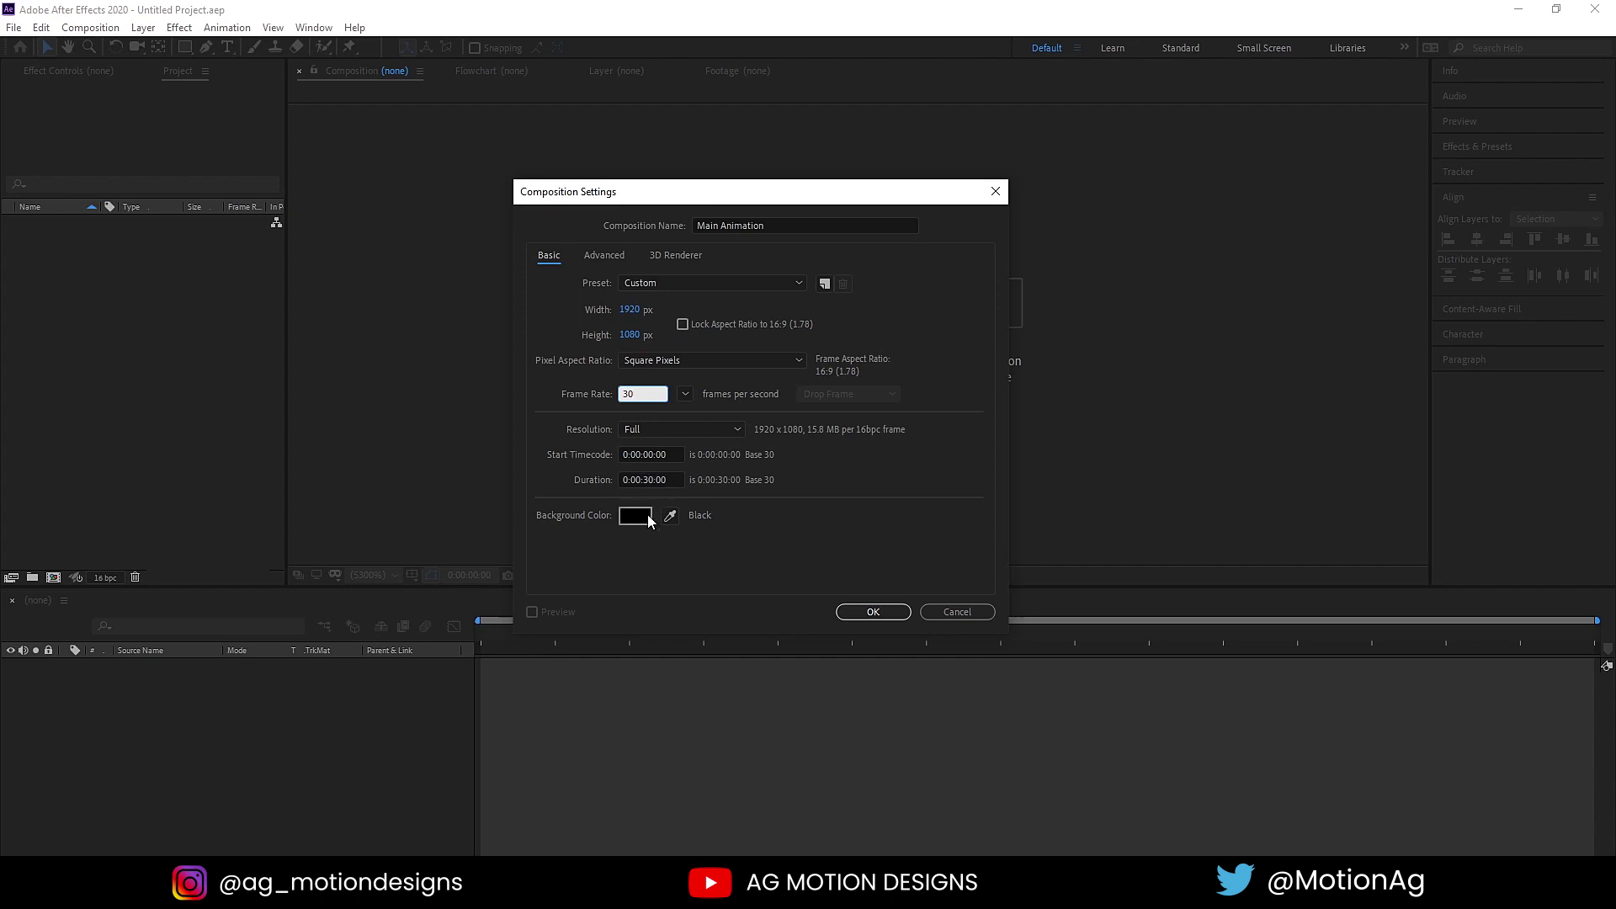
pyautogui.click(871, 616)
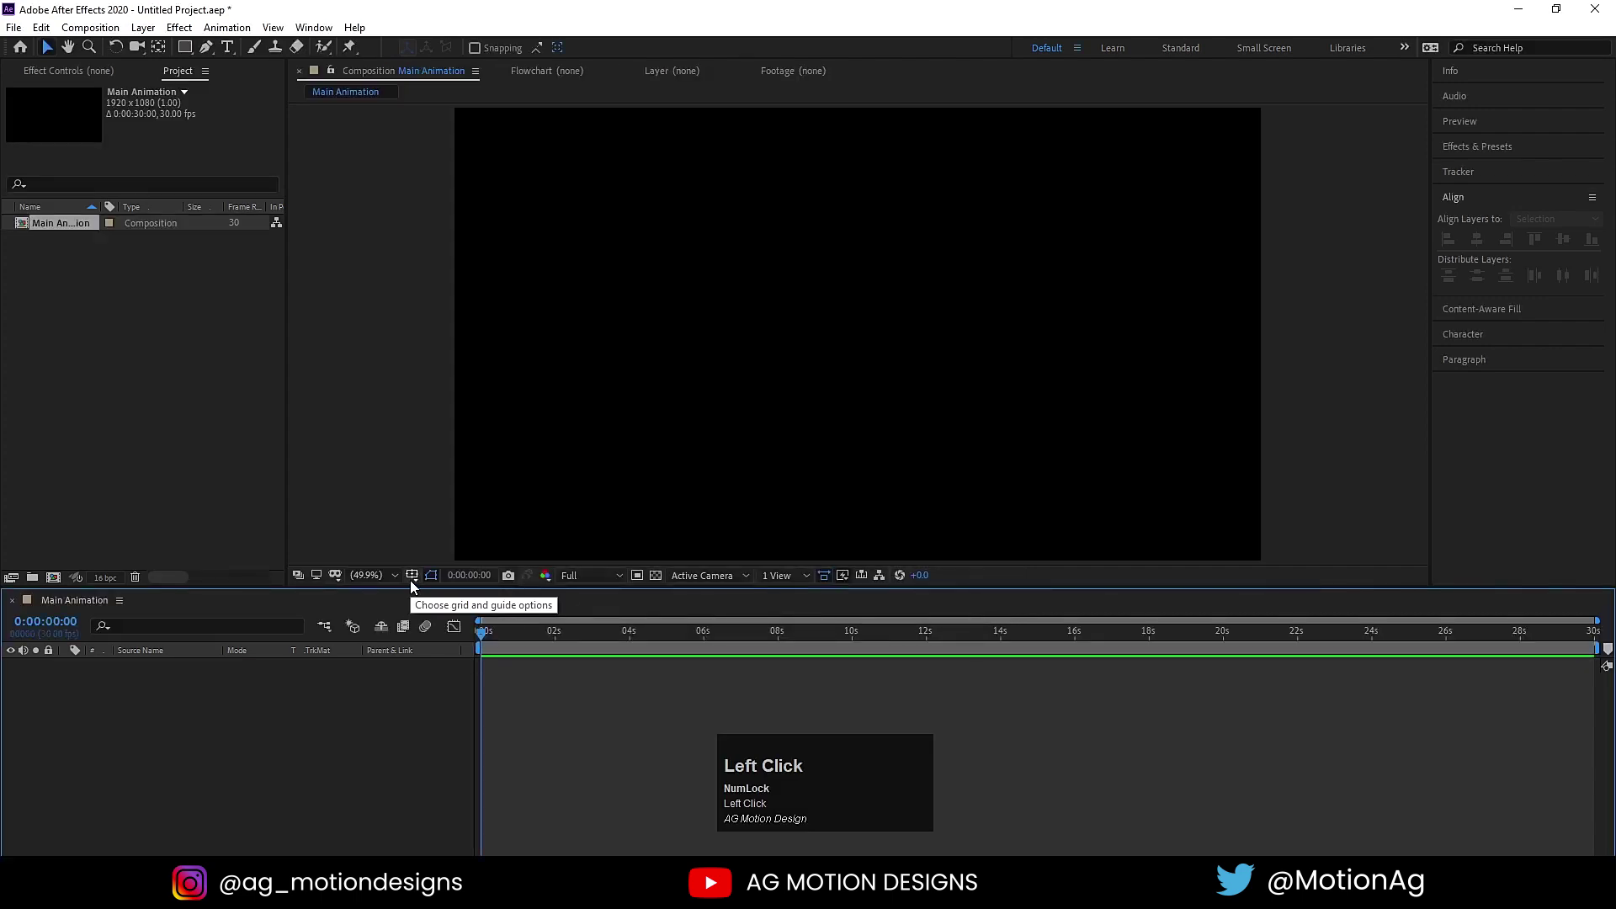
# - Show title/action-safe guides and add a full-frame solid named 'saber'
pyautogui.click(410, 584)
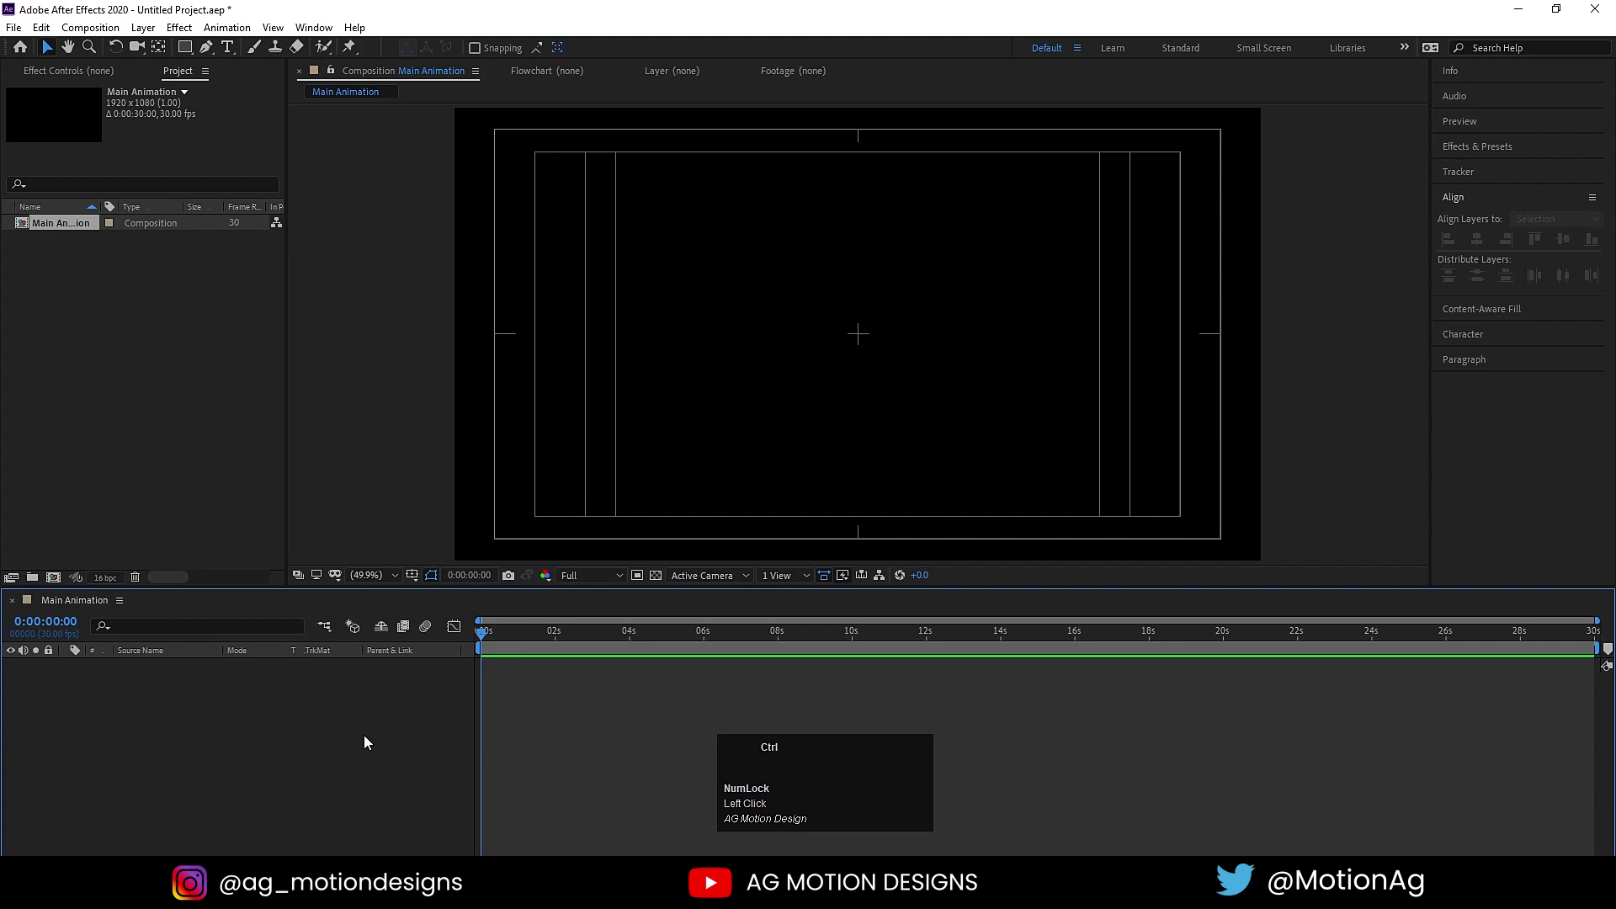
pyautogui.press('ctrl+y')
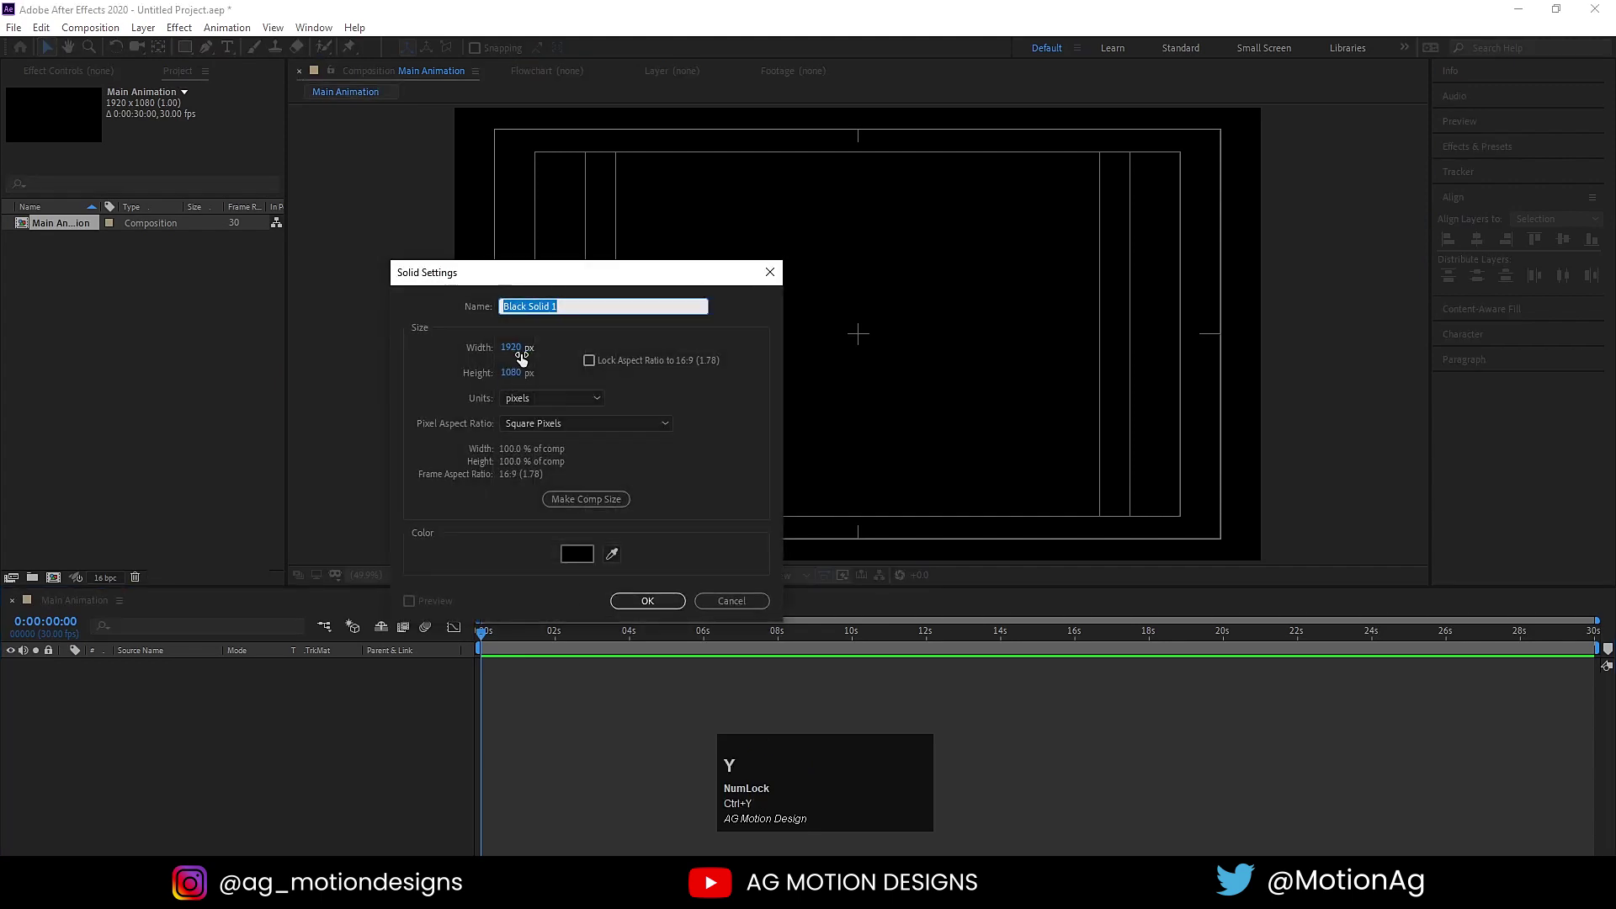
pyautogui.write('saber')
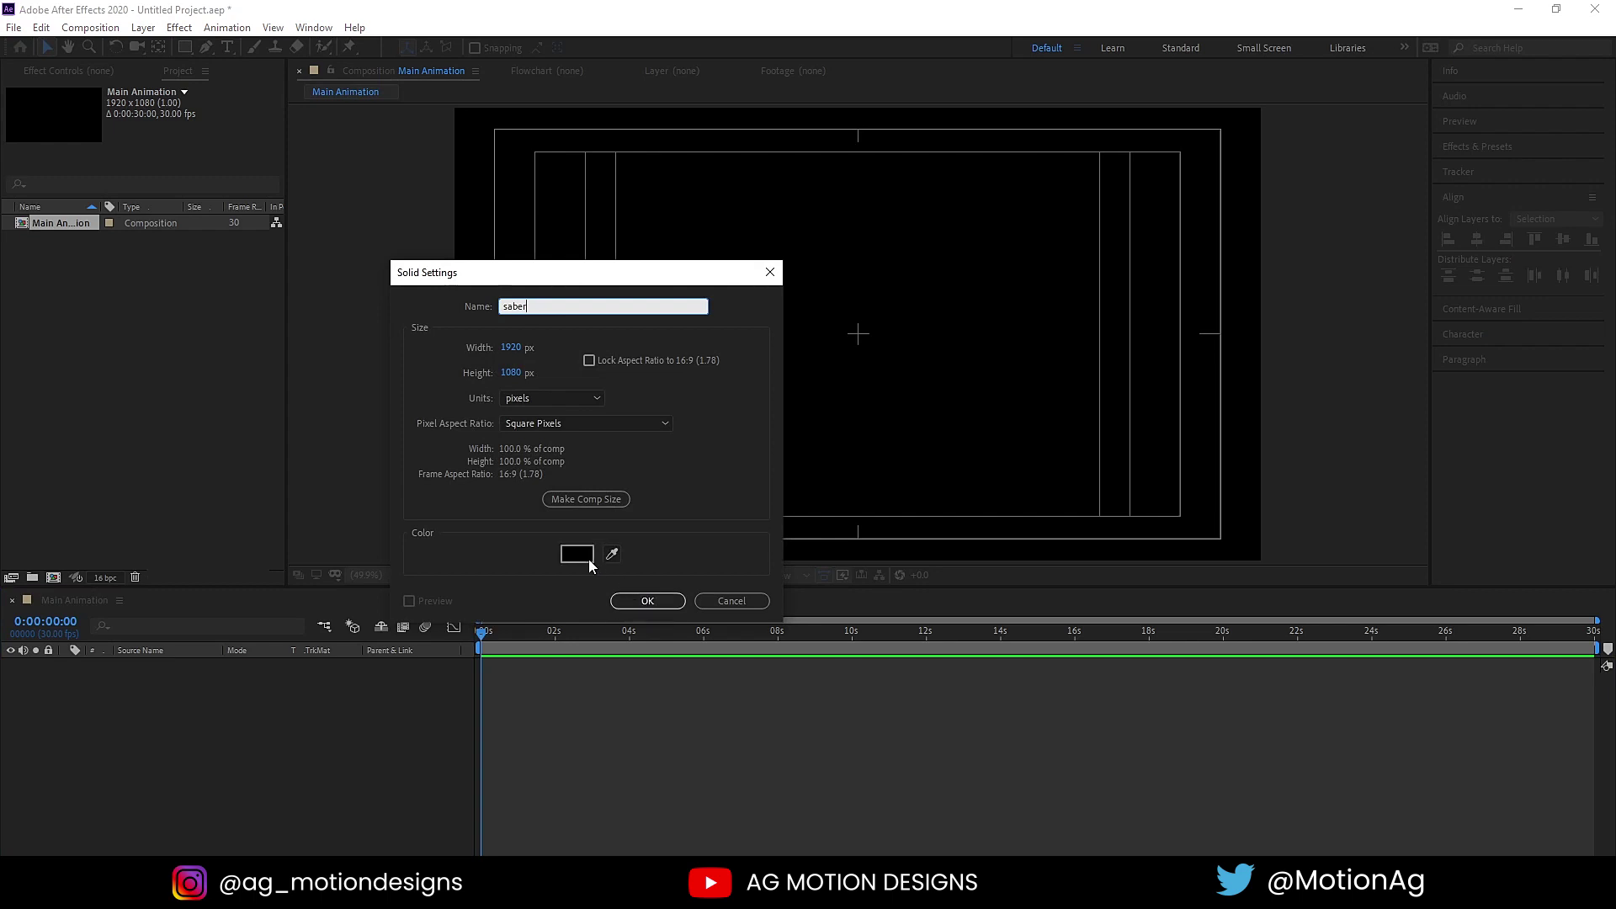
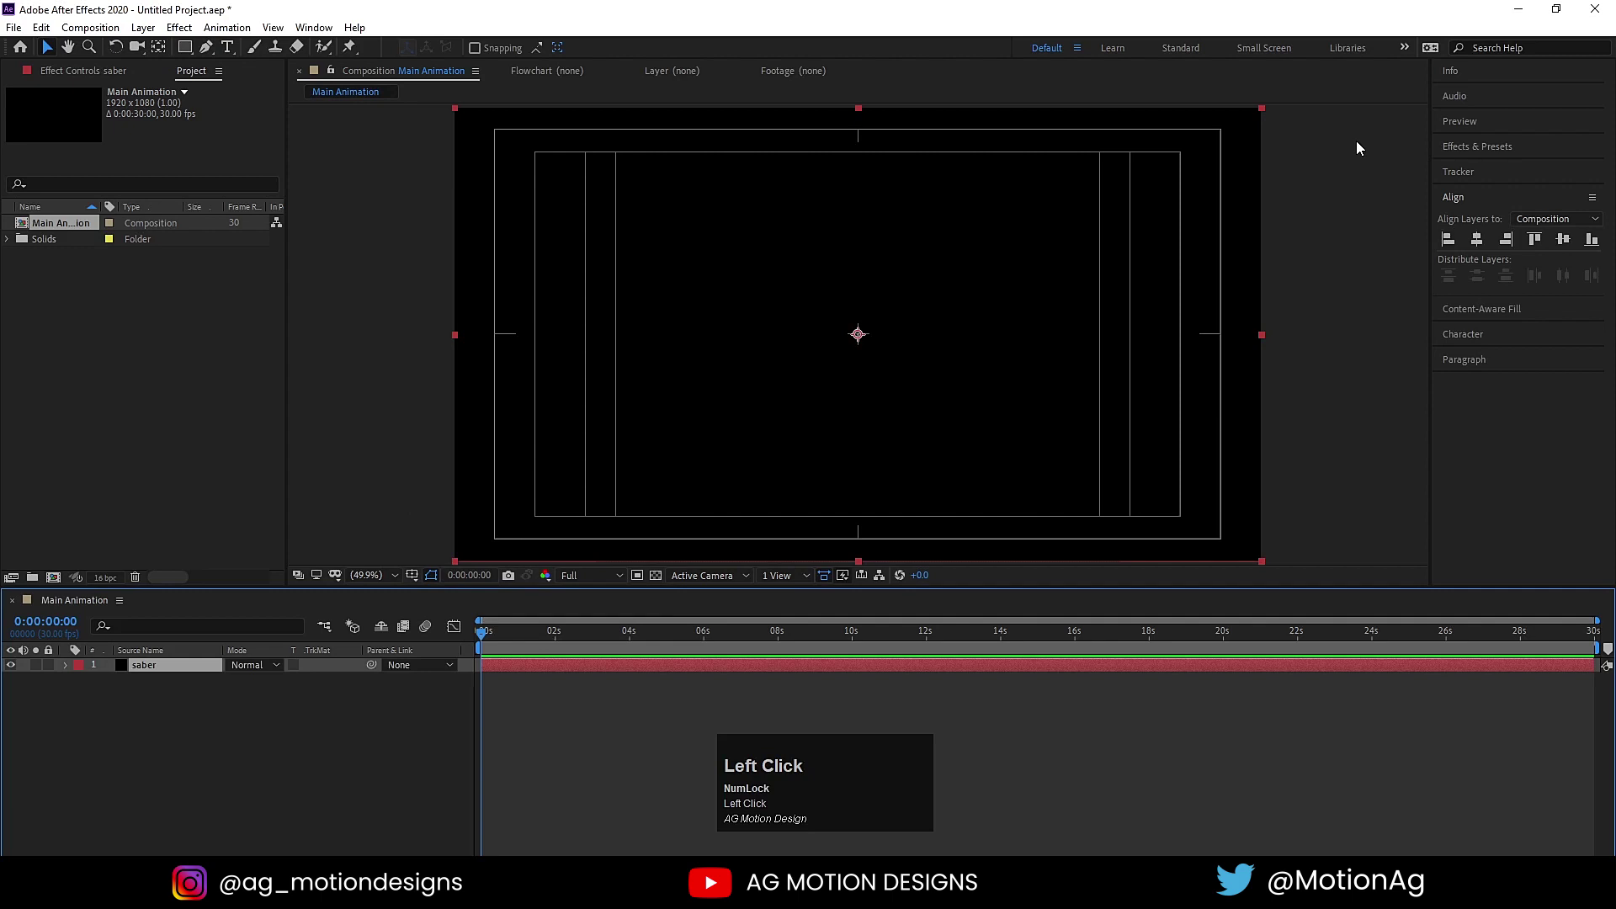
# - Find Saber in Effects & Presets and apply it to the saber solid
pyautogui.click(1466, 150)
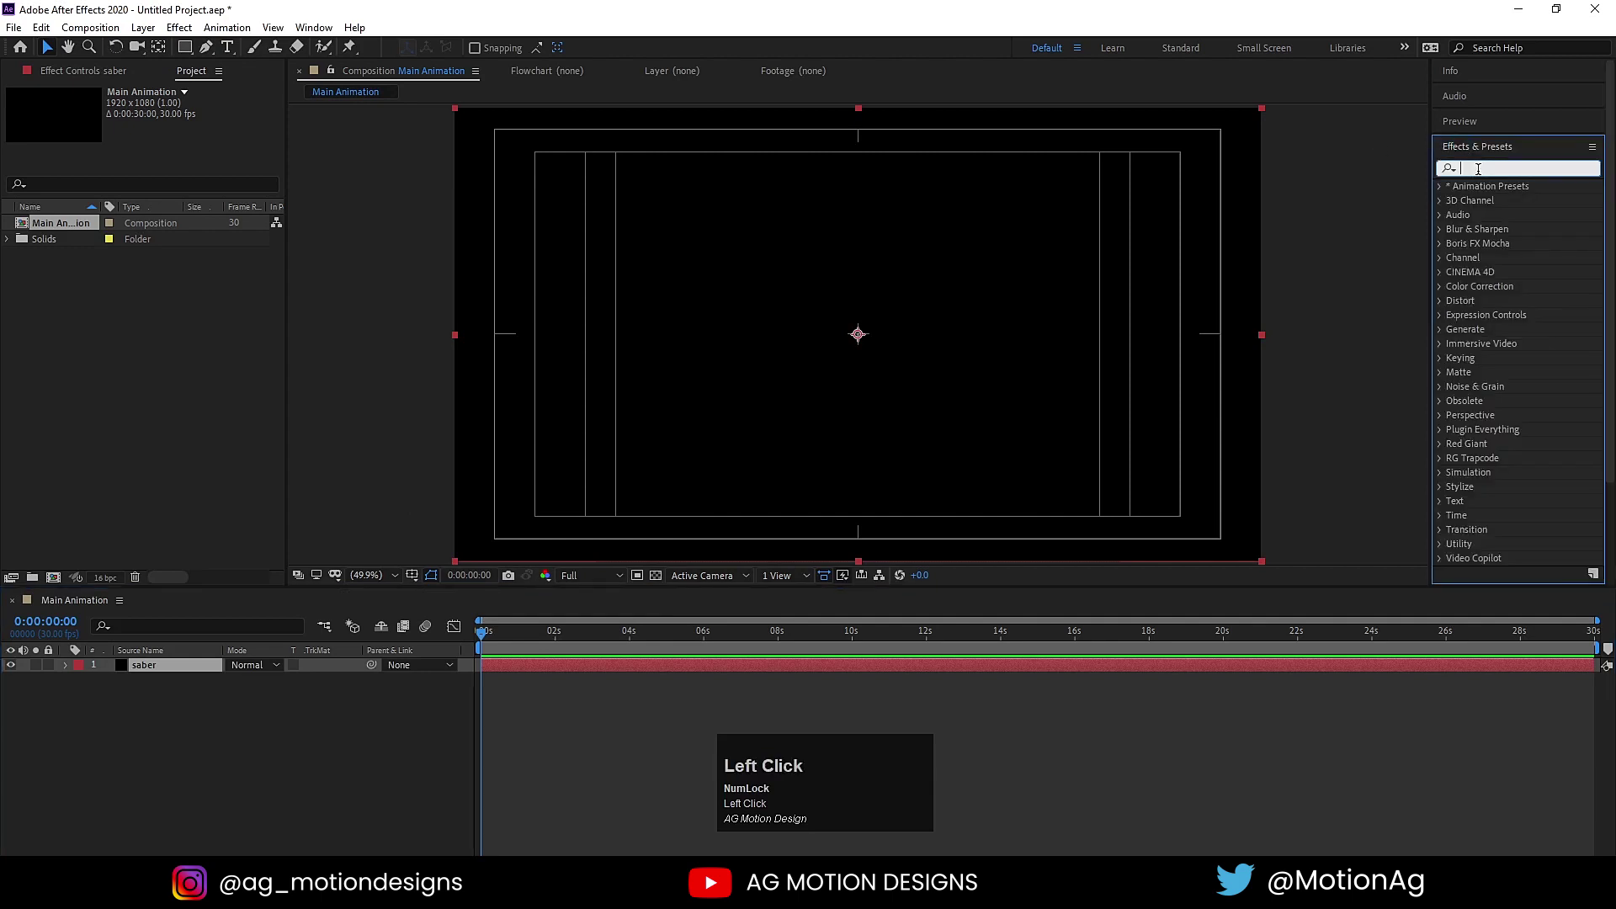
pyautogui.write('Seft Clickaber')
pyautogui.click(1503, 205)
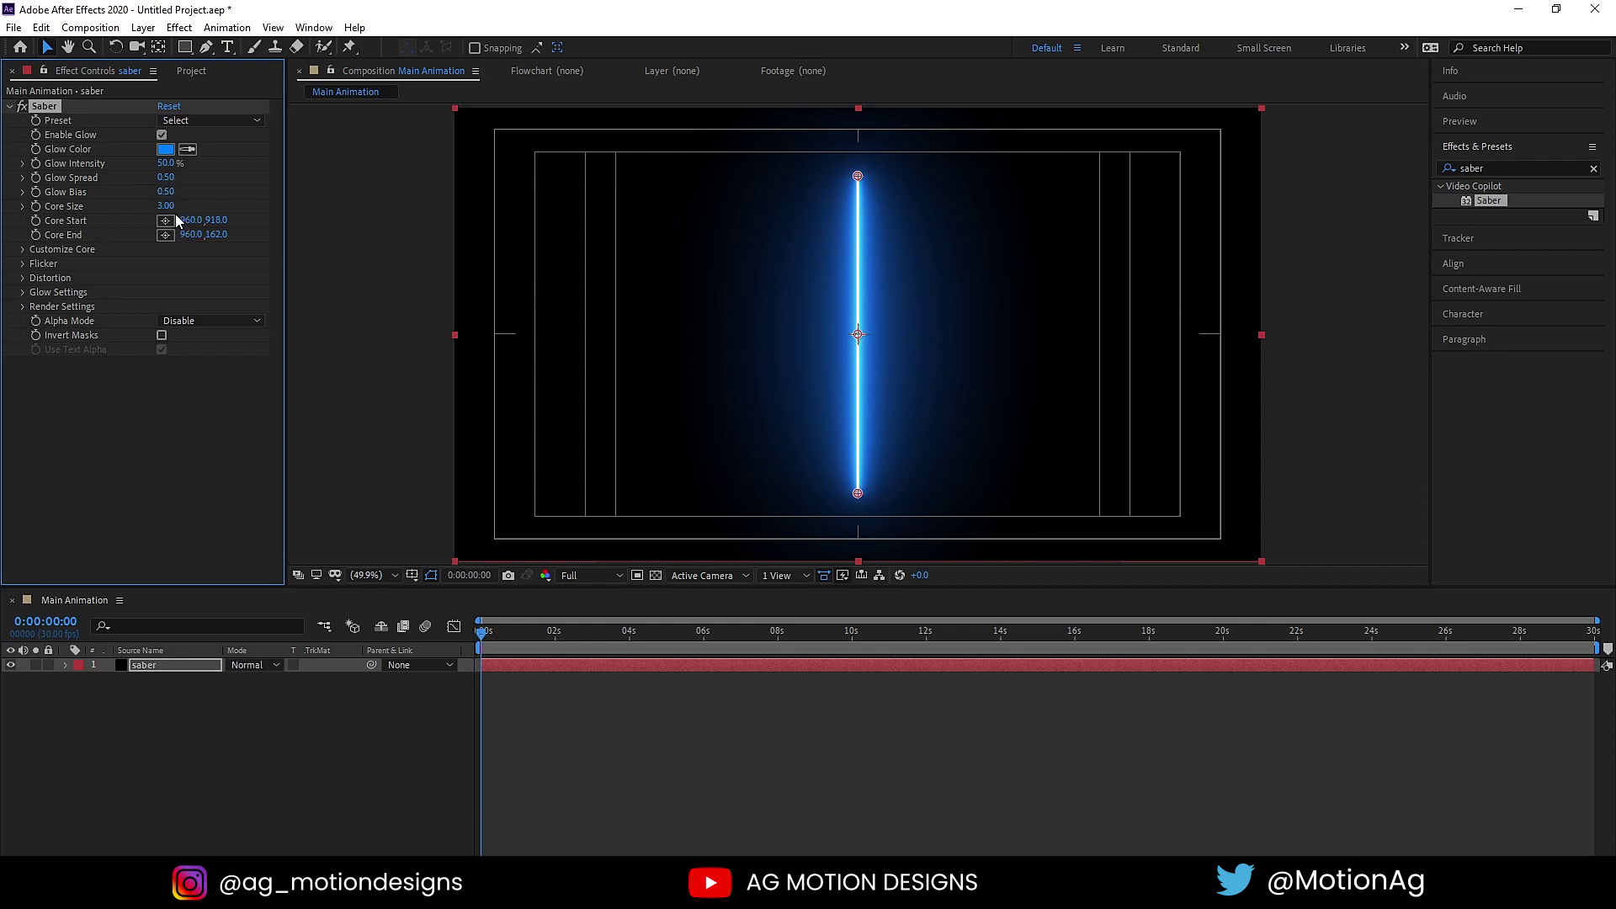
# - Tune Saber to Core Size 1.50, Glow Spread 0.30 and Glow Bias 0.10
pyautogui.click(174, 213)
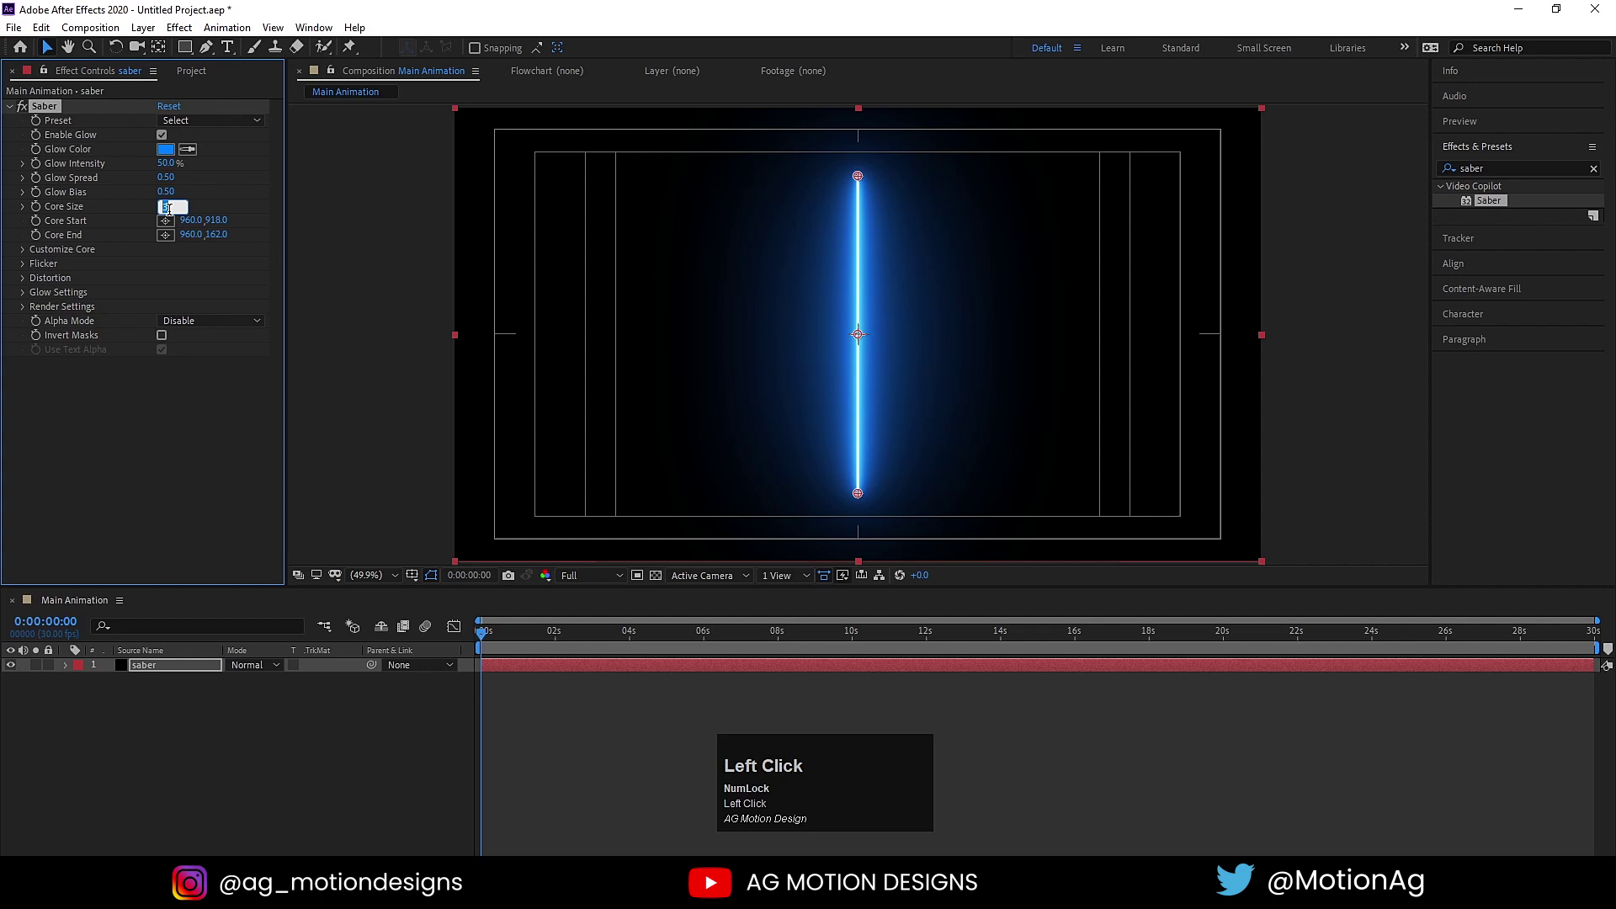
pyautogui.press('Return')
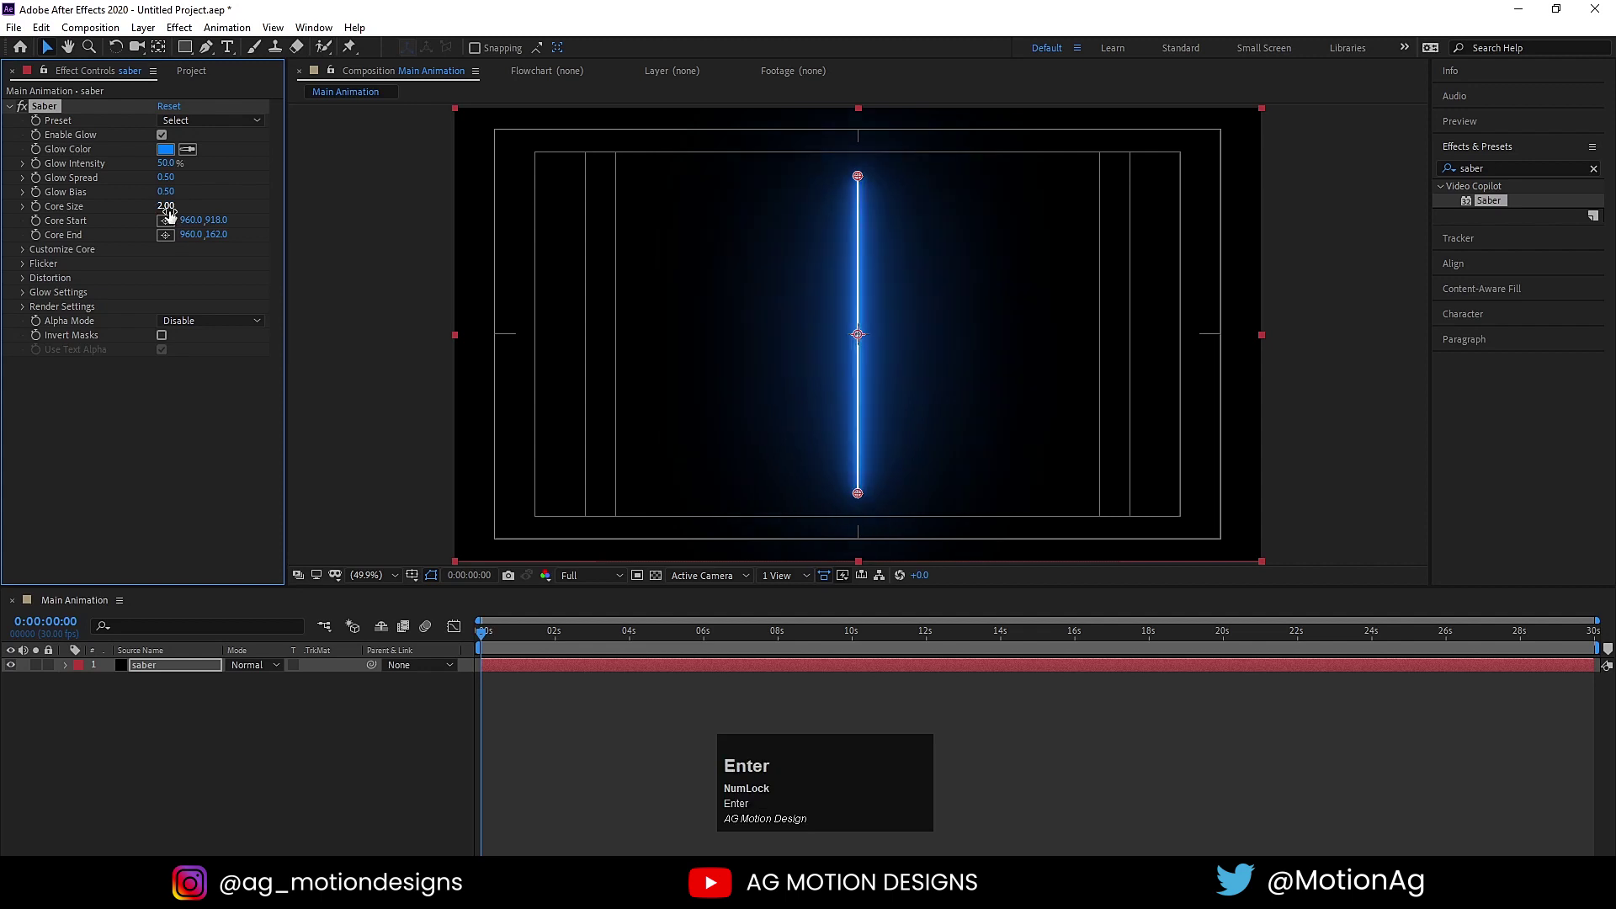
pyautogui.click(173, 184)
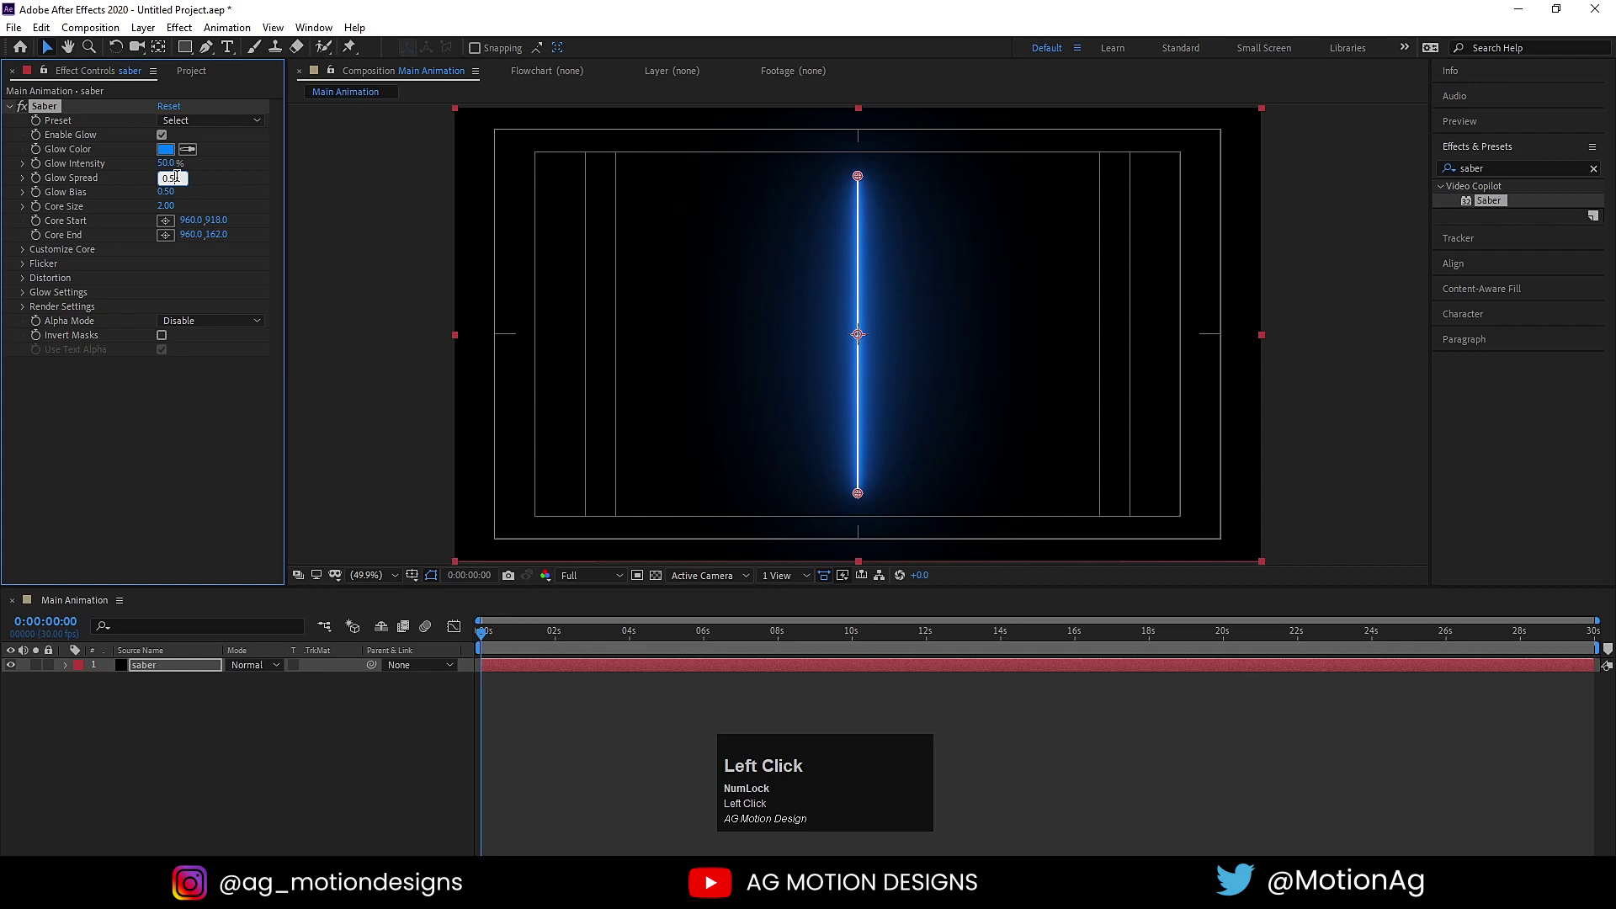
pyautogui.press('Return')
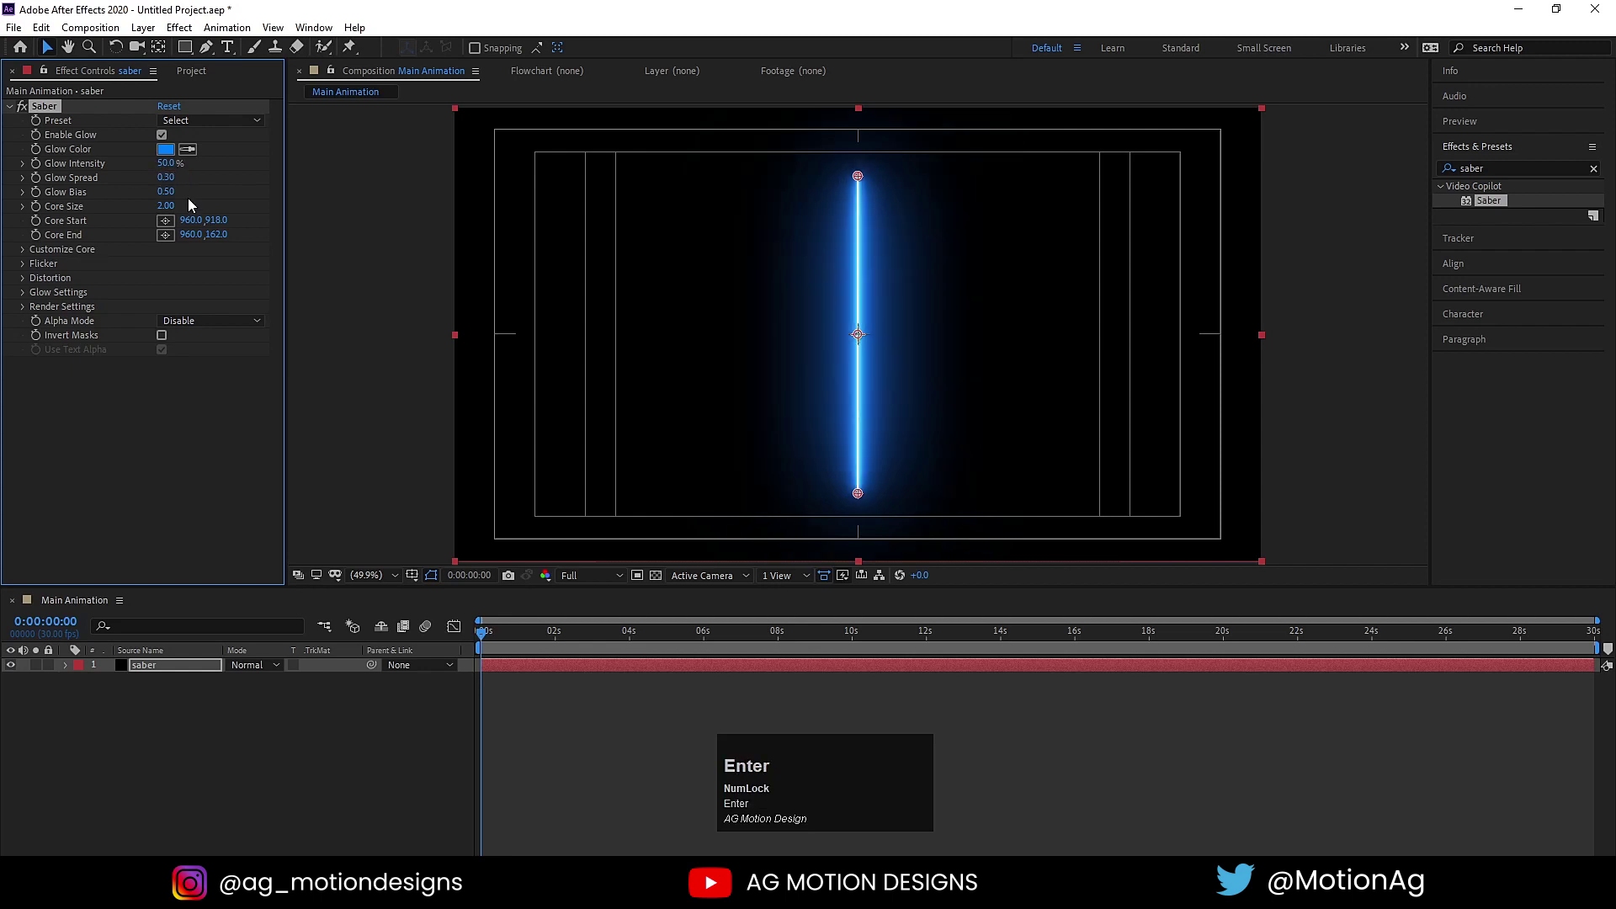
pyautogui.click(173, 196)
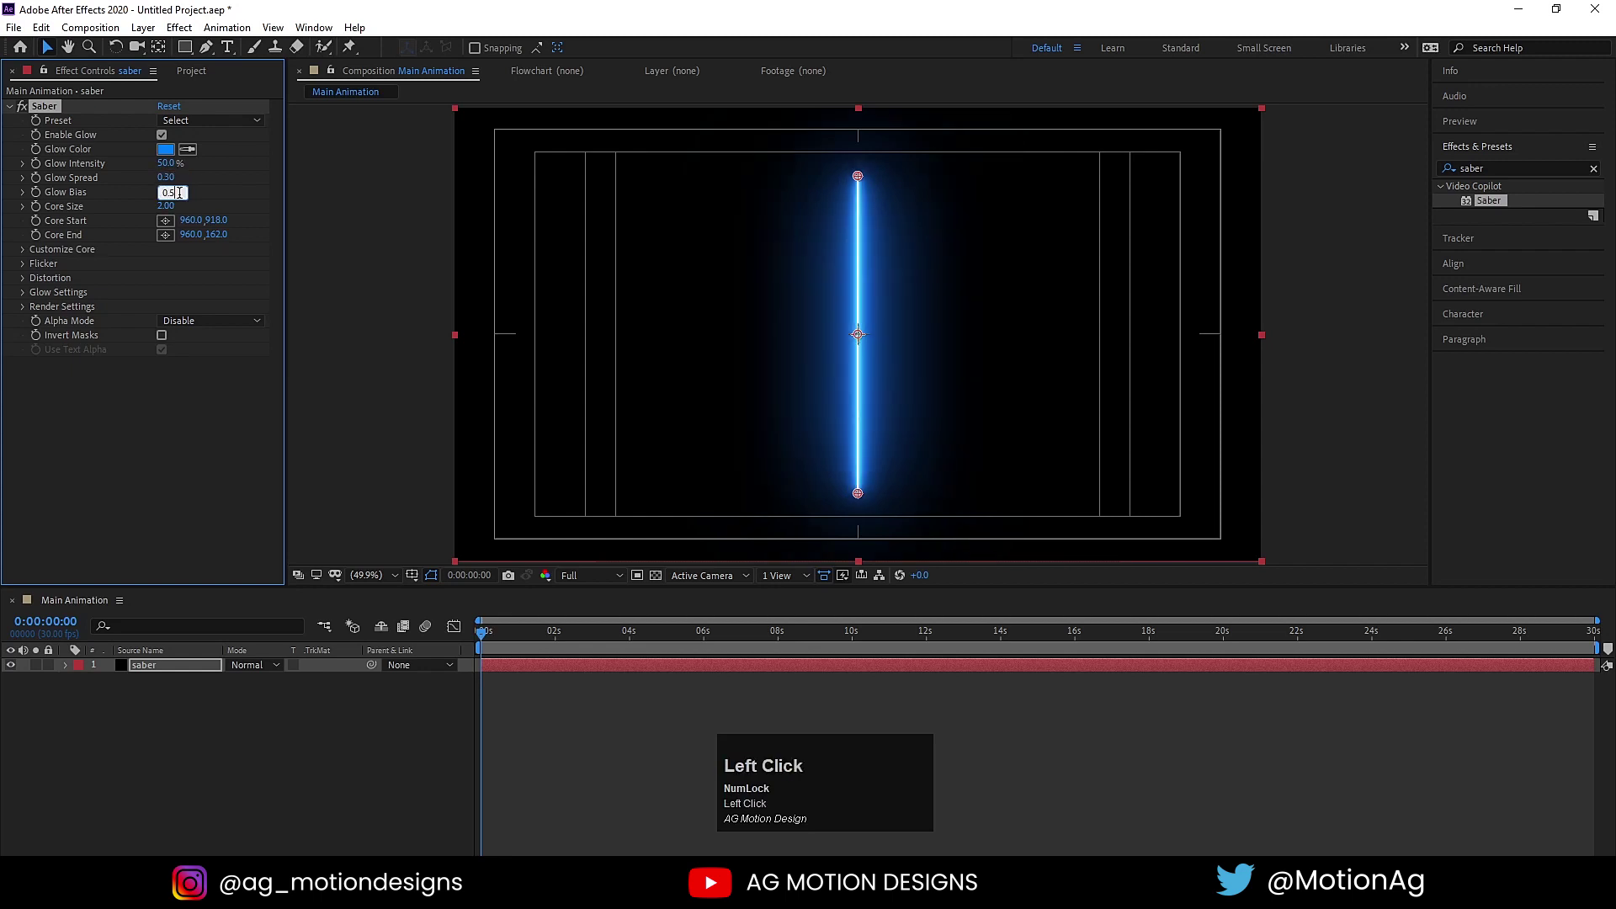
pyautogui.press('Return')
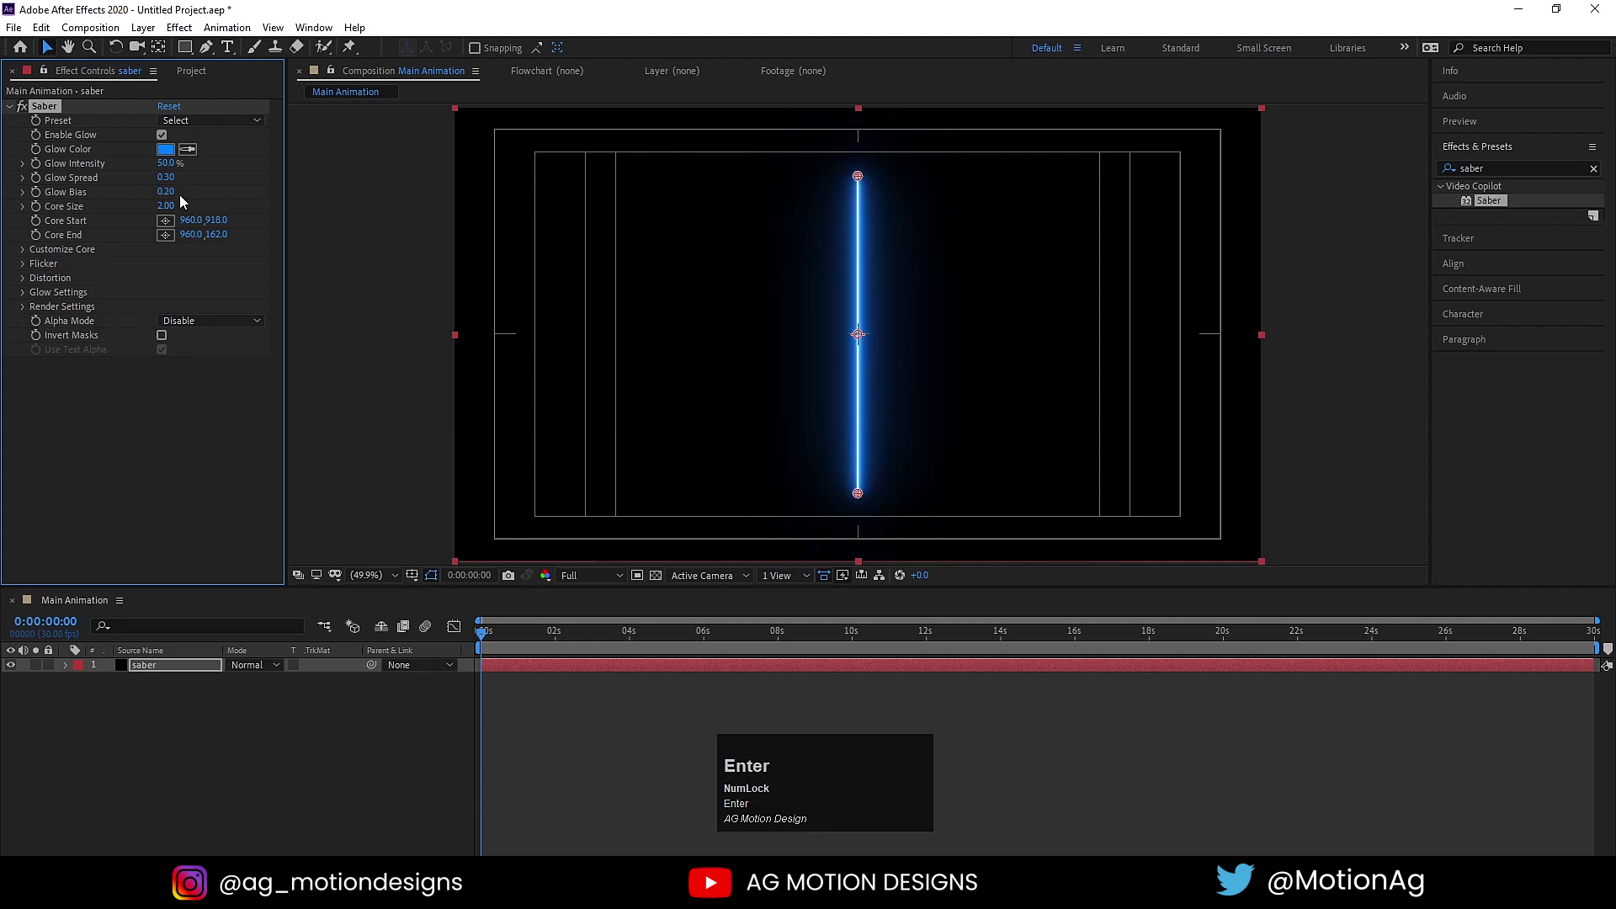
pyautogui.click(259, 707)
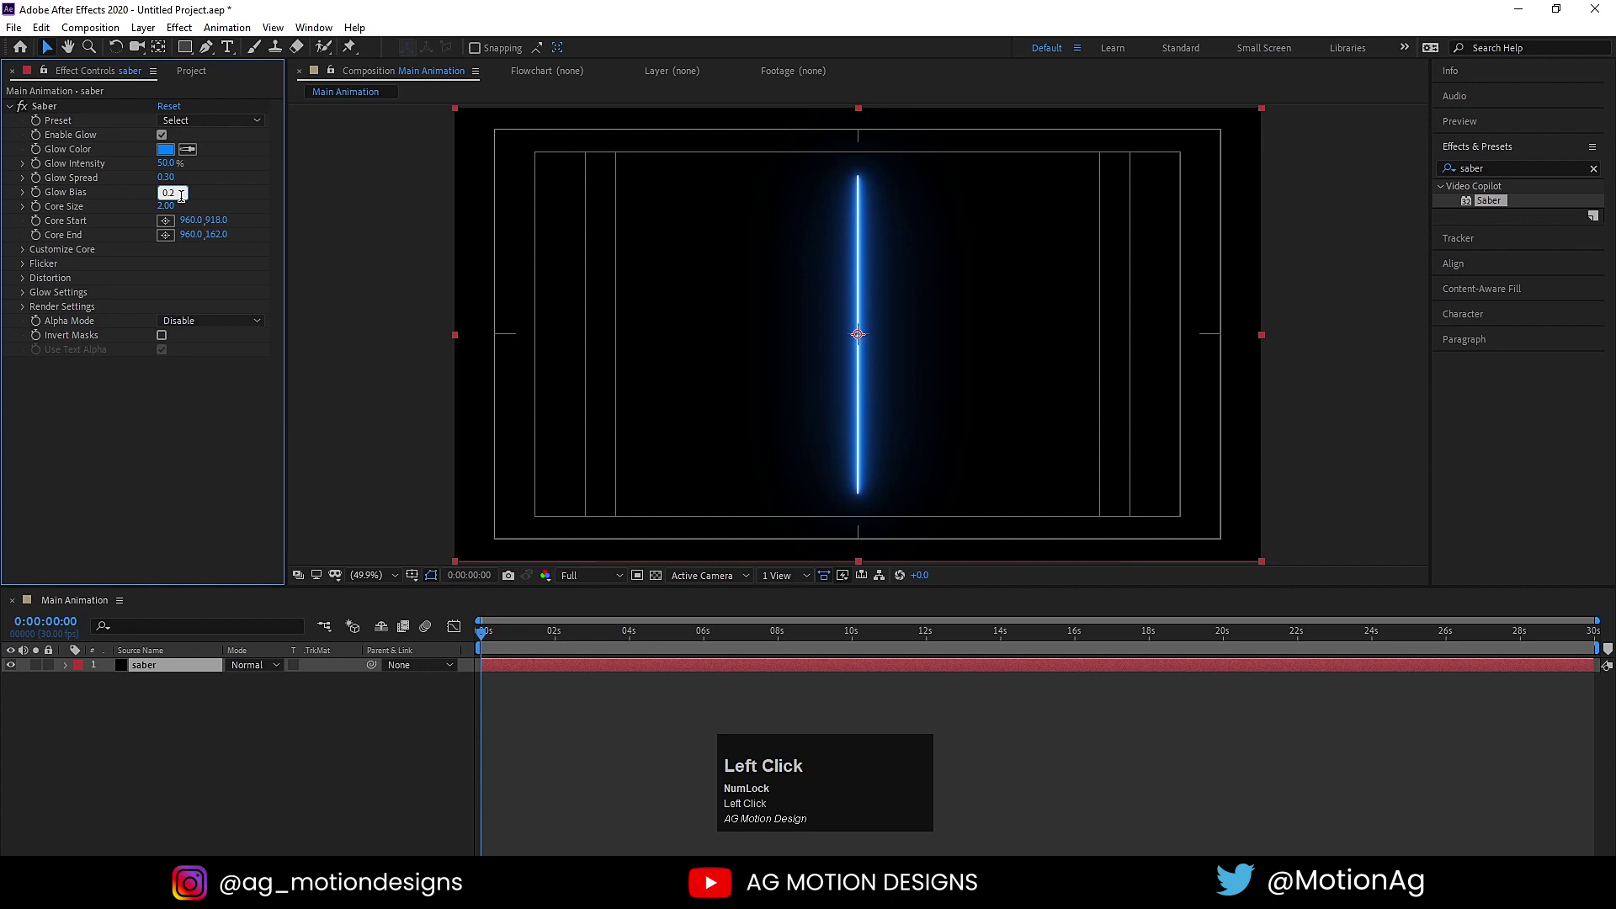
pyautogui.press('Return')
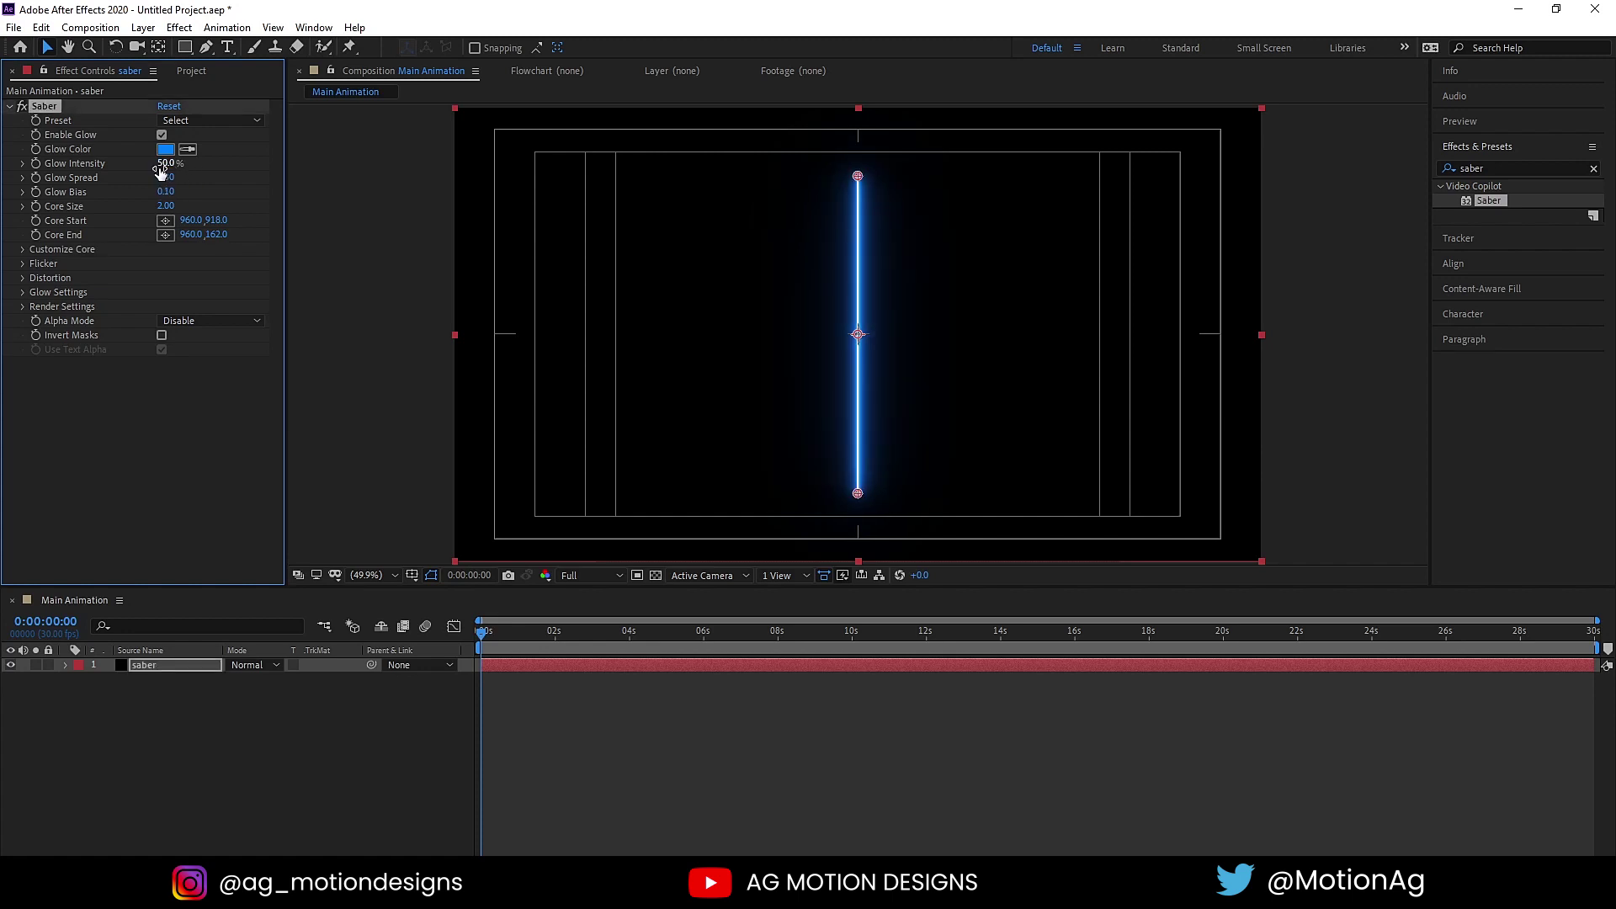
pyautogui.click(172, 202)
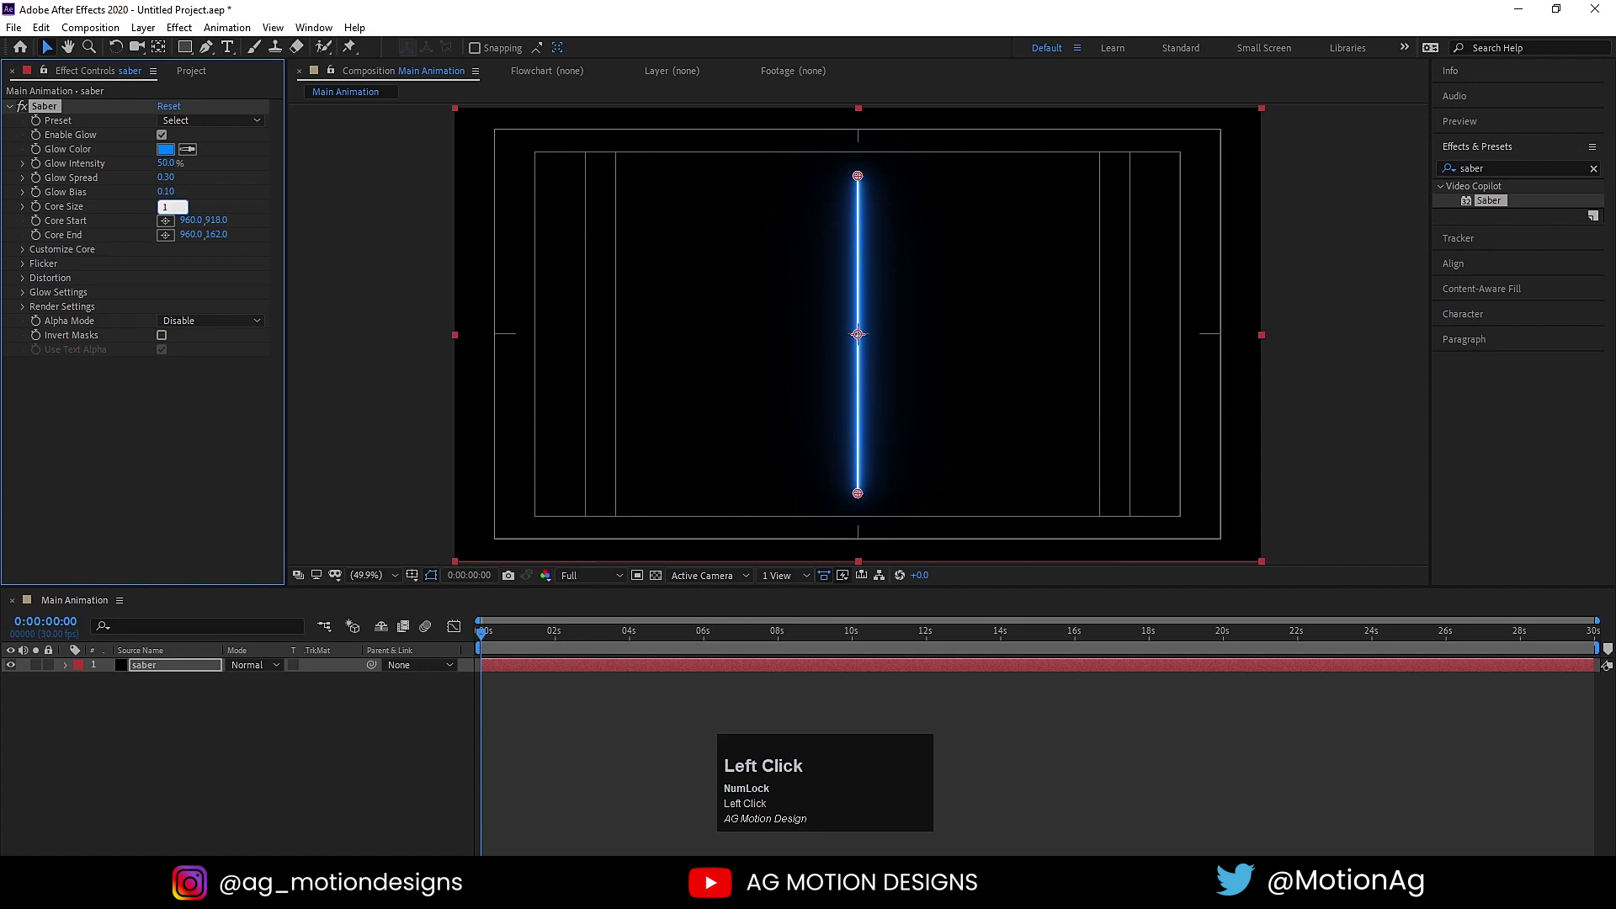
pyautogui.press('Return')
pyautogui.click(175, 210)
pyautogui.press('Return')
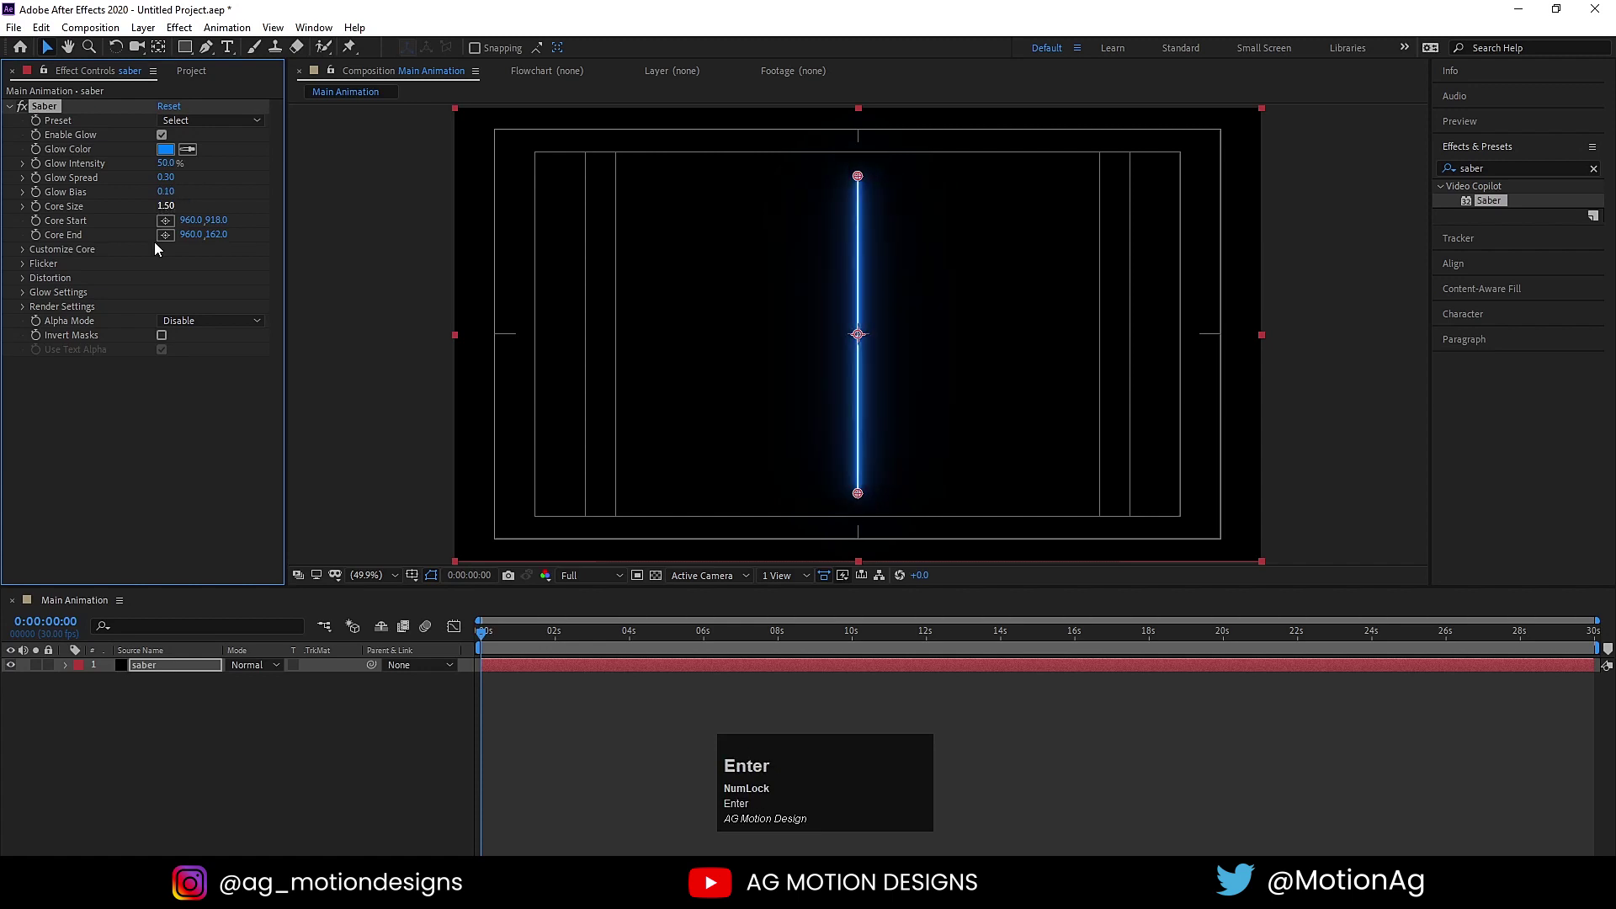
pyautogui.click(226, 758)
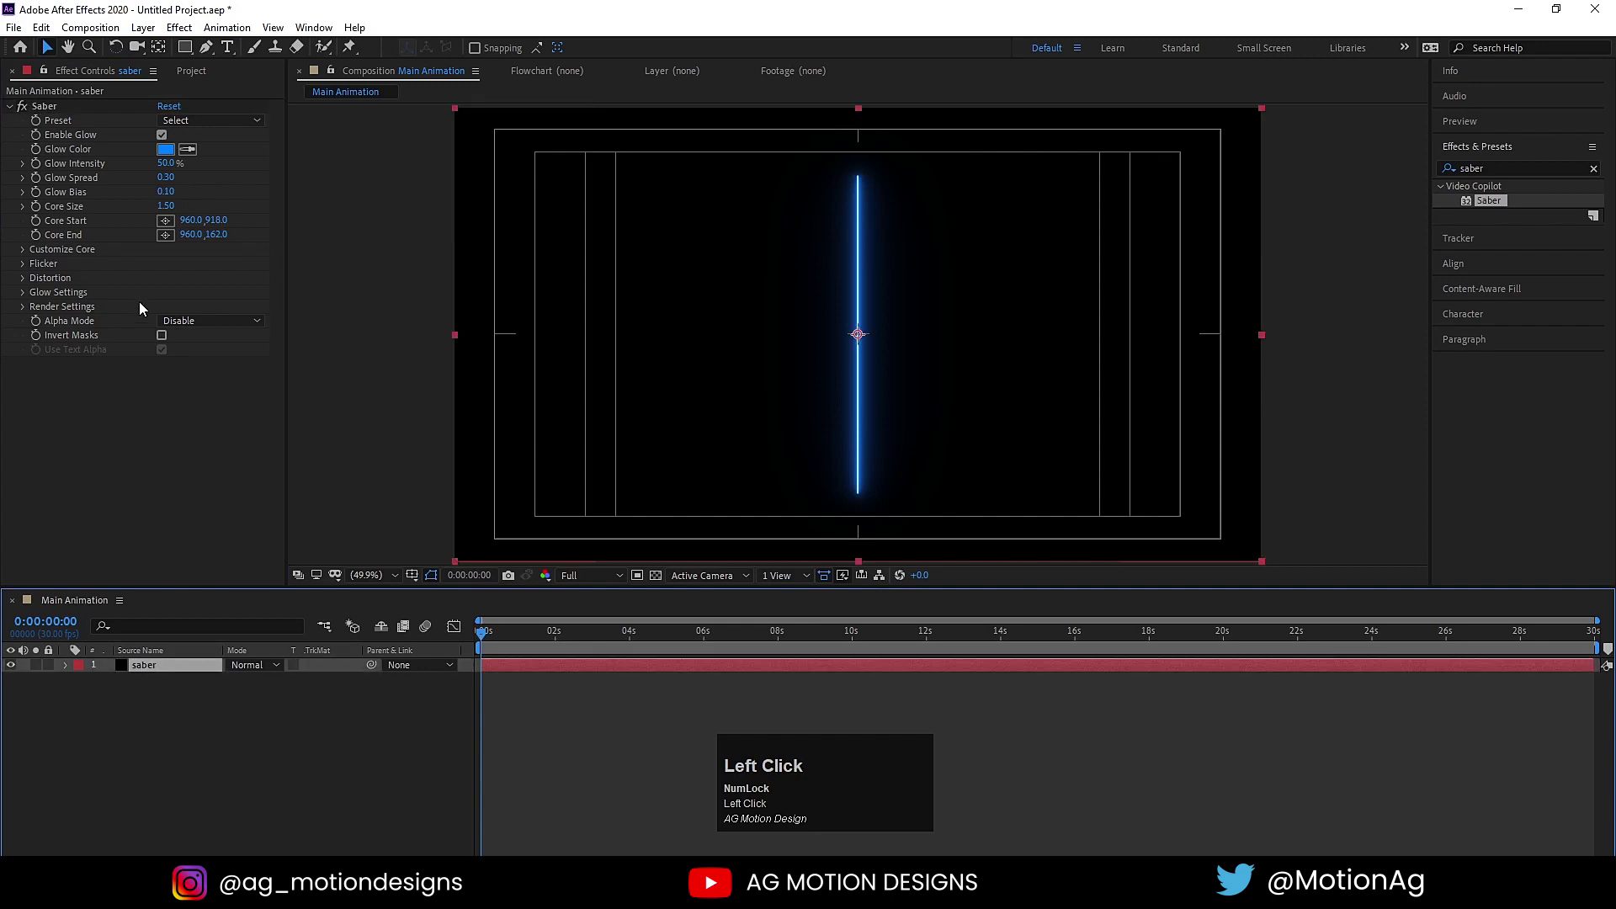
# - Move the Core Start and End points so the beam spans the frame horizontally
pyautogui.click(65, 226)
pyautogui.moveTo(168, 226); pyautogui.dragTo(134, 806)
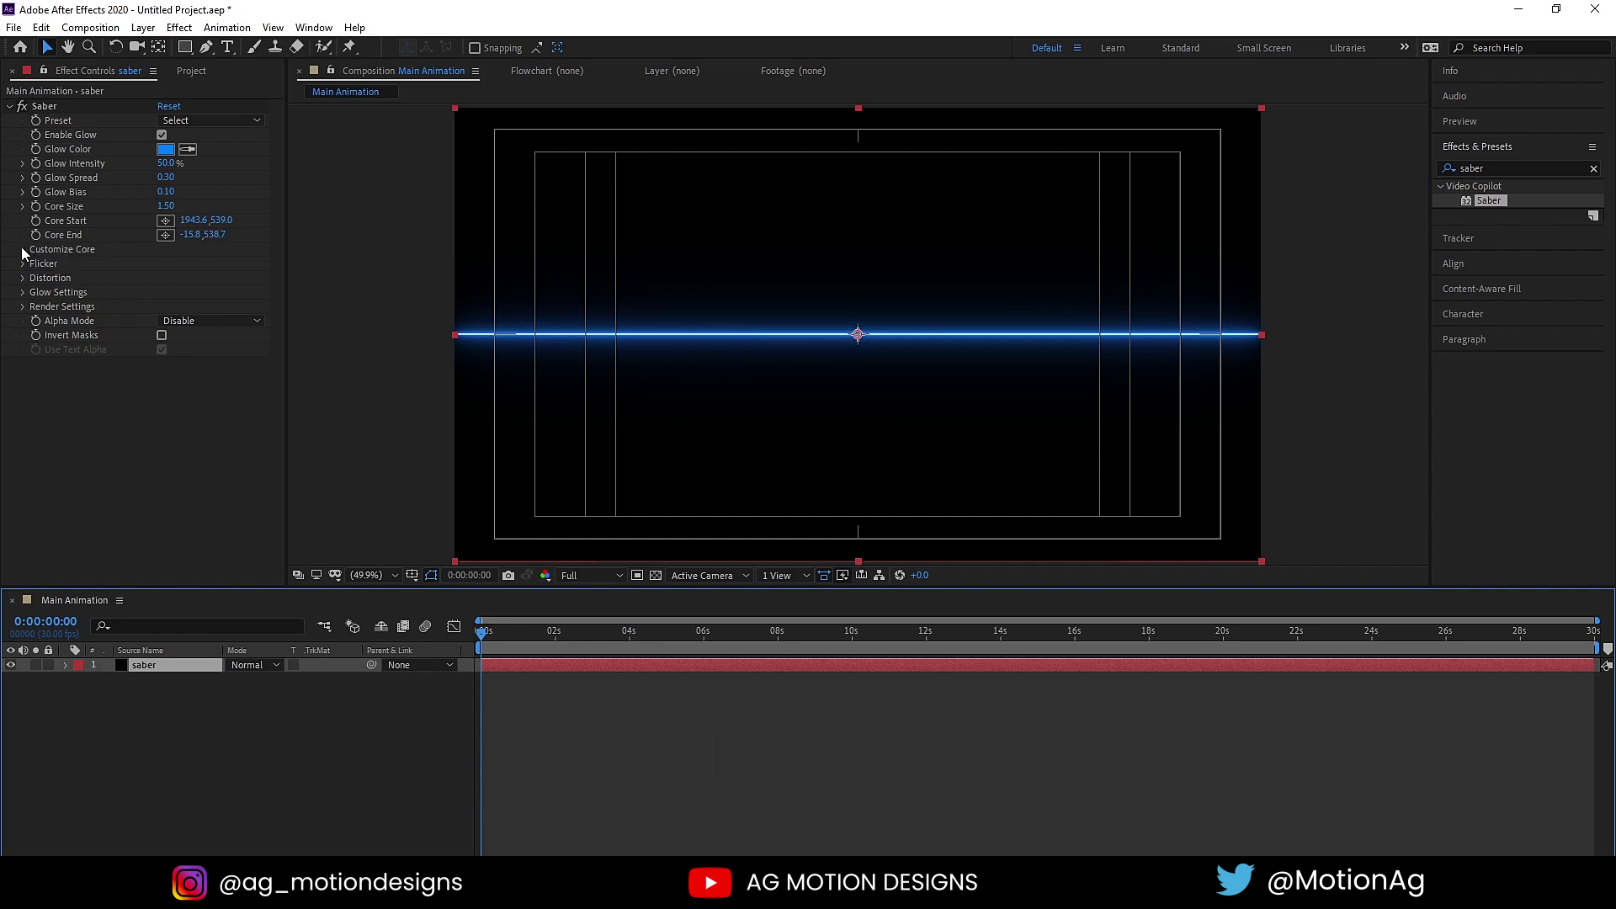
# - Set the beam's start and end sizes to 0% and keyframe Start Offset at 0s
pyautogui.click(25, 253)
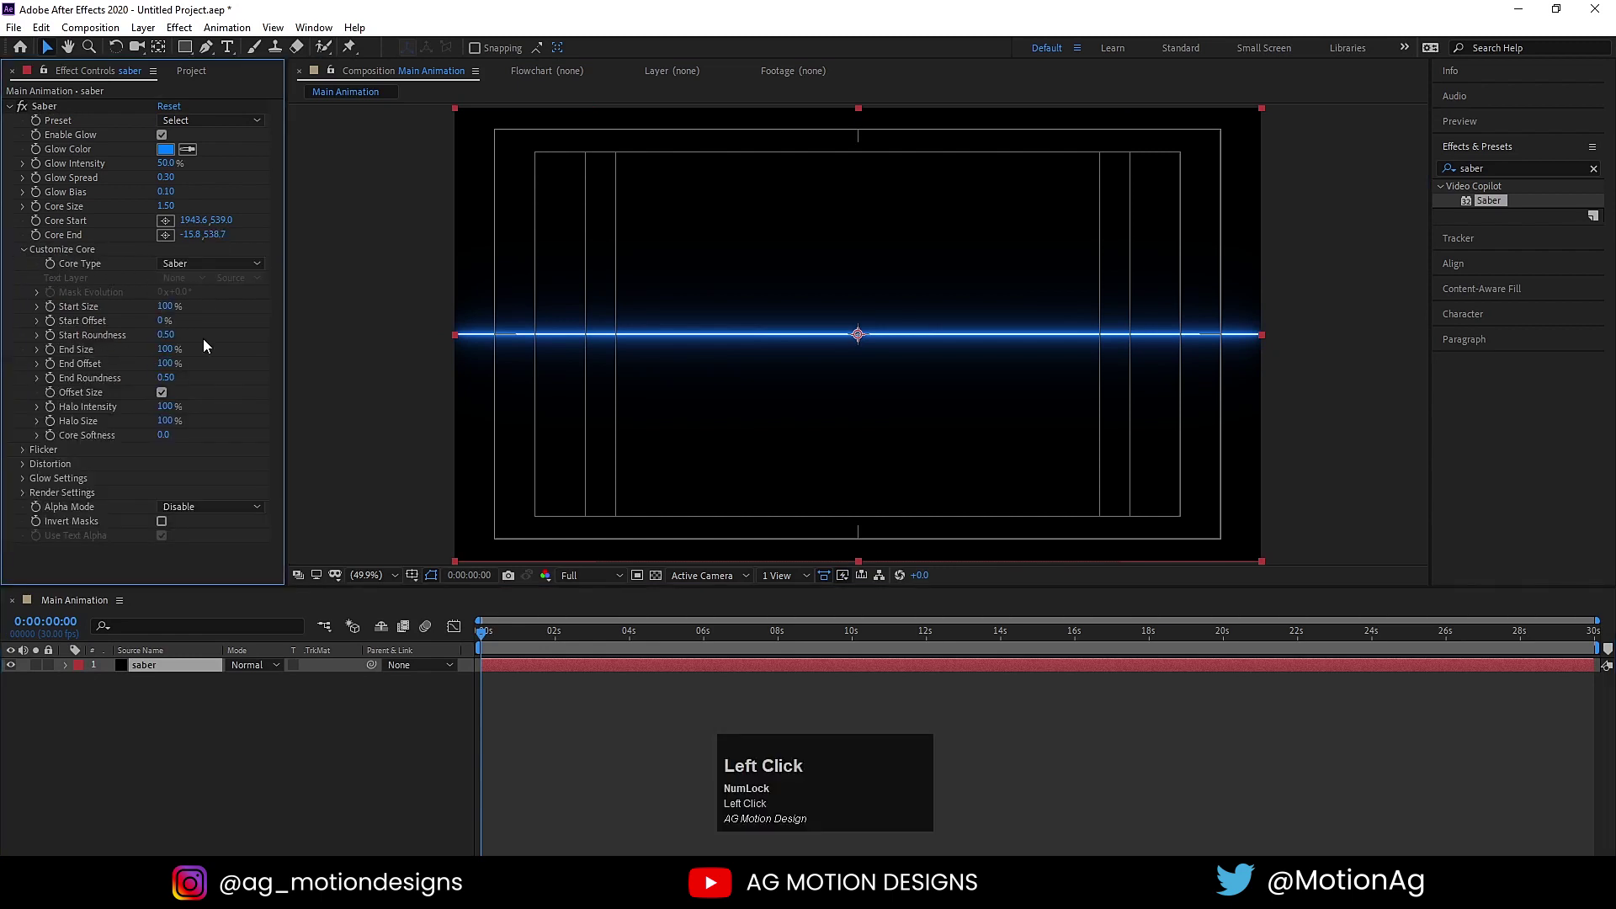
pyautogui.click(169, 311)
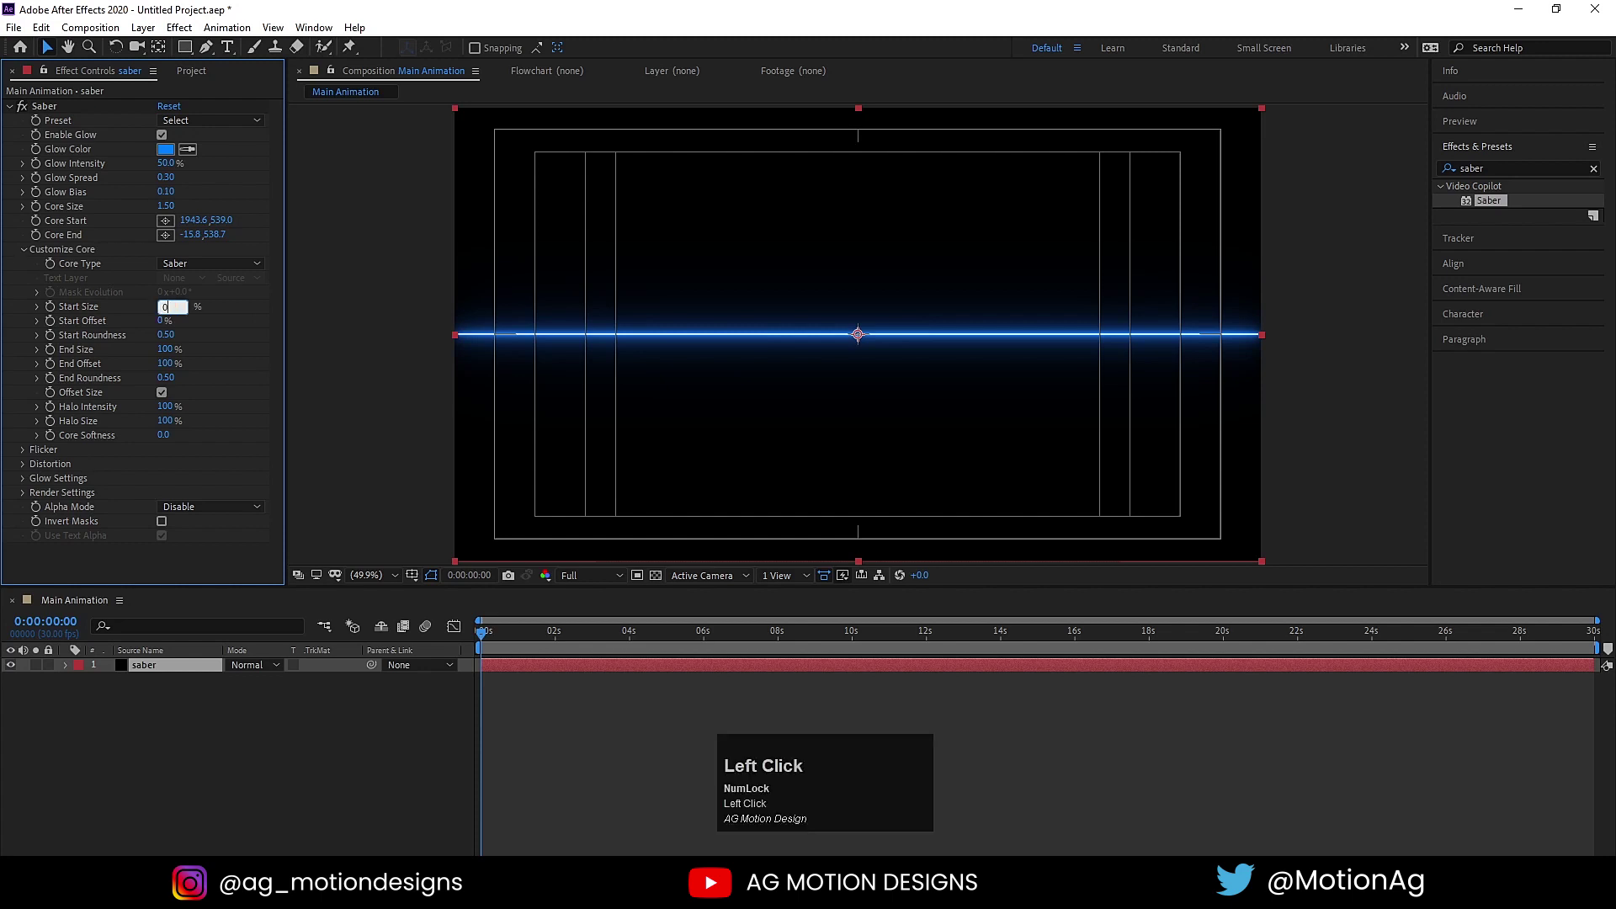
pyautogui.press('Return')
pyautogui.click(164, 311)
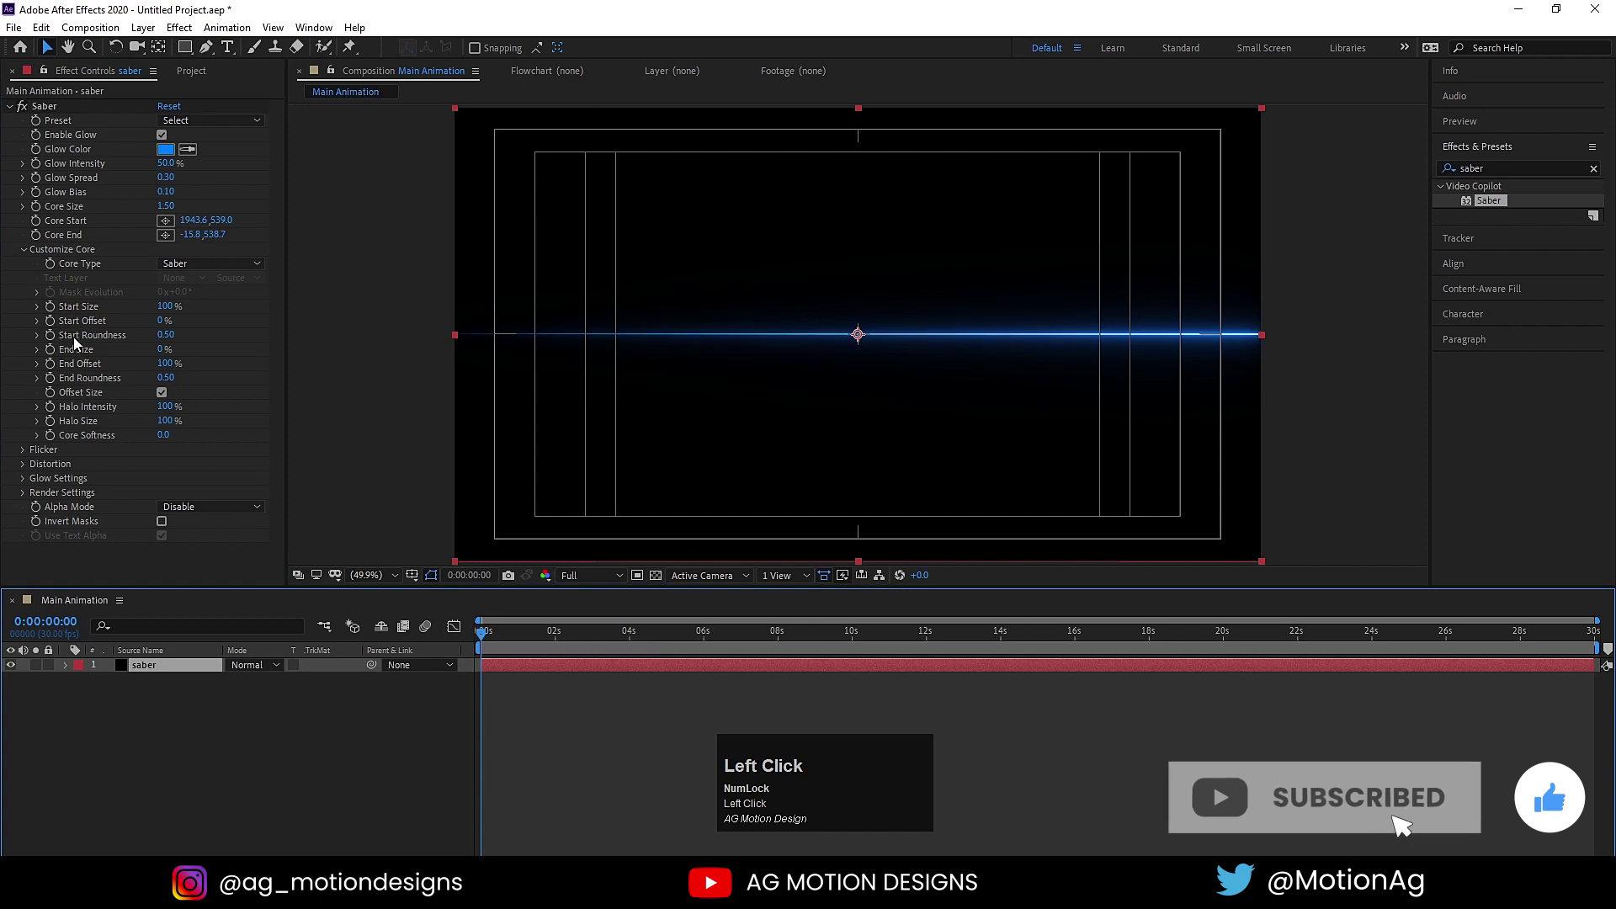
pyautogui.click(50, 324)
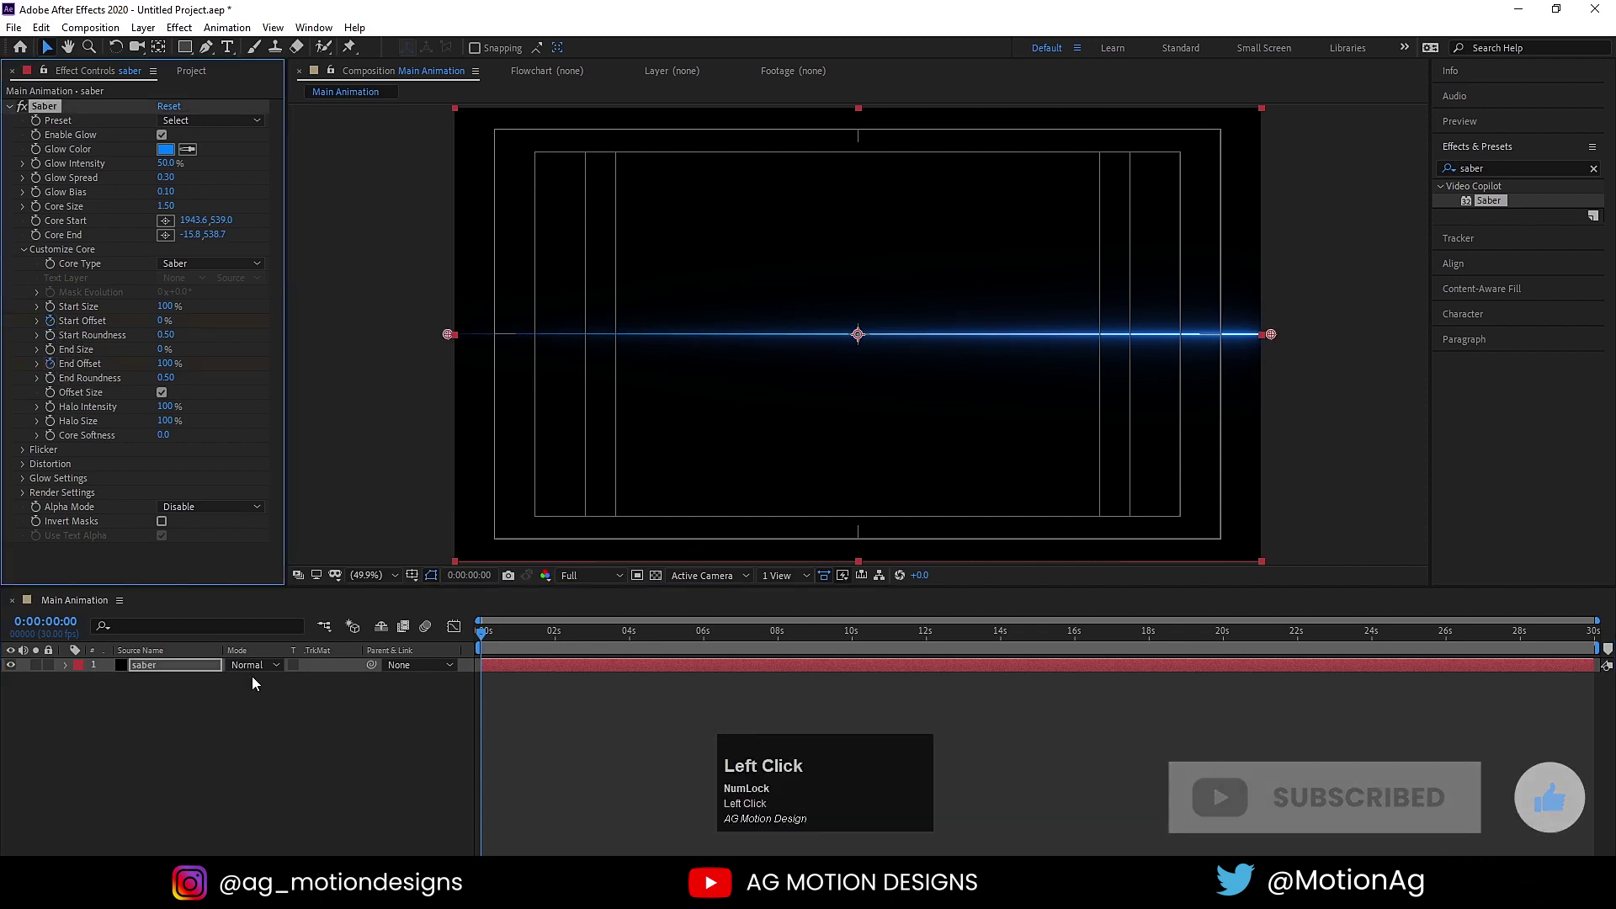
# - Keyframe End Offset at 0% and reveal only the animated offset properties
pyautogui.press('u')
pyautogui.click(297, 777)
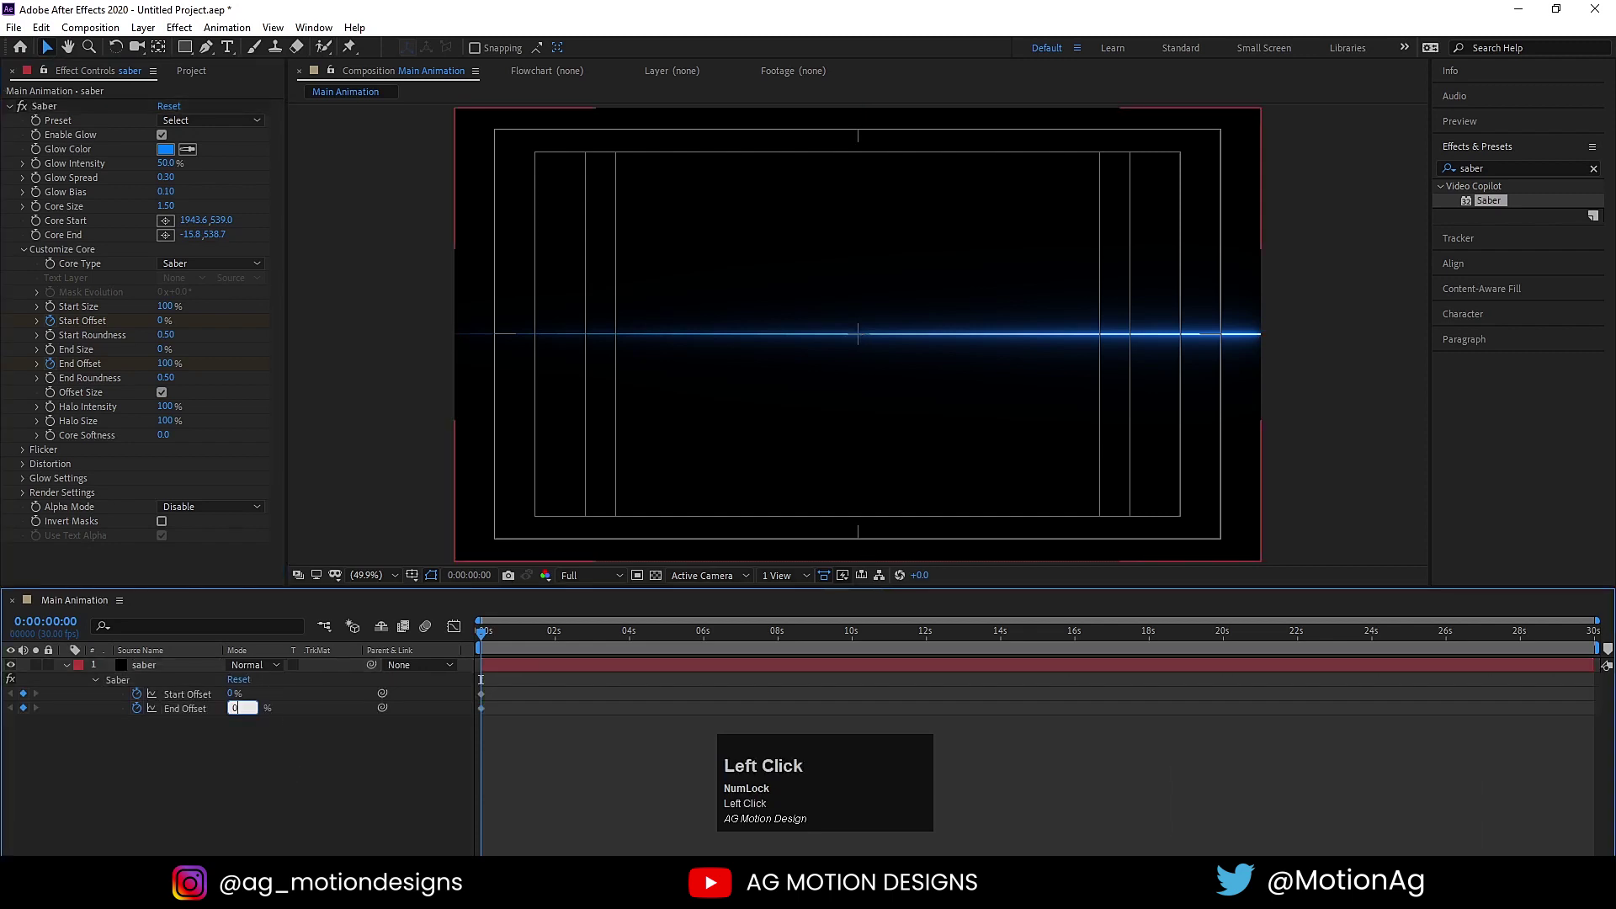
pyautogui.press('Return')
pyautogui.click(242, 732)
pyautogui.press('=')
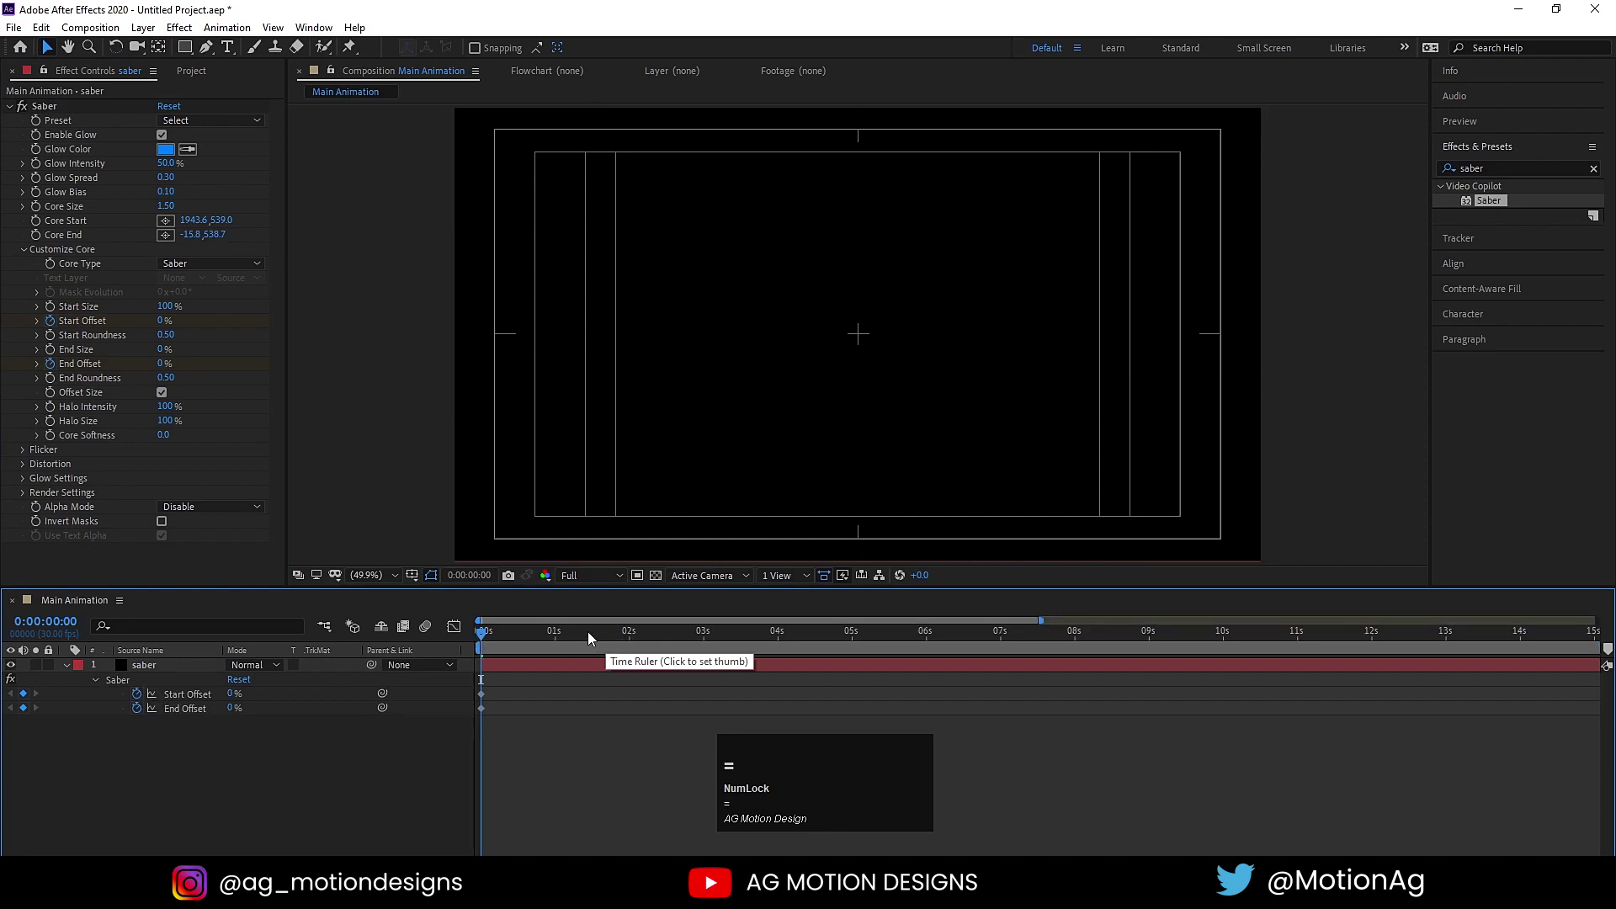
# - Animate Start Offset to 100% so the streak shoots across, previewing playback
pyautogui.moveTo(593, 637); pyautogui.dragTo(529, 707)
pyautogui.press('space')
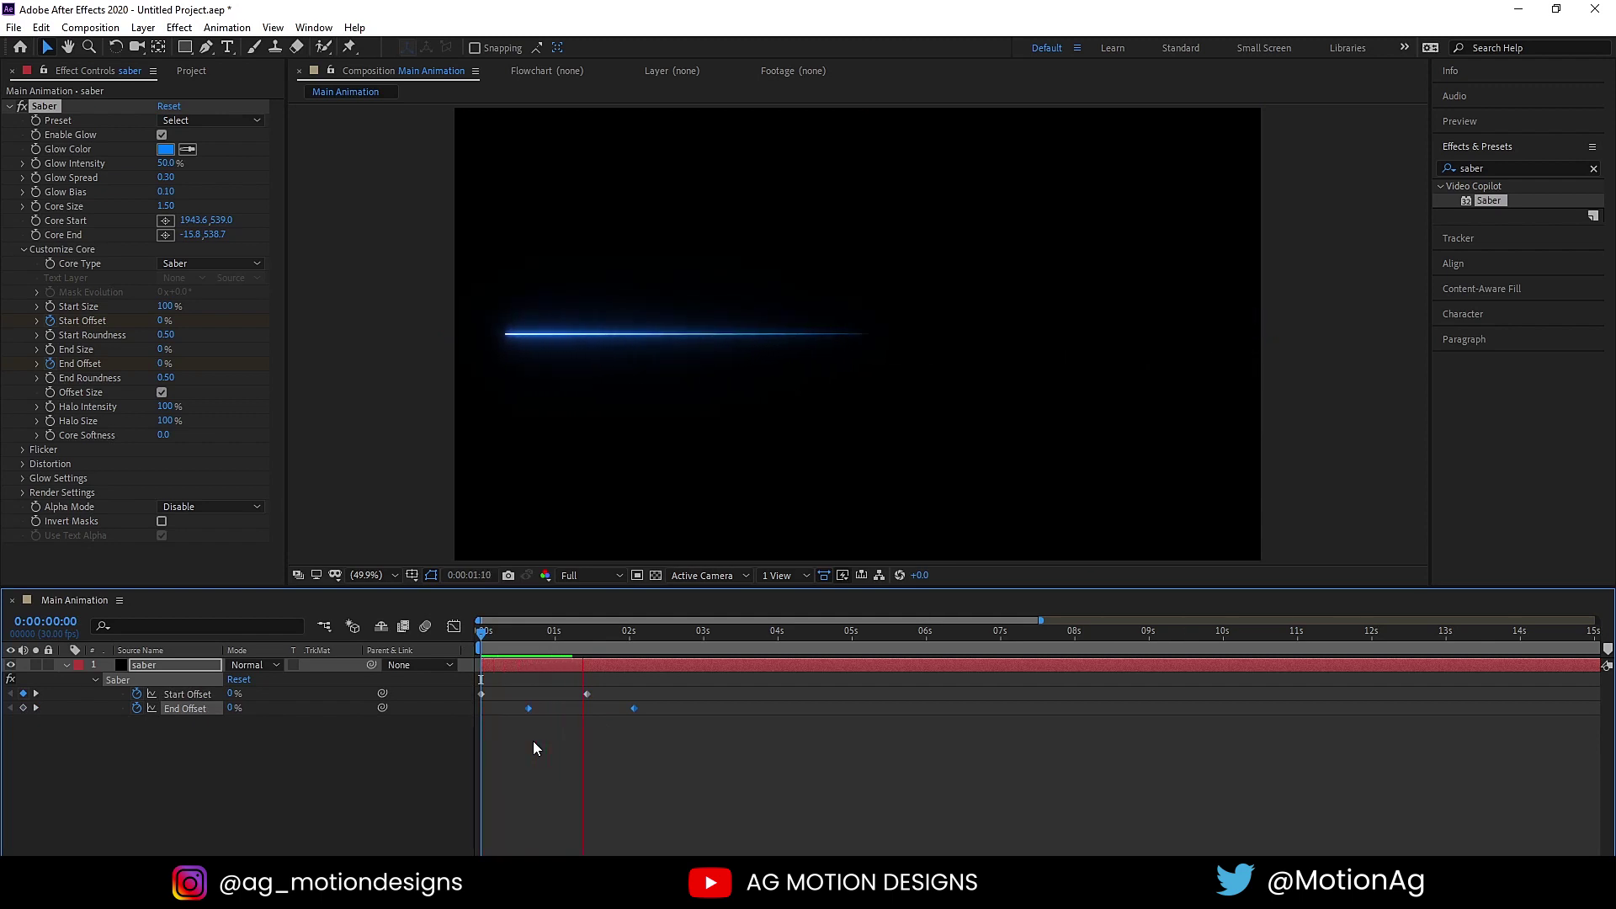
pyautogui.press('space')
pyautogui.click(520, 642)
pyautogui.press('space')
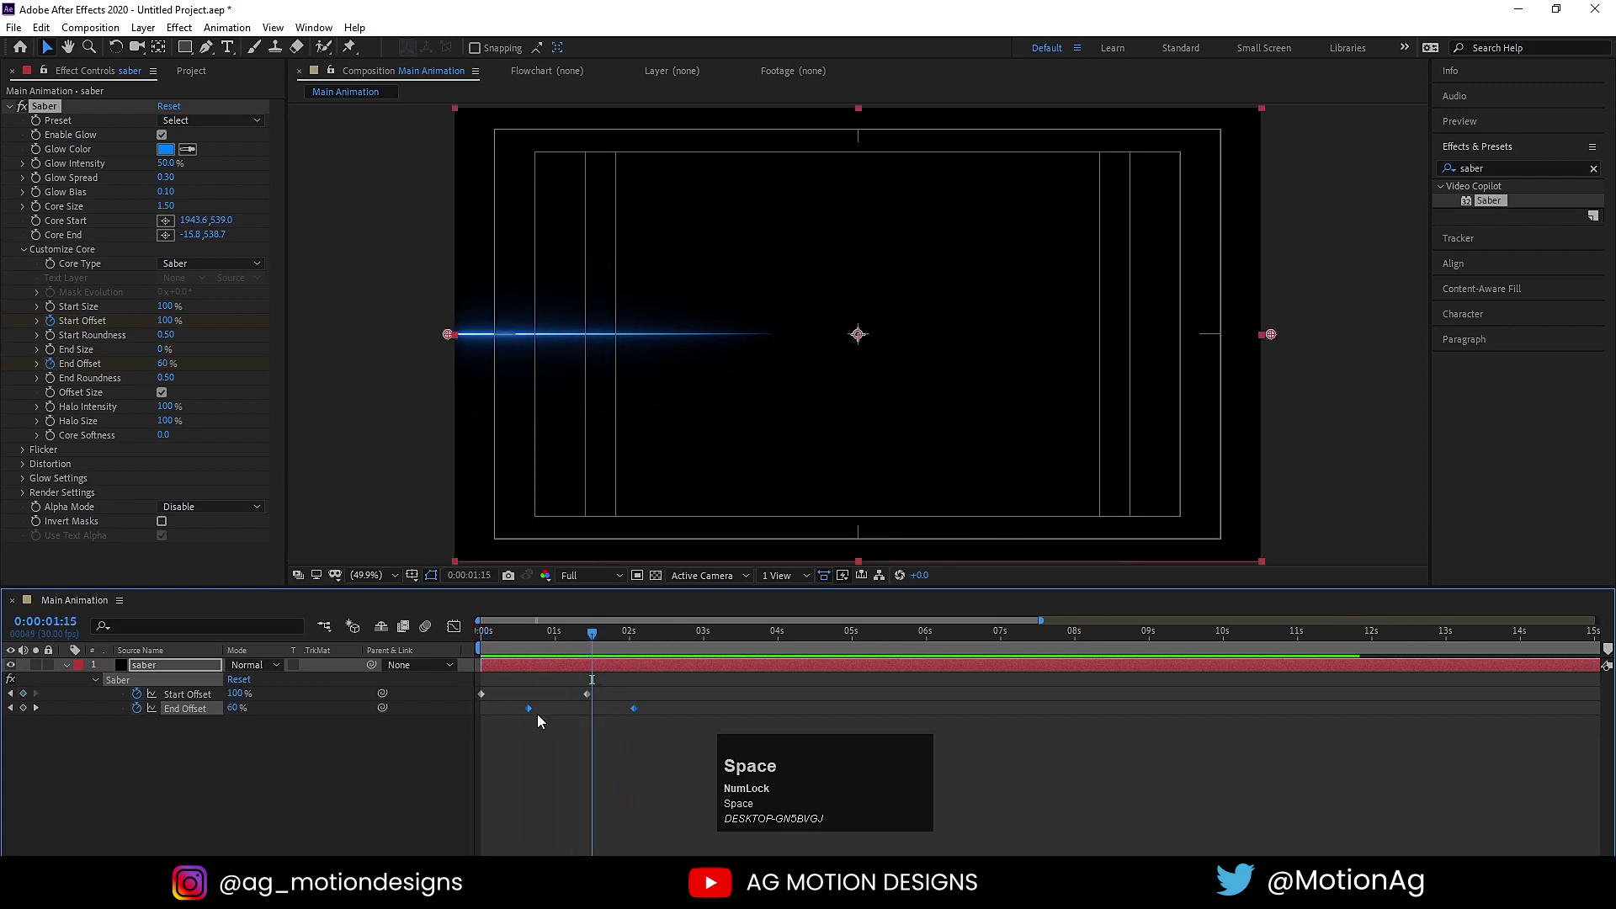
pyautogui.moveTo(533, 713); pyautogui.dragTo(795, 342)
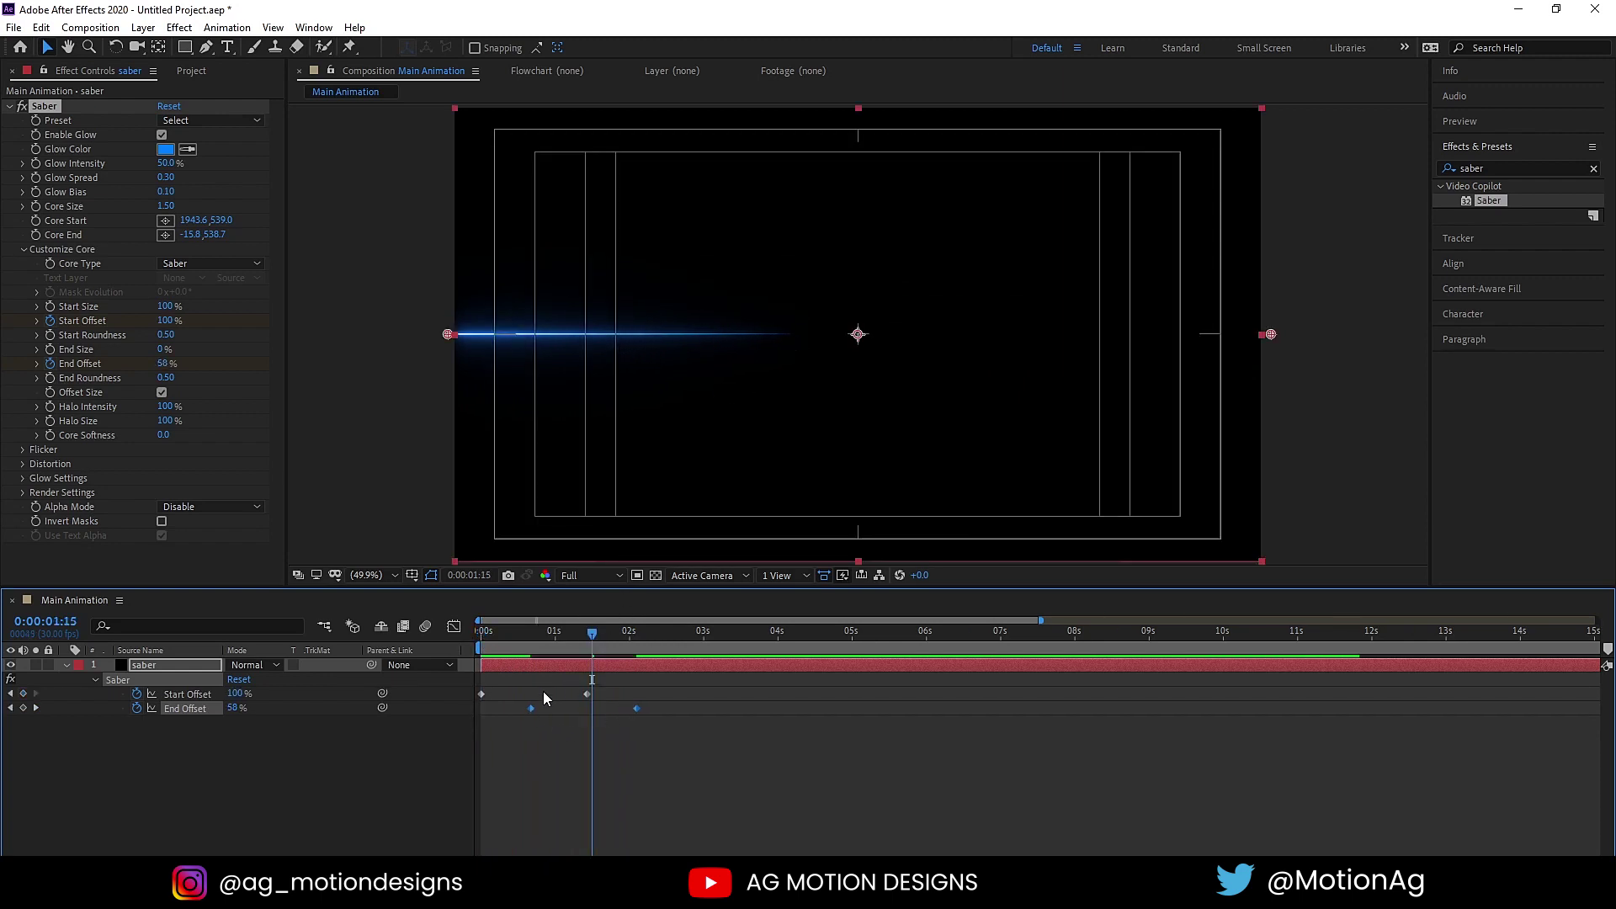
# - Retime the End Offset keyframe to 100% within two seconds and scrub the vanishing streak
pyautogui.moveTo(537, 713); pyautogui.dragTo(565, 706)
pyautogui.press('space')
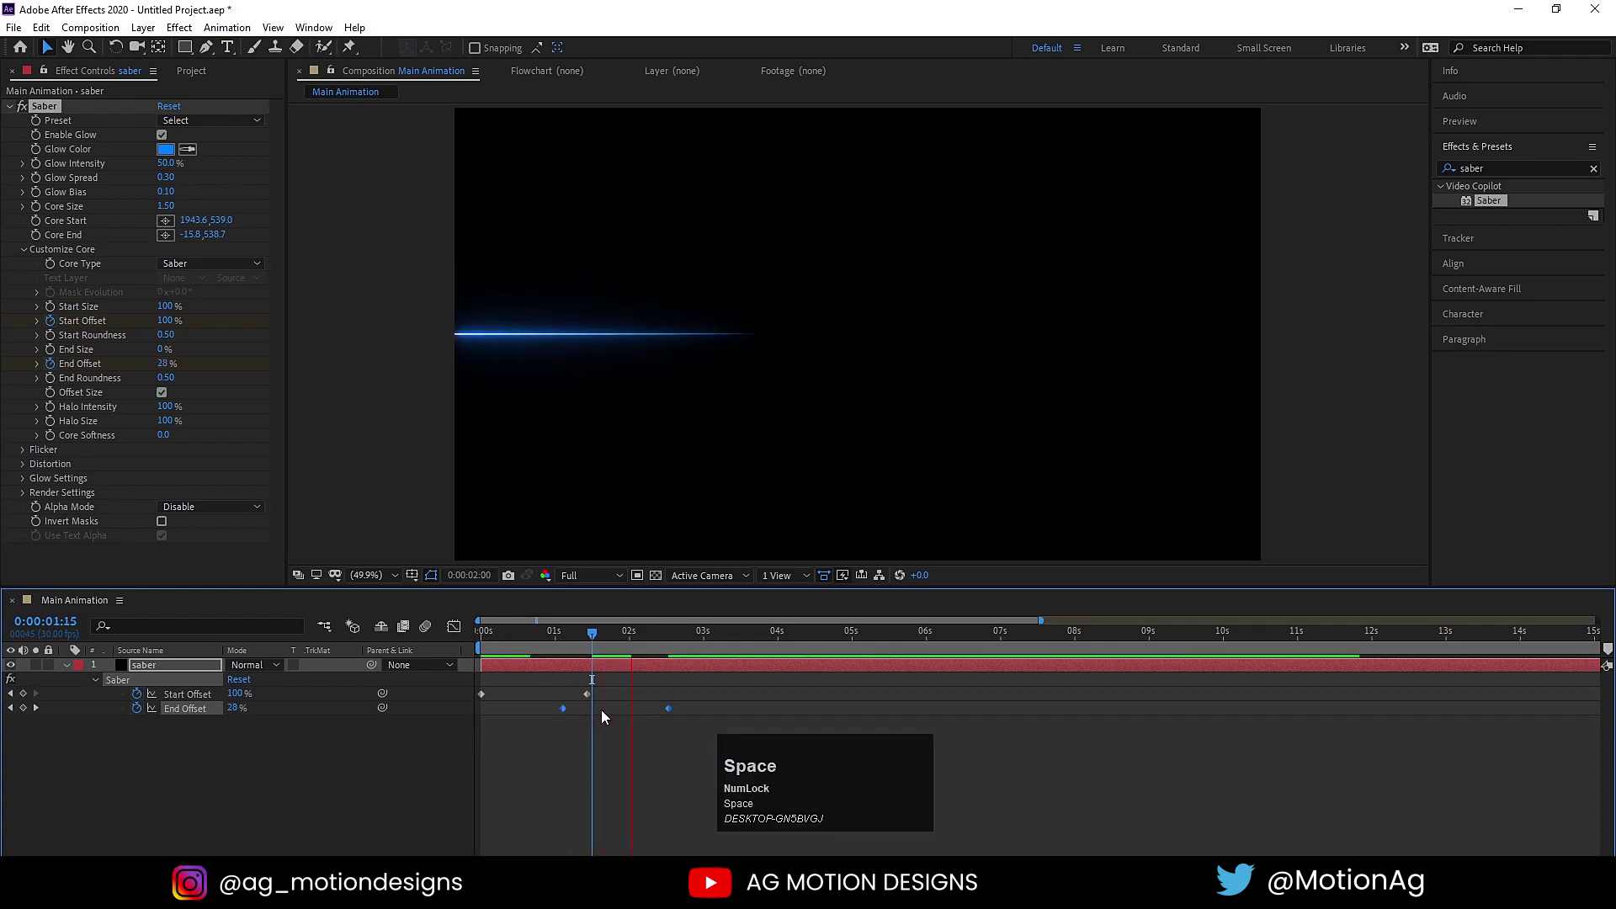
pyautogui.click(518, 639)
pyautogui.press('space')
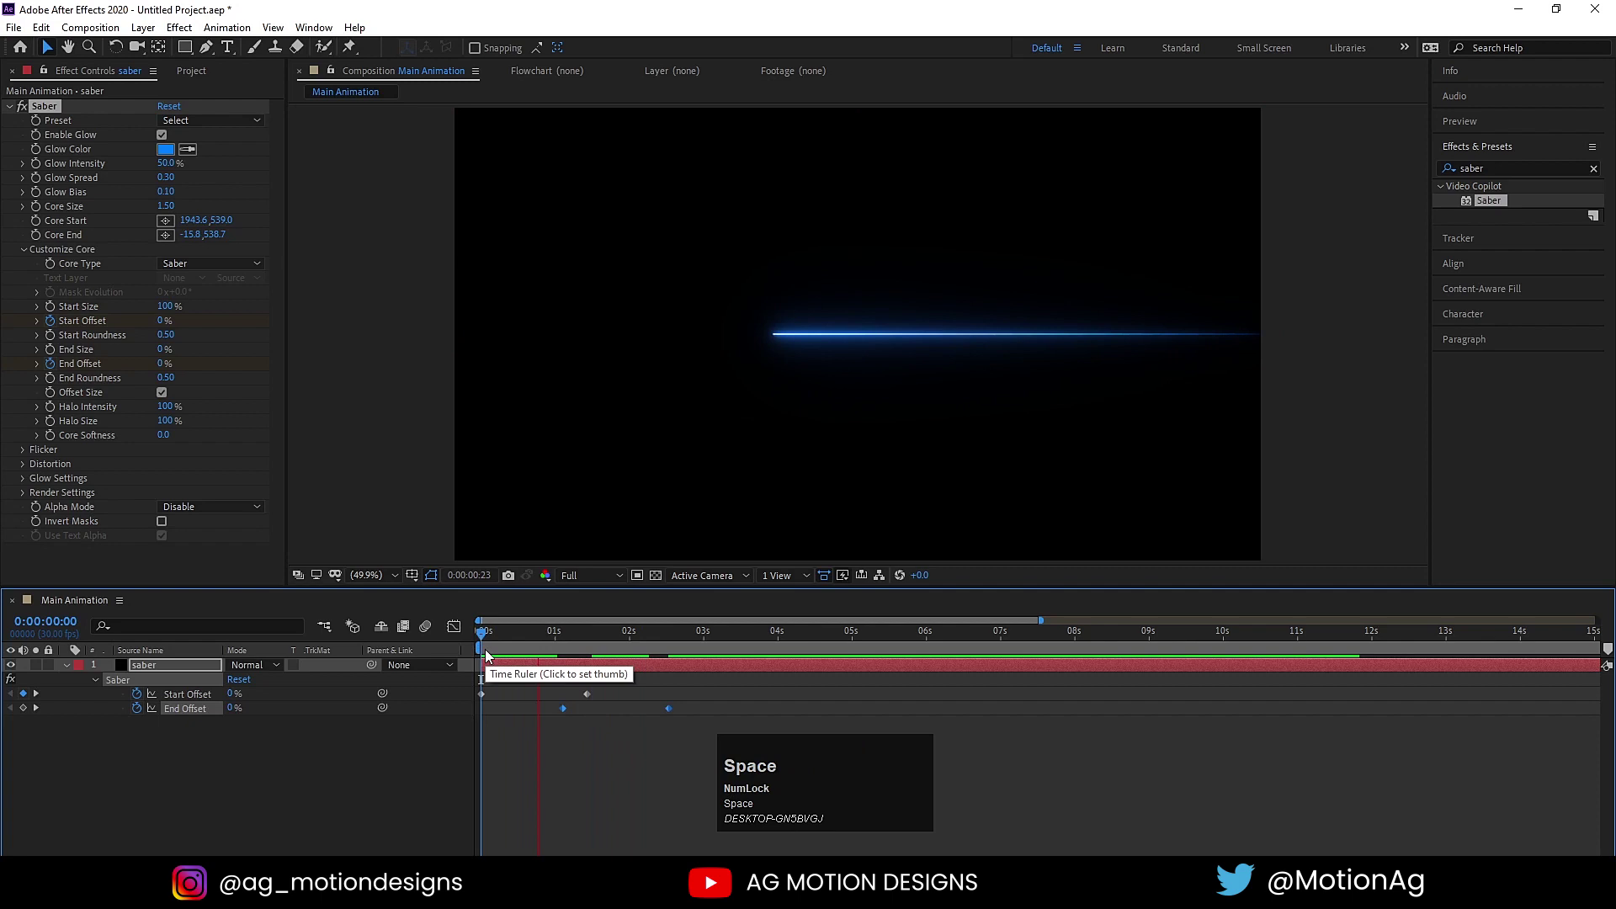
pyautogui.press('space')
pyautogui.moveTo(536, 758); pyautogui.dragTo(27, 708)
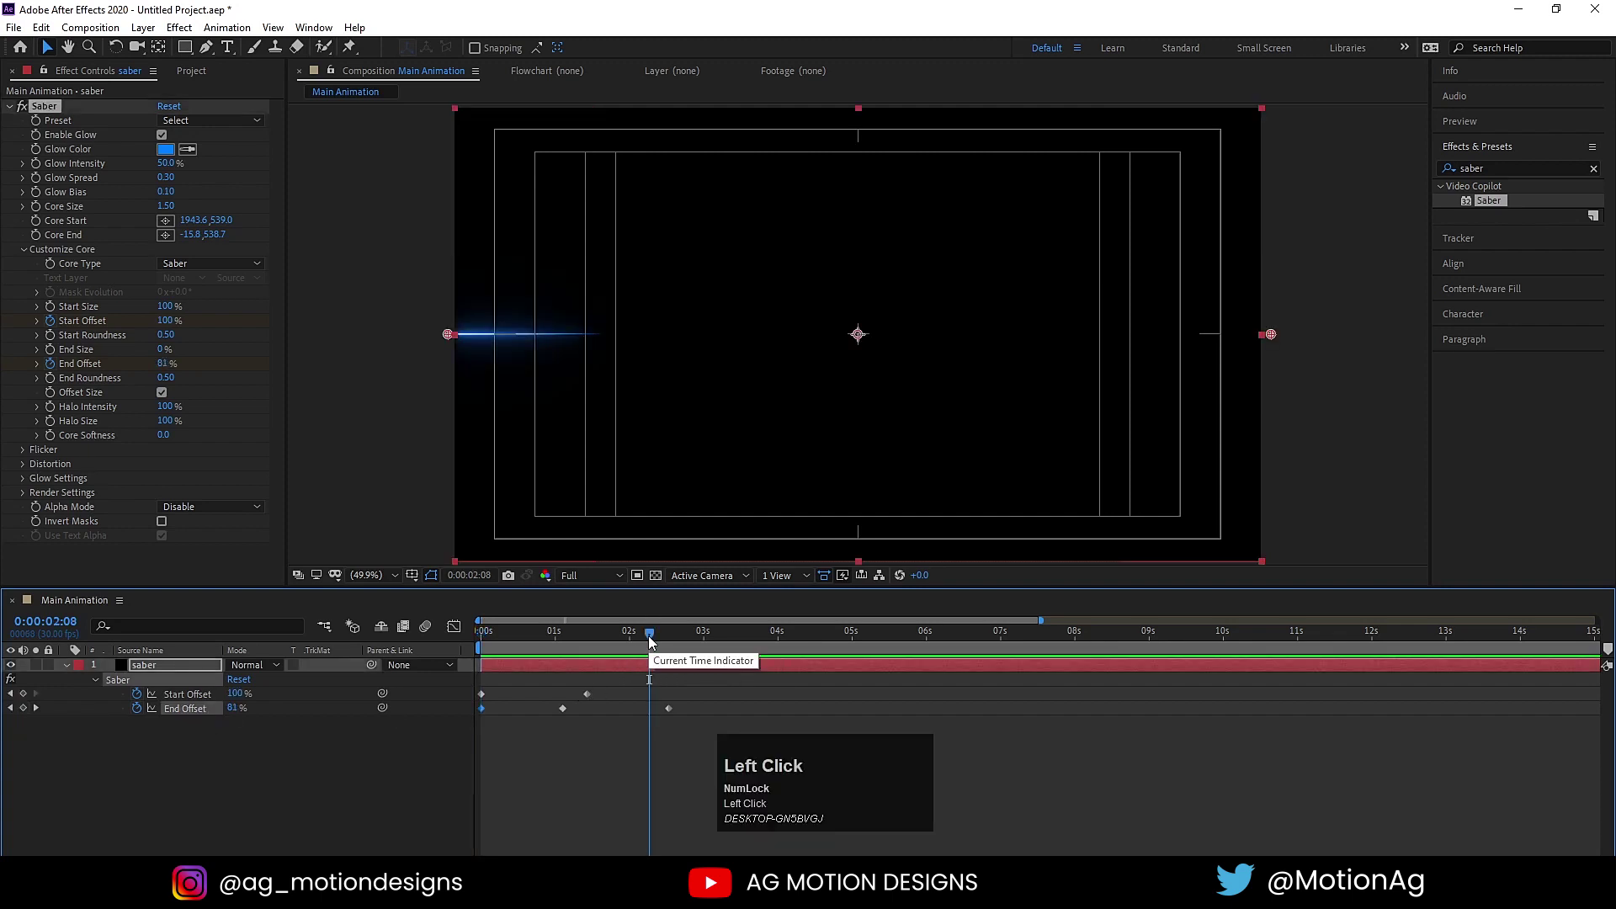
# - Give End Offset a loopOut() expression and copy it
pyautogui.press('k')
pyautogui.click(22, 700)
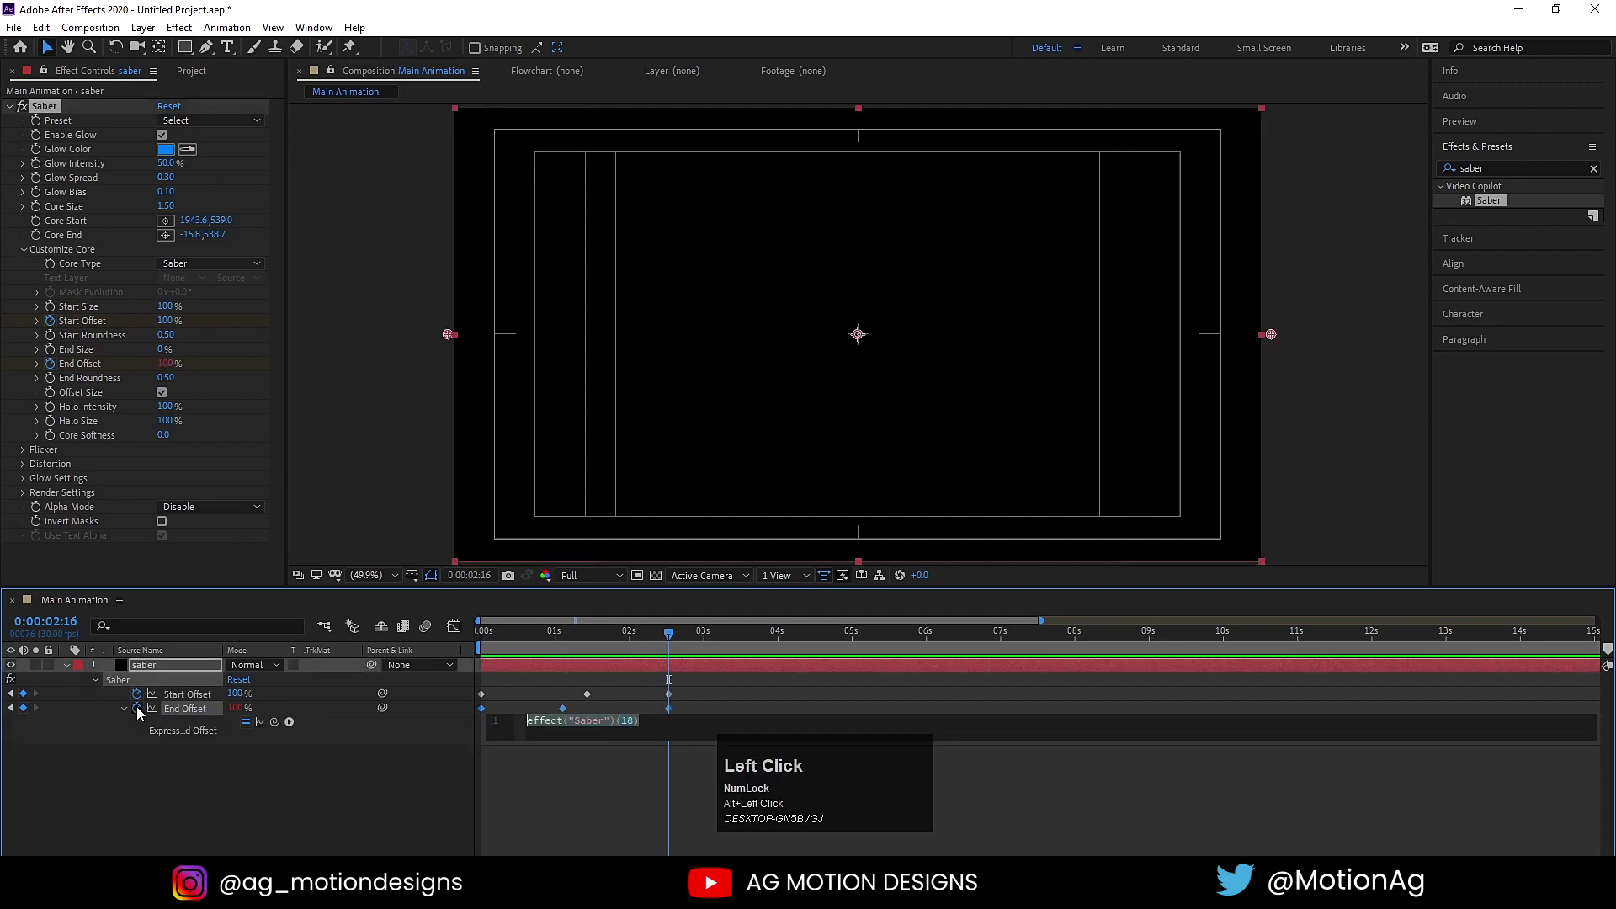
pyautogui.write('lopp')
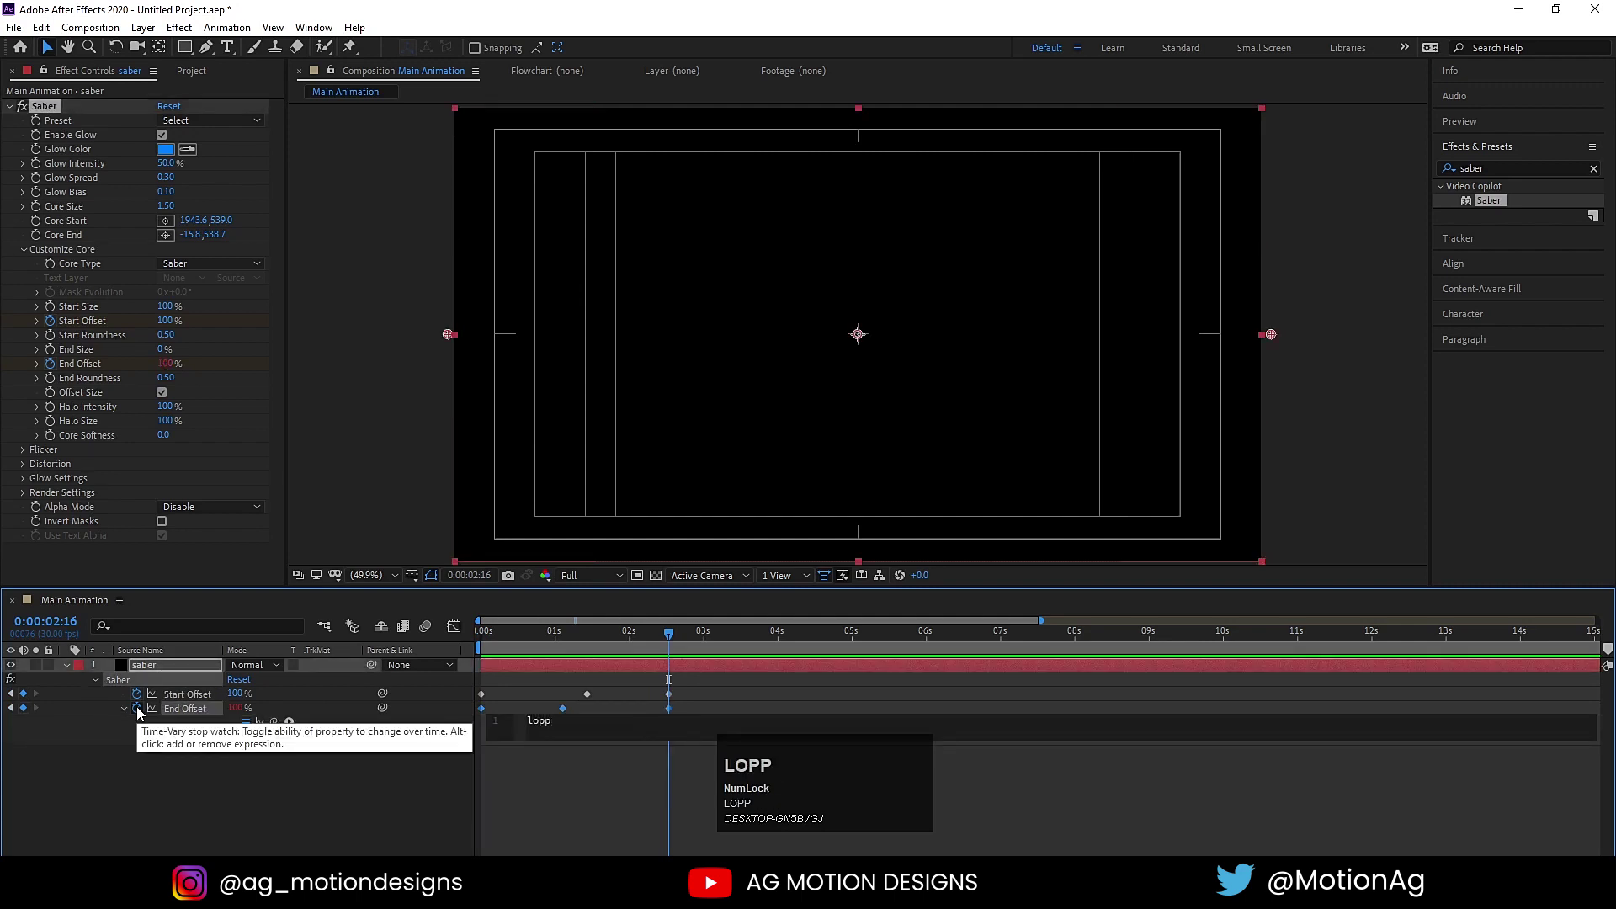
pyautogui.press('ctrl+a')
pyautogui.write('loop')
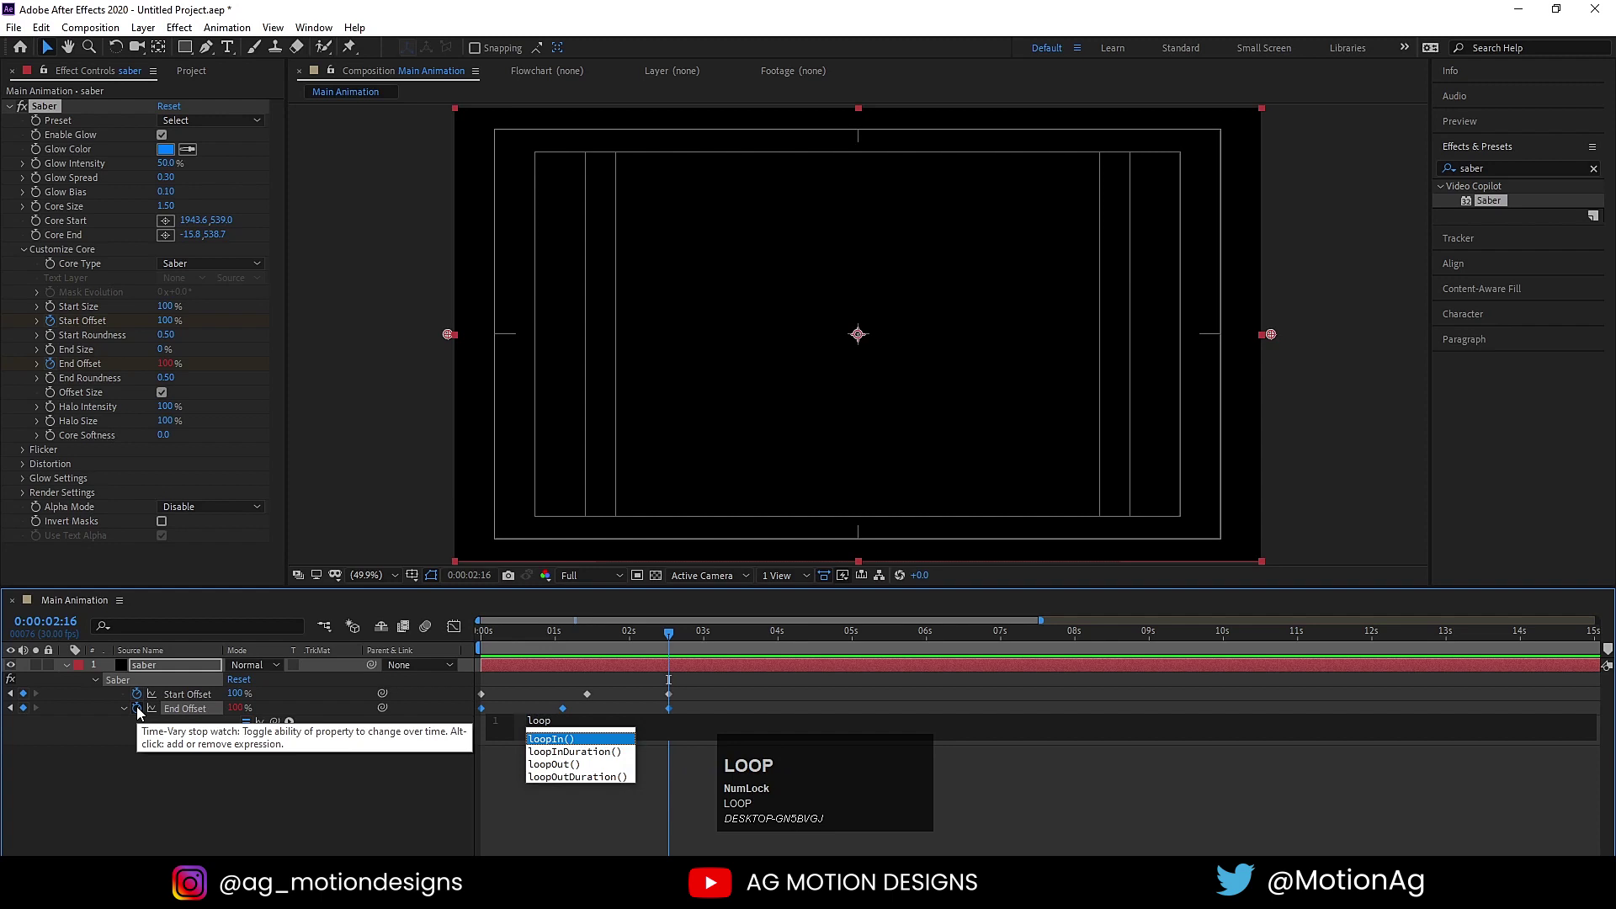
pyautogui.press('Down')
pyautogui.press('Return')
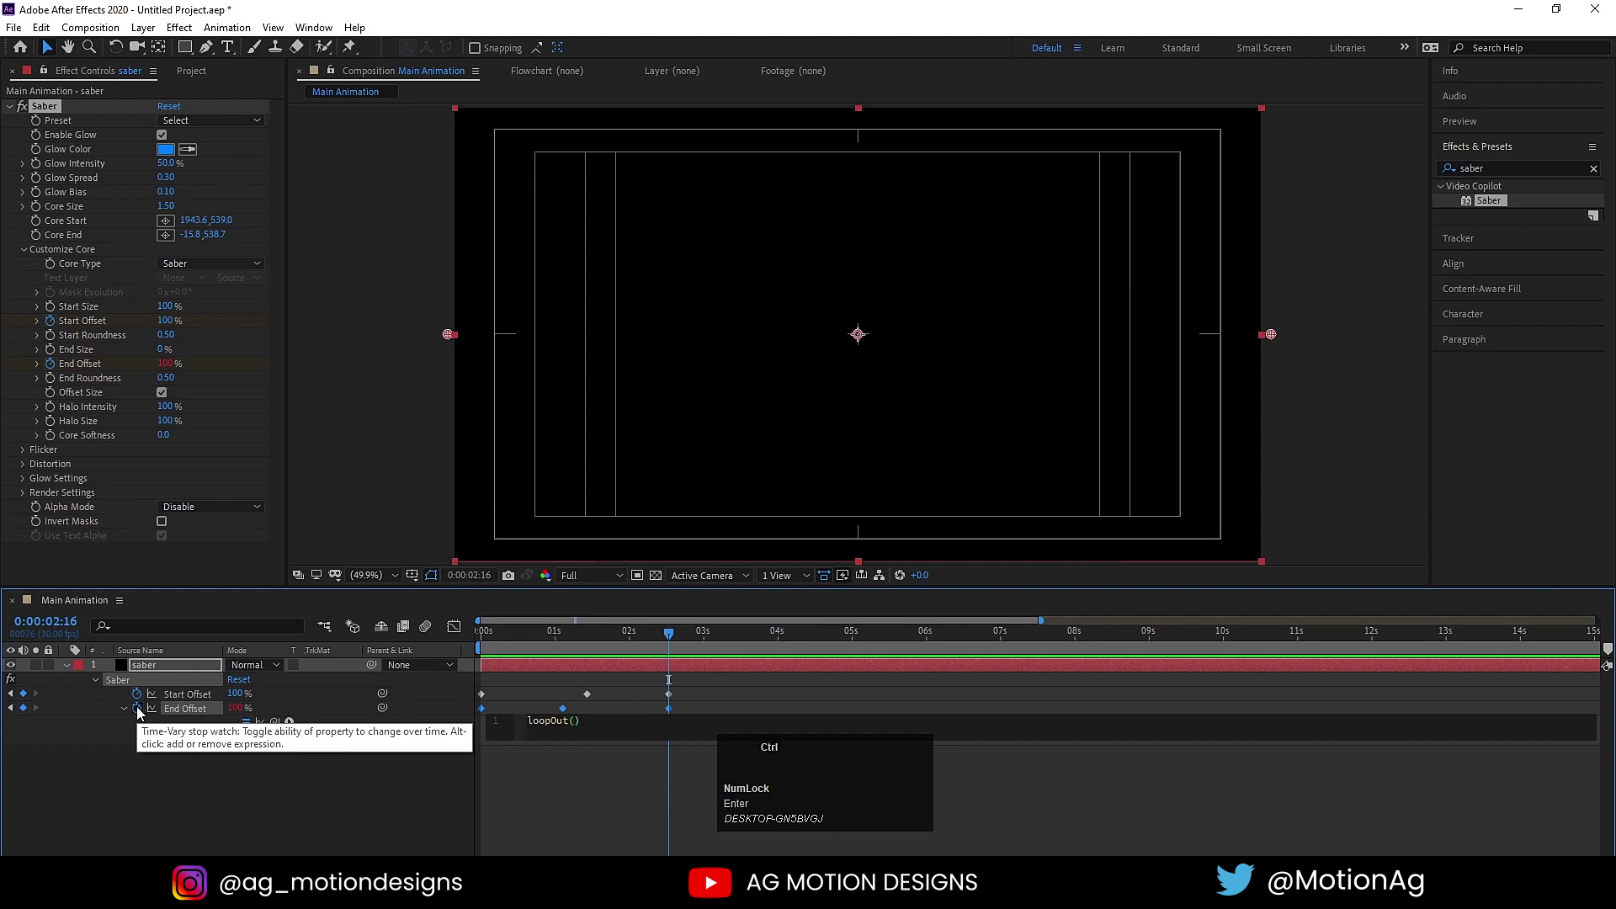
pyautogui.press('ctrl+a')
pyautogui.press('ctrl+c')
# - Paste loopOut() onto Start Offset and play back the endlessly repeating streak
pyautogui.click(283, 798)
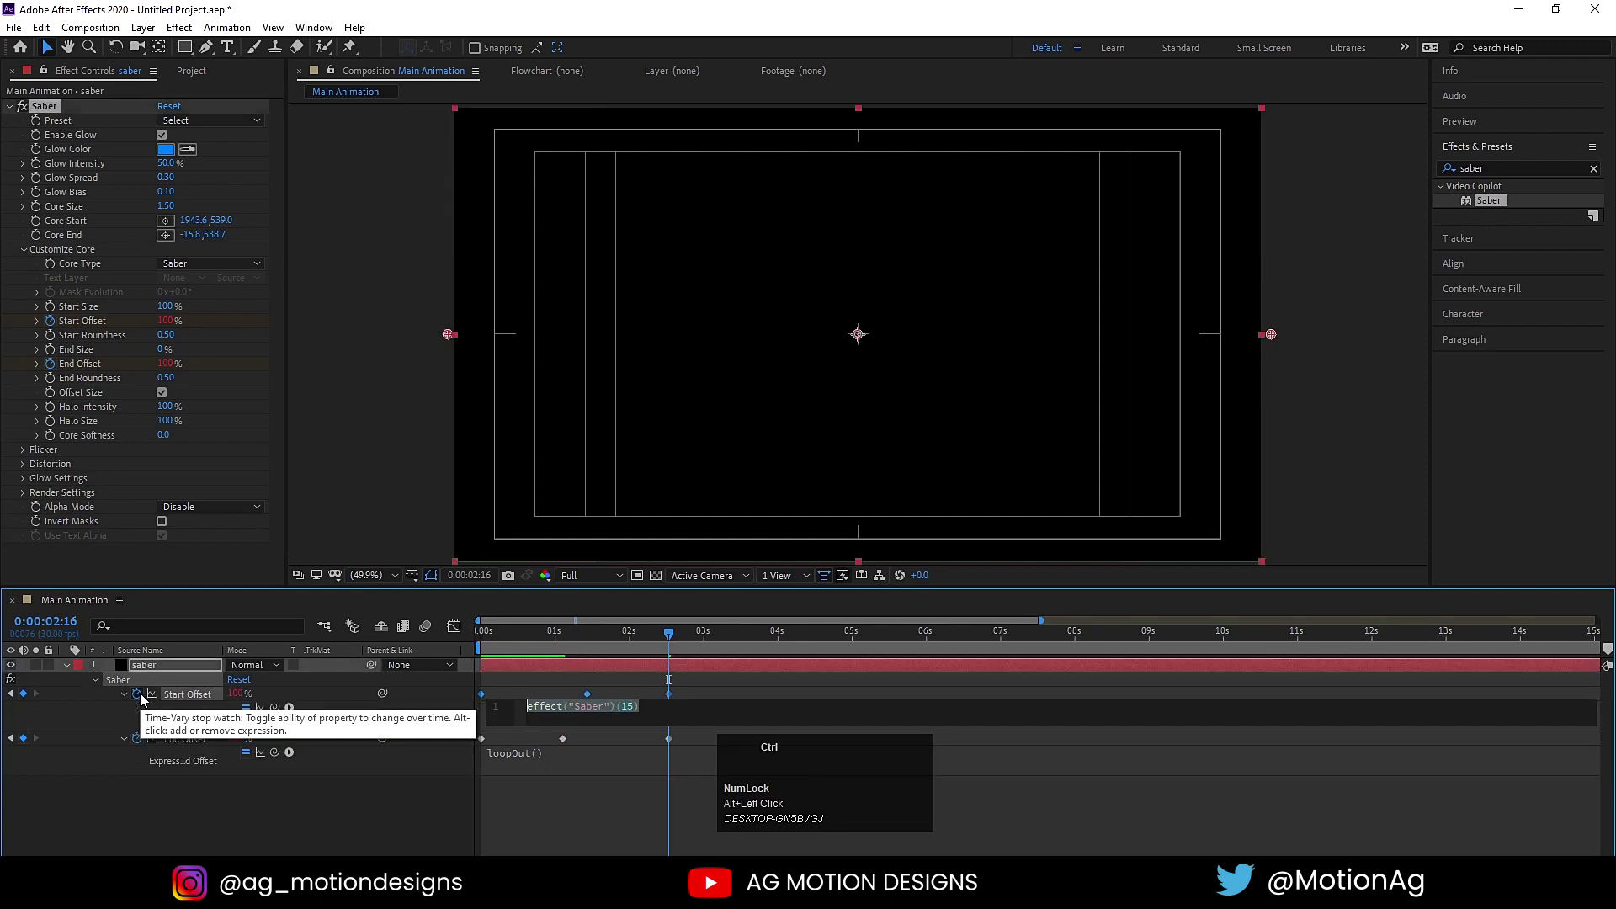
pyautogui.press('ctrl+v')
pyautogui.click(285, 830)
pyautogui.press('space')
pyautogui.click(585, 643)
pyautogui.press('space')
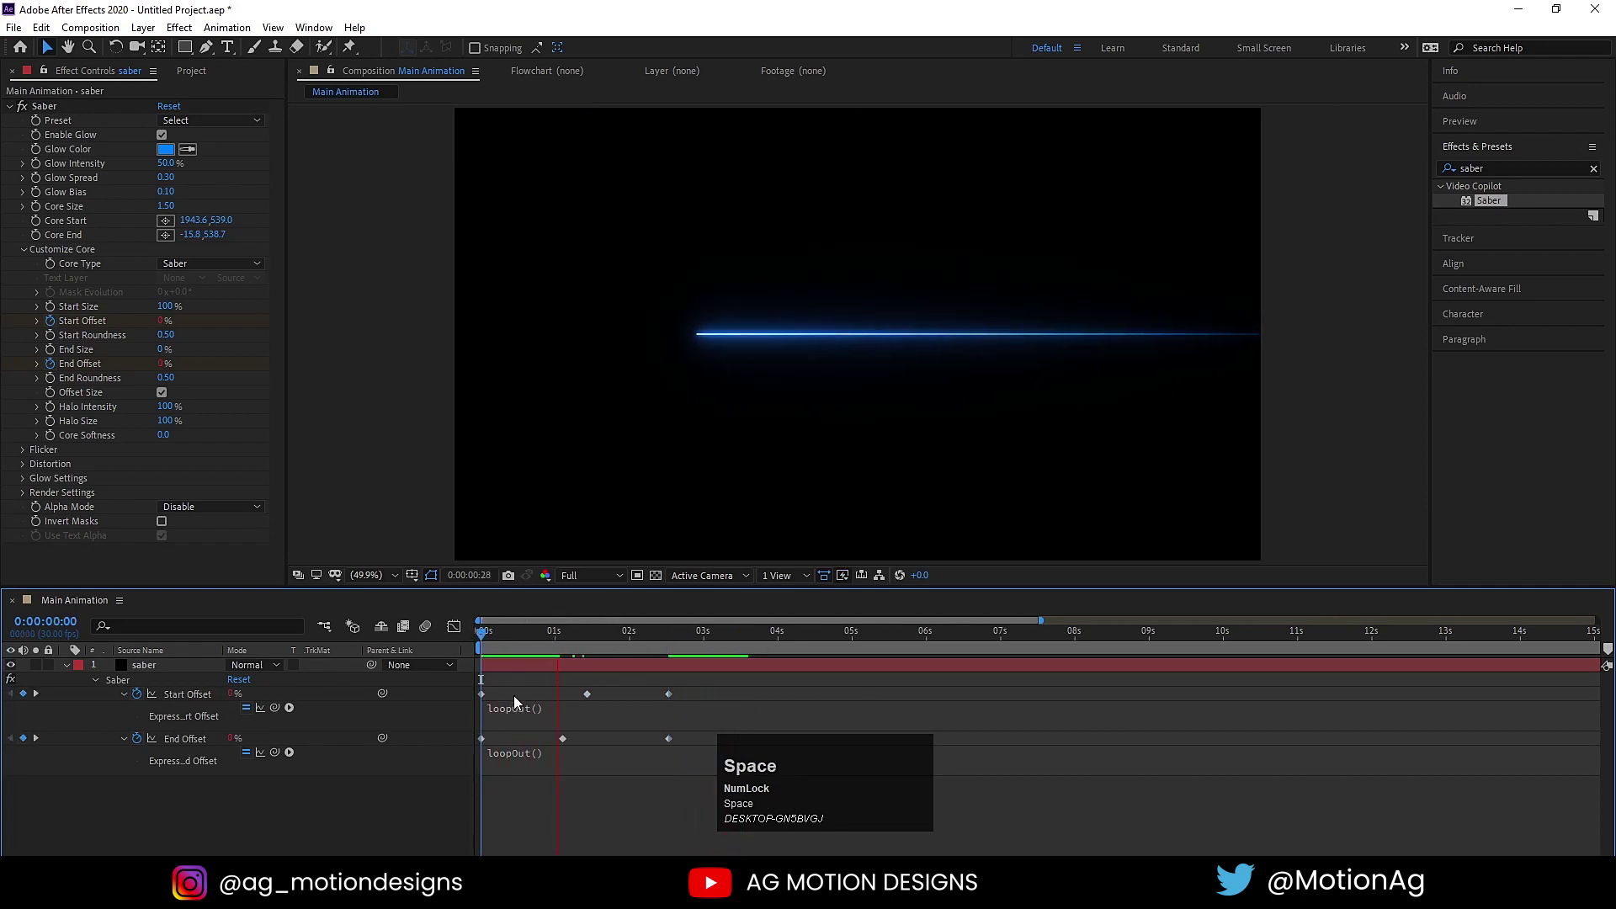
pyautogui.press('space')
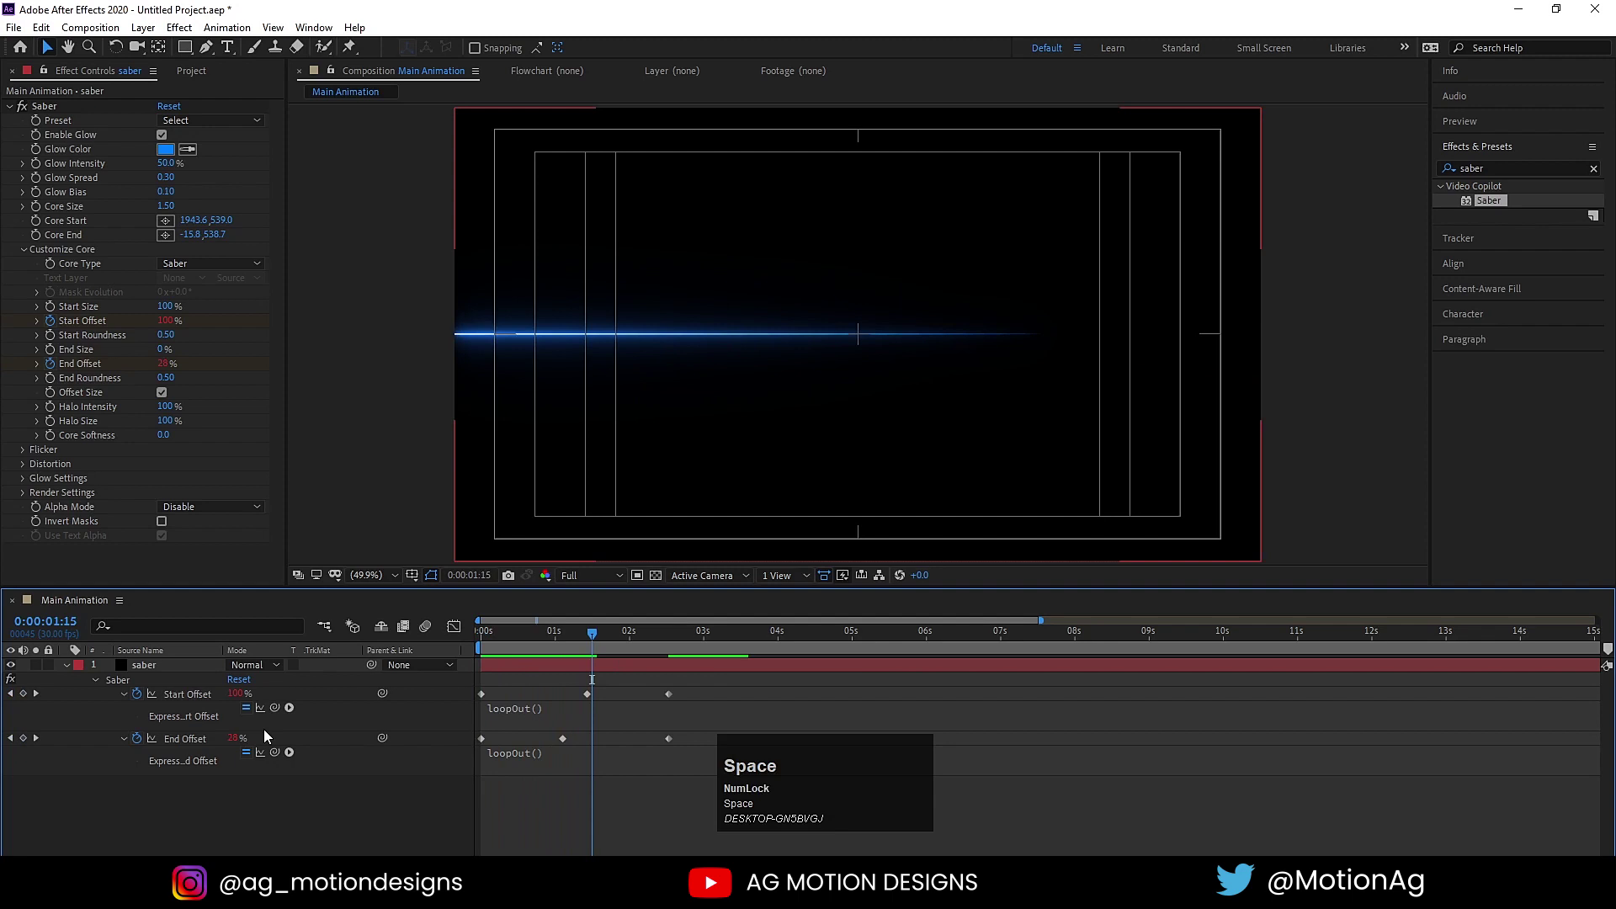
# - Reveal the saber layer's Position and set its blending mode to Screen
pyautogui.press('p')
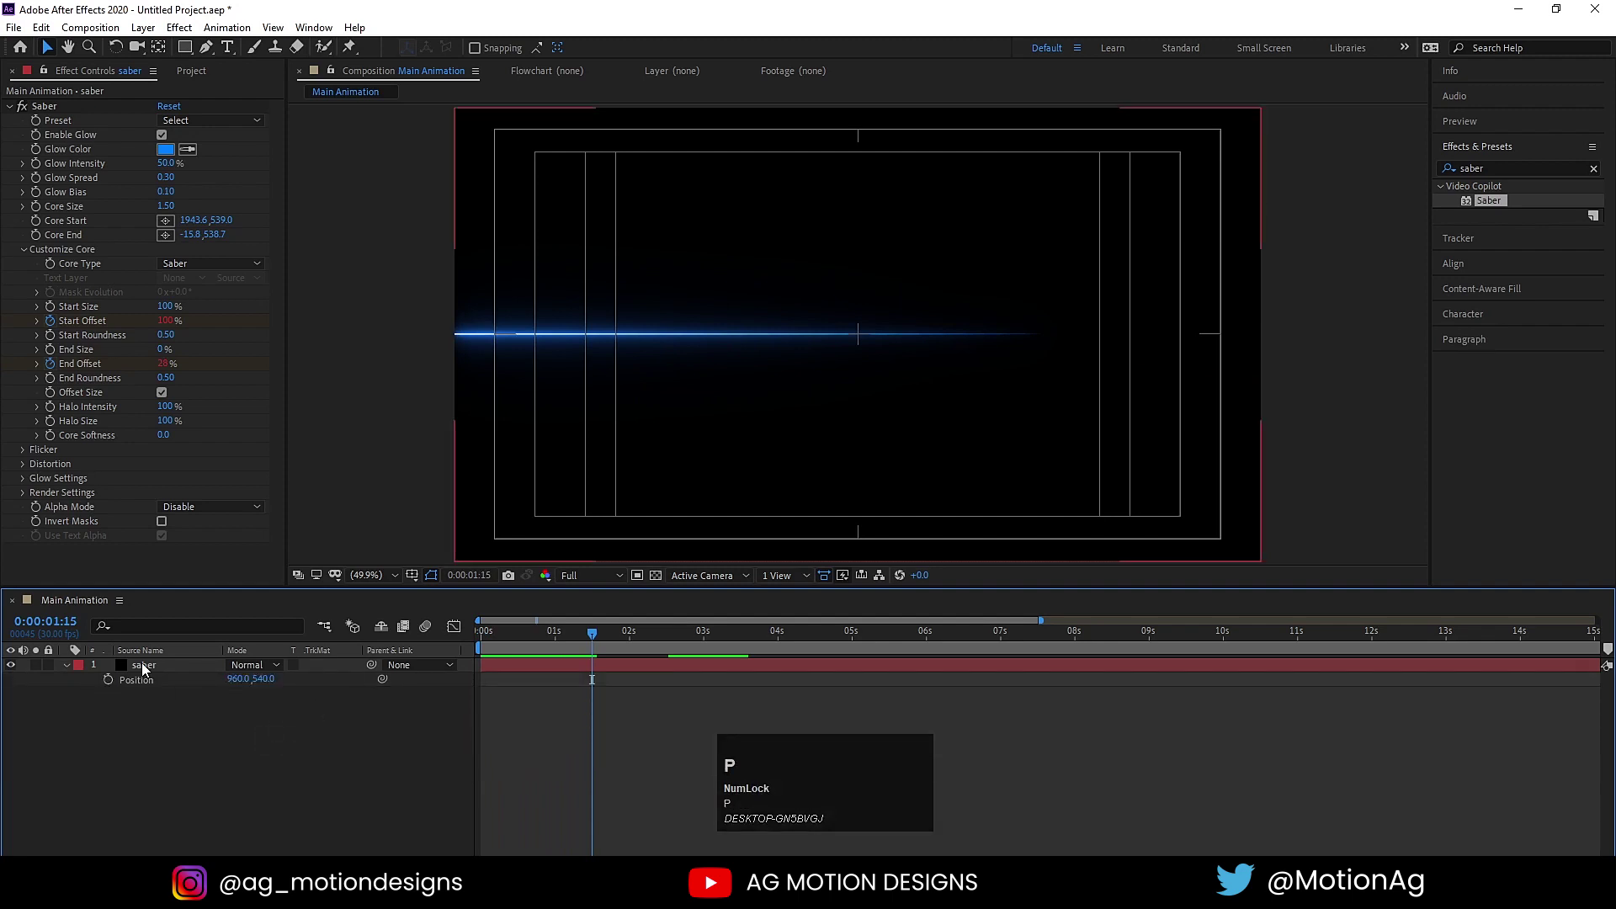
pyautogui.click(141, 667)
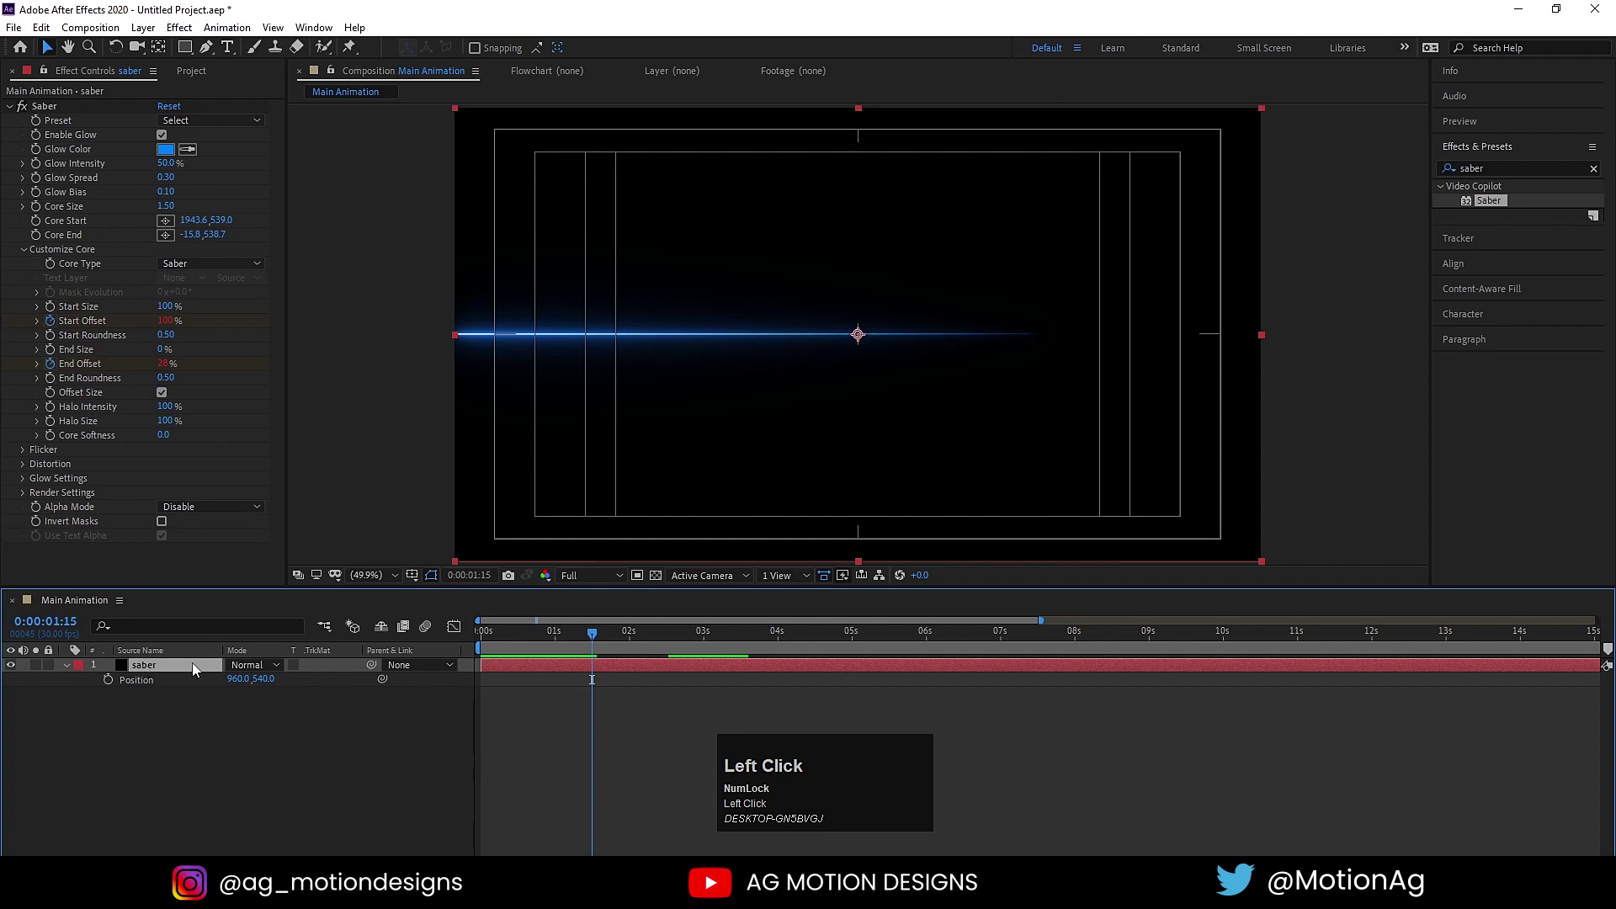
pyautogui.click(266, 662)
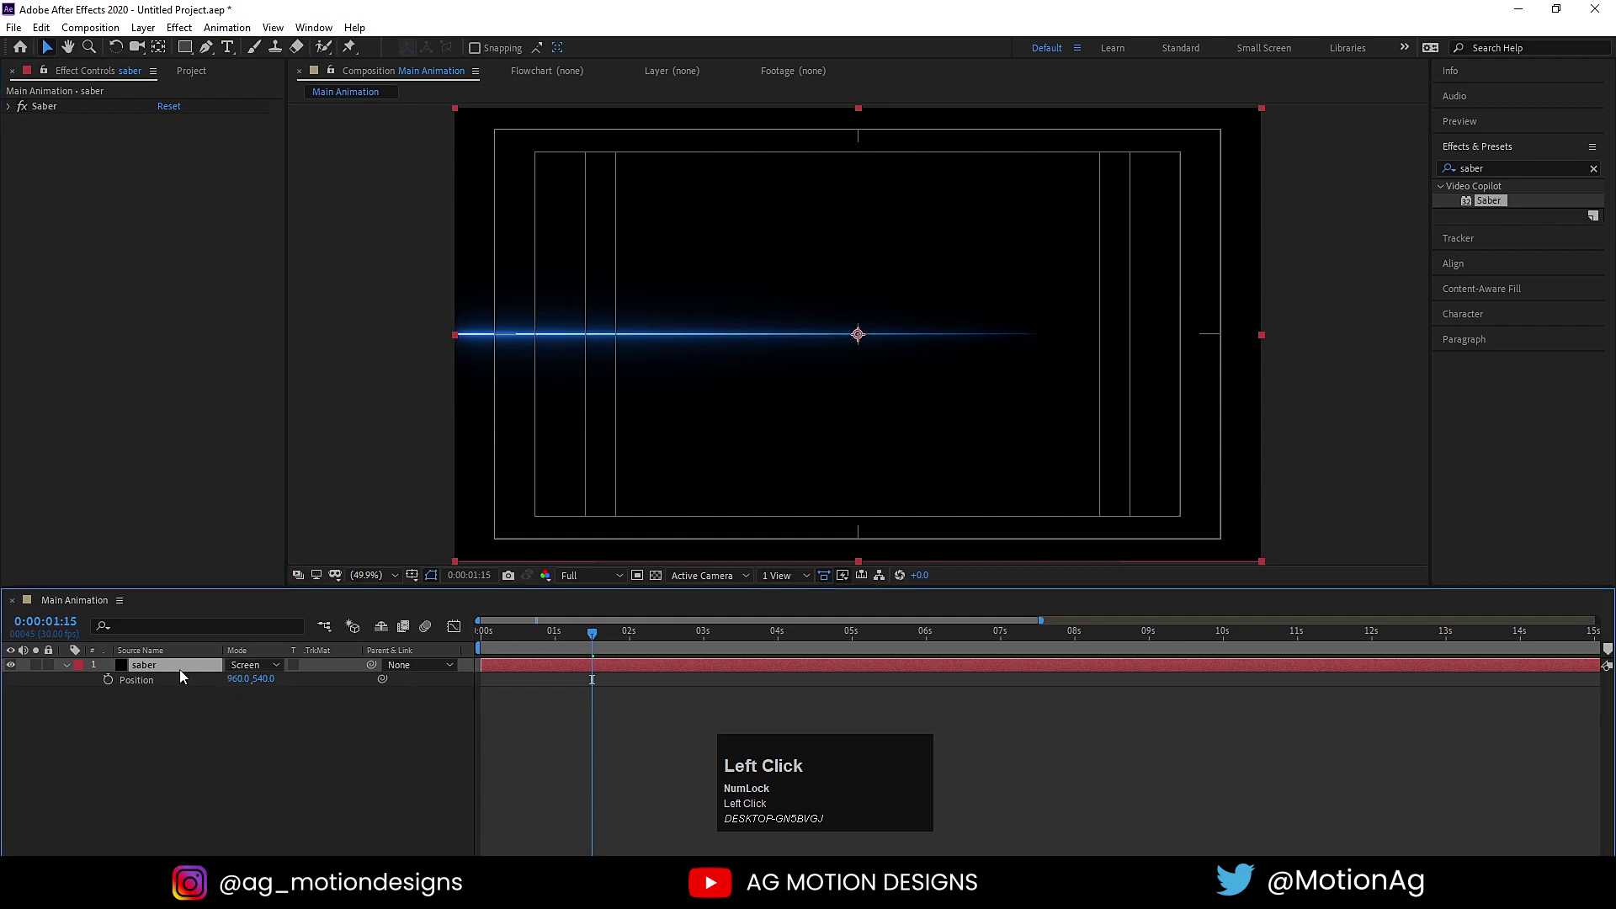
# - Test a duplicate saber shifted to Y 500, then remove it again
pyautogui.press('ctrl+d')
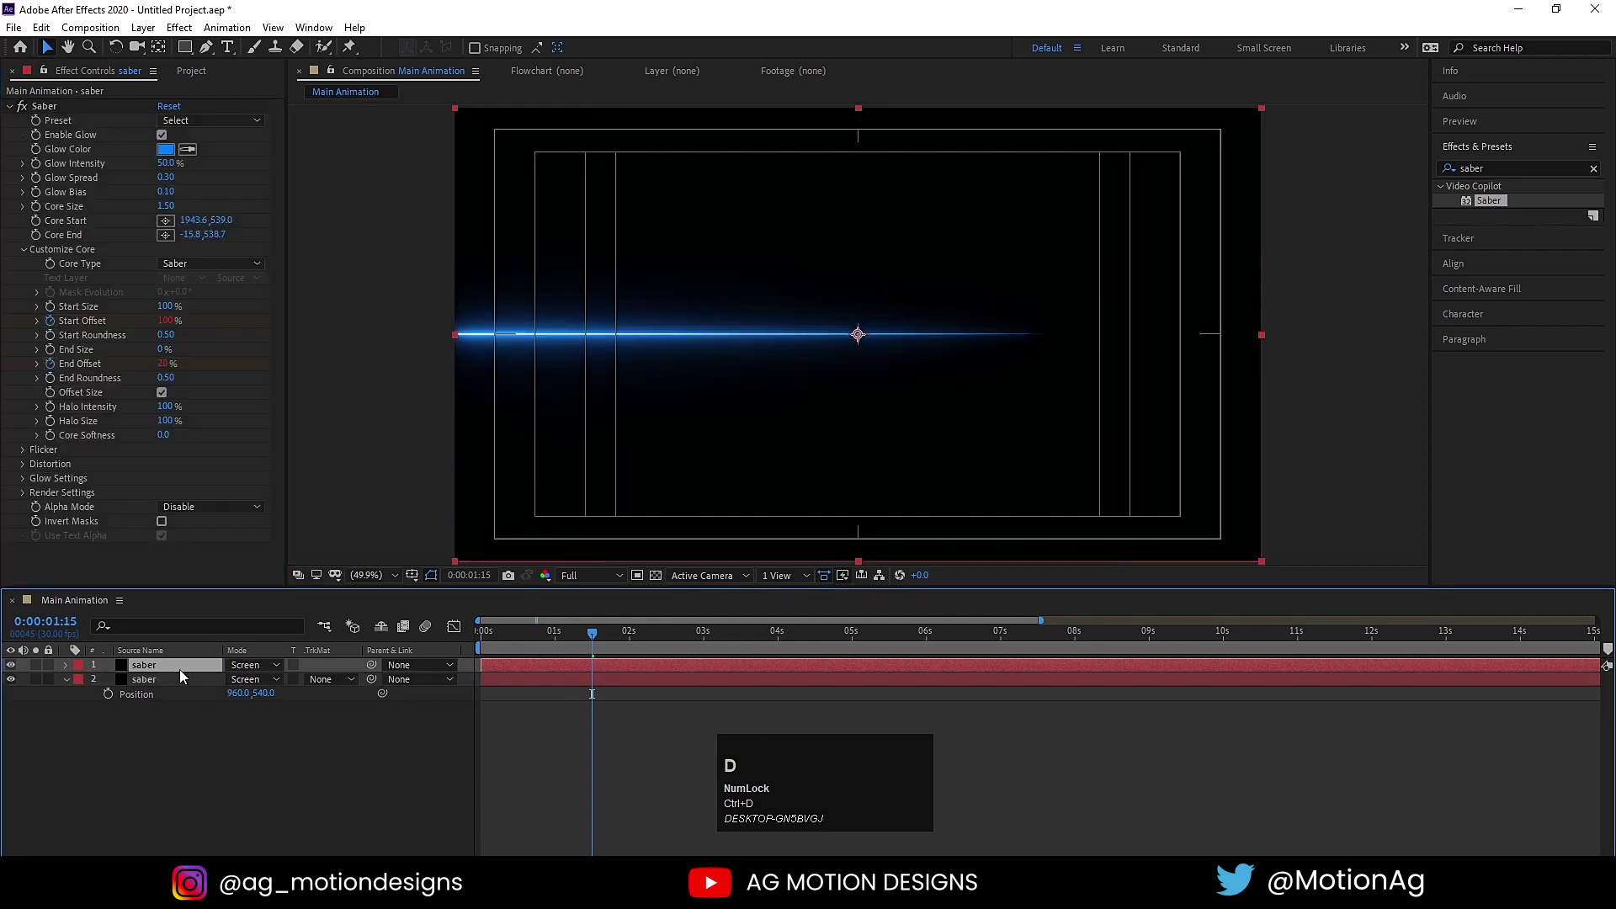
pyautogui.press('p')
pyautogui.moveTo(279, 679); pyautogui.dragTo(270, 684)
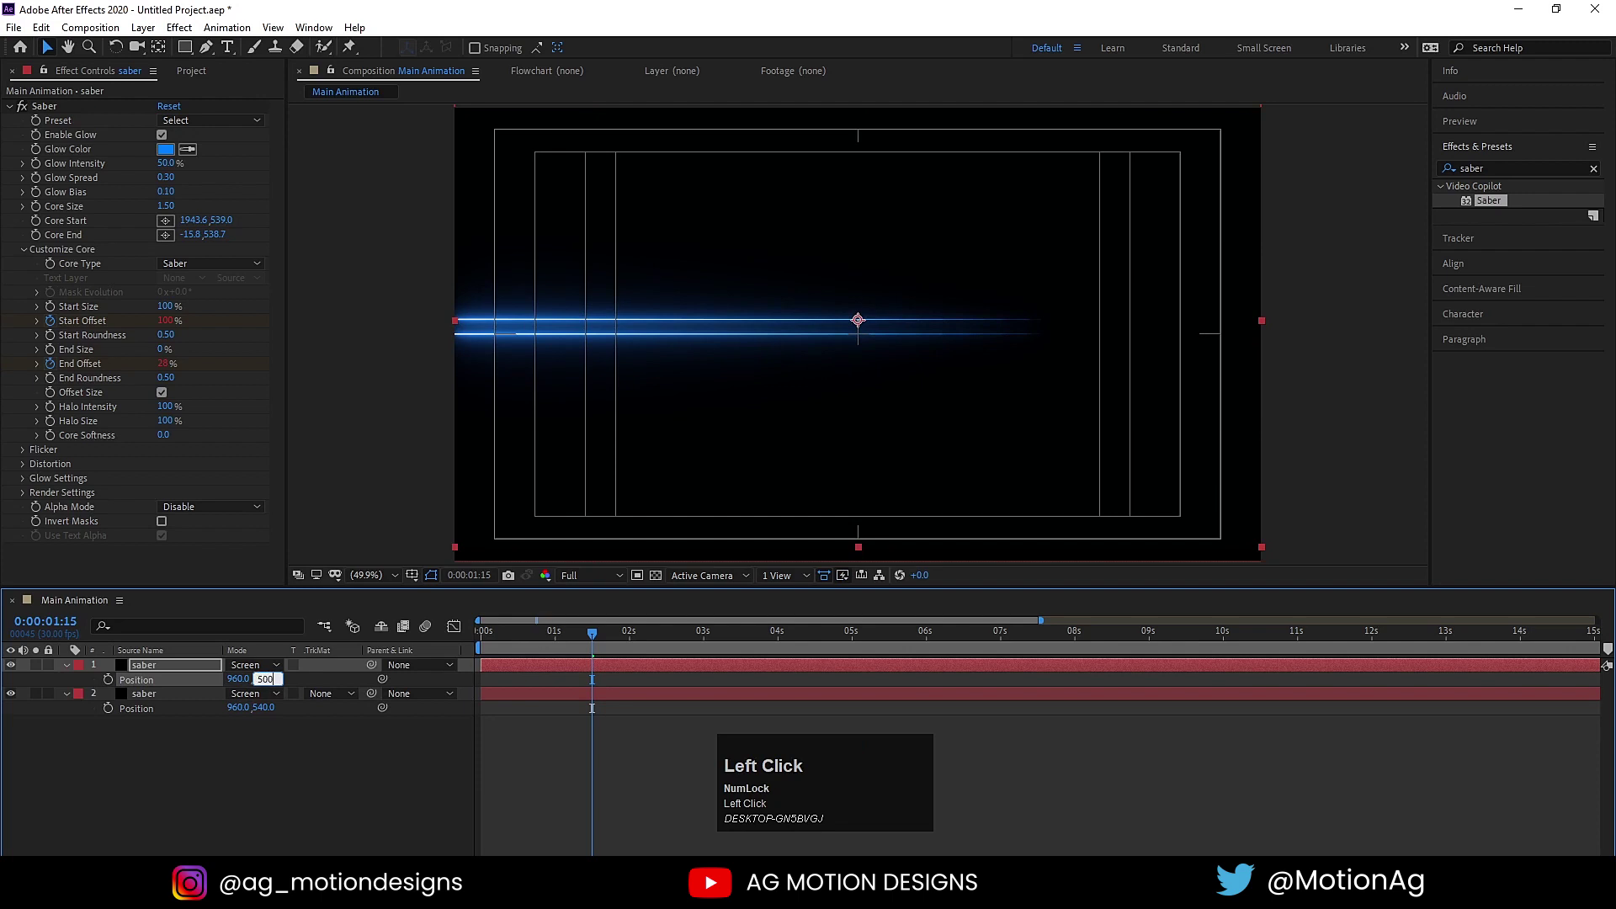
pyautogui.press('Return')
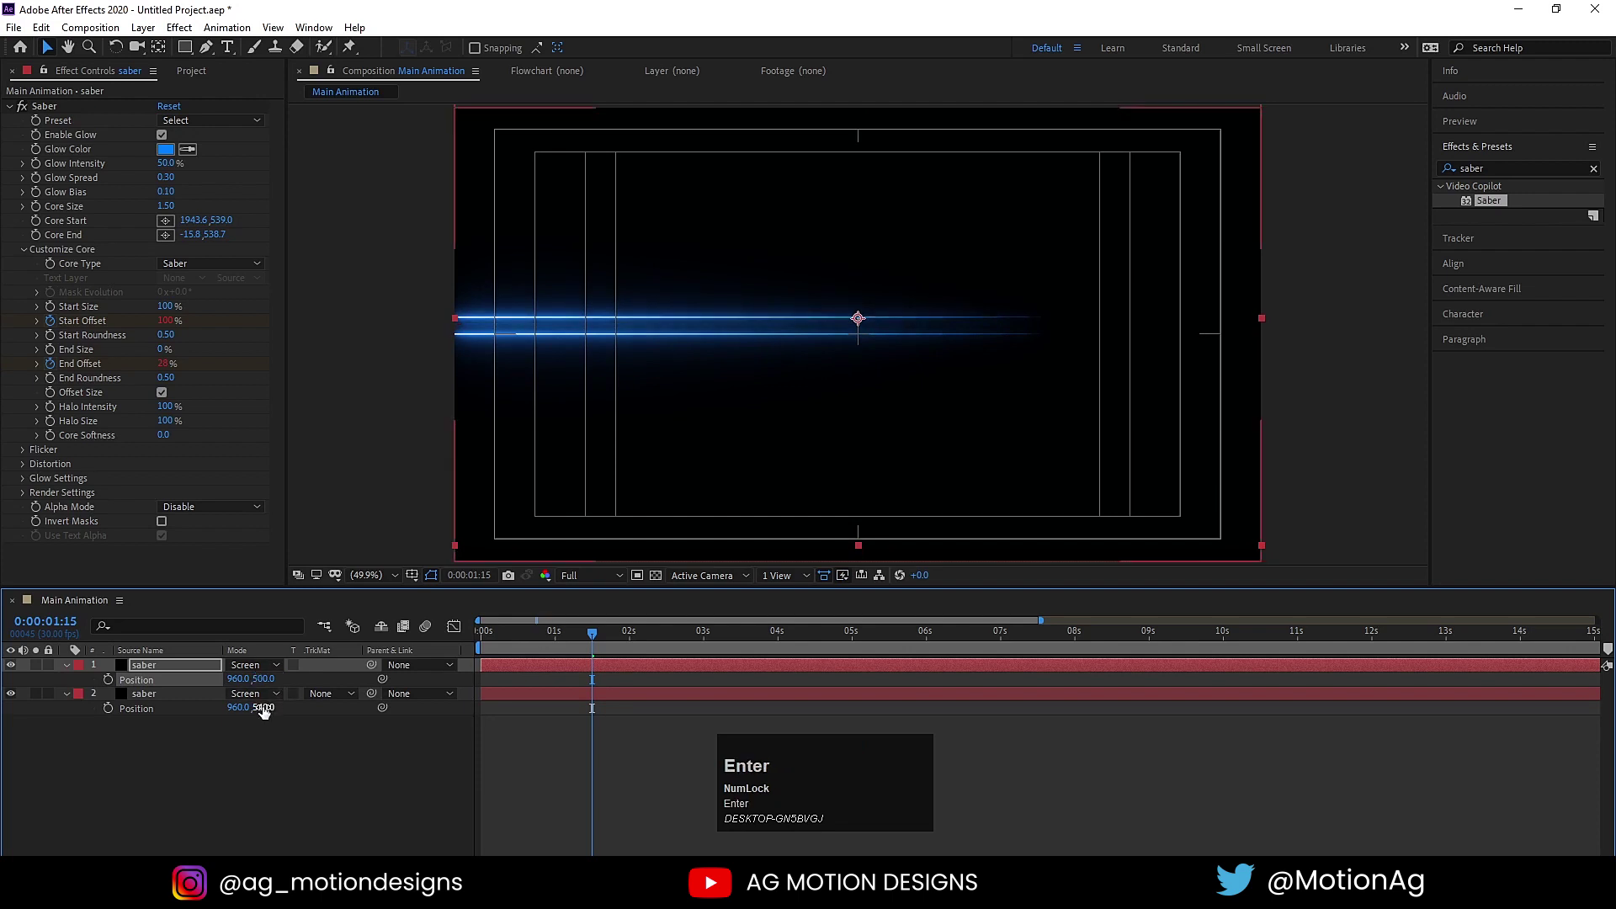
pyautogui.click(311, 744)
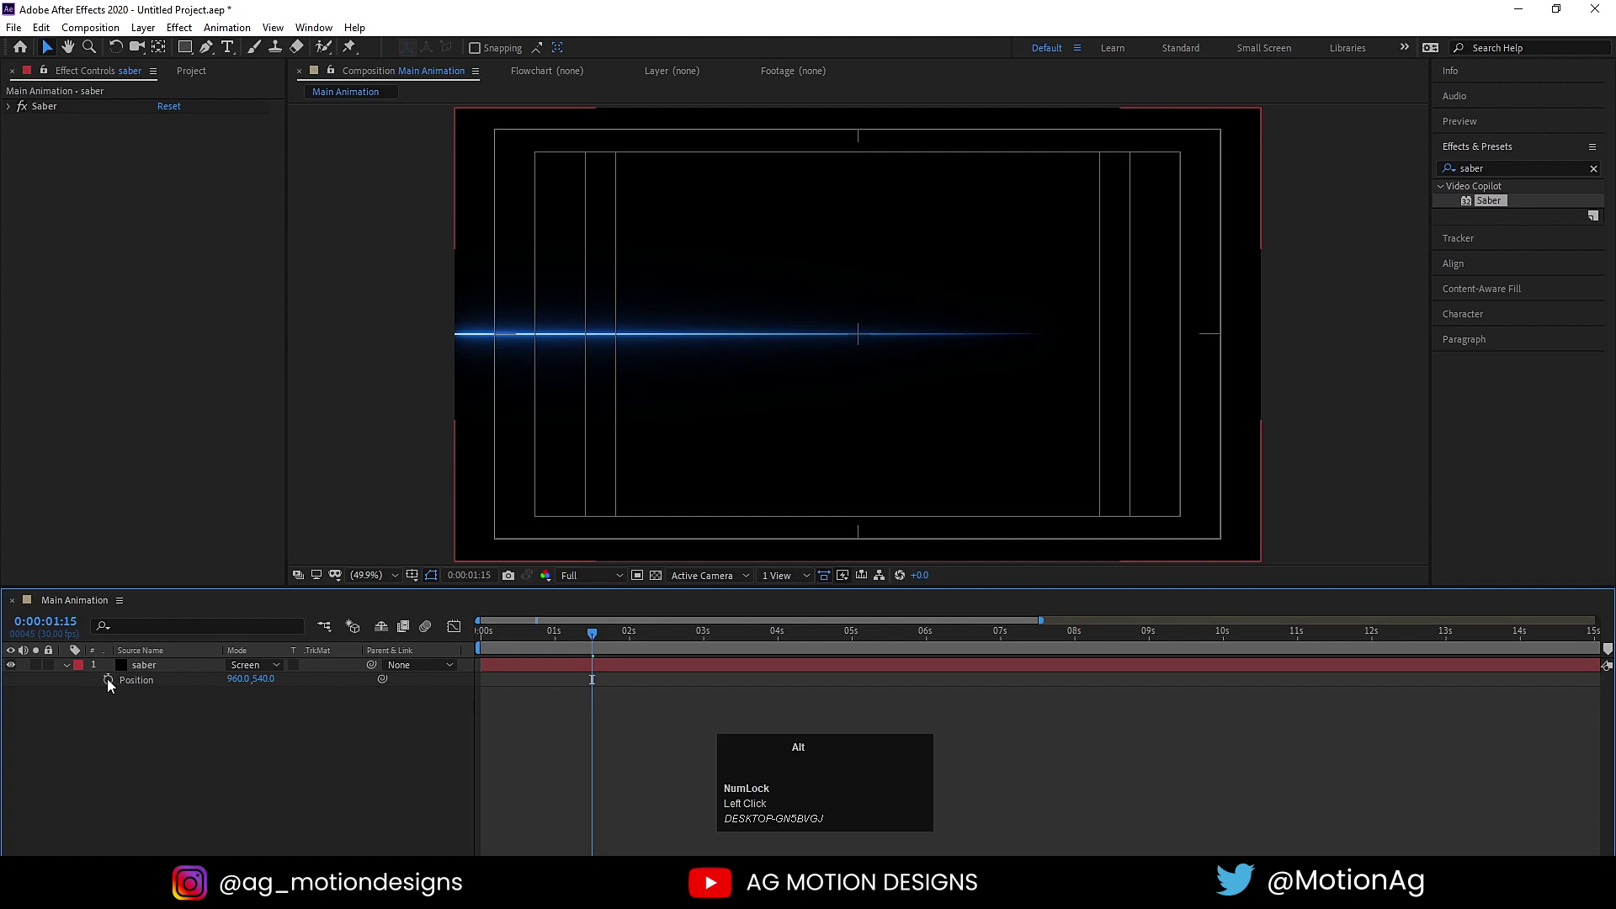
# - Start a Position expression building [position[0],position[1]-...], then clear it to retry
pyautogui.click(111, 684)
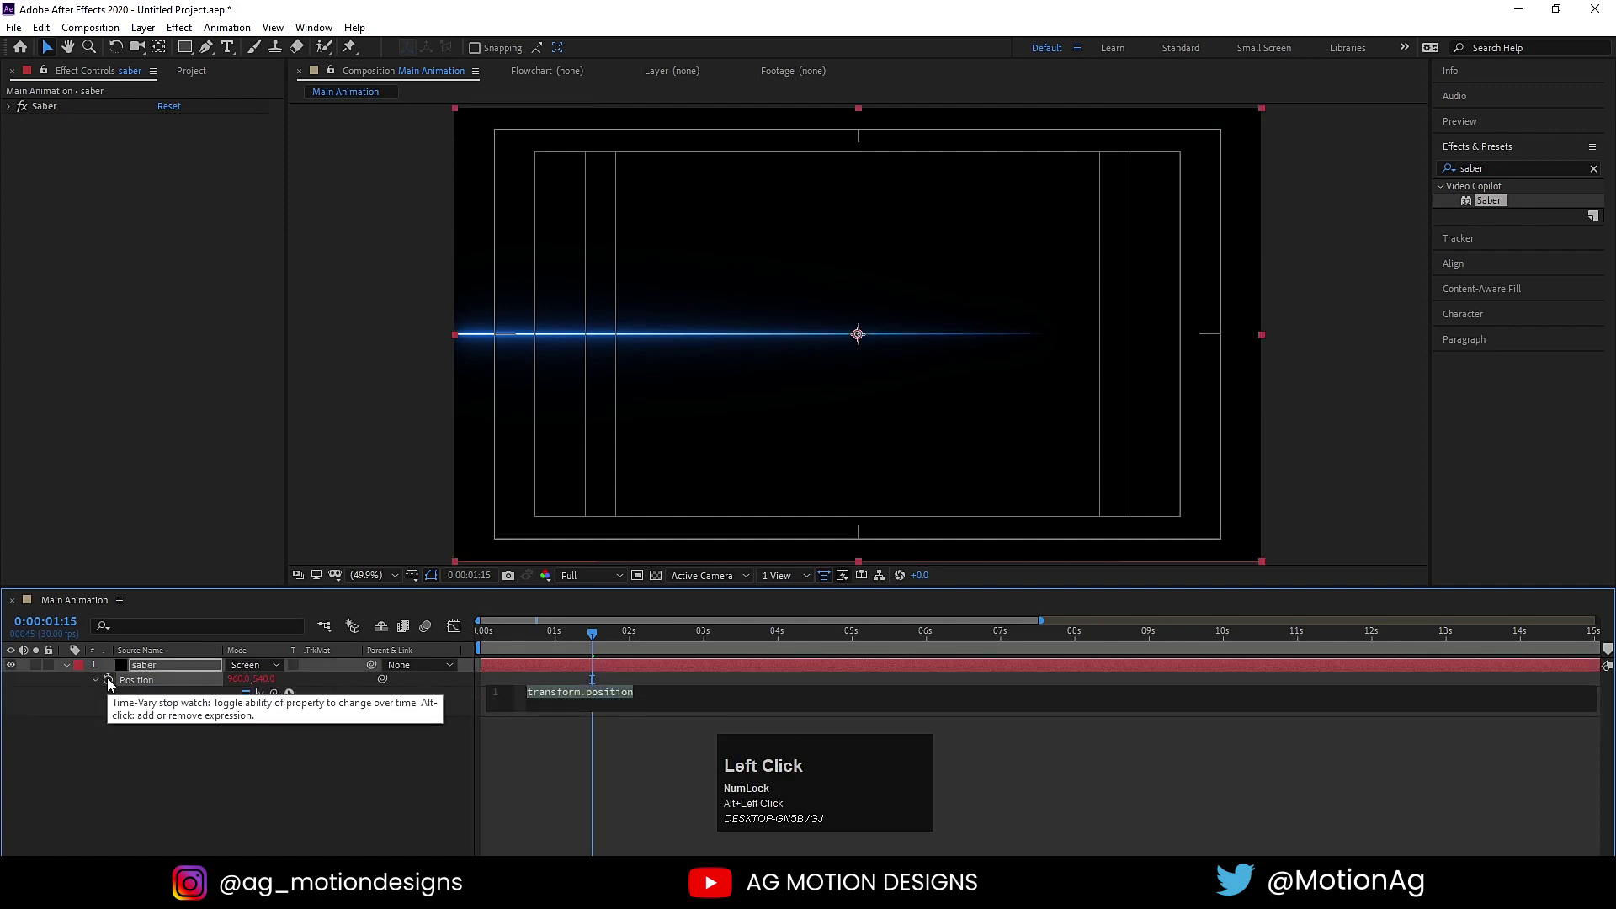
pyautogui.press('[')
pyautogui.write('[]')
pyautogui.press('Left')
pyautogui.write('[ -')
pyautogui.press('Right')
pyautogui.write('pos')
pyautogui.press('Return')
pyautogui.press('[')
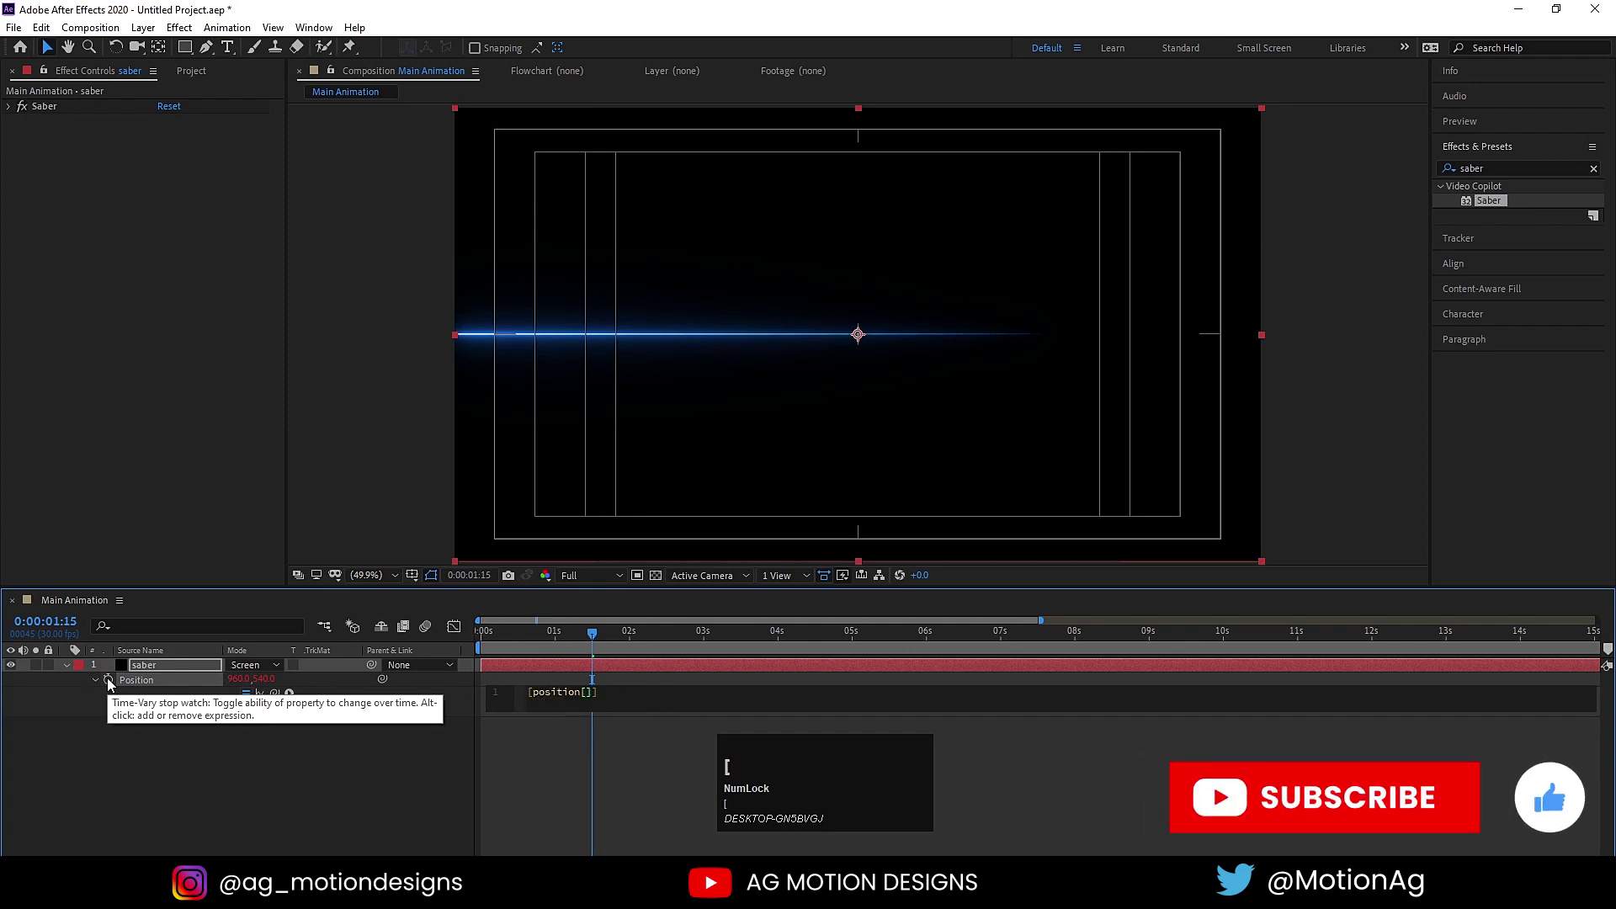
pyautogui.press('0')
pyautogui.press('Right')
pyautogui.press(',')
pyautogui.write(',po')
pyautogui.press('Return')
pyautogui.write('[1')
pyautogui.press('Right')
pyautogui.press('shift+=')
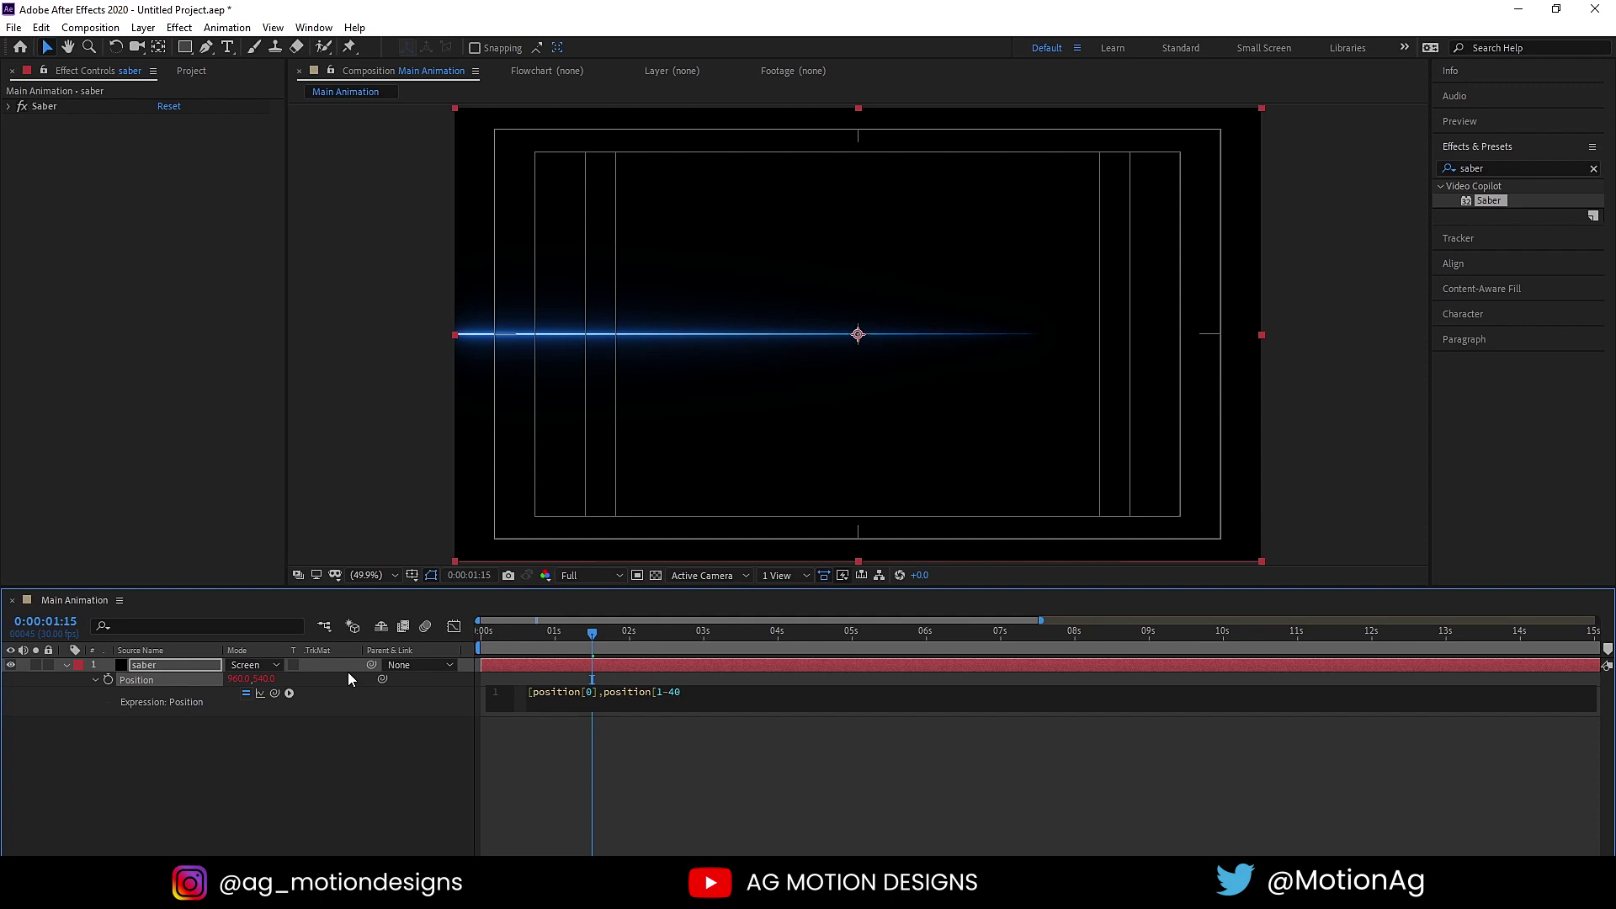
pyautogui.press('ctrl+a')
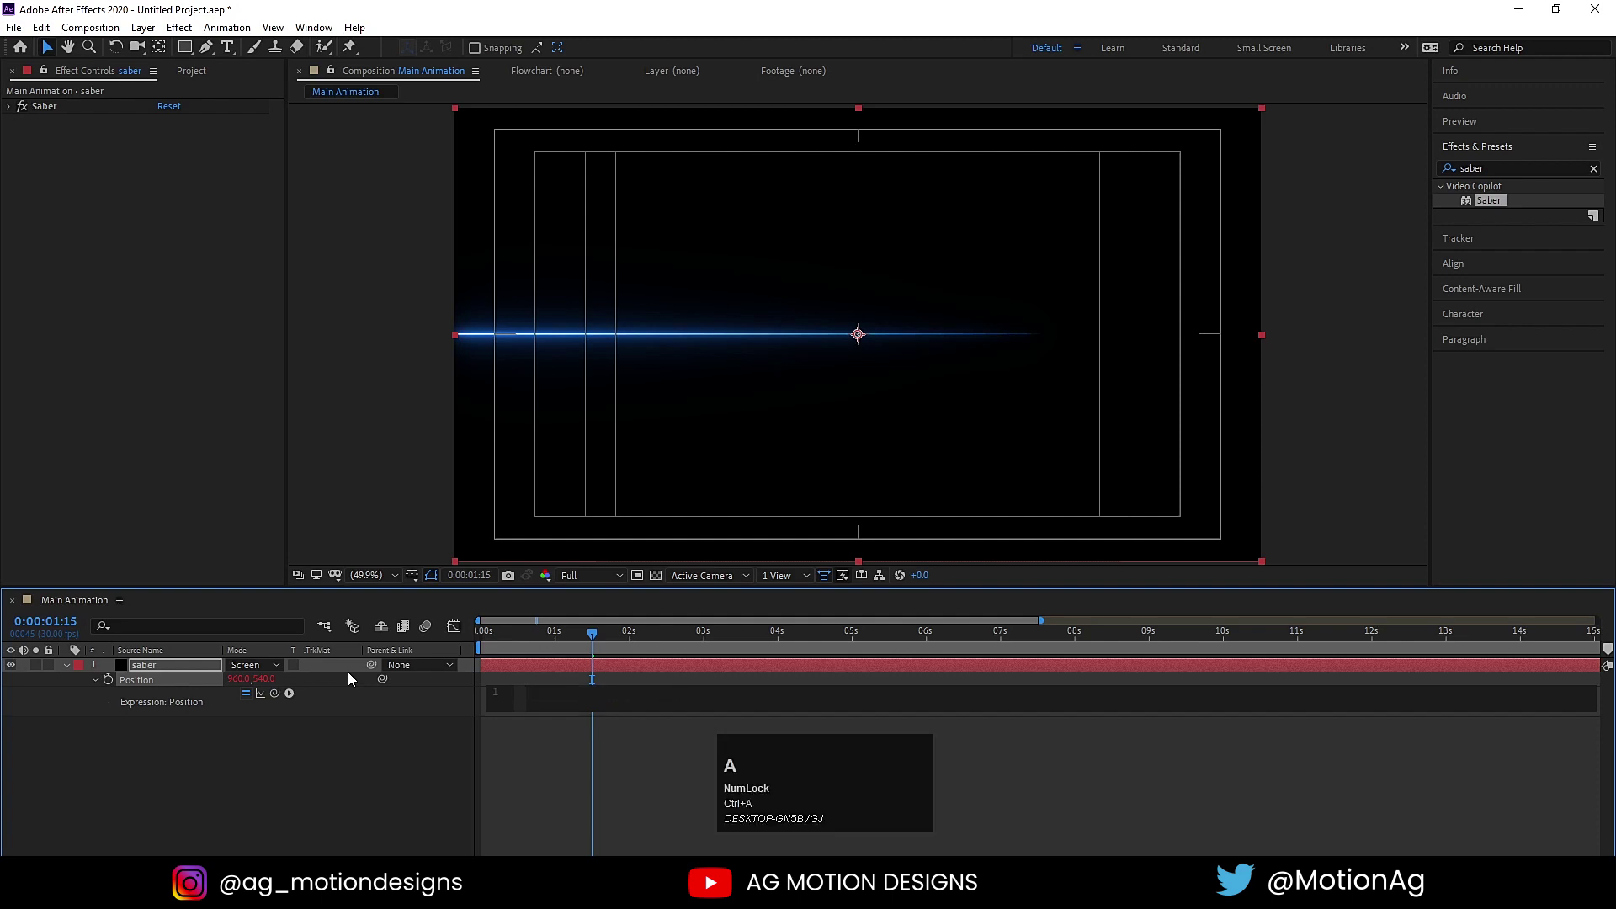
# - Commit the expression [position[0],position[1]-40*index] so streaks offset vertically by layer index
pyautogui.write('[]')
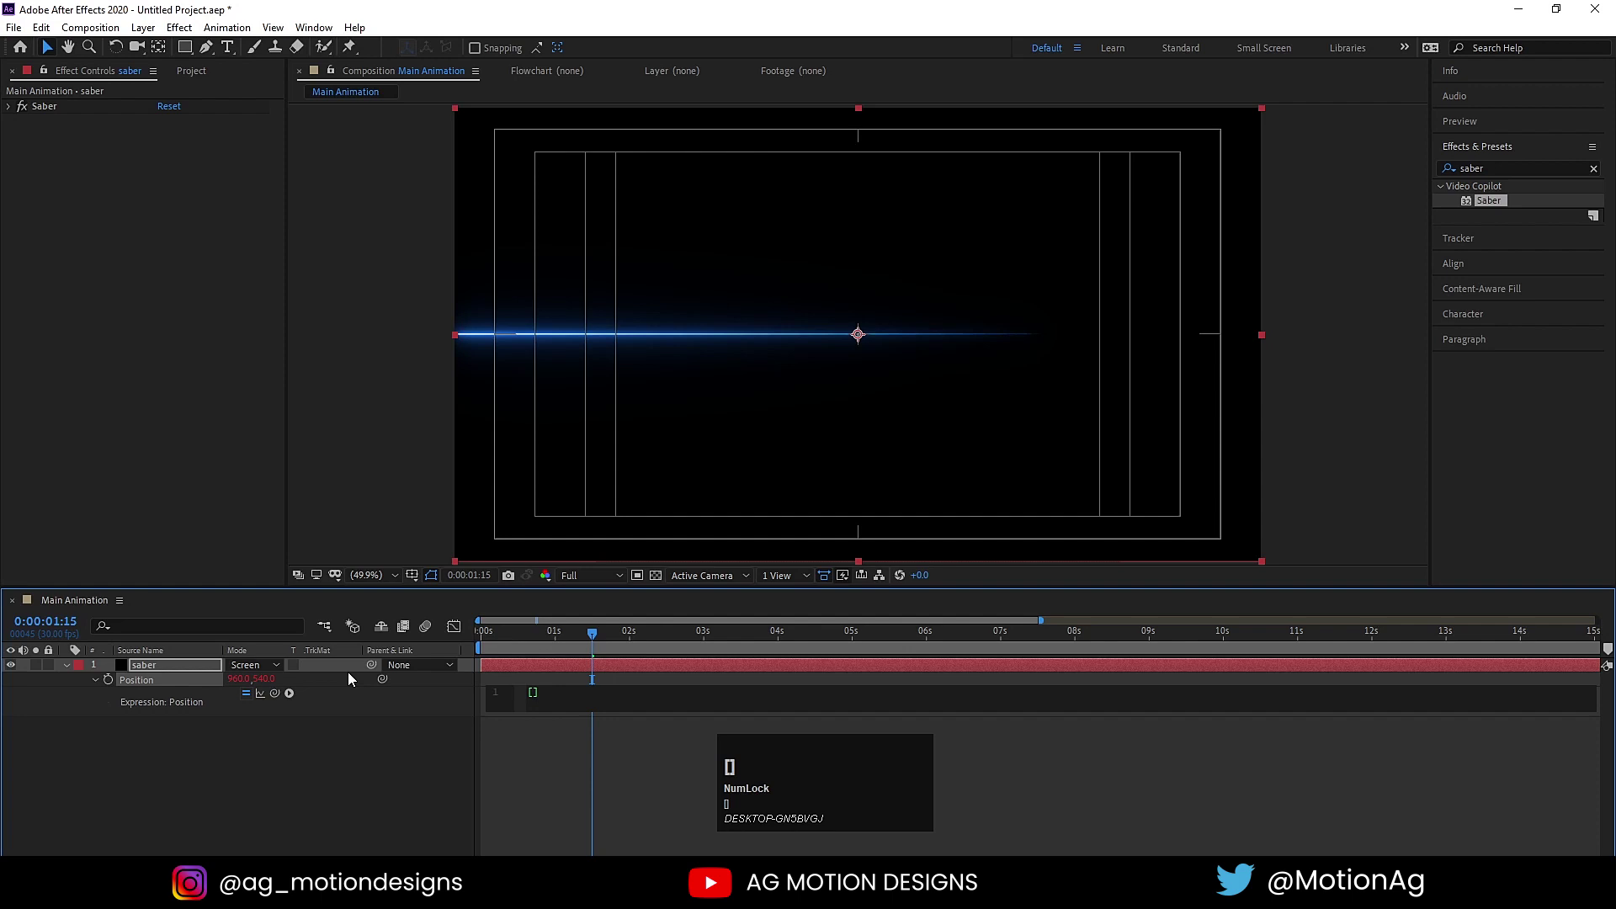
pyautogui.press('Left')
pyautogui.write('pos')
pyautogui.press('Return')
pyautogui.press('[')
pyautogui.write('[0')
pyautogui.press('Right')
pyautogui.write(',pos')
pyautogui.write('[1')
pyautogui.press('Right')
pyautogui.write('-')
pyautogui.press('Right')
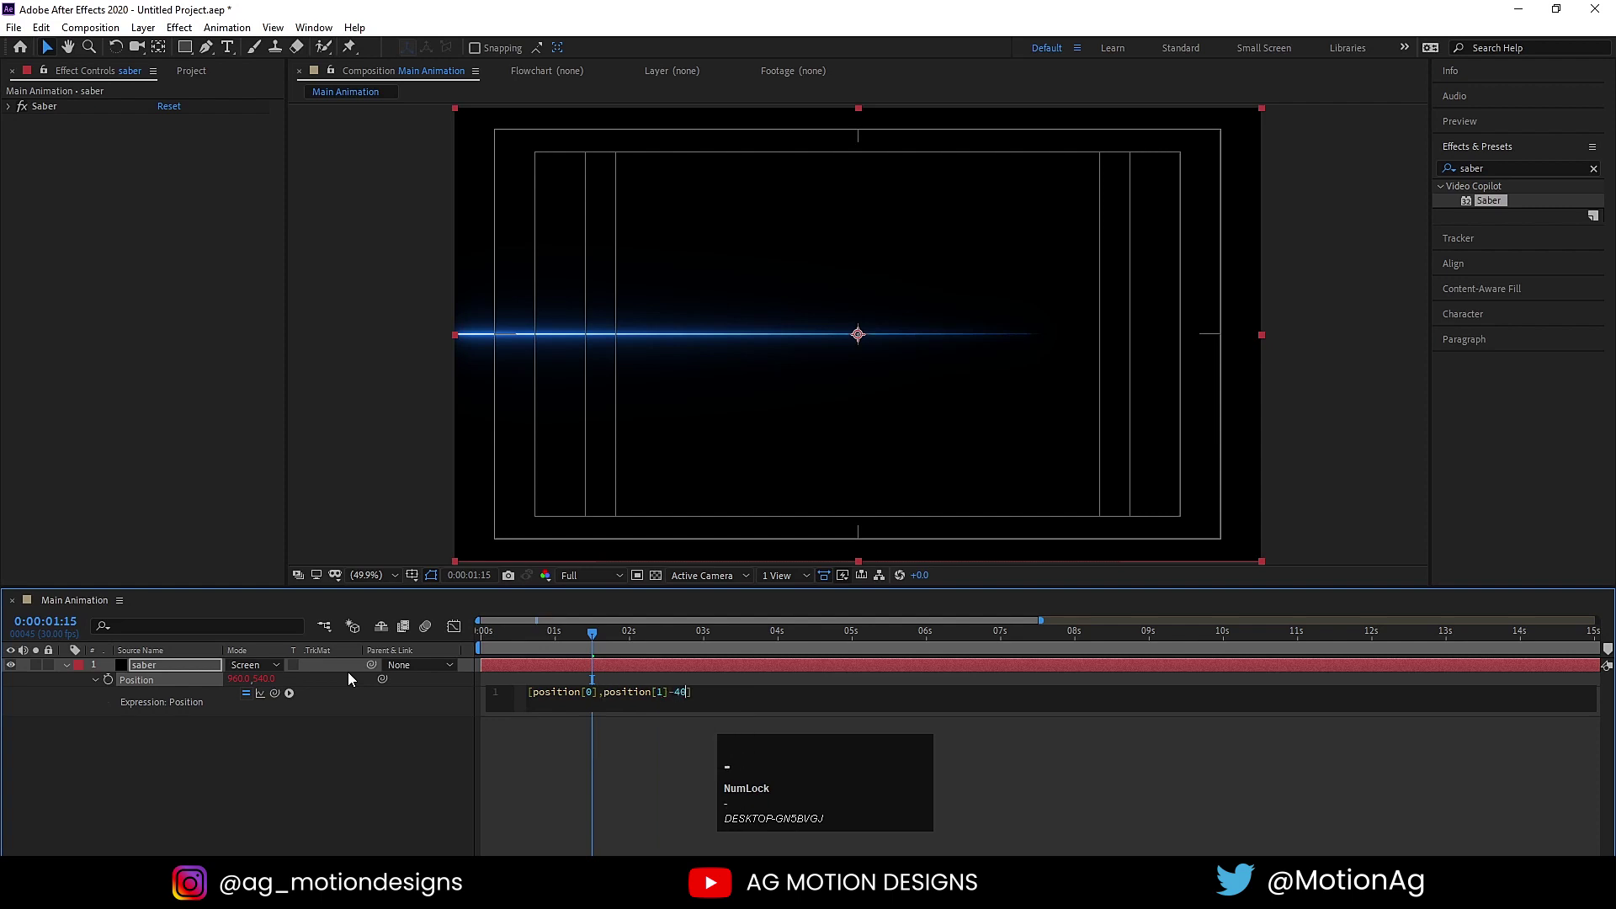
pyautogui.press('-')
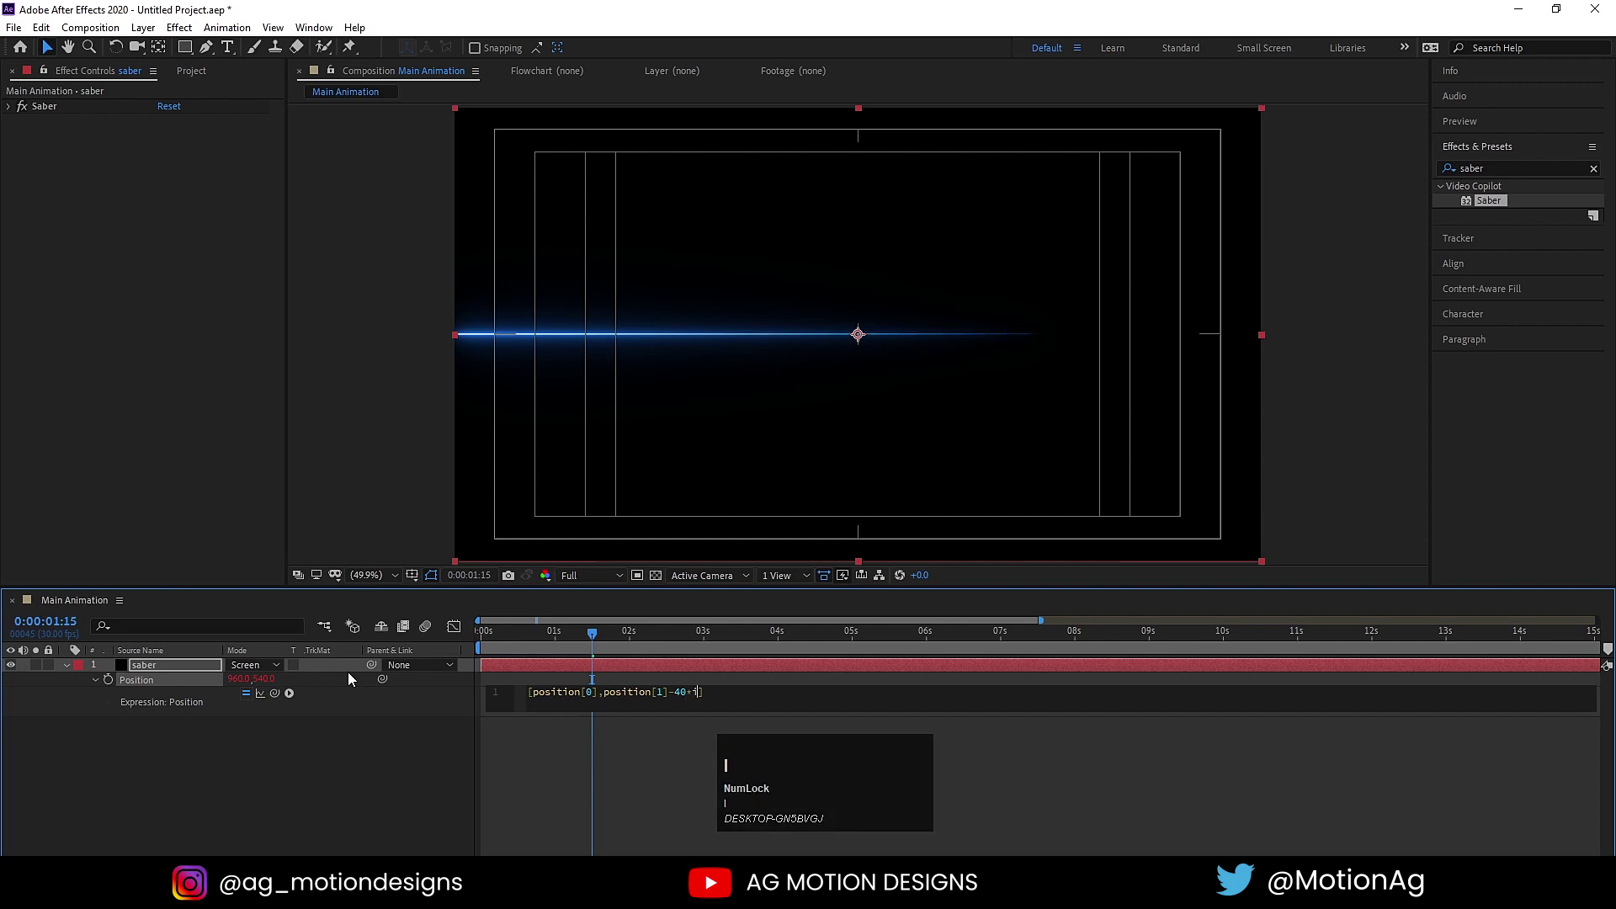
pyautogui.write('index')
pyautogui.press('Return')
pyautogui.click(175, 780)
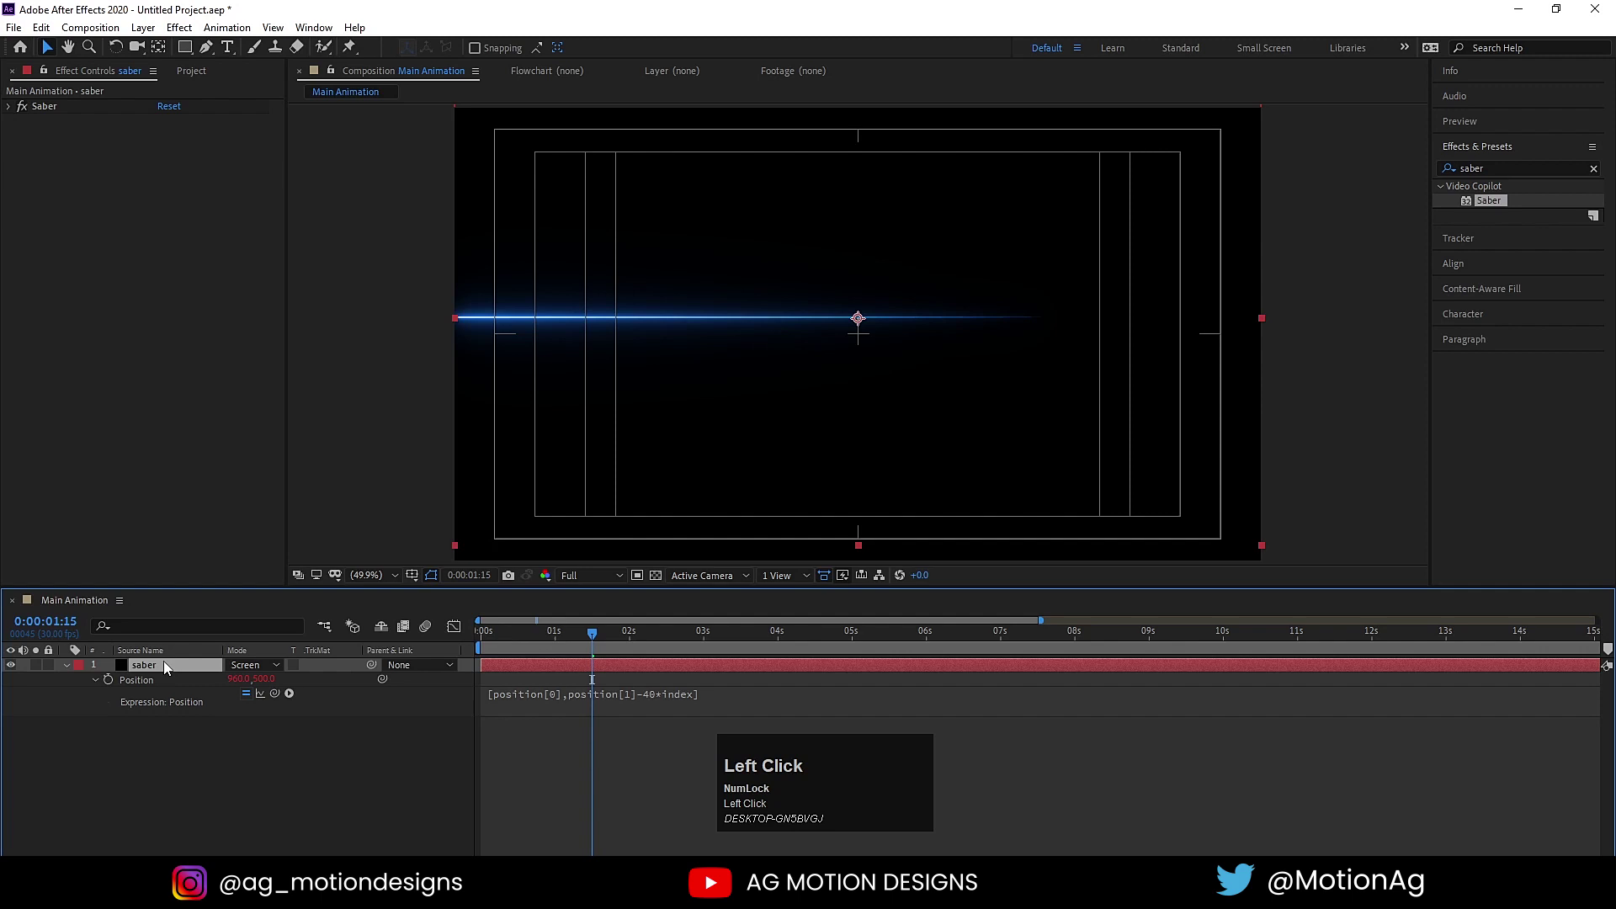
# - Duplicate a saber layer into a thirteenth streak and preview the stack
pyautogui.press('ctrl+d')
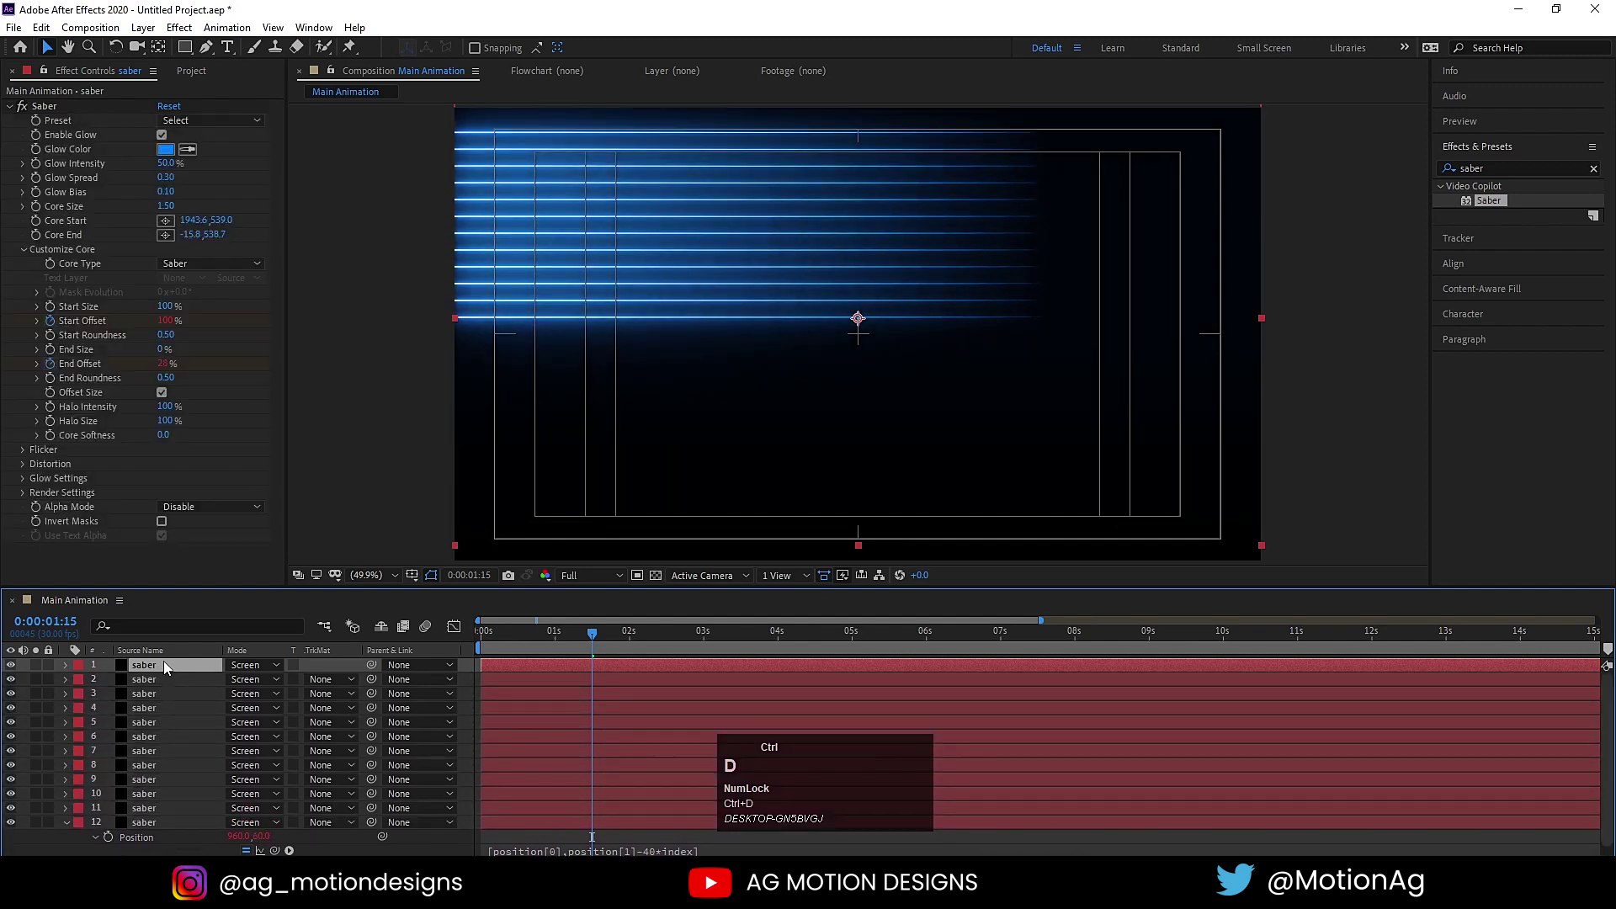
pyautogui.click(518, 642)
pyautogui.press('space')
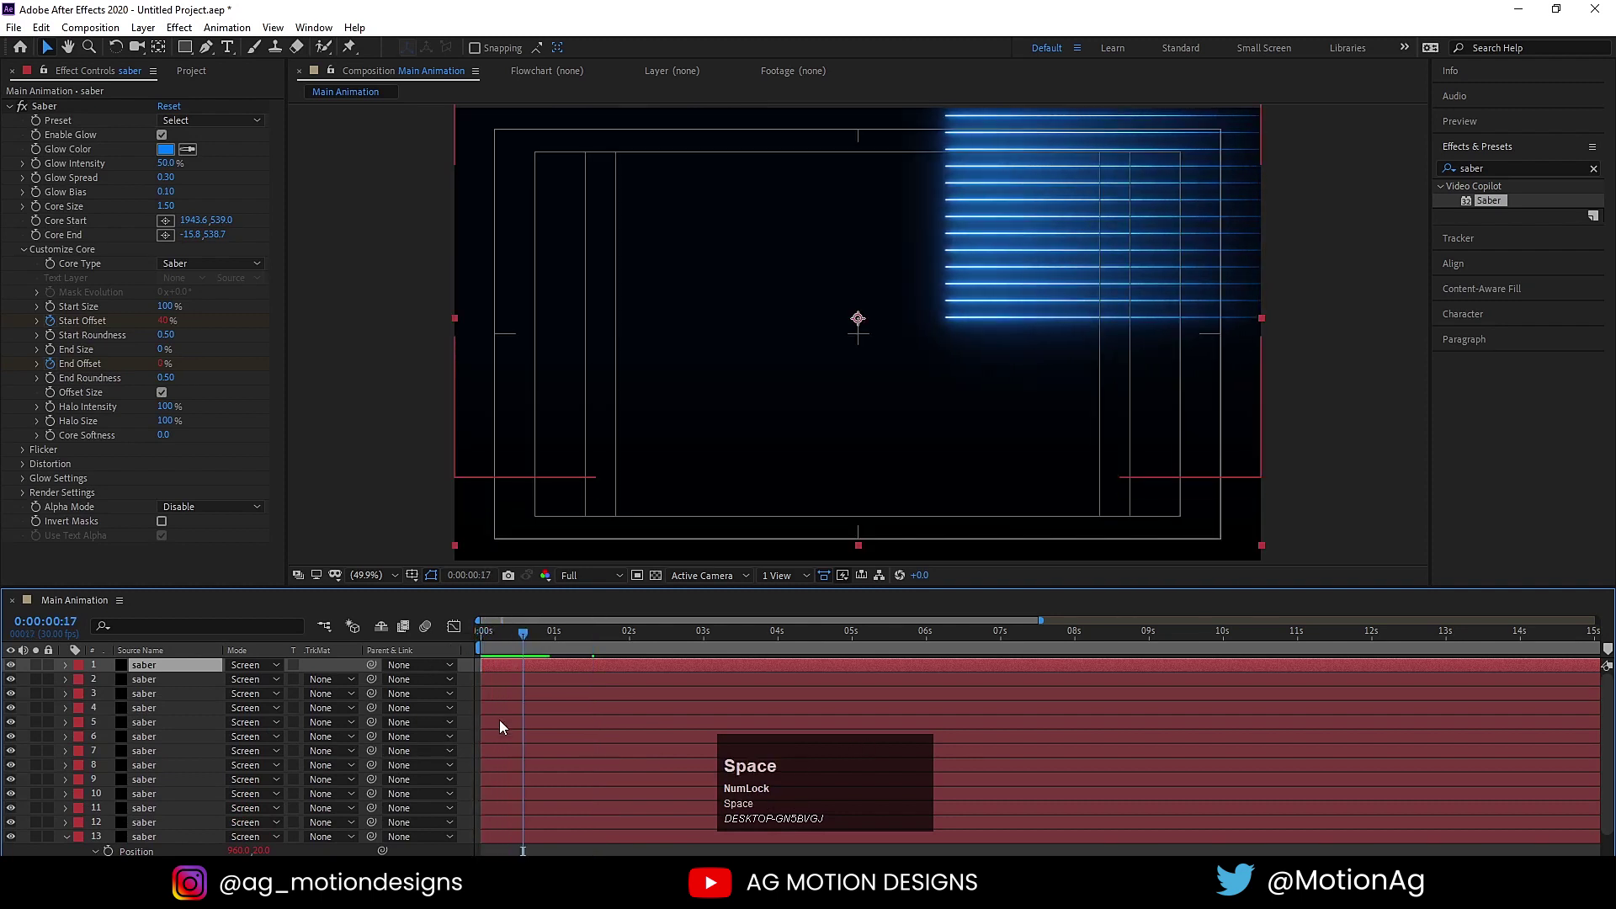
pyautogui.click(508, 735)
pyautogui.press('space')
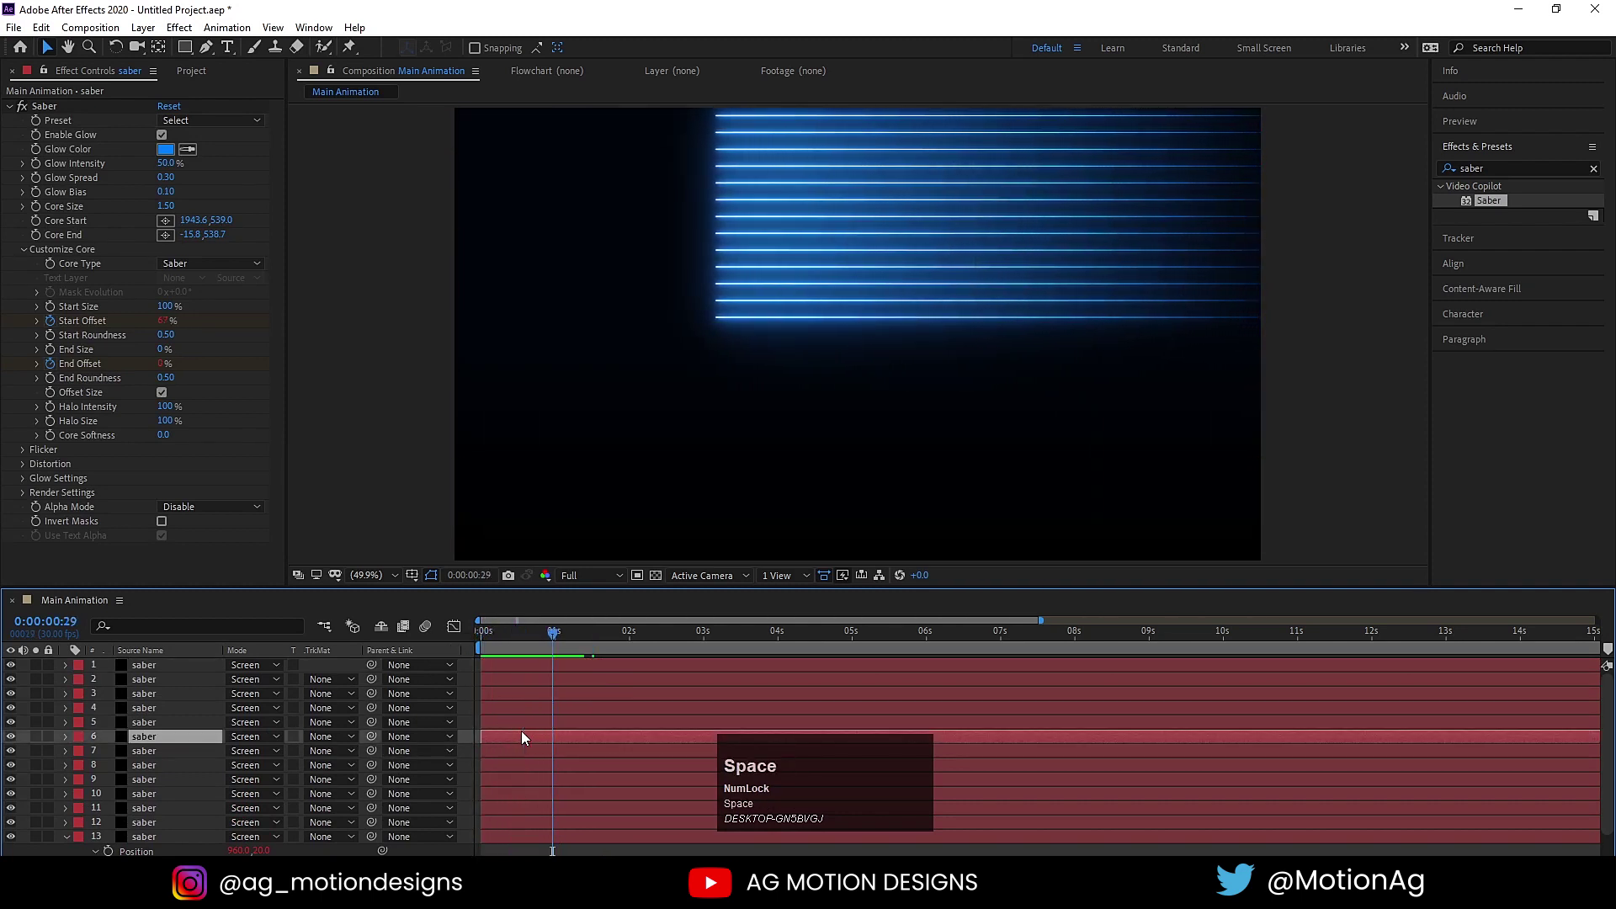
# - Stagger the layer bars in time so the streaks arrive at different moments
pyautogui.moveTo(512, 734); pyautogui.dragTo(584, 833)
pyautogui.press('space')
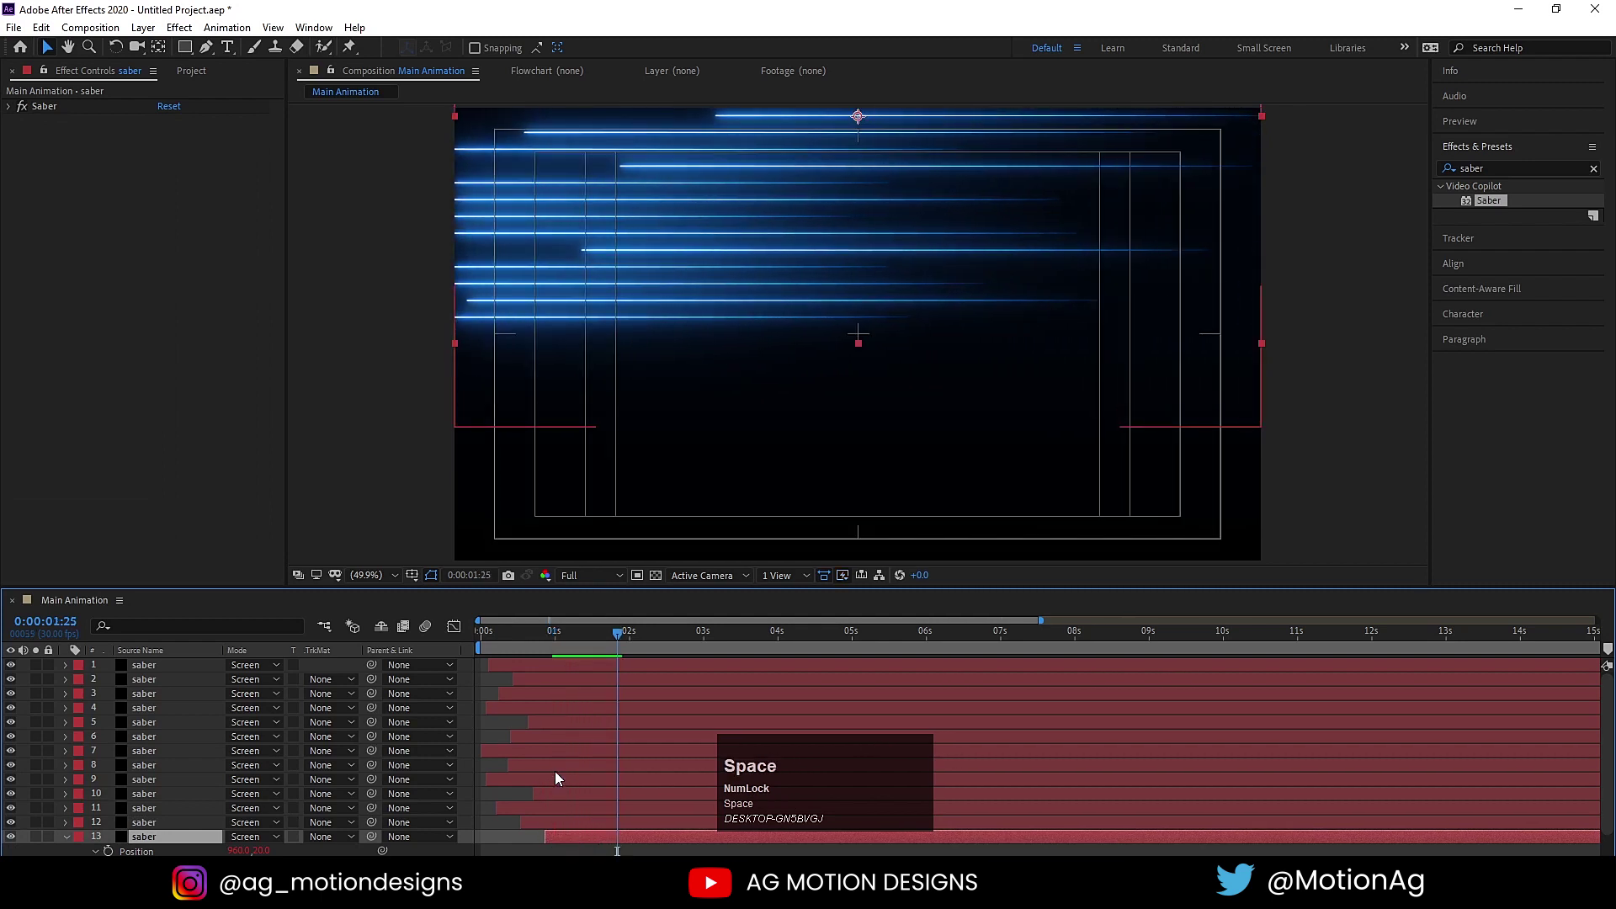
pyautogui.click(545, 815)
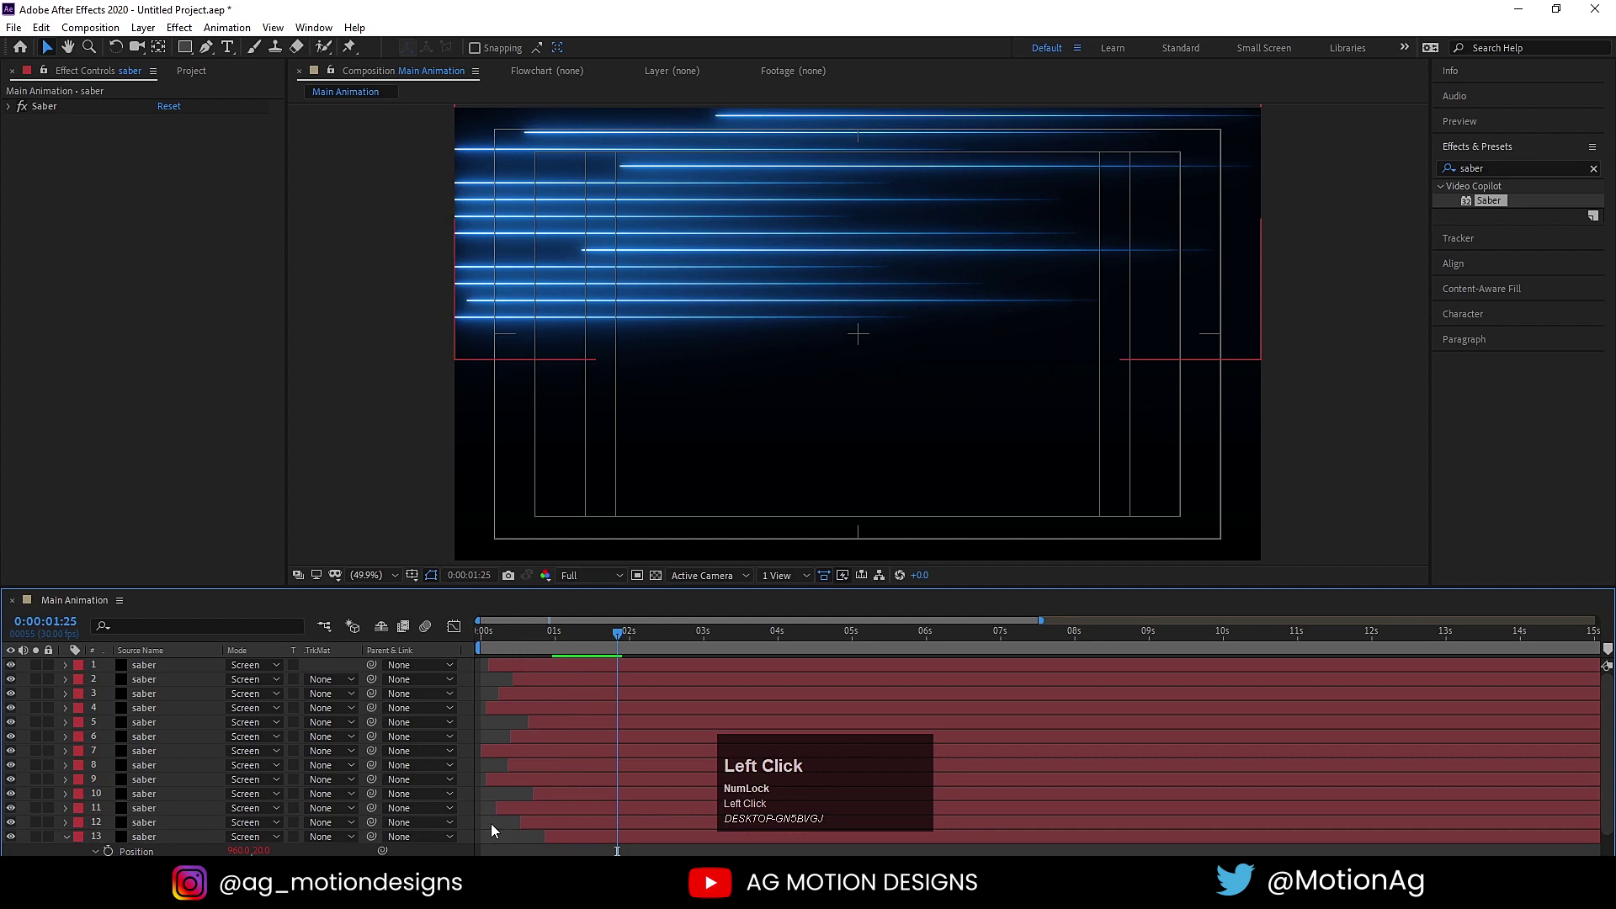
# - Recolour the first streaks' Glow Color to magenta and green, previewing between changes
pyautogui.scroll(-3)
pyautogui.moveTo(79, 812); pyautogui.dragTo(446, 252)
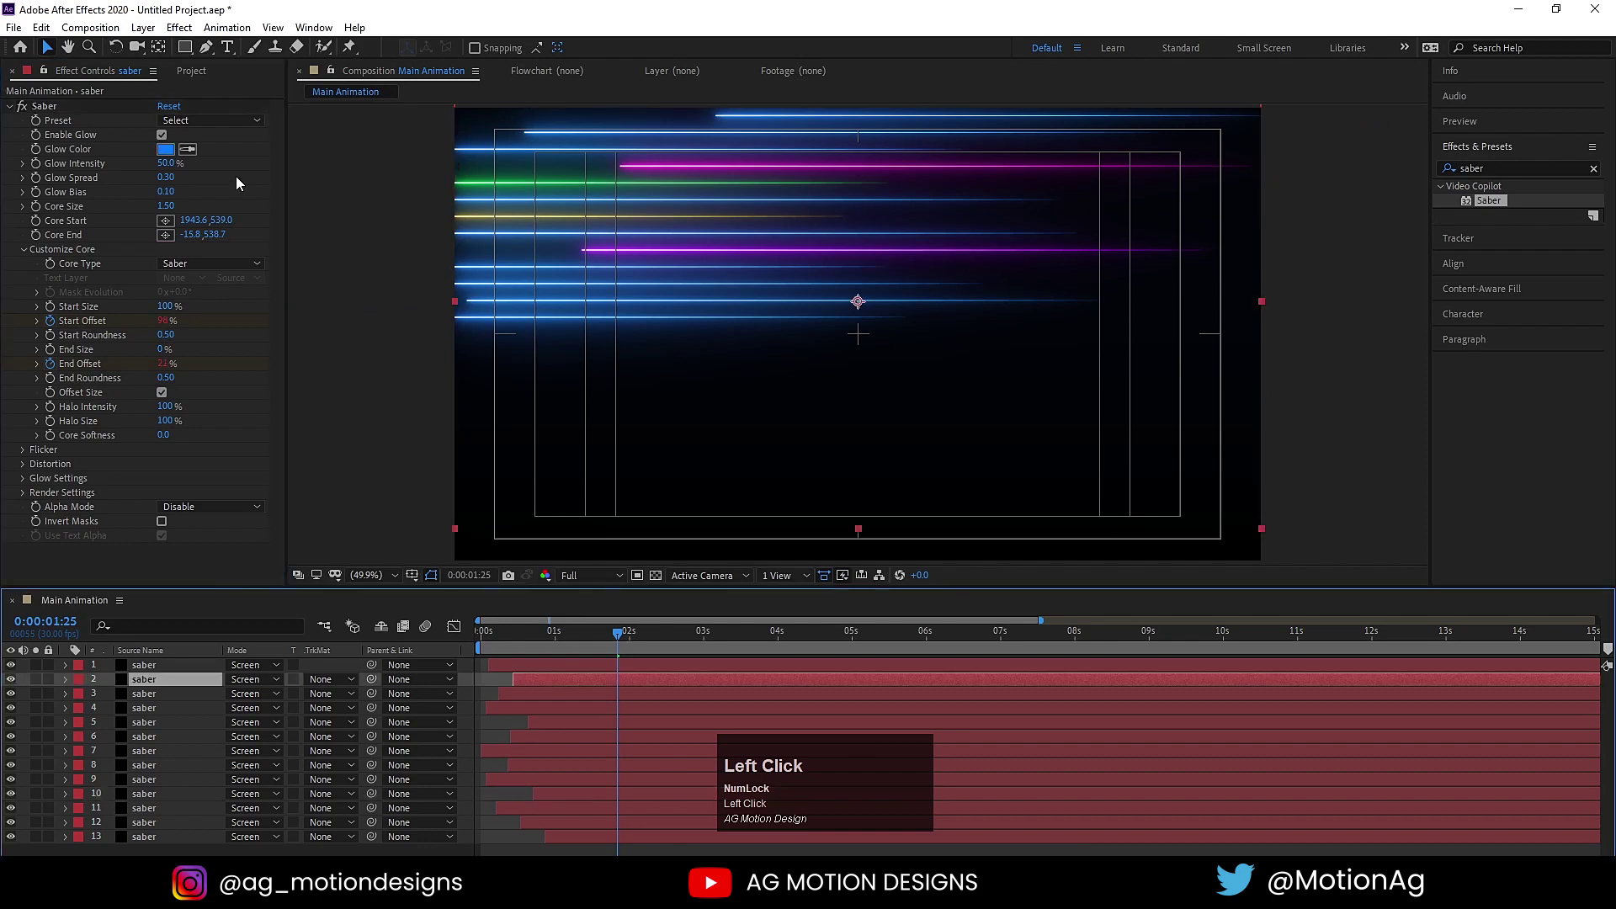
pyautogui.moveTo(173, 151); pyautogui.dragTo(468, 666)
pyautogui.press('space')
pyautogui.click(576, 587)
pyautogui.press('space')
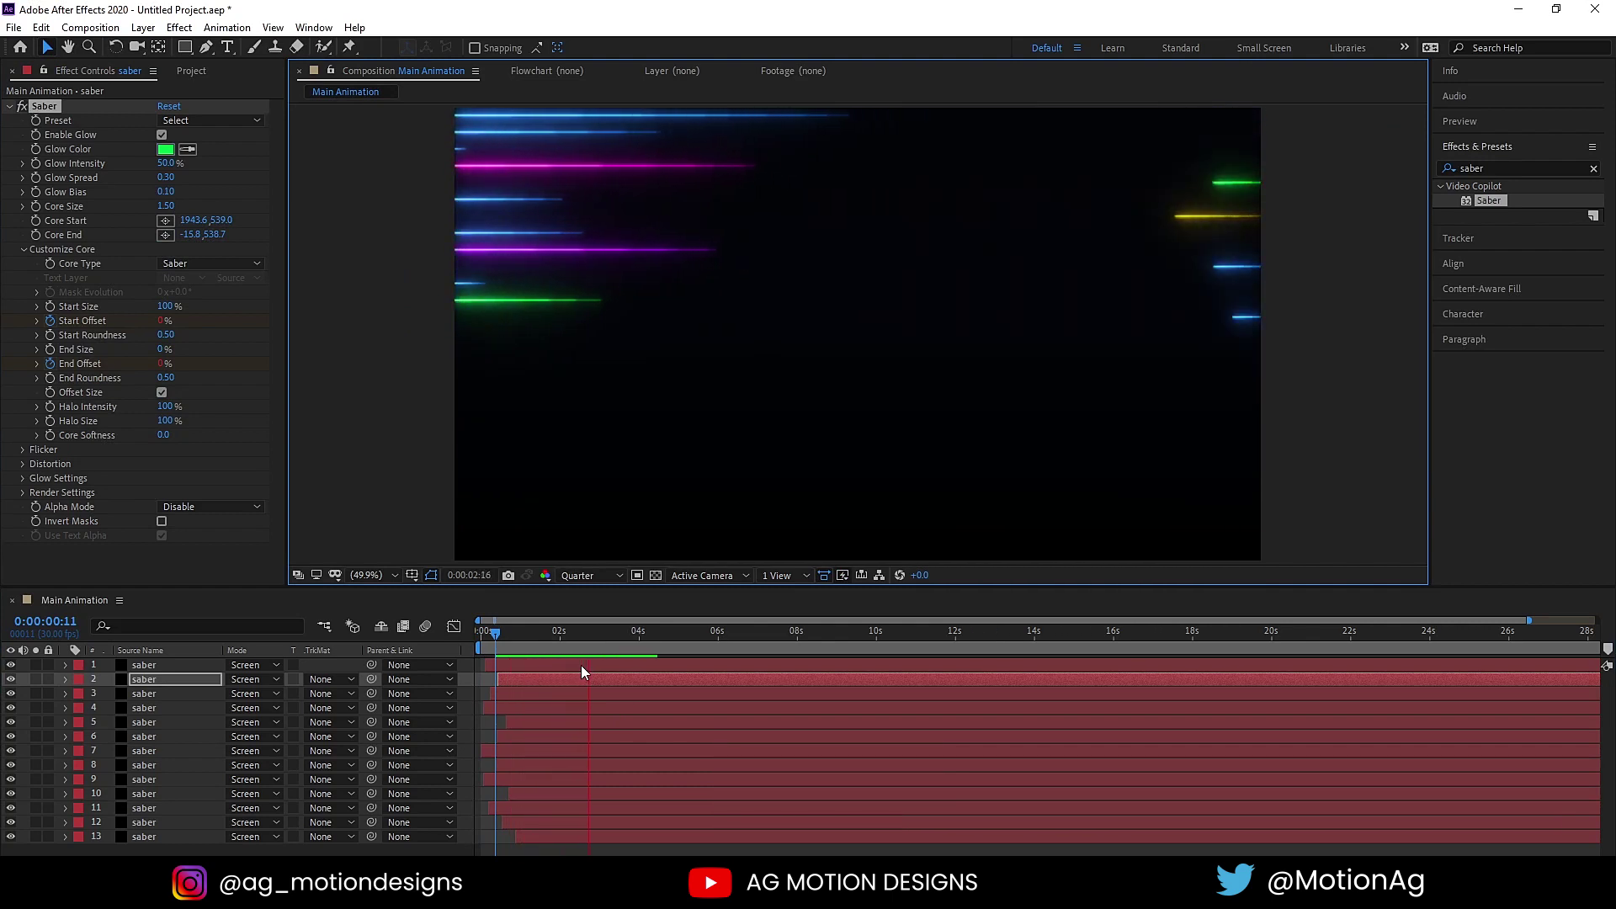
pyautogui.press('space')
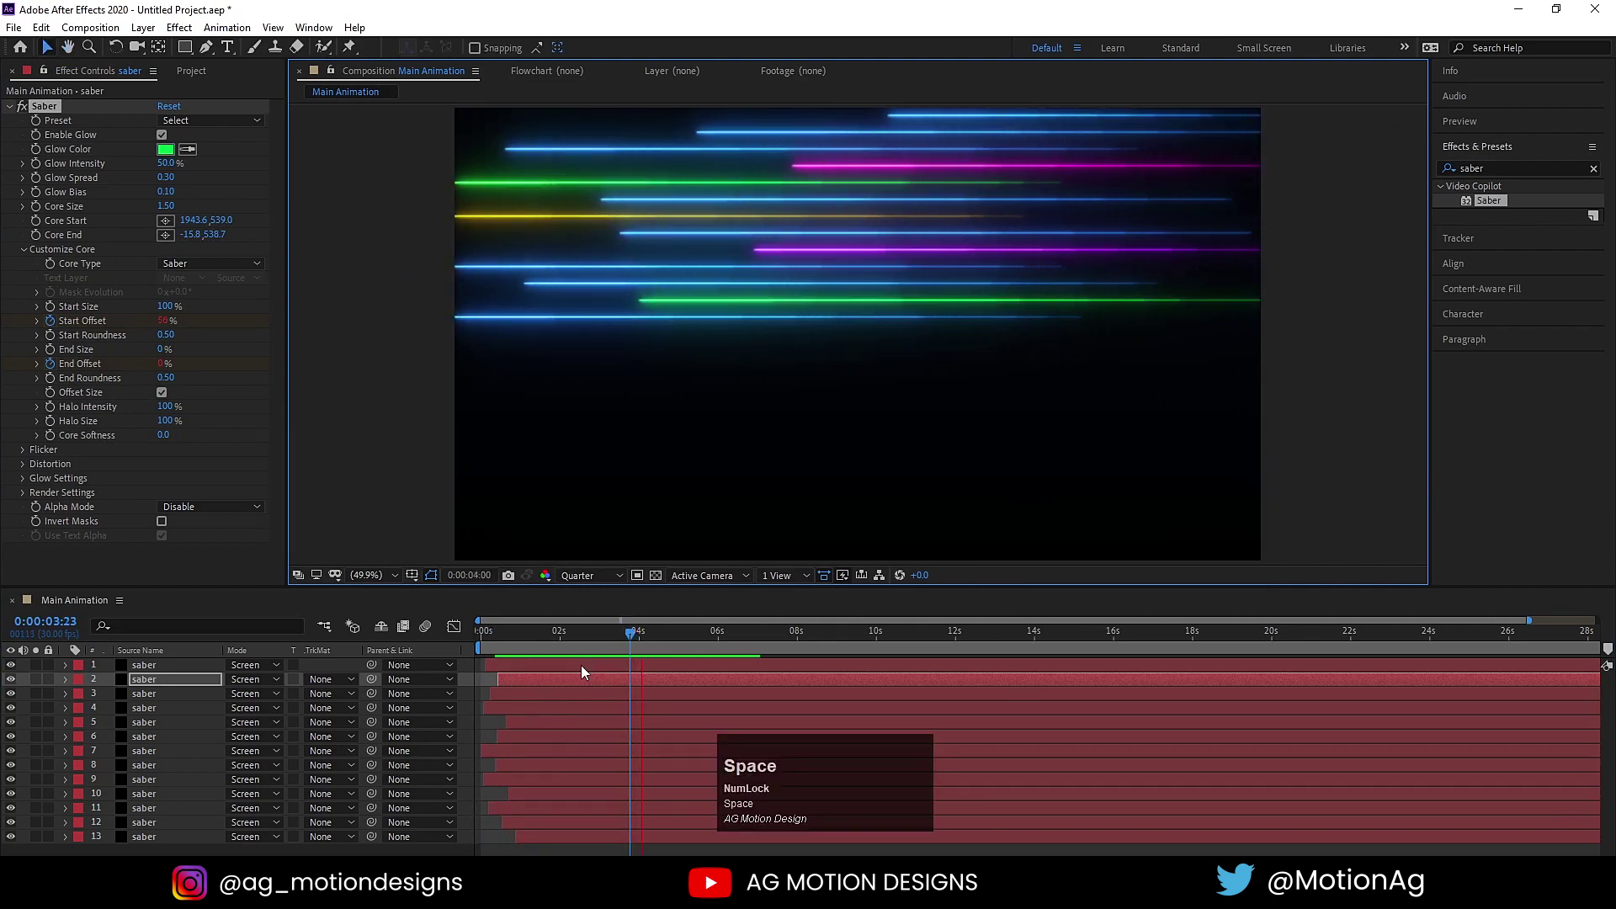
# - Recolour further streaks, including a yellow glow, and preview the mixed-colour sweep
pyautogui.moveTo(550, 682); pyautogui.dragTo(558, 722)
pyautogui.press('space')
pyautogui.moveTo(517, 752); pyautogui.dragTo(574, 754)
pyautogui.press('space')
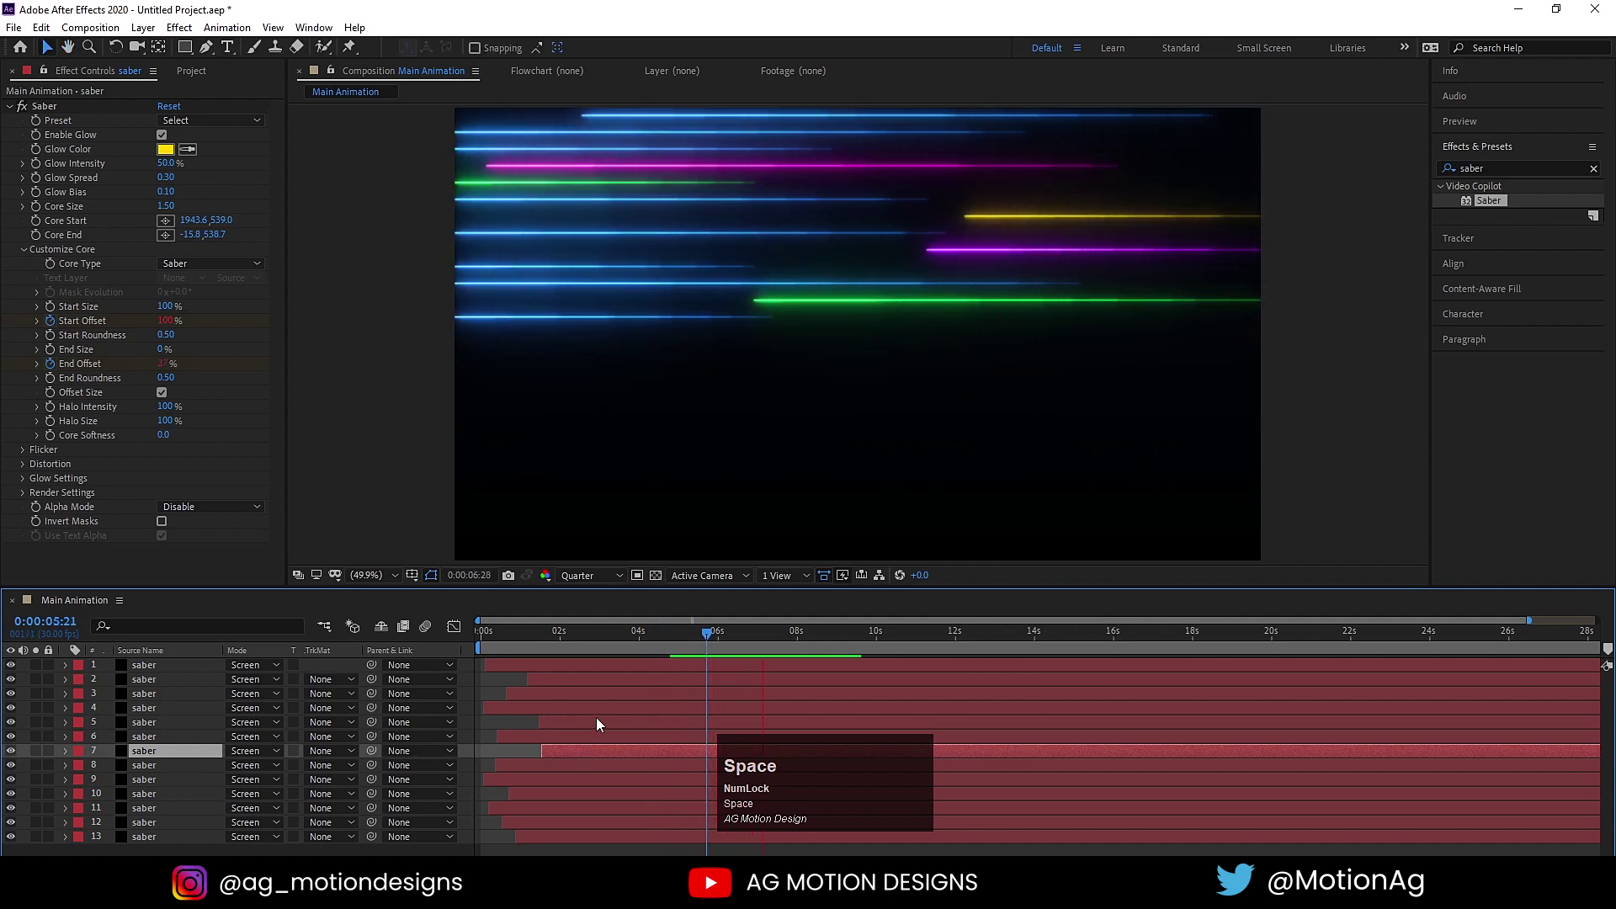
pyautogui.press('space')
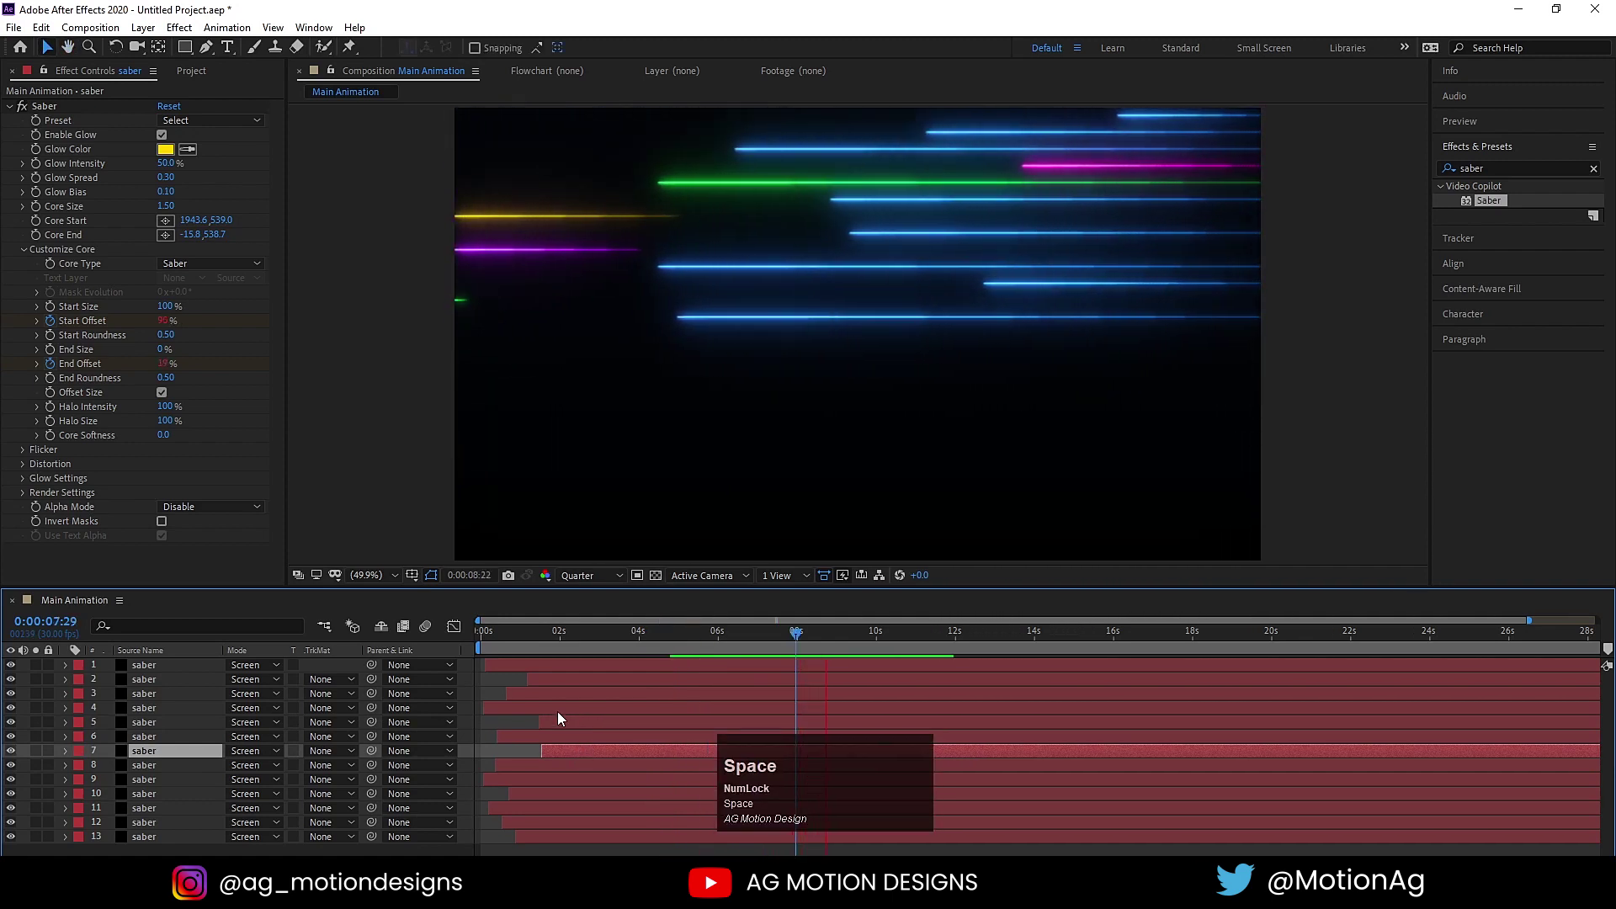
pyautogui.click(490, 685)
# - Pre-compose all thirteen saber layers into a nested composition named 1, moving all attributes
pyautogui.press('ctrl+a')
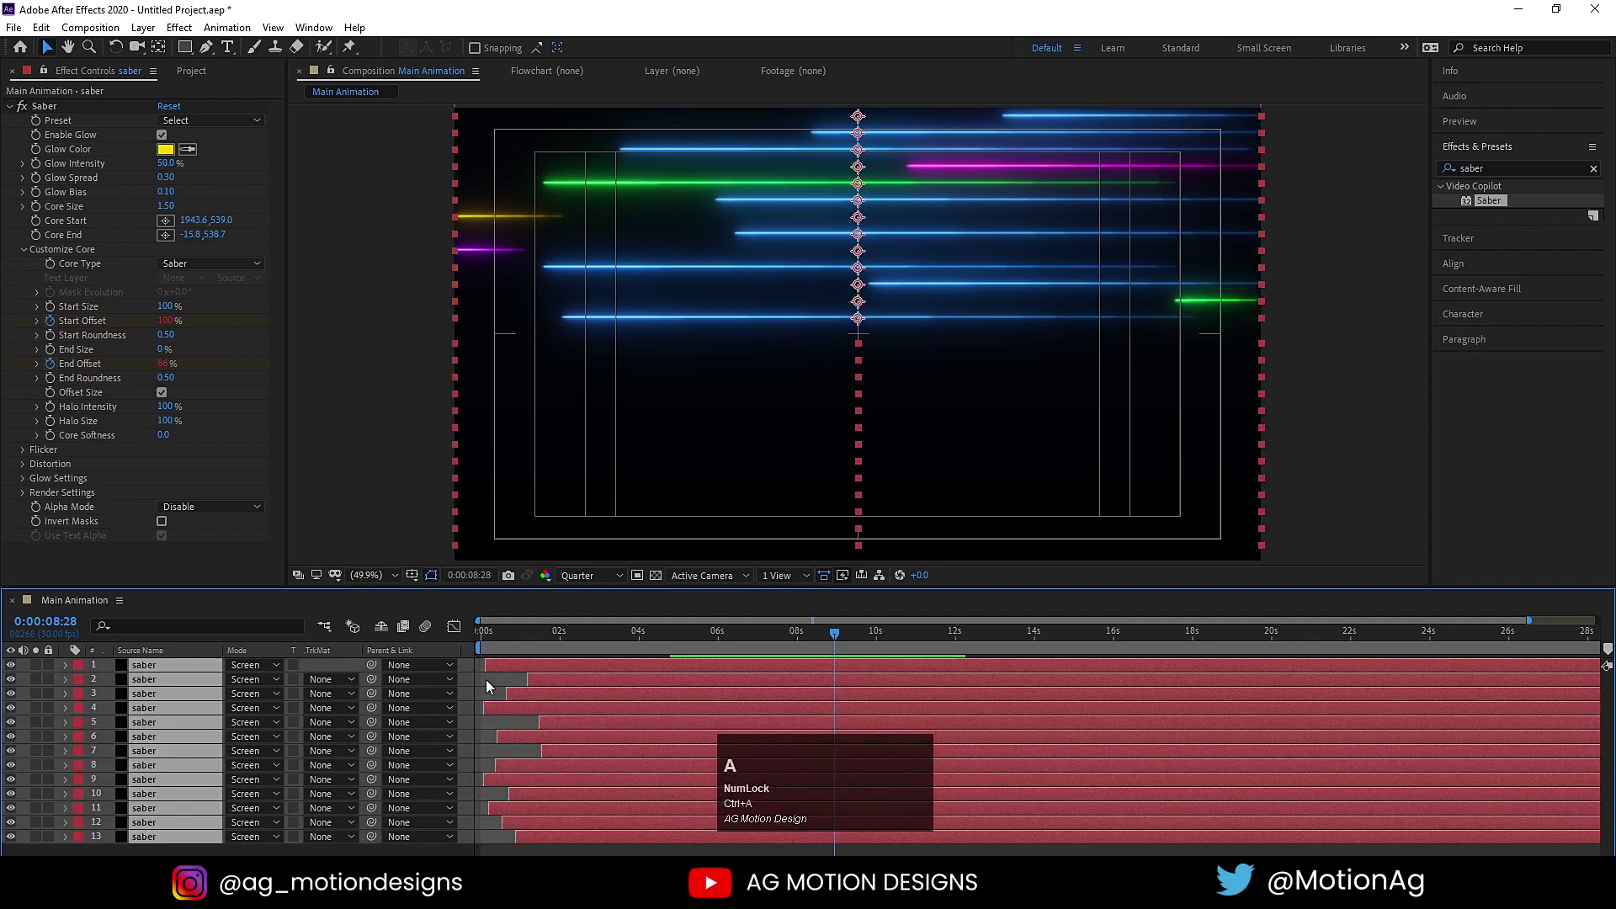
pyautogui.press('ctrl+shift+c')
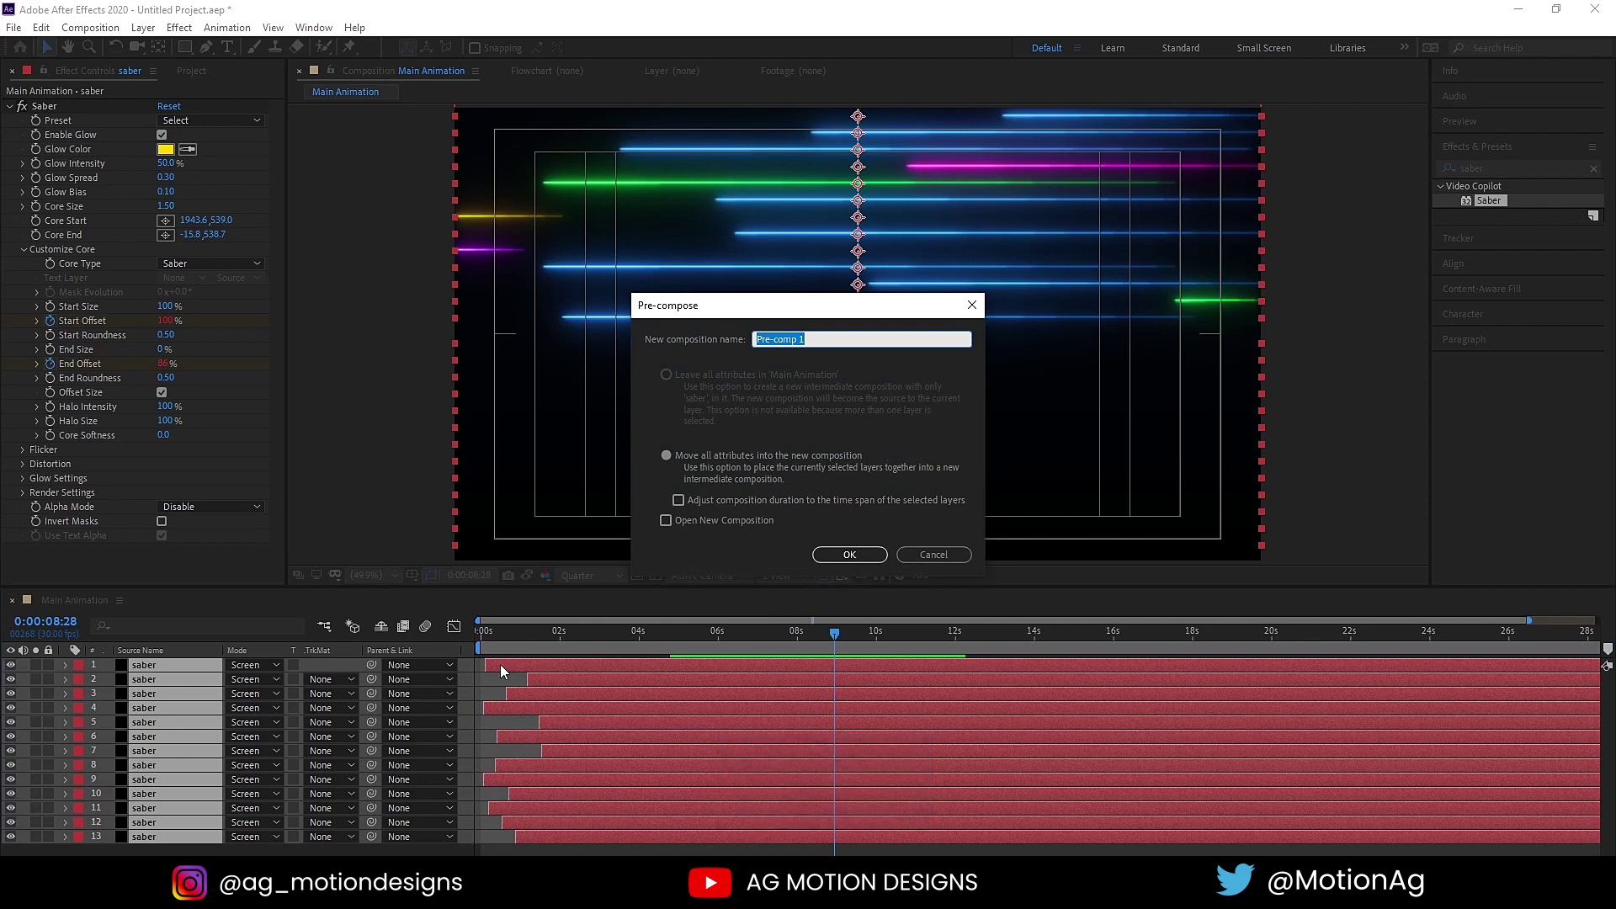
pyautogui.press('1')
pyautogui.press('Return')
pyautogui.click(244, 672)
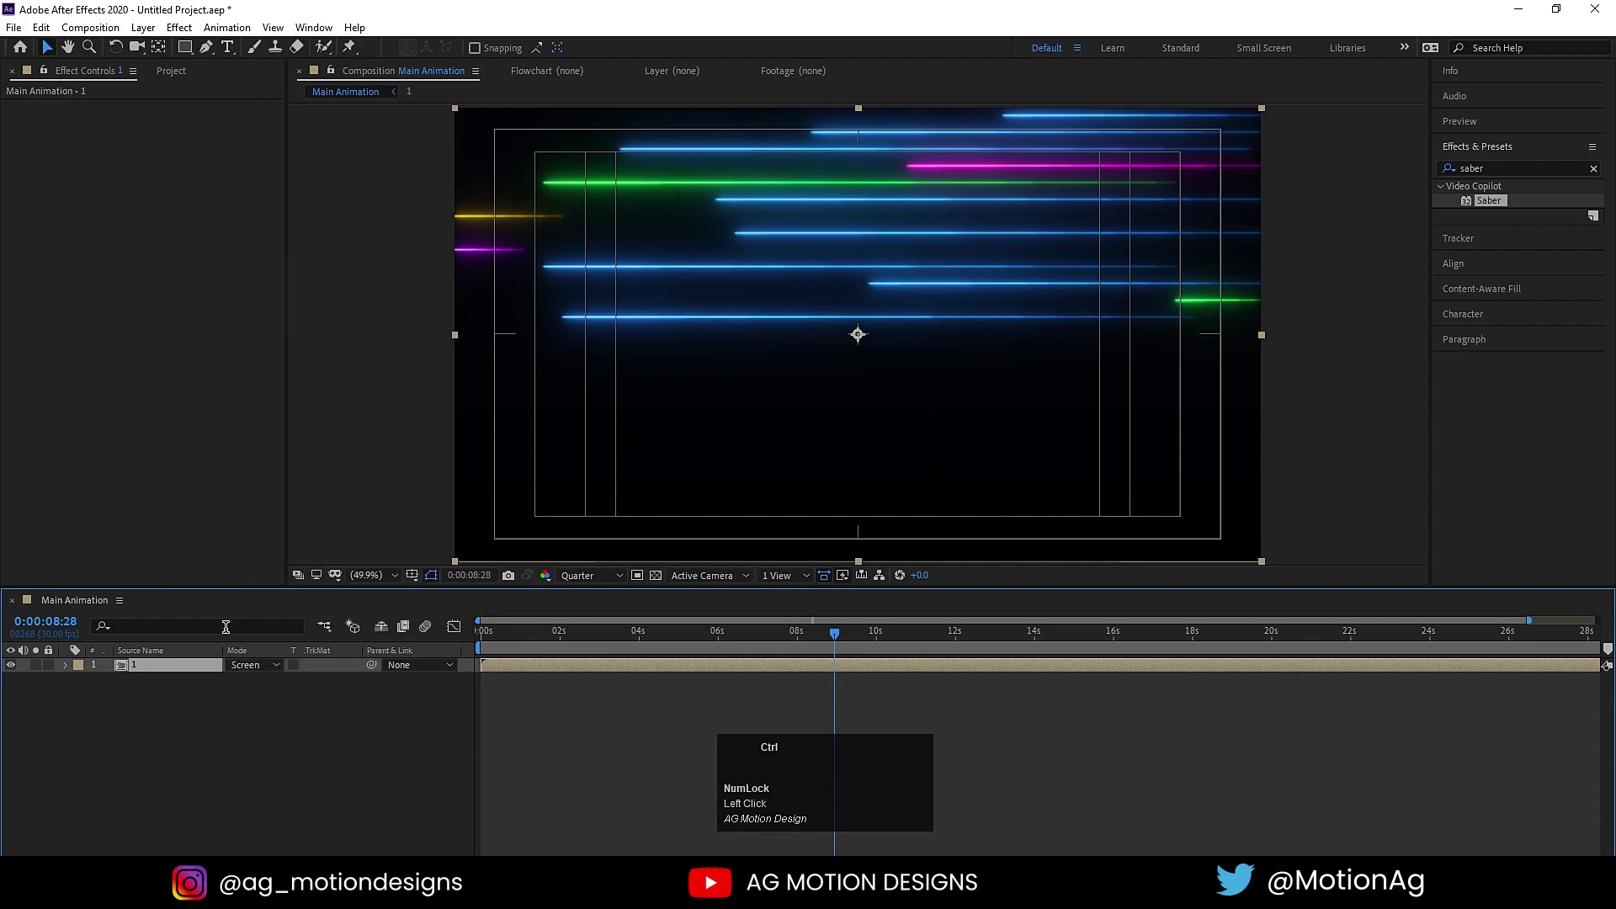
# - Duplicate precomp 1 and flip the copy to 100,-100% scale, checking the mirror in preview
pyautogui.press('ctrl+d')
pyautogui.press('s')
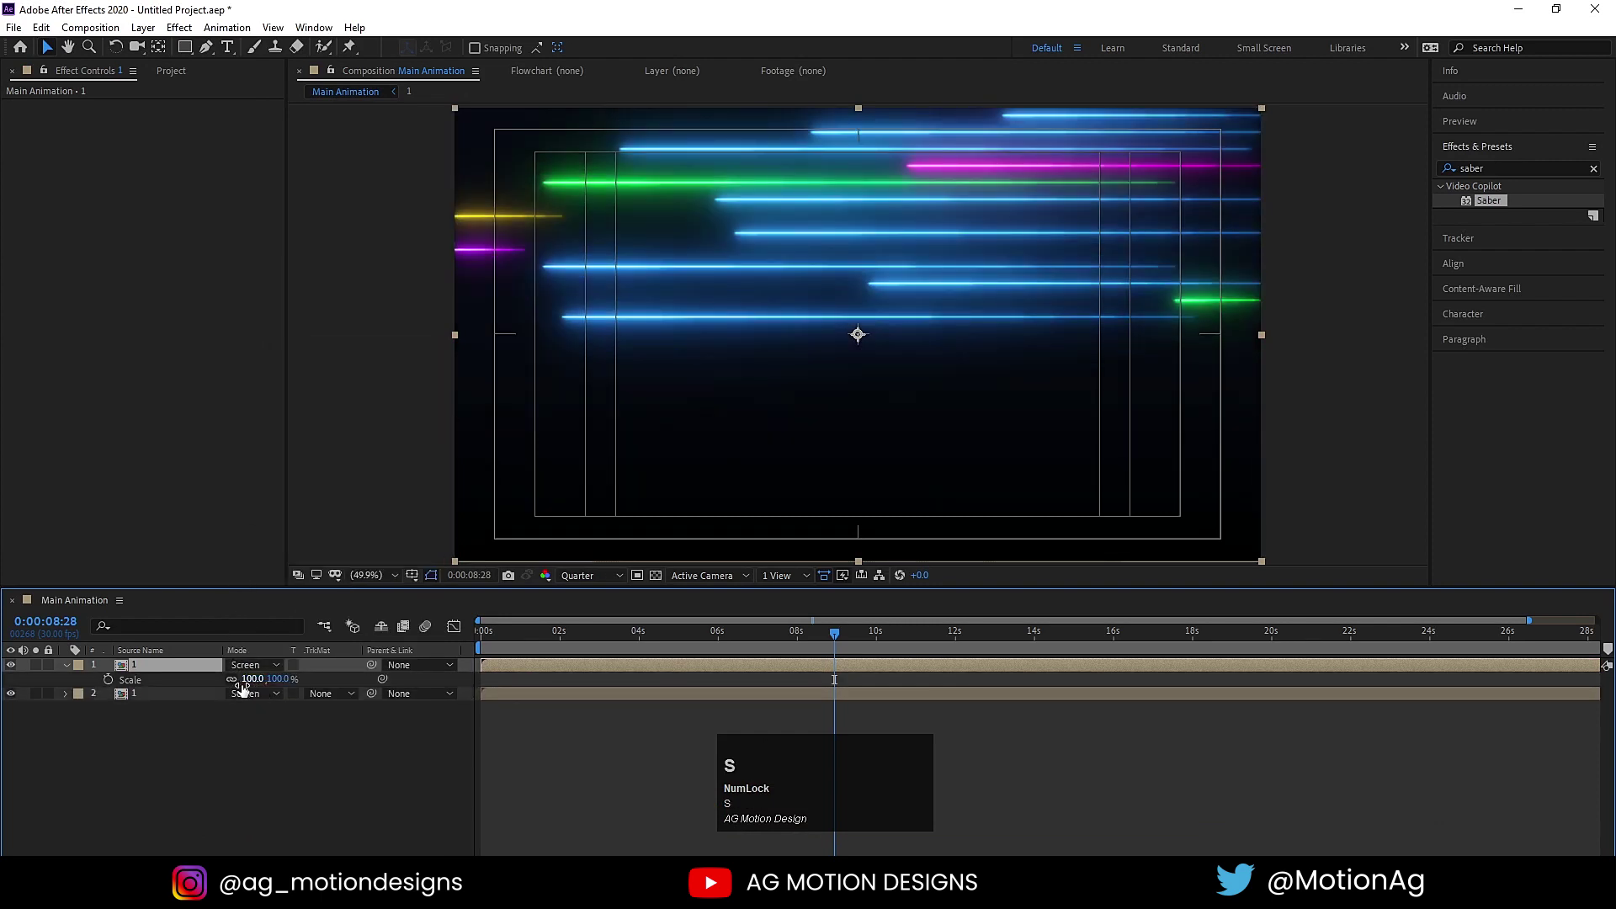
pyautogui.click(237, 686)
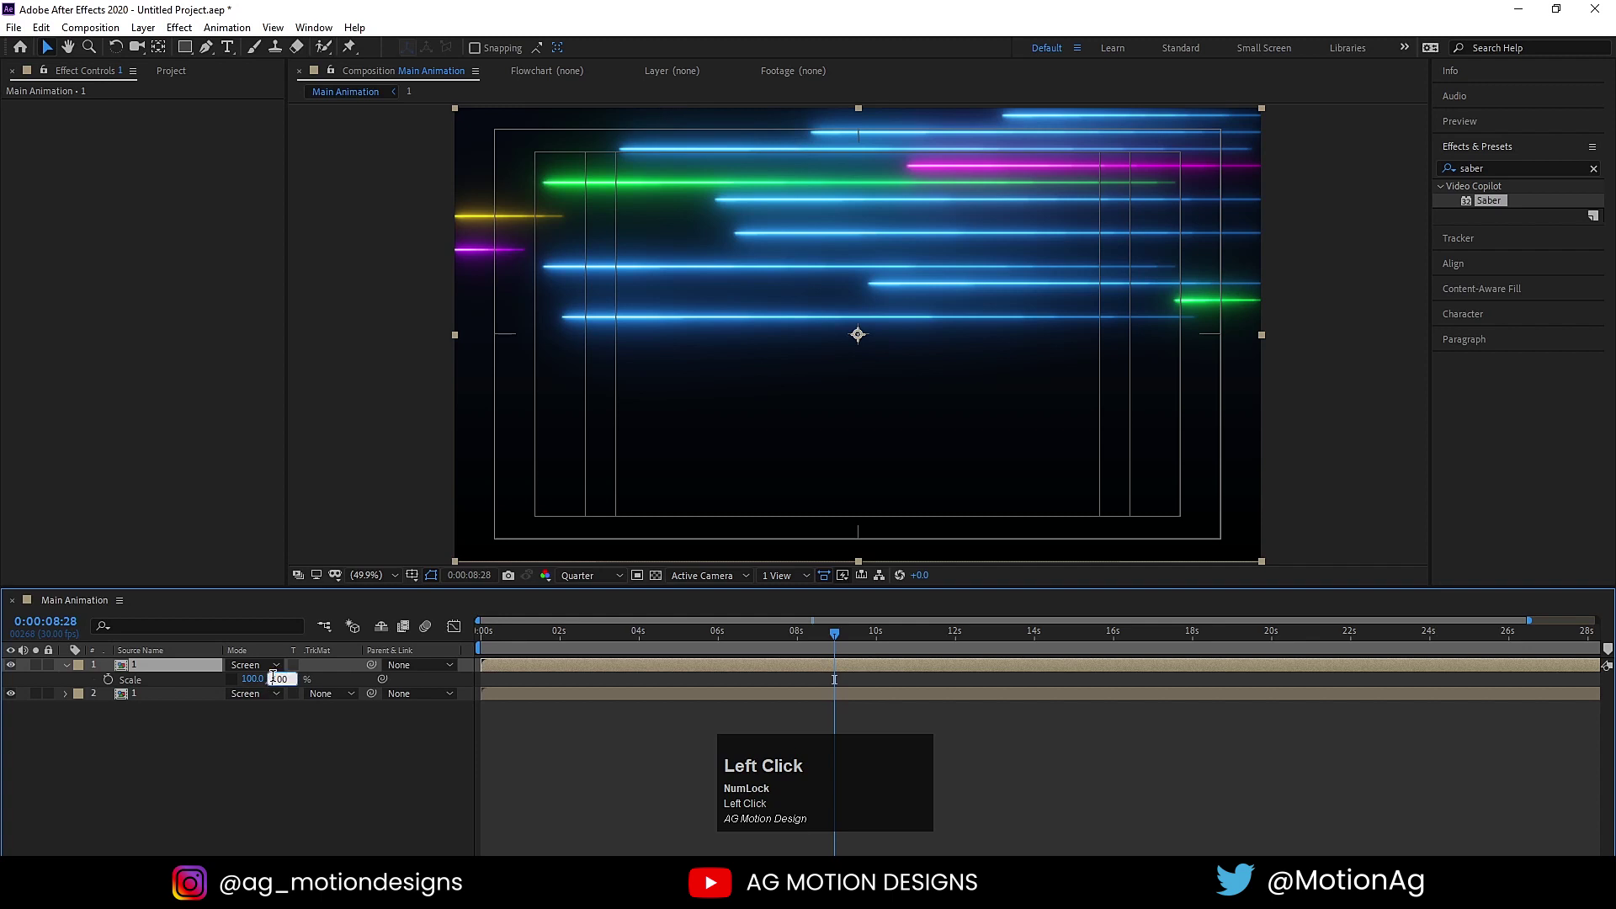
pyautogui.press('-')
pyautogui.press('Return')
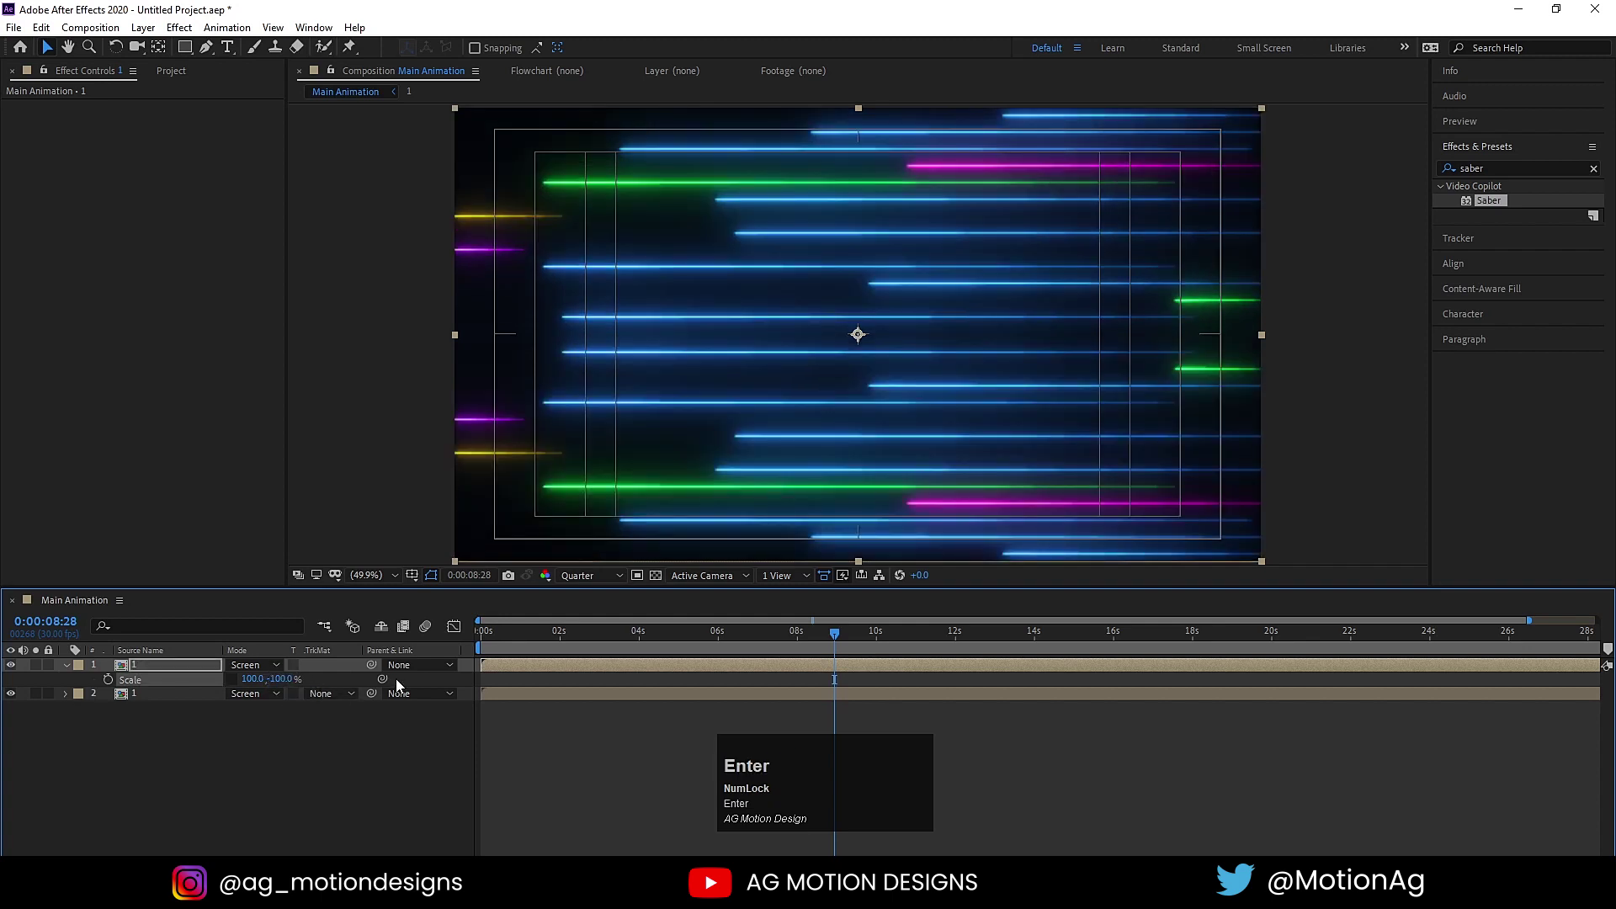
pyautogui.click(506, 636)
pyautogui.press('space')
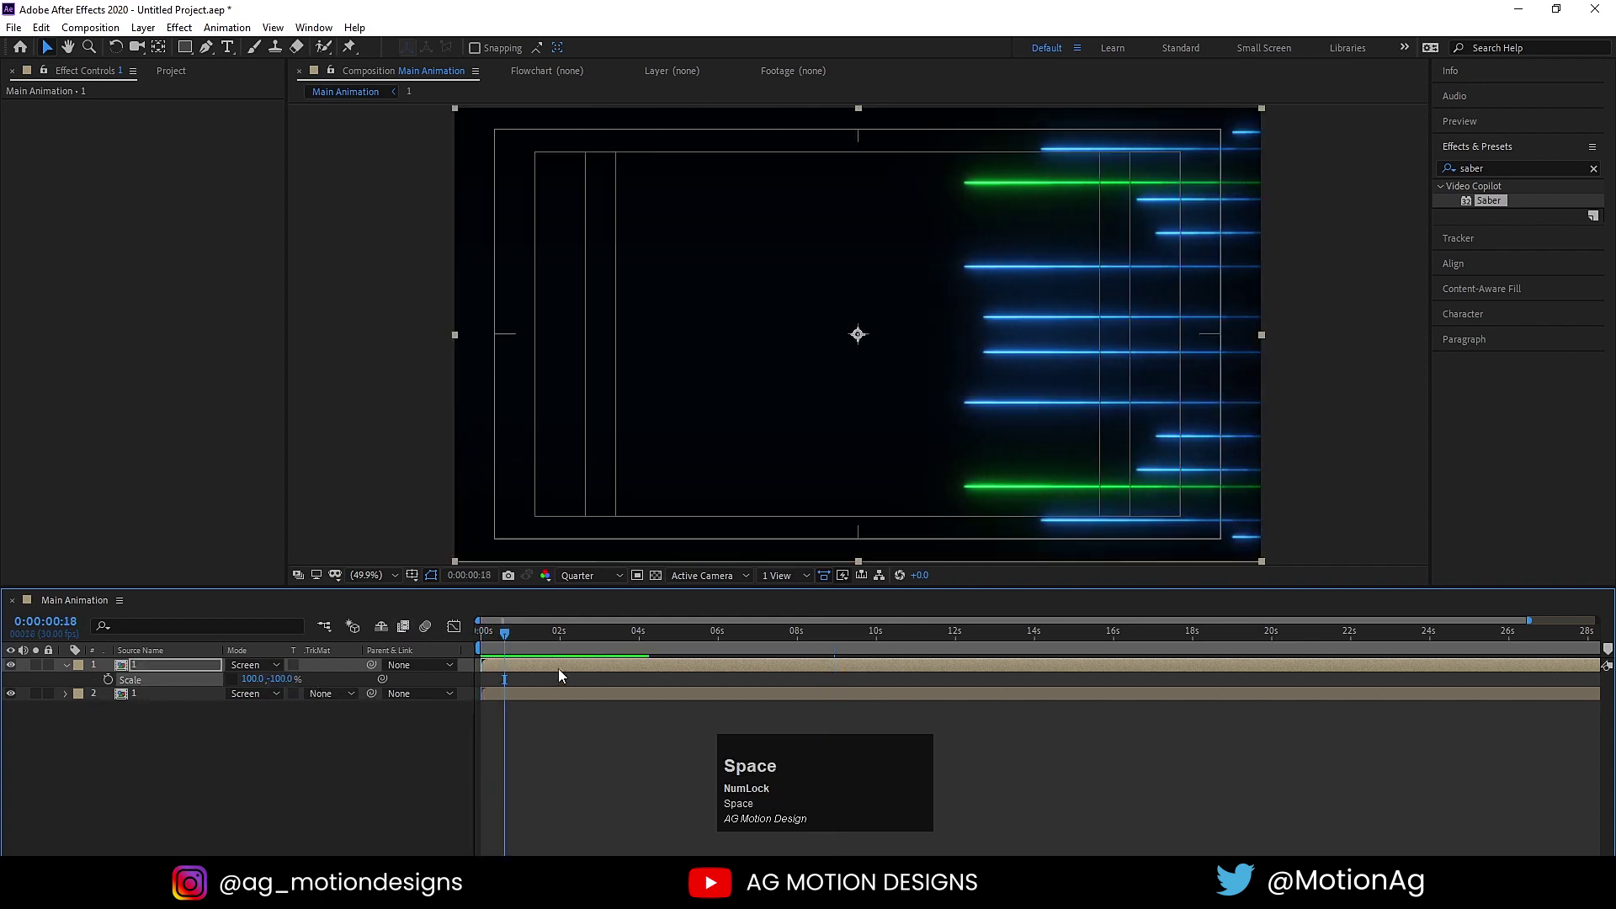
pyautogui.moveTo(568, 670); pyautogui.dragTo(558, 656)
# - Nest both streak copies into a new composition named 'Sbaer animation'
pyautogui.press('ctrl+a')
pyautogui.moveTo(680, 667); pyautogui.dragTo(631, 667)
pyautogui.press('space')
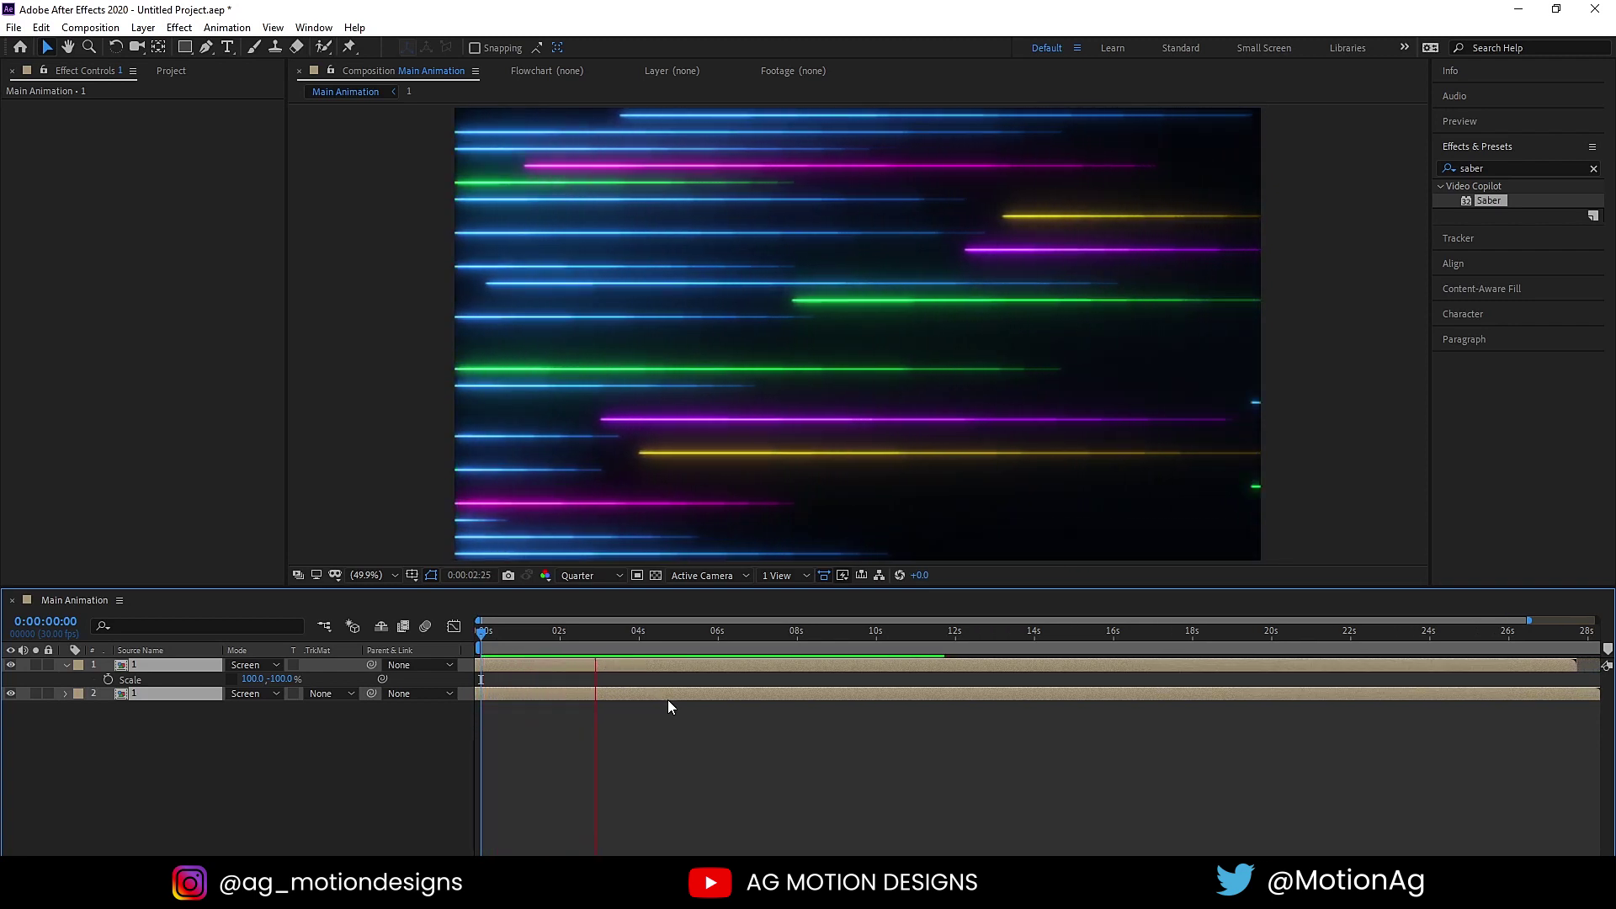
pyautogui.press('space')
pyautogui.click(276, 772)
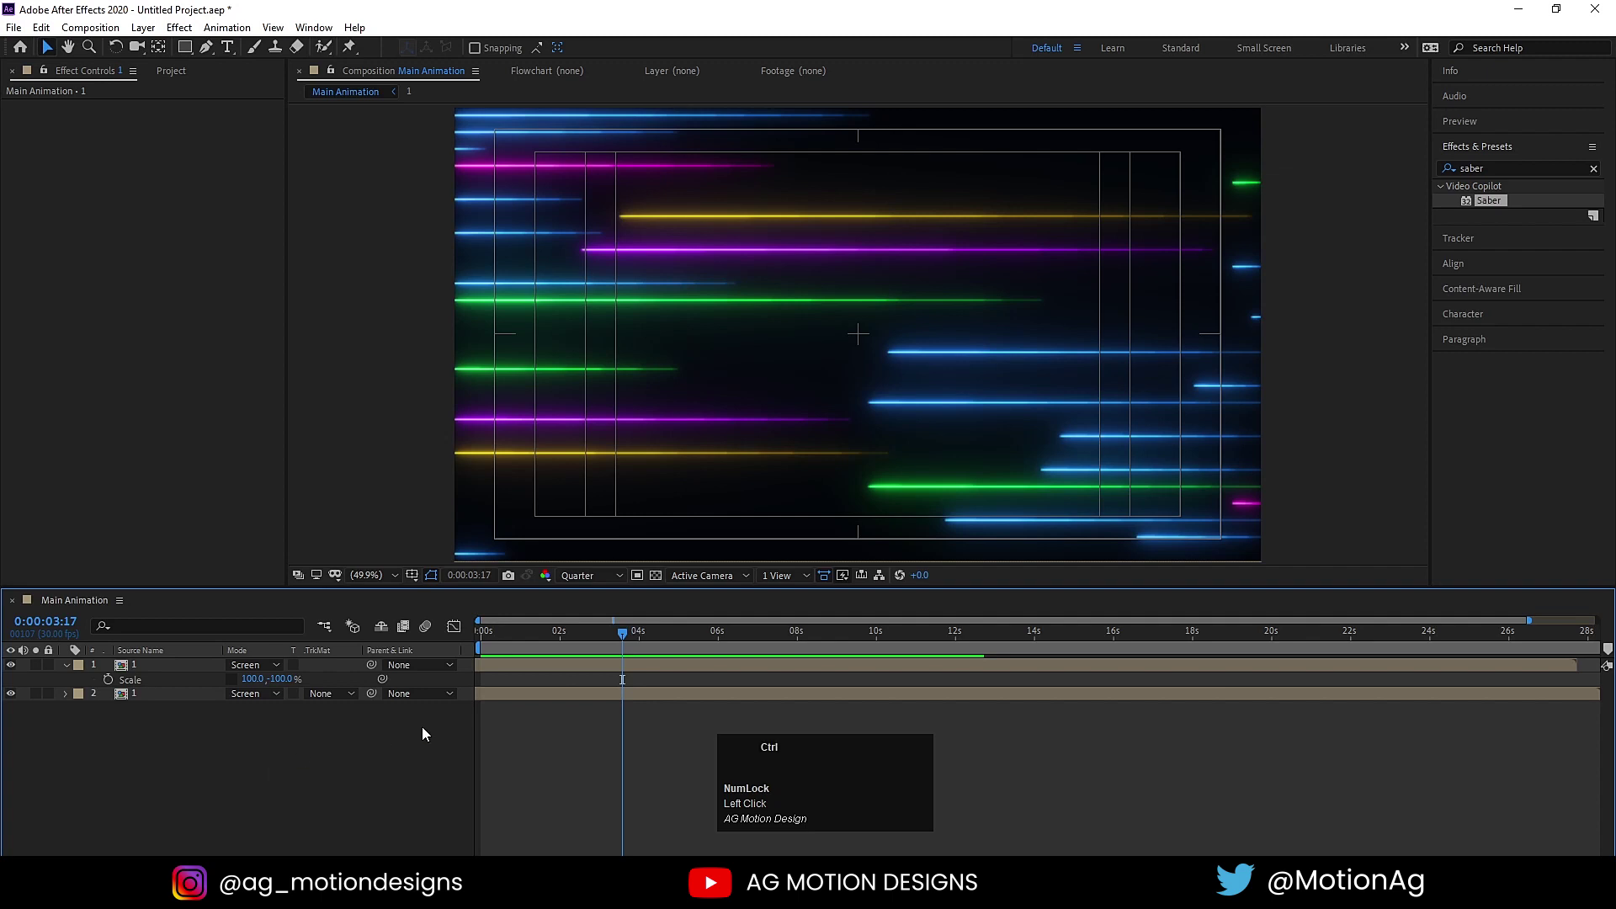
pyautogui.press('ctrl+a')
pyautogui.press('ctrl+shift+c')
pyautogui.write('baer')
pyautogui.press('space')
pyautogui.write('animation')
pyautogui.press('Return')
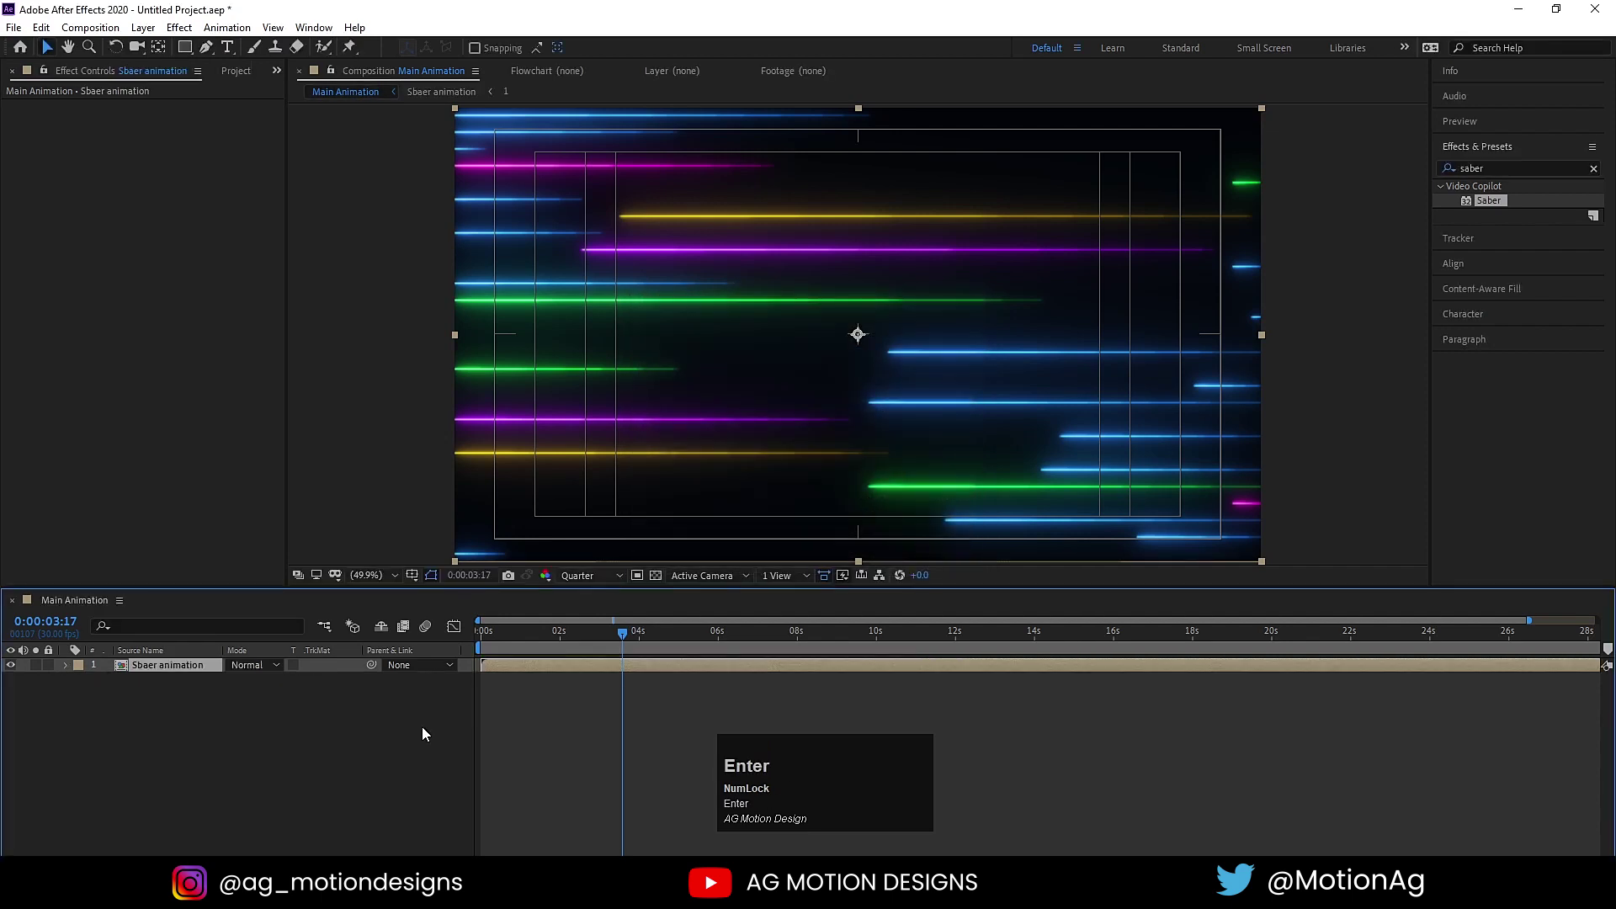
# - Duplicate Sbaer animation and apply CC Sphere to the copy via an 'cc sp' effects search
pyautogui.press('ctrl+d')
pyautogui.click(1504, 161)
pyautogui.press('ctrl+a')
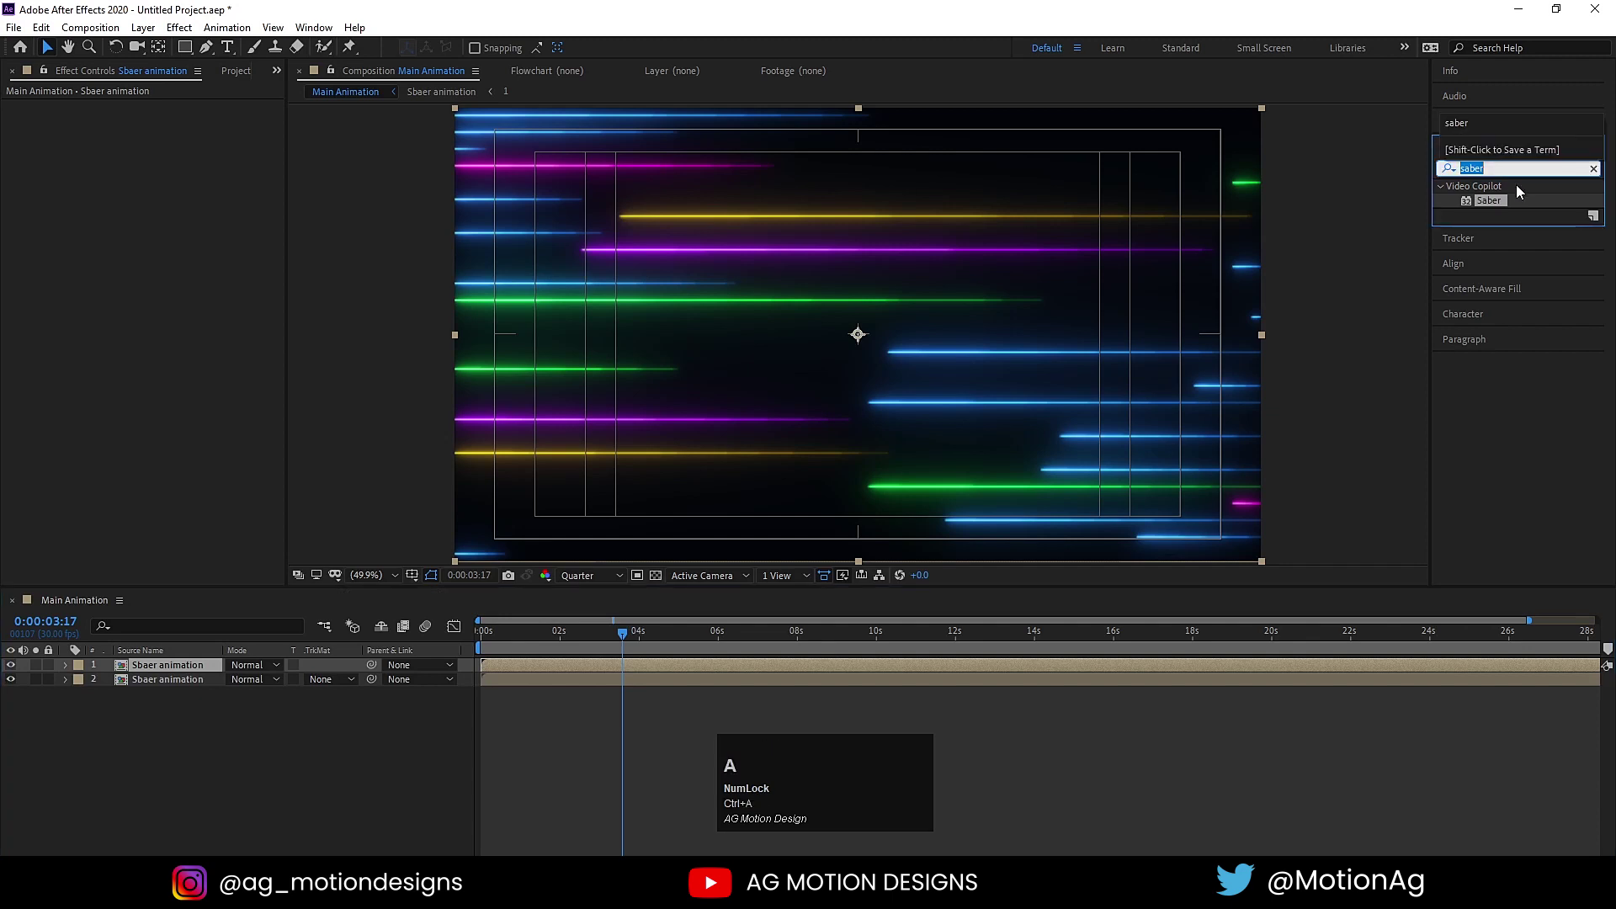
pyautogui.press('c')
pyautogui.write('cc')
pyautogui.press('space')
pyautogui.press('s')
pyautogui.write('sp')
pyautogui.click(1498, 246)
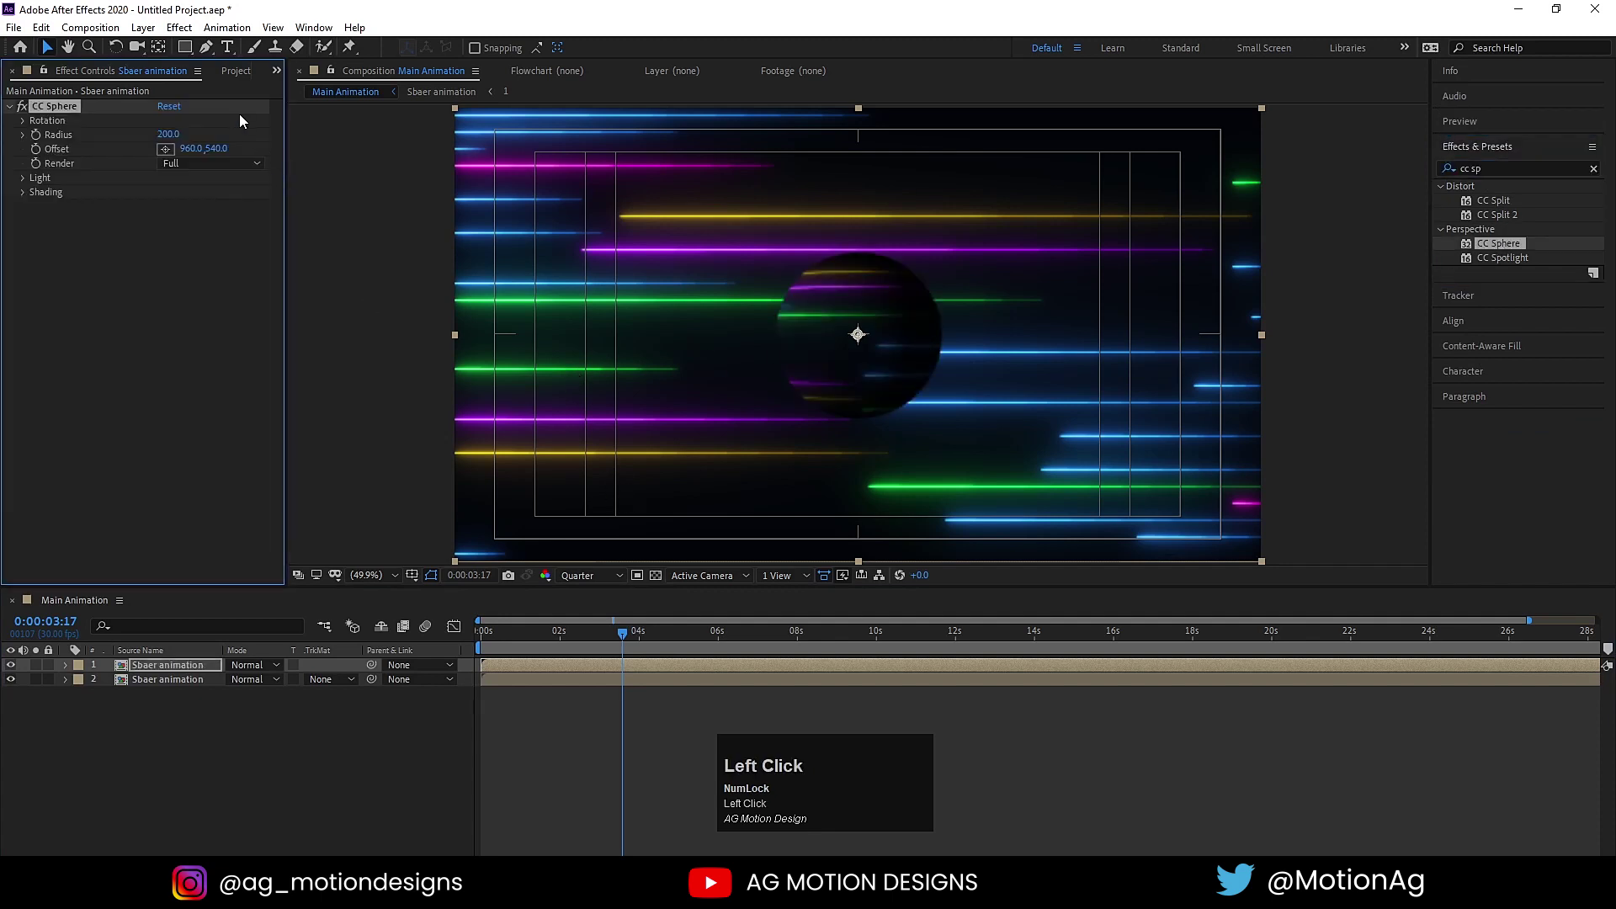
# - Tilt the sphere to Rotation X -46, Z 27 and preview it spinning in the frame
pyautogui.moveTo(178, 139); pyautogui.dragTo(196, 227)
pyautogui.press('ctrl+z')
pyautogui.moveTo(183, 253); pyautogui.dragTo(305, 365)
pyautogui.press('space')
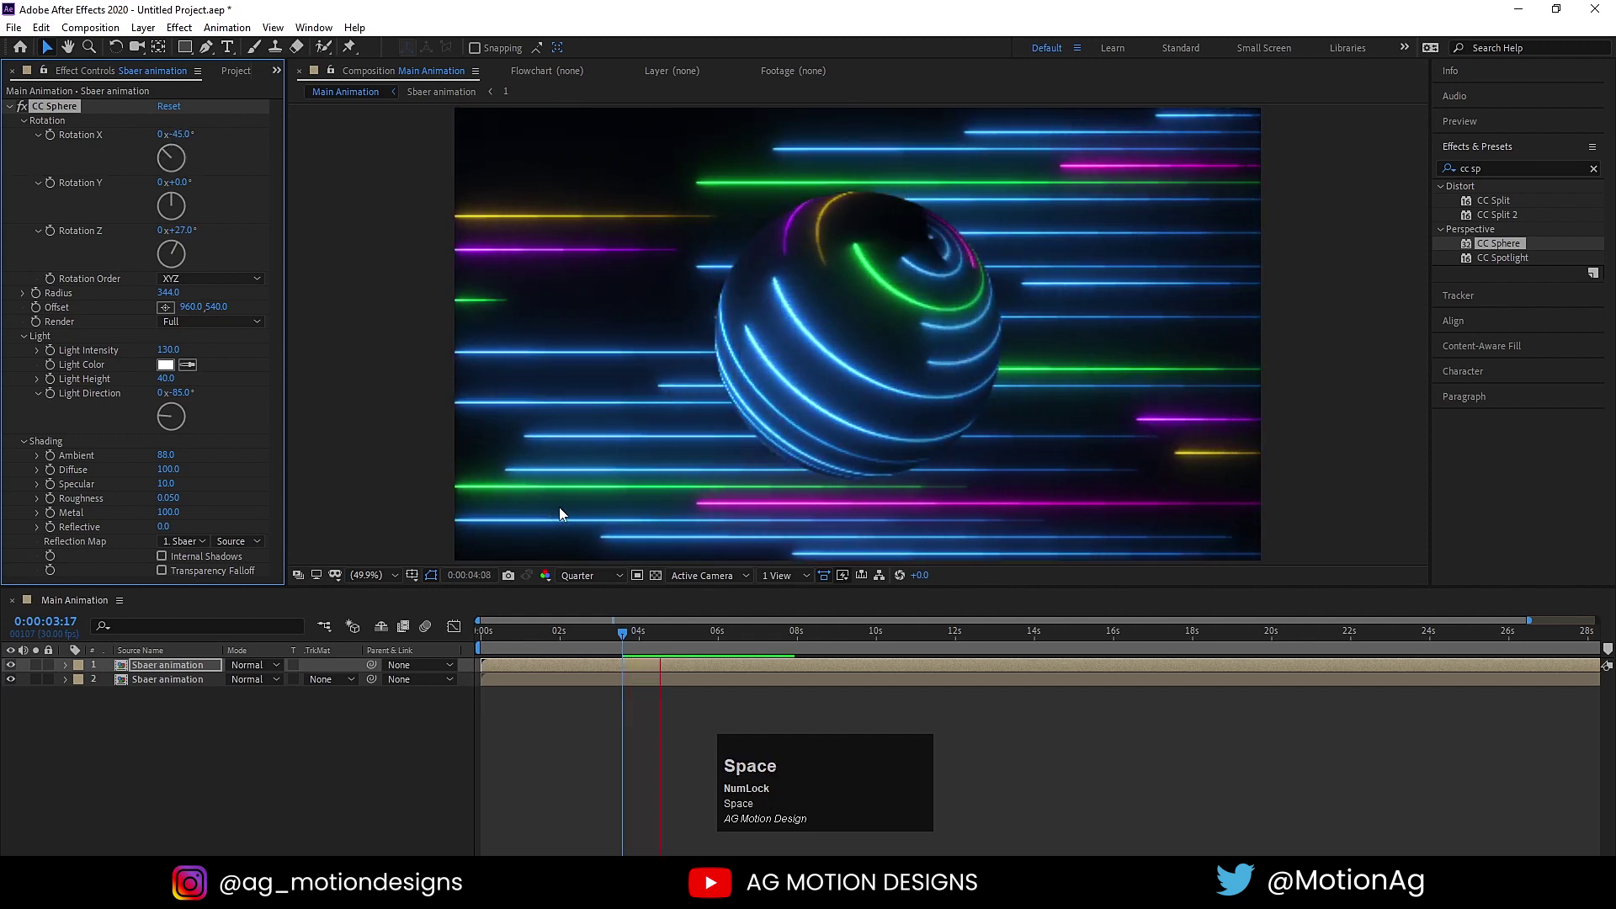
pyautogui.press('space')
pyautogui.click(537, 645)
pyautogui.press('space')
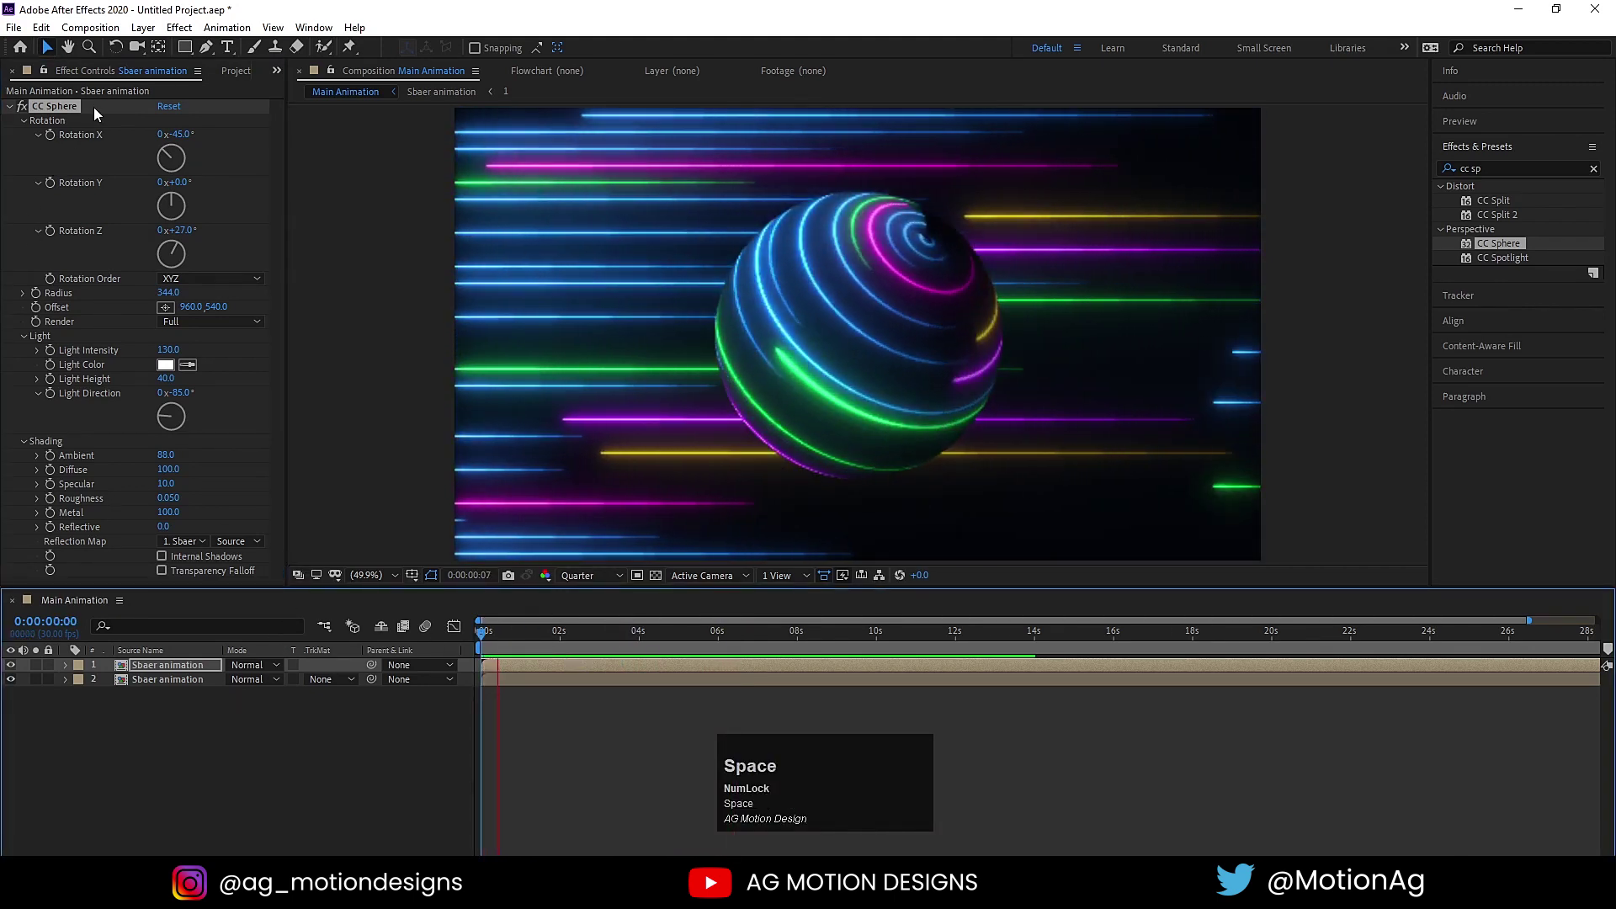
pyautogui.press('space')
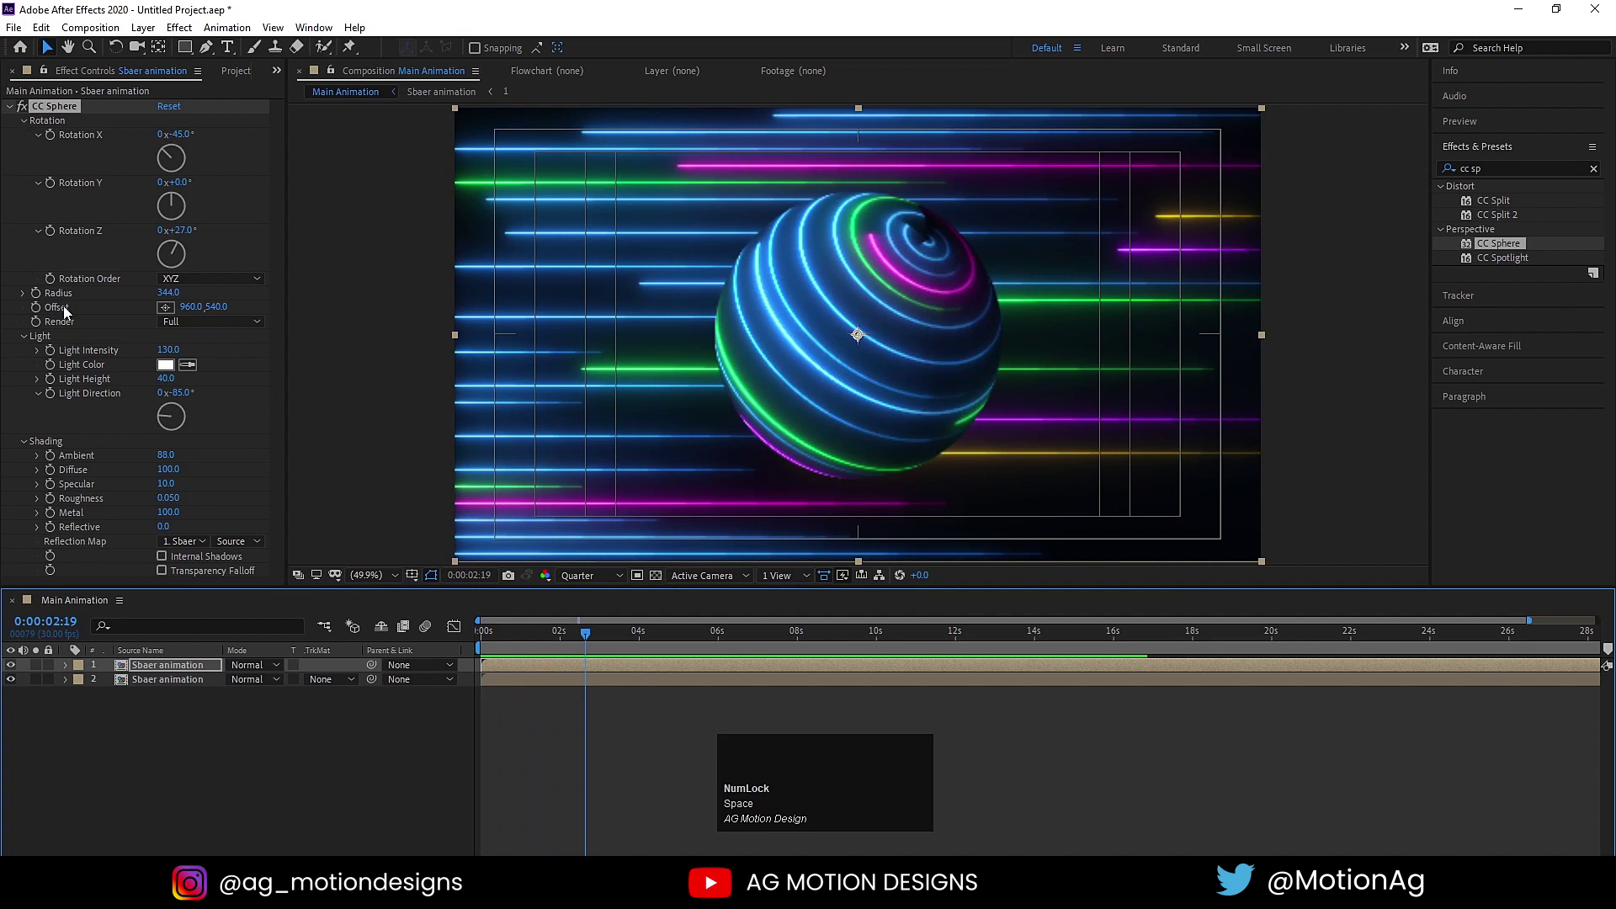
# - Set the sphere radius to about 354 and fine-tune its light and shading
pyautogui.moveTo(176, 296); pyautogui.dragTo(185, 293)
pyautogui.press('space')
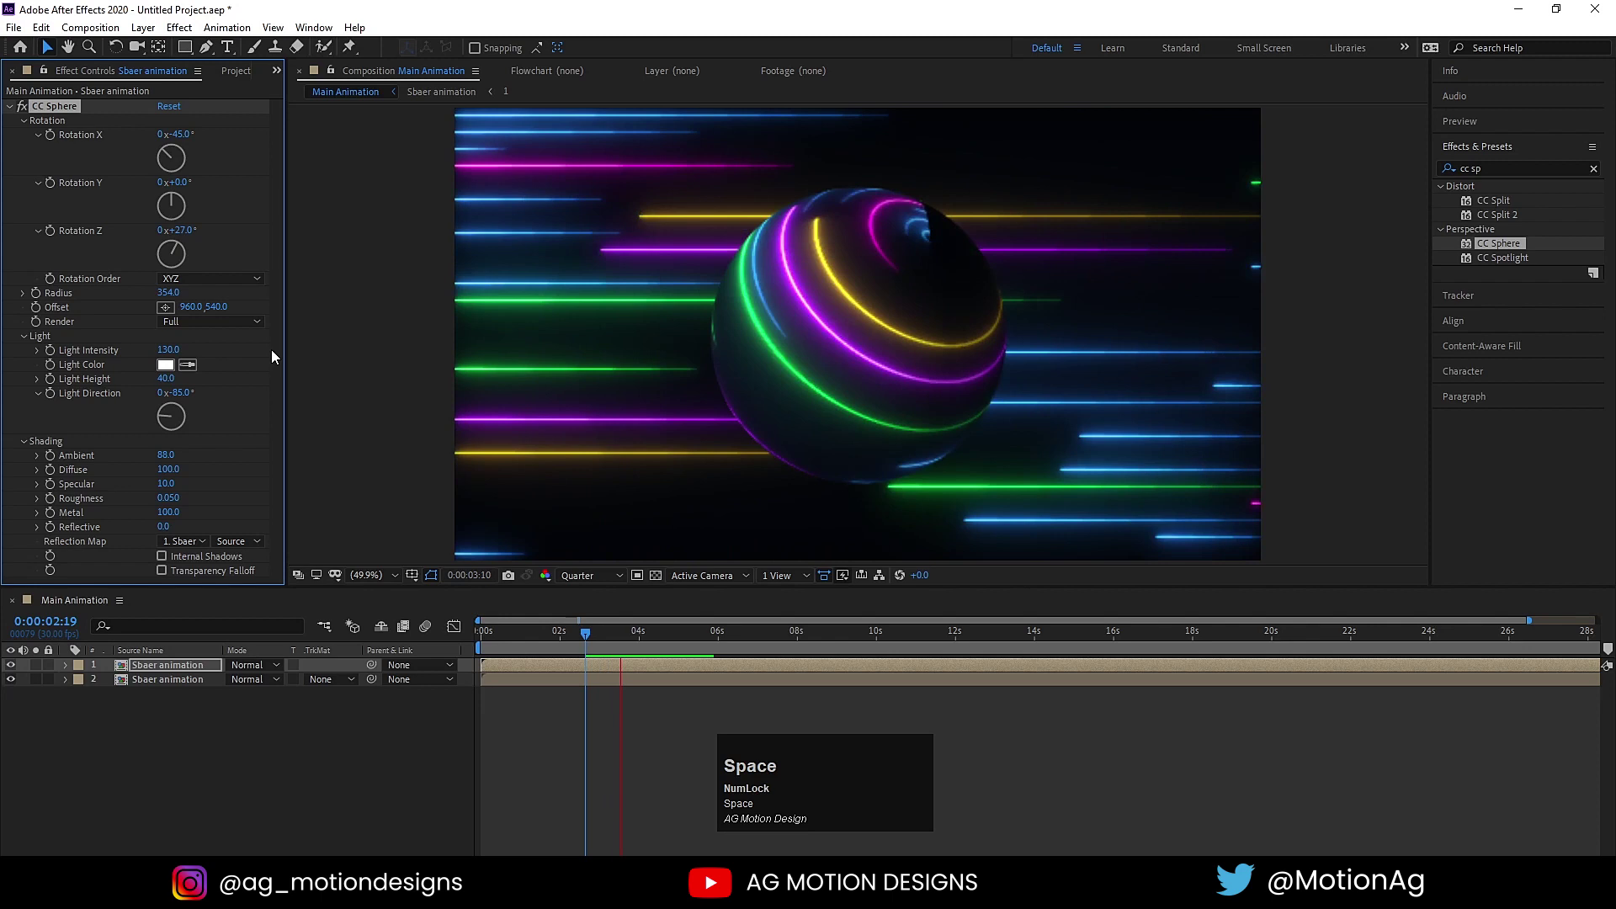
pyautogui.moveTo(520, 644); pyautogui.dragTo(200, 249)
pyautogui.press('ctrl+z')
pyautogui.moveTo(181, 254); pyautogui.dragTo(285, 304)
pyautogui.press('ctrl+z')
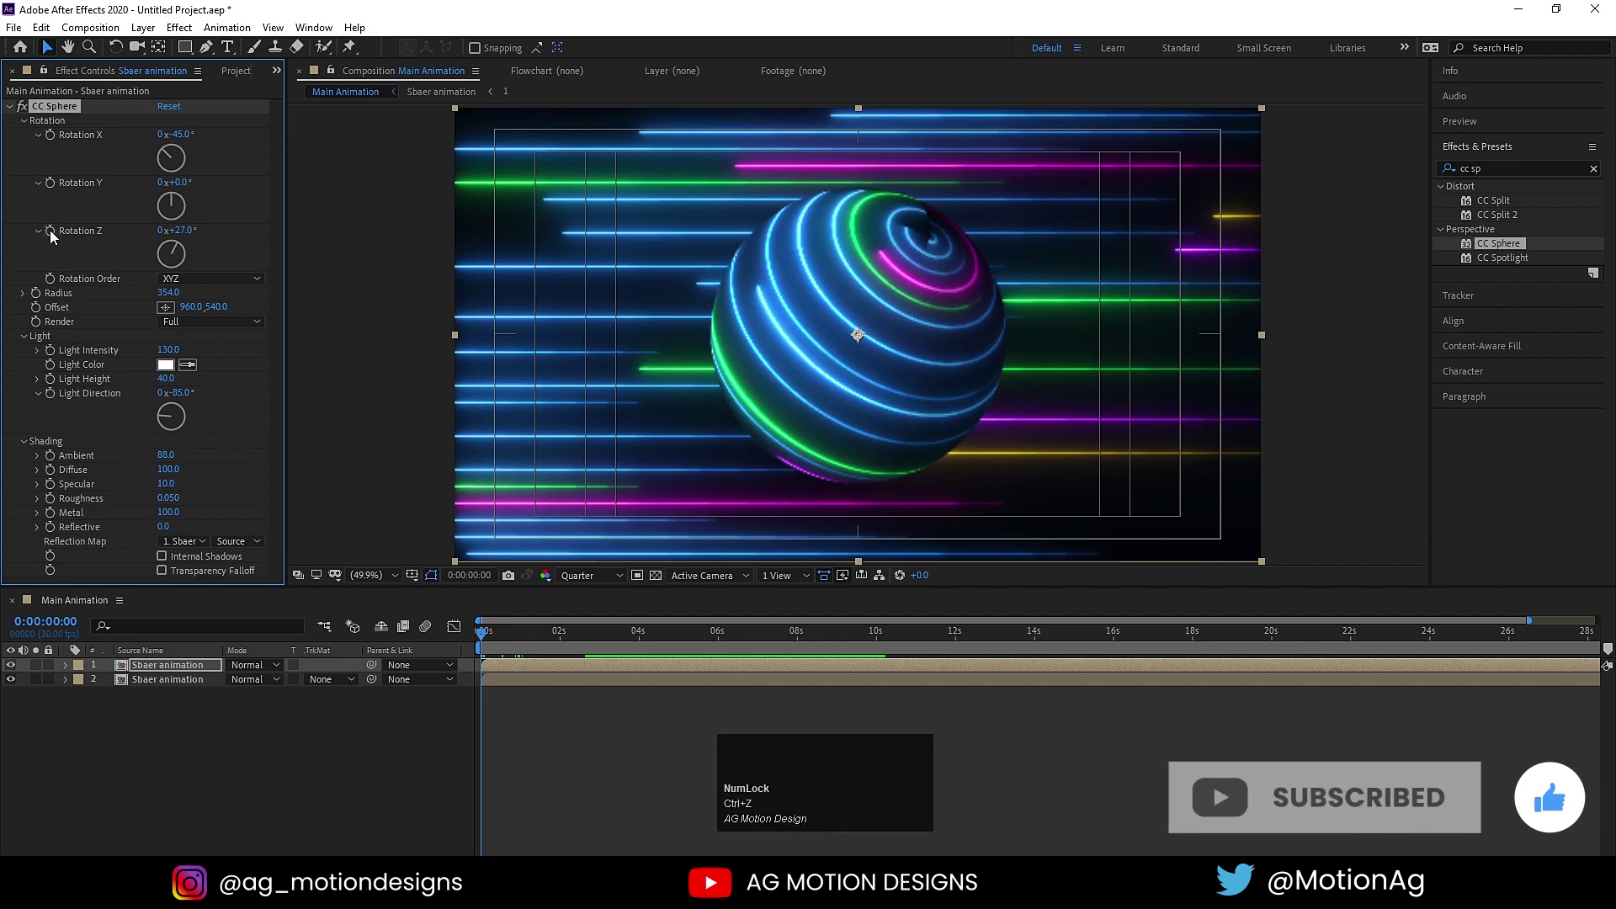
# - Keyframe Rotation Z from 0x+27° to 1x+27° over about six seconds and preview the spin
pyautogui.click(56, 236)
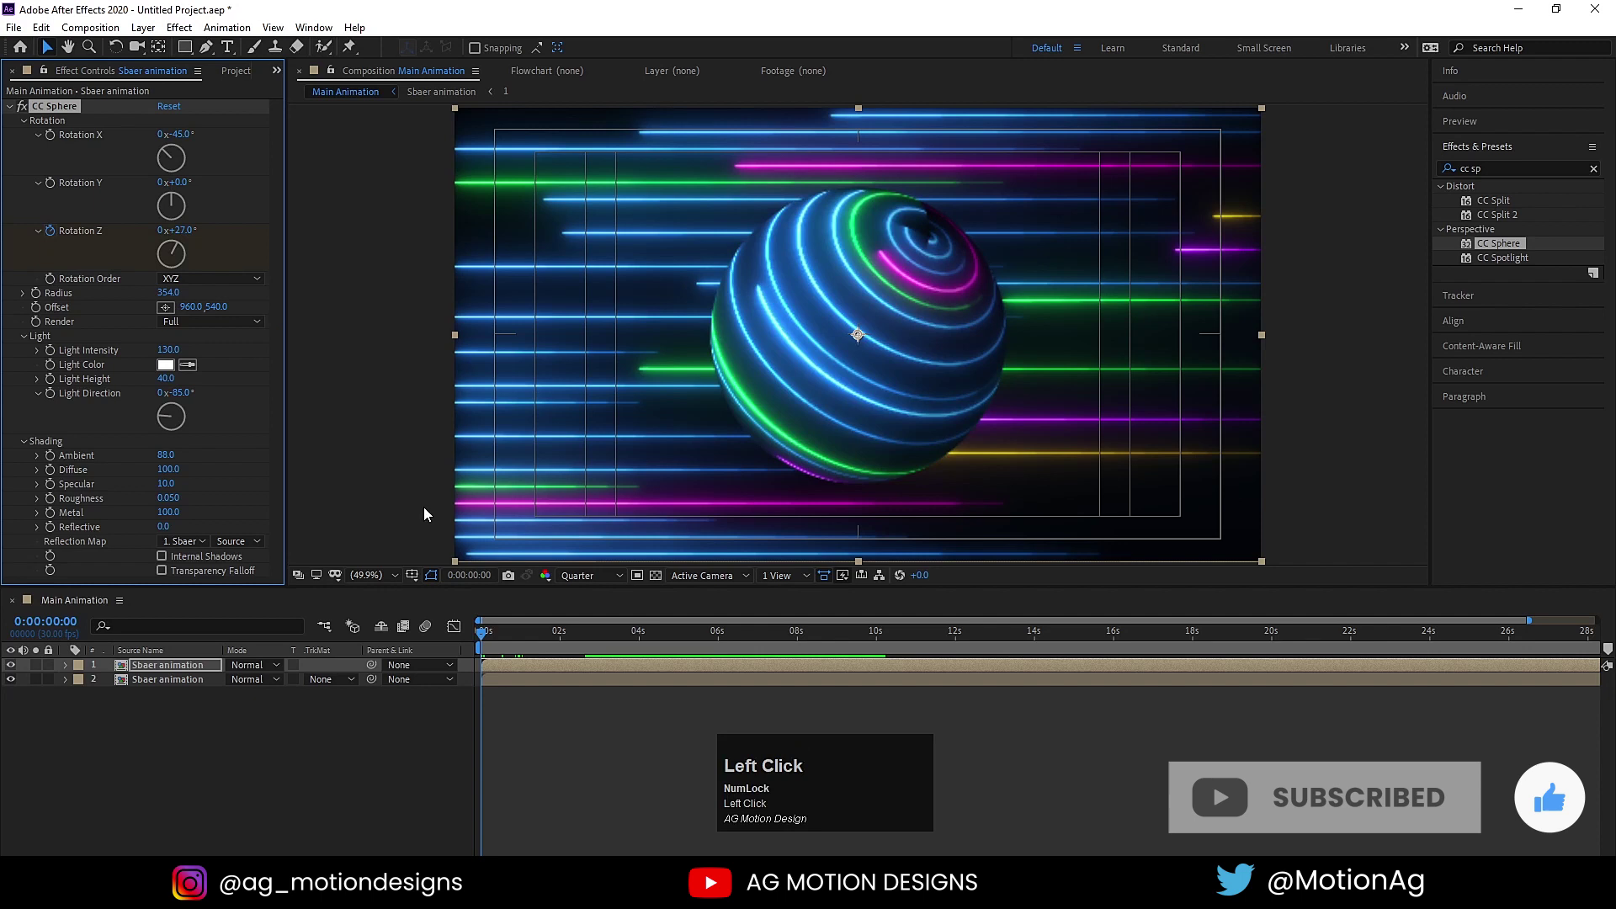
pyautogui.press('u')
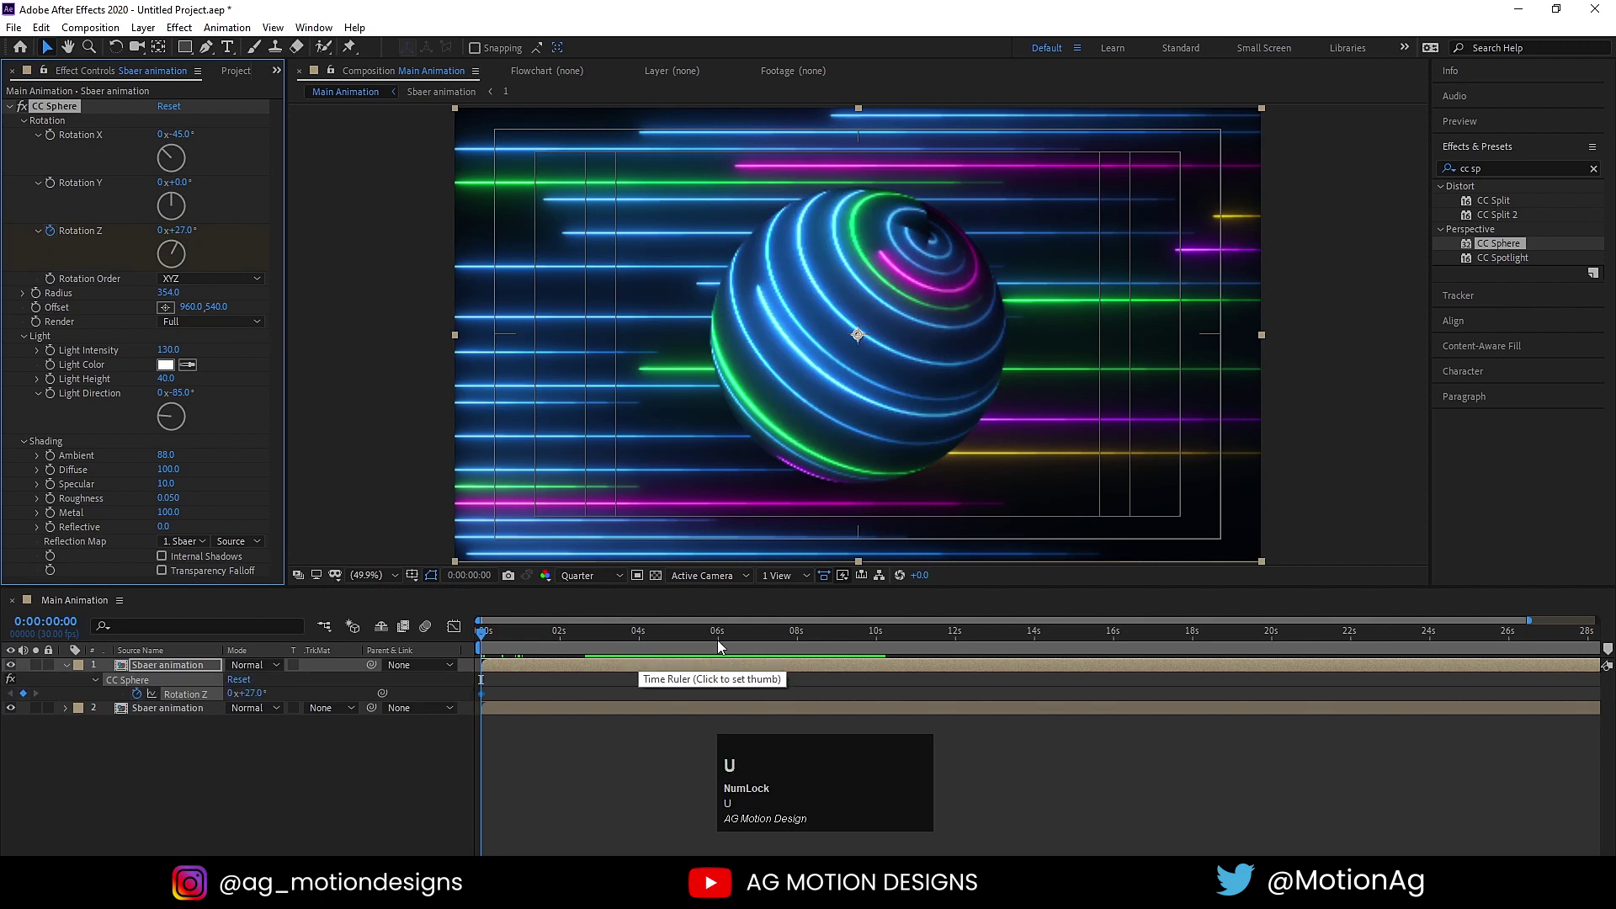
pyautogui.click(715, 639)
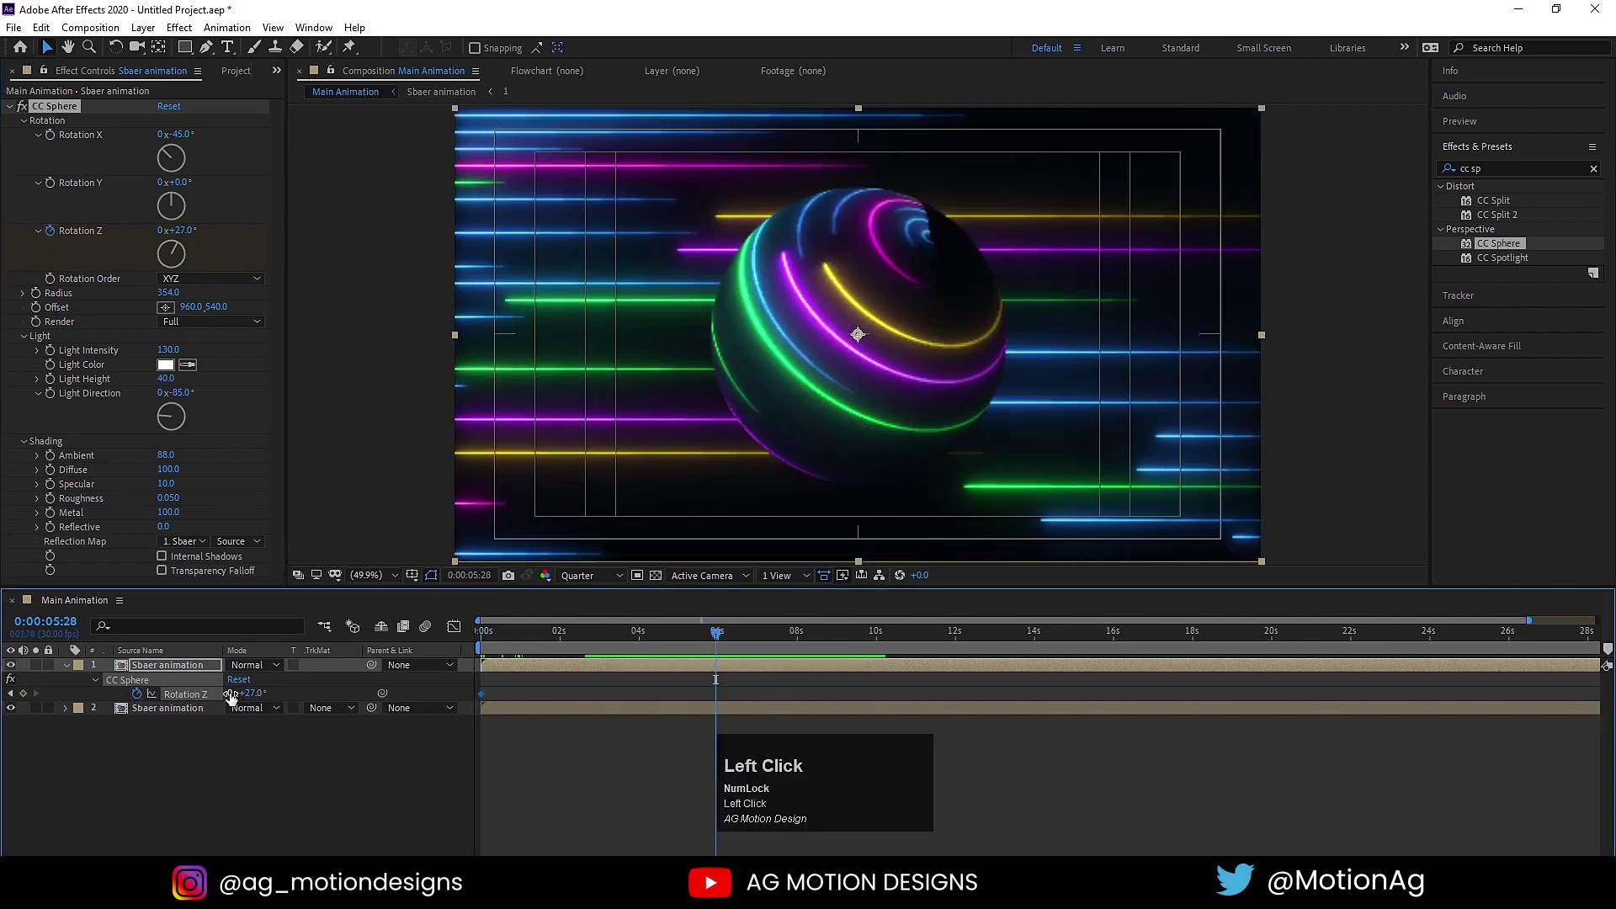
pyautogui.press('Return')
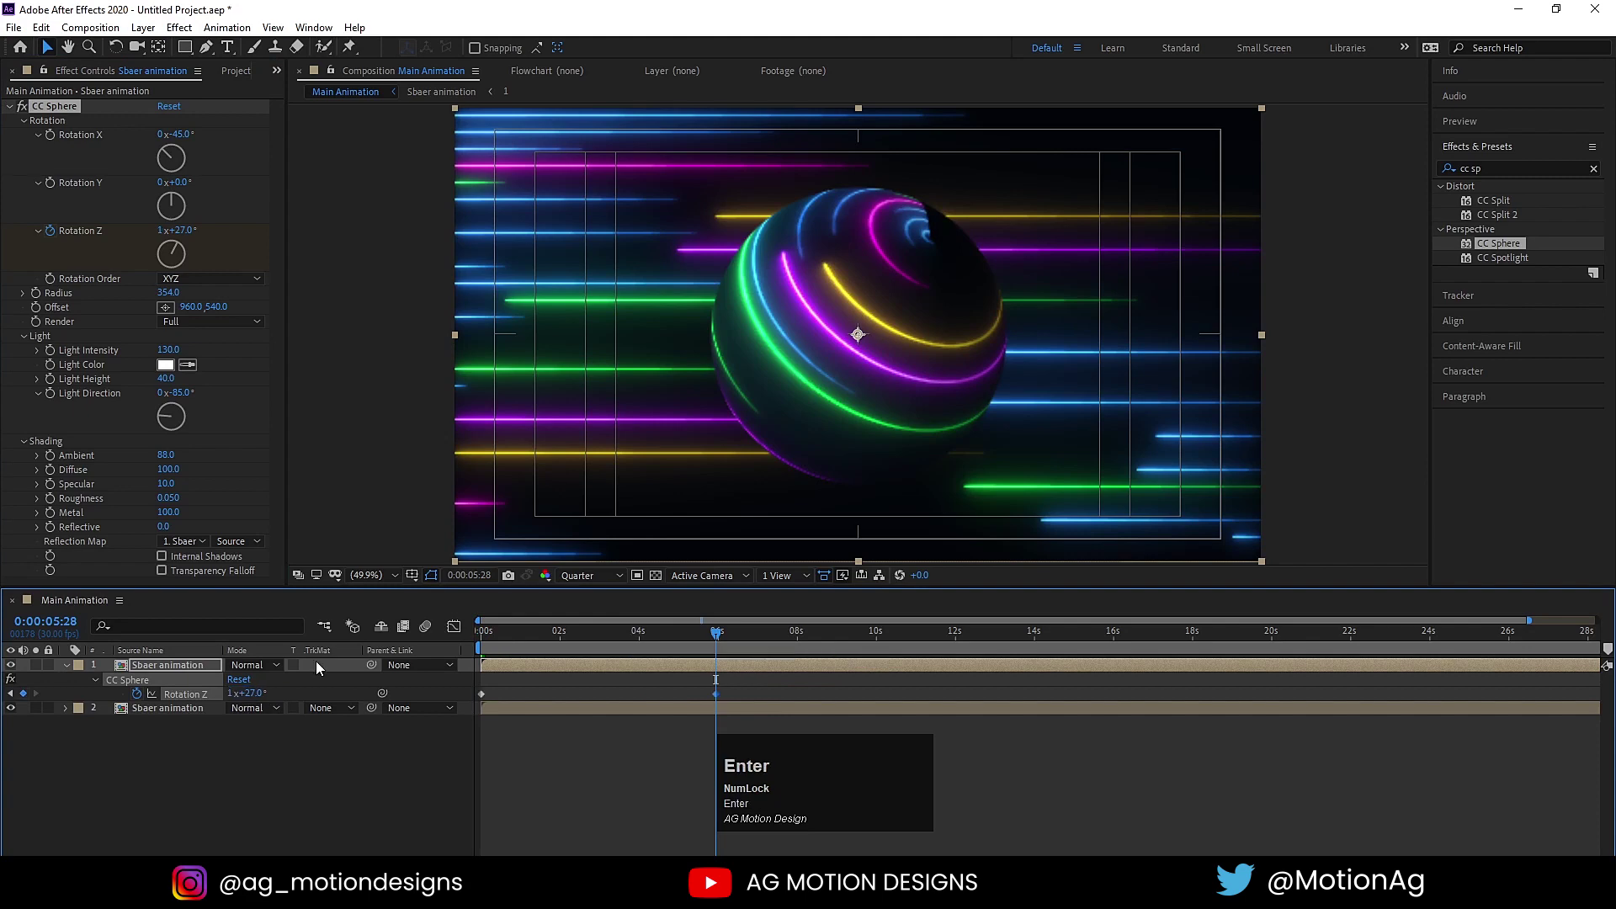
pyautogui.click(514, 641)
pyautogui.press('space')
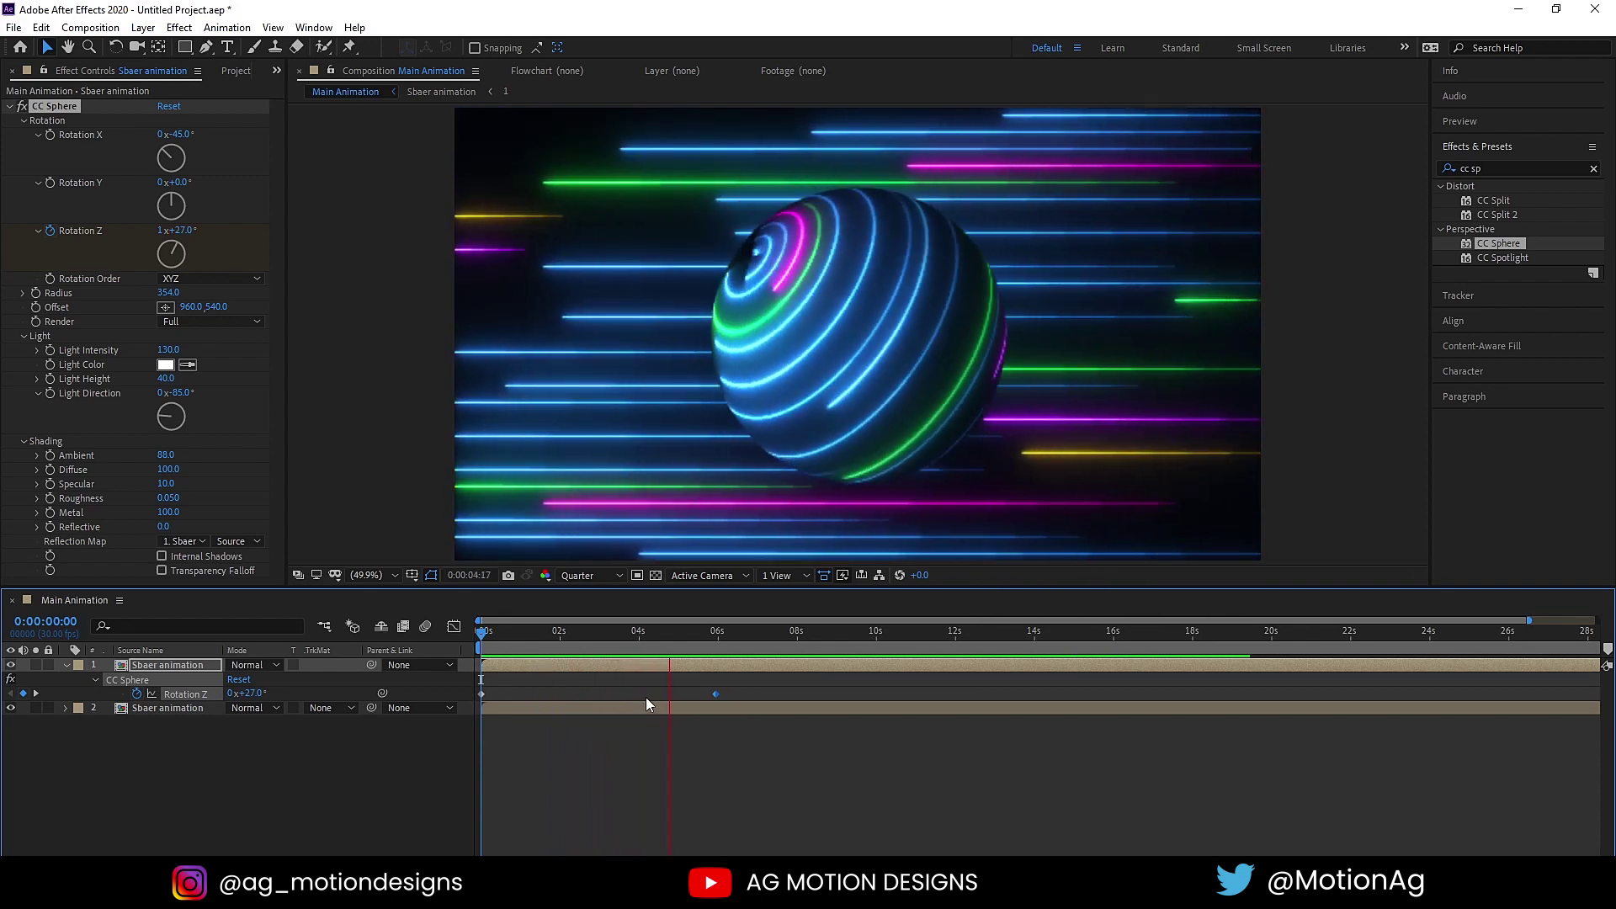
pyautogui.press('space')
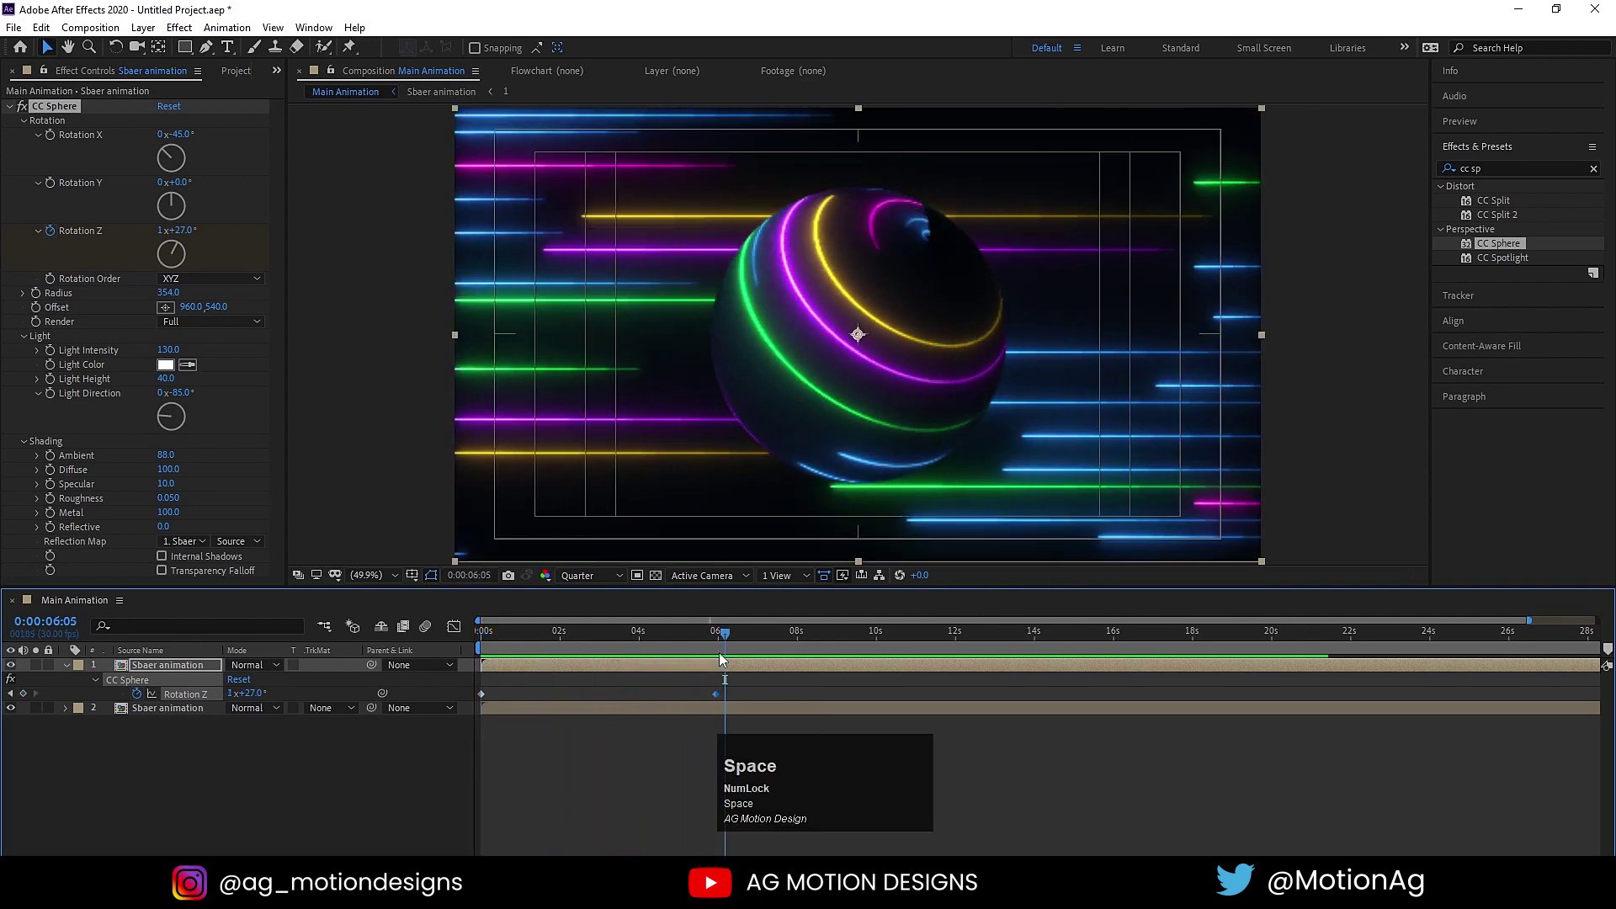
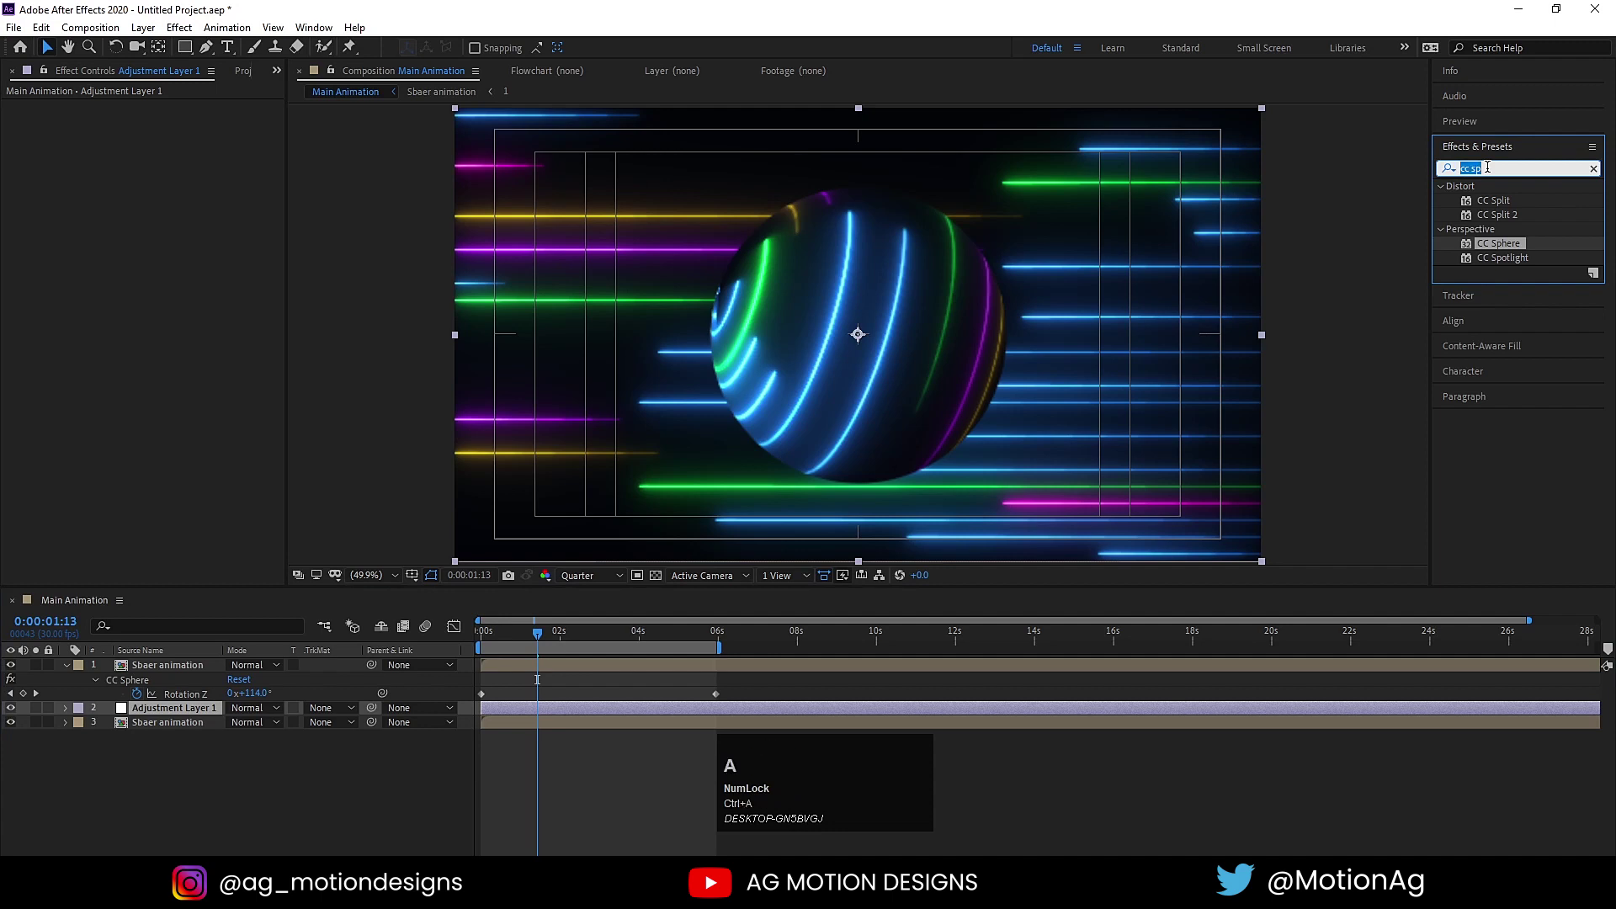
# - Apply CC Lens at size 139 to Adjustment Layer 1, bending the background streaks, and preview at full resolution
pyautogui.press('c')
pyautogui.write('cc')
pyautogui.press('space')
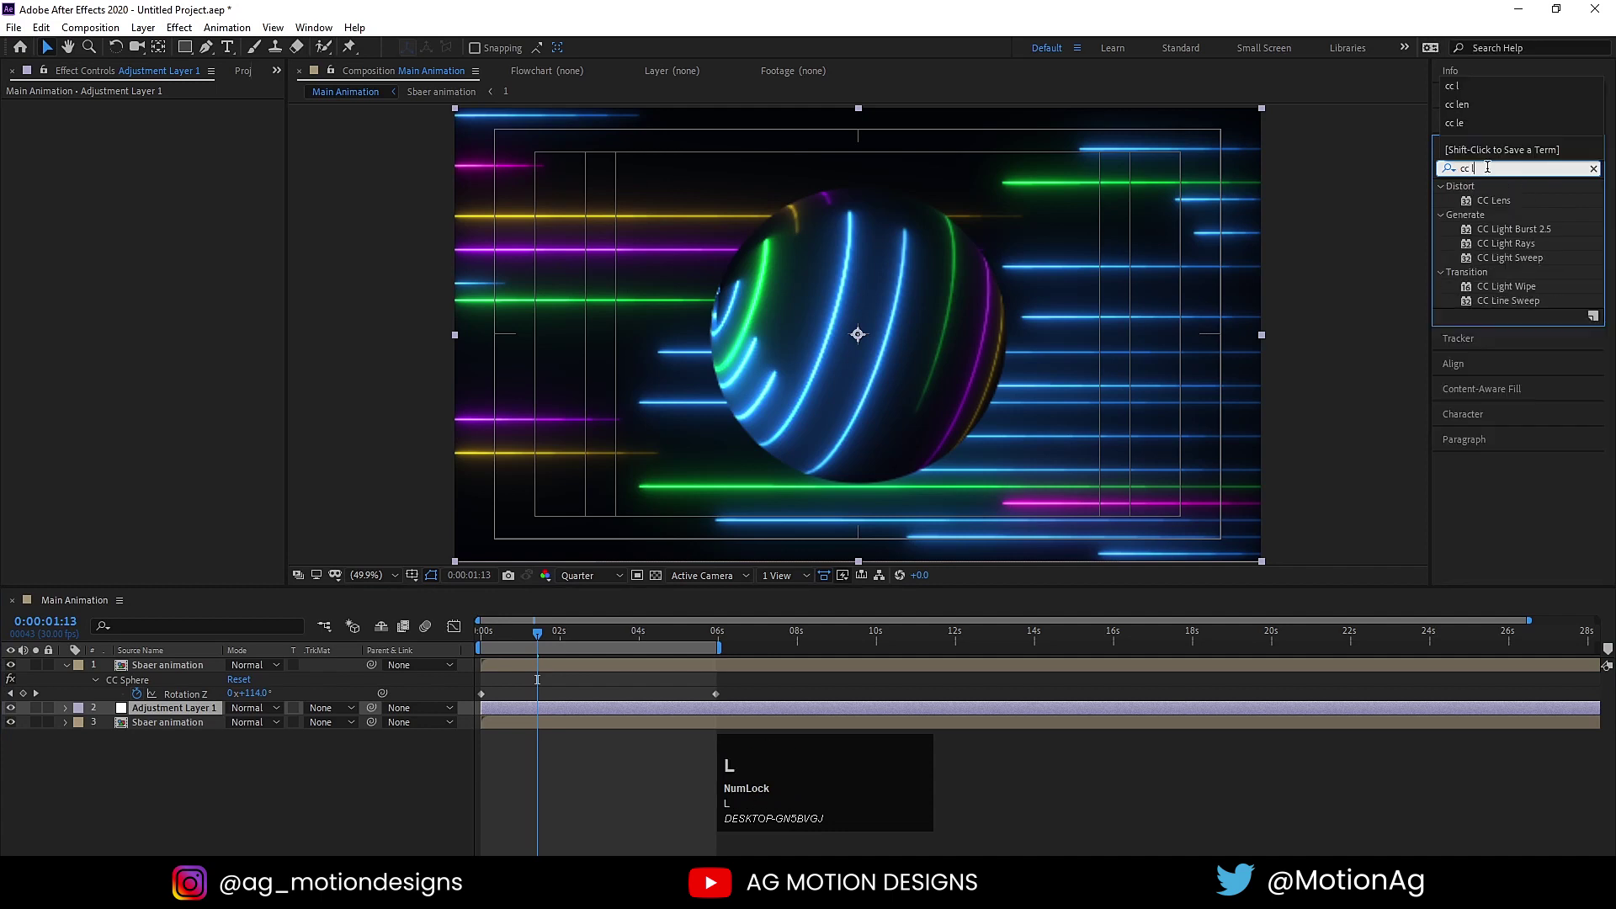
pyautogui.write('lne')
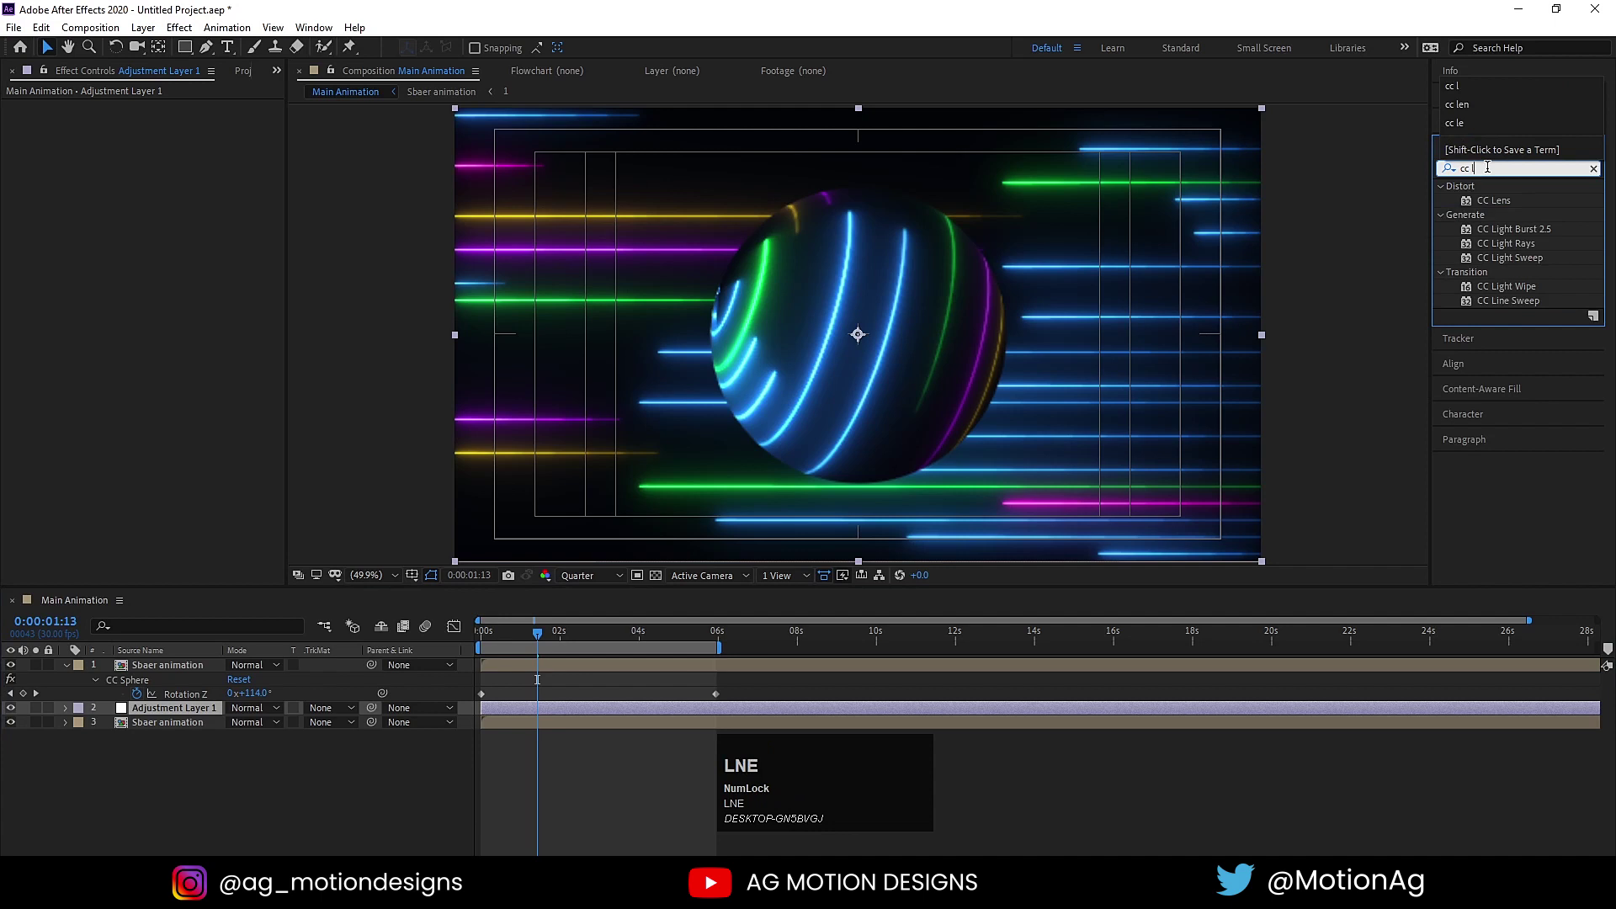
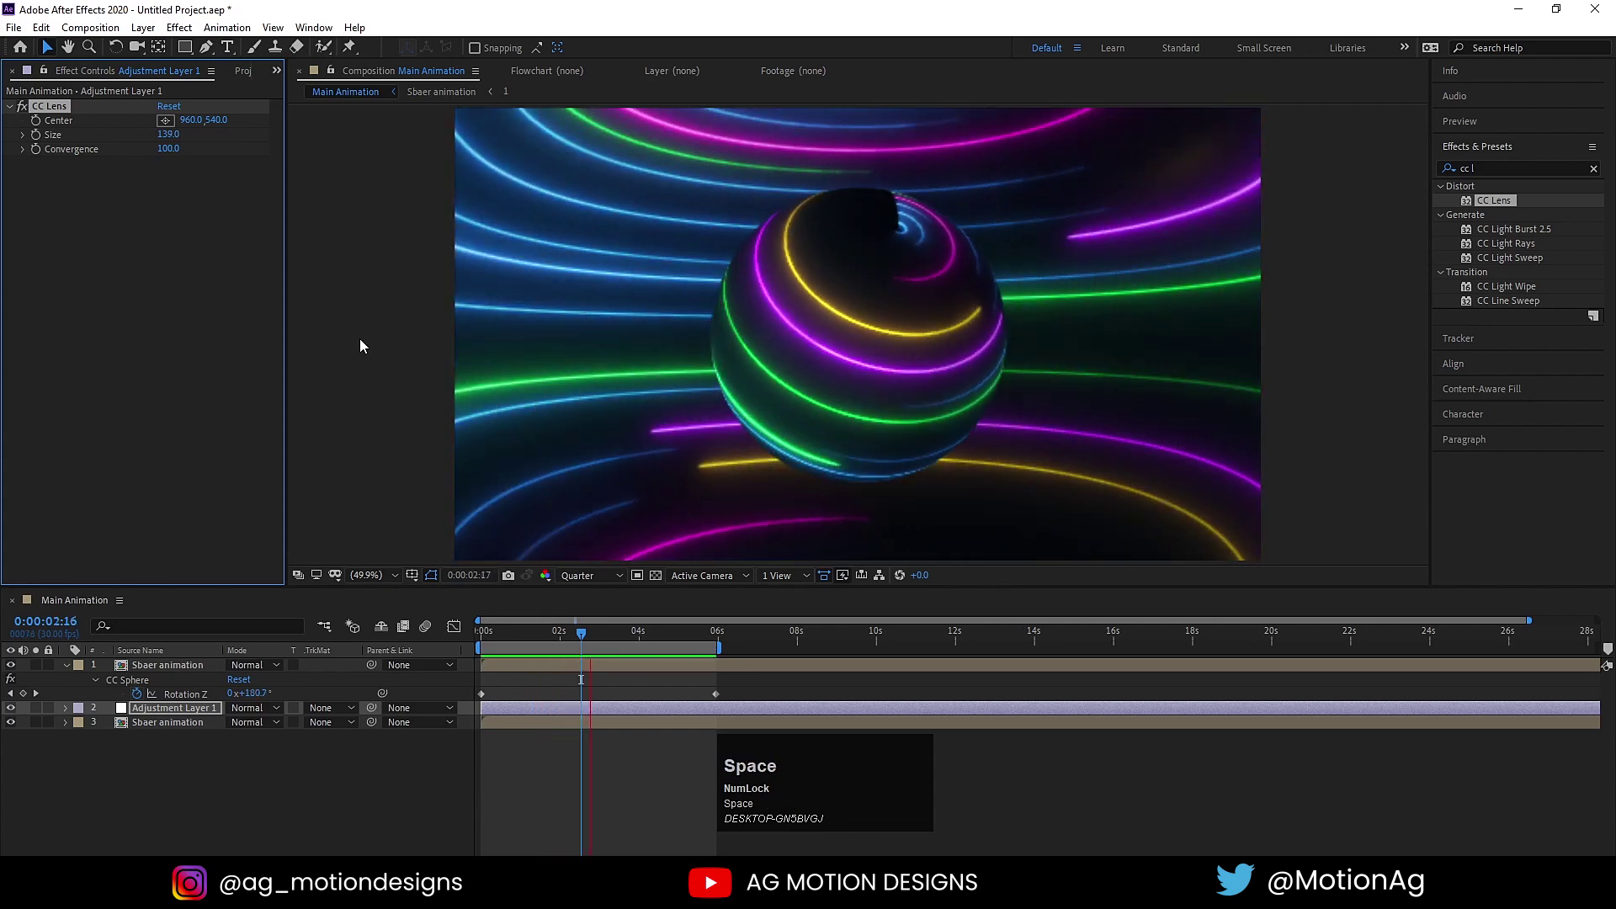
pyautogui.click(591, 574)
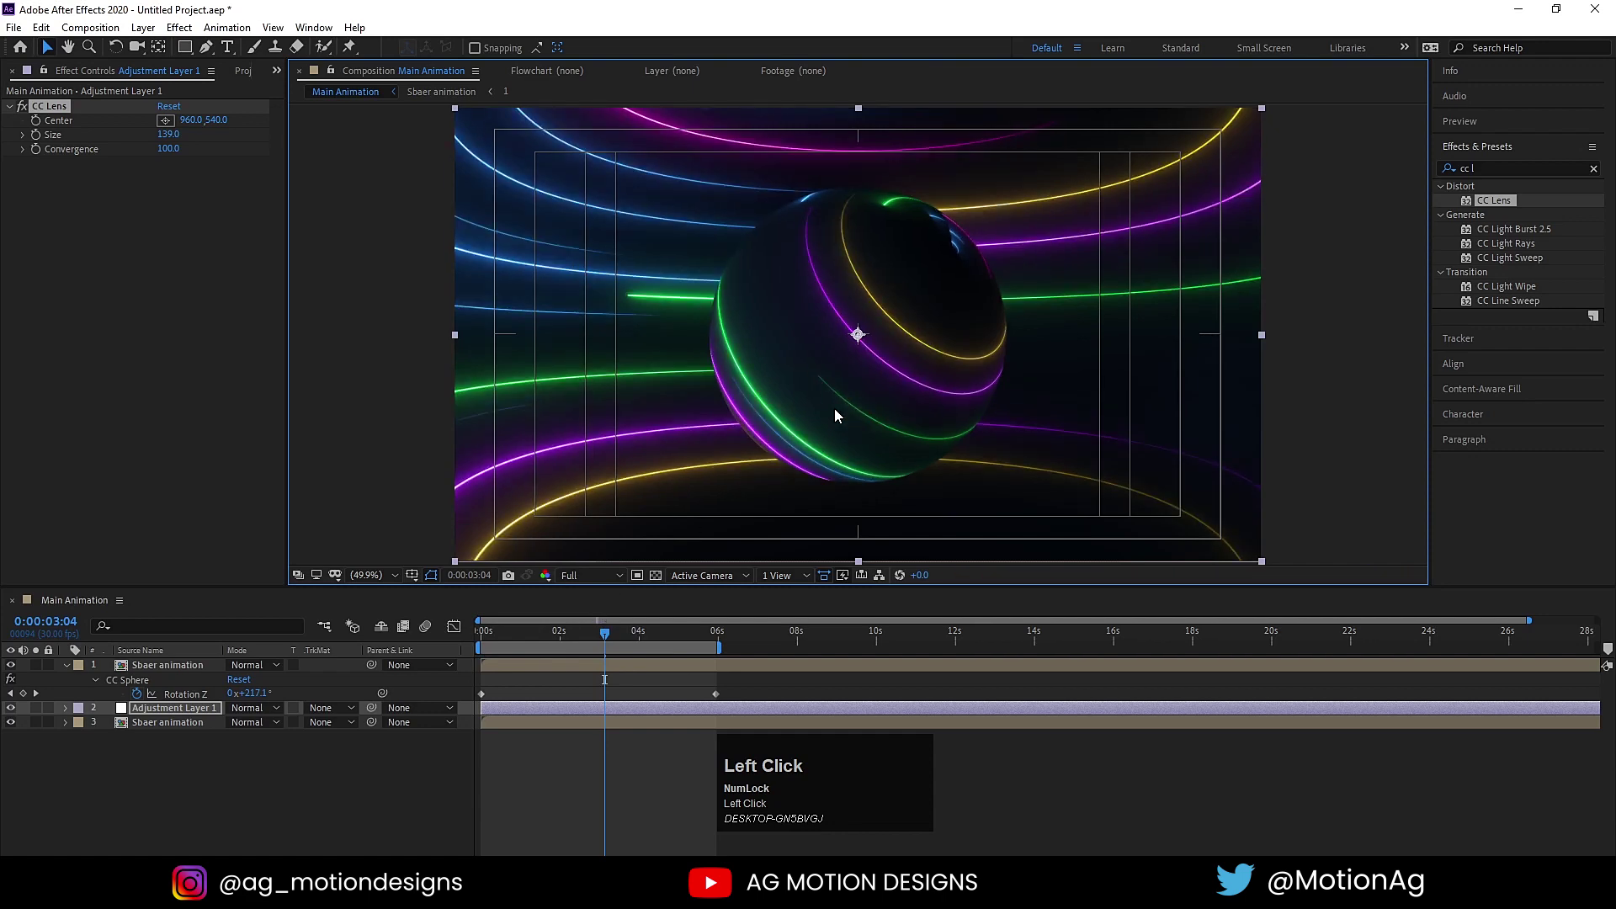
pyautogui.press('`')
pyautogui.press('`')
pyautogui.press('space')
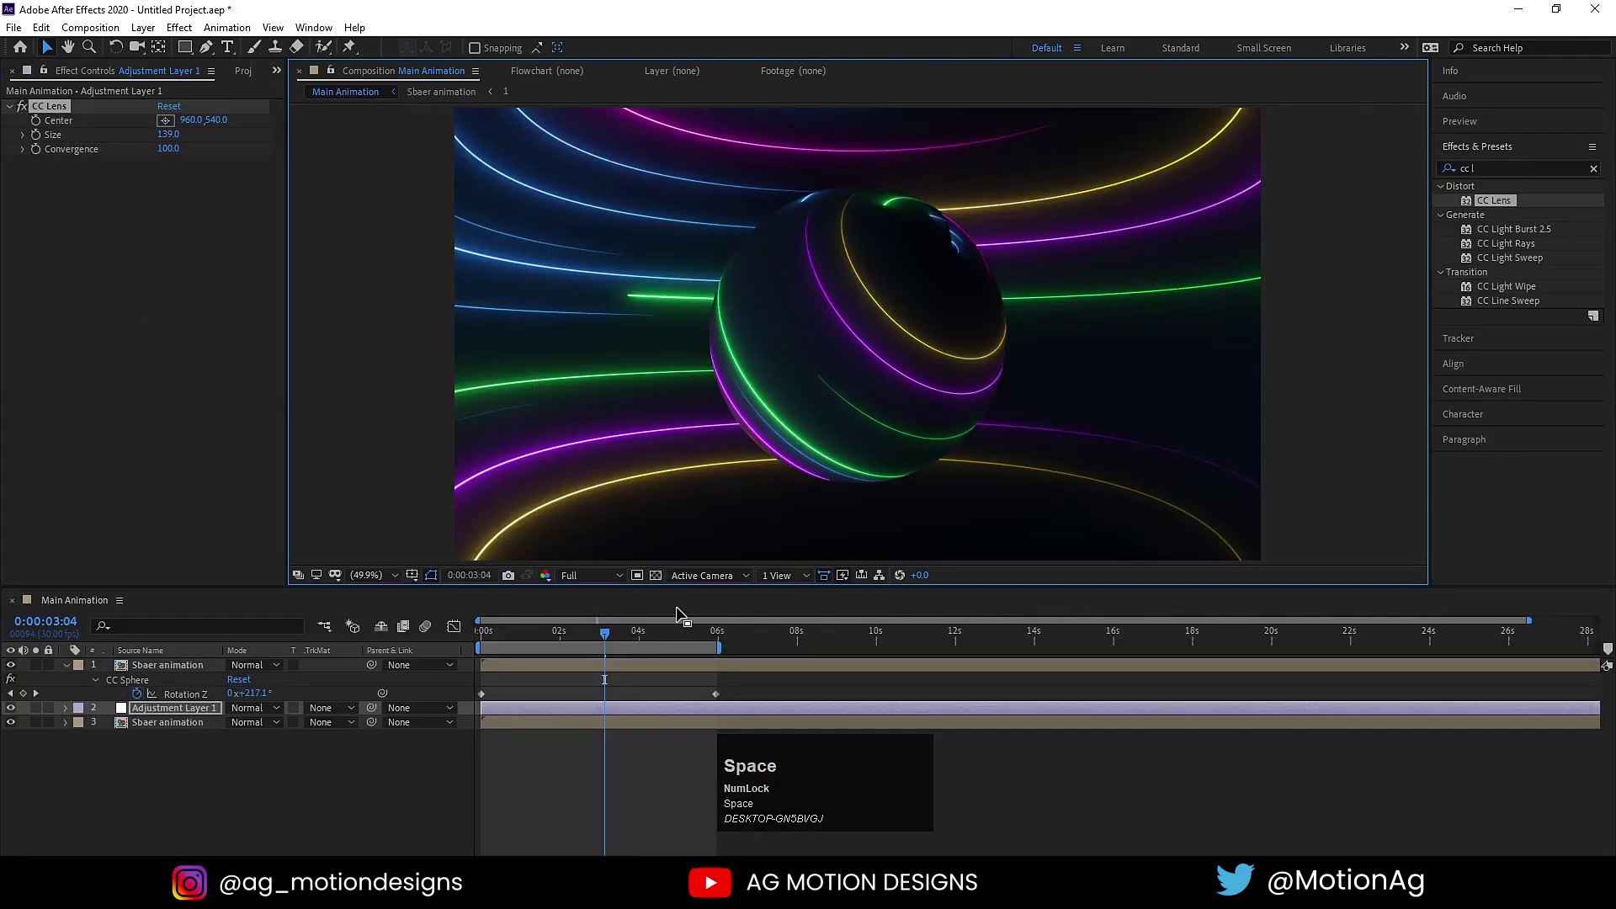
pyautogui.click(252, 759)
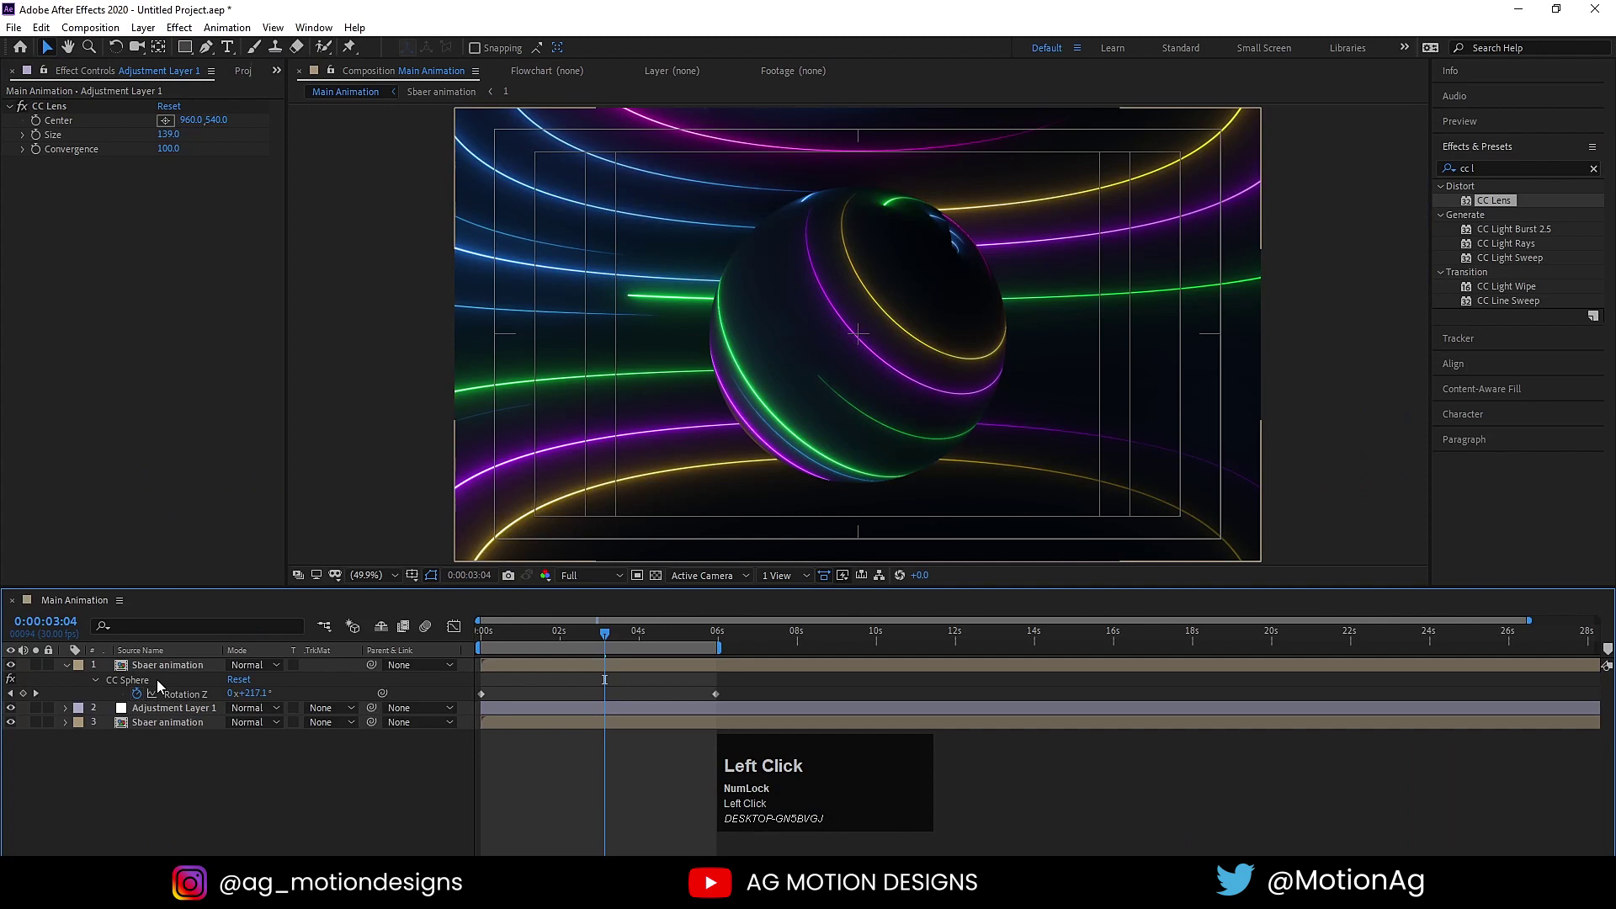
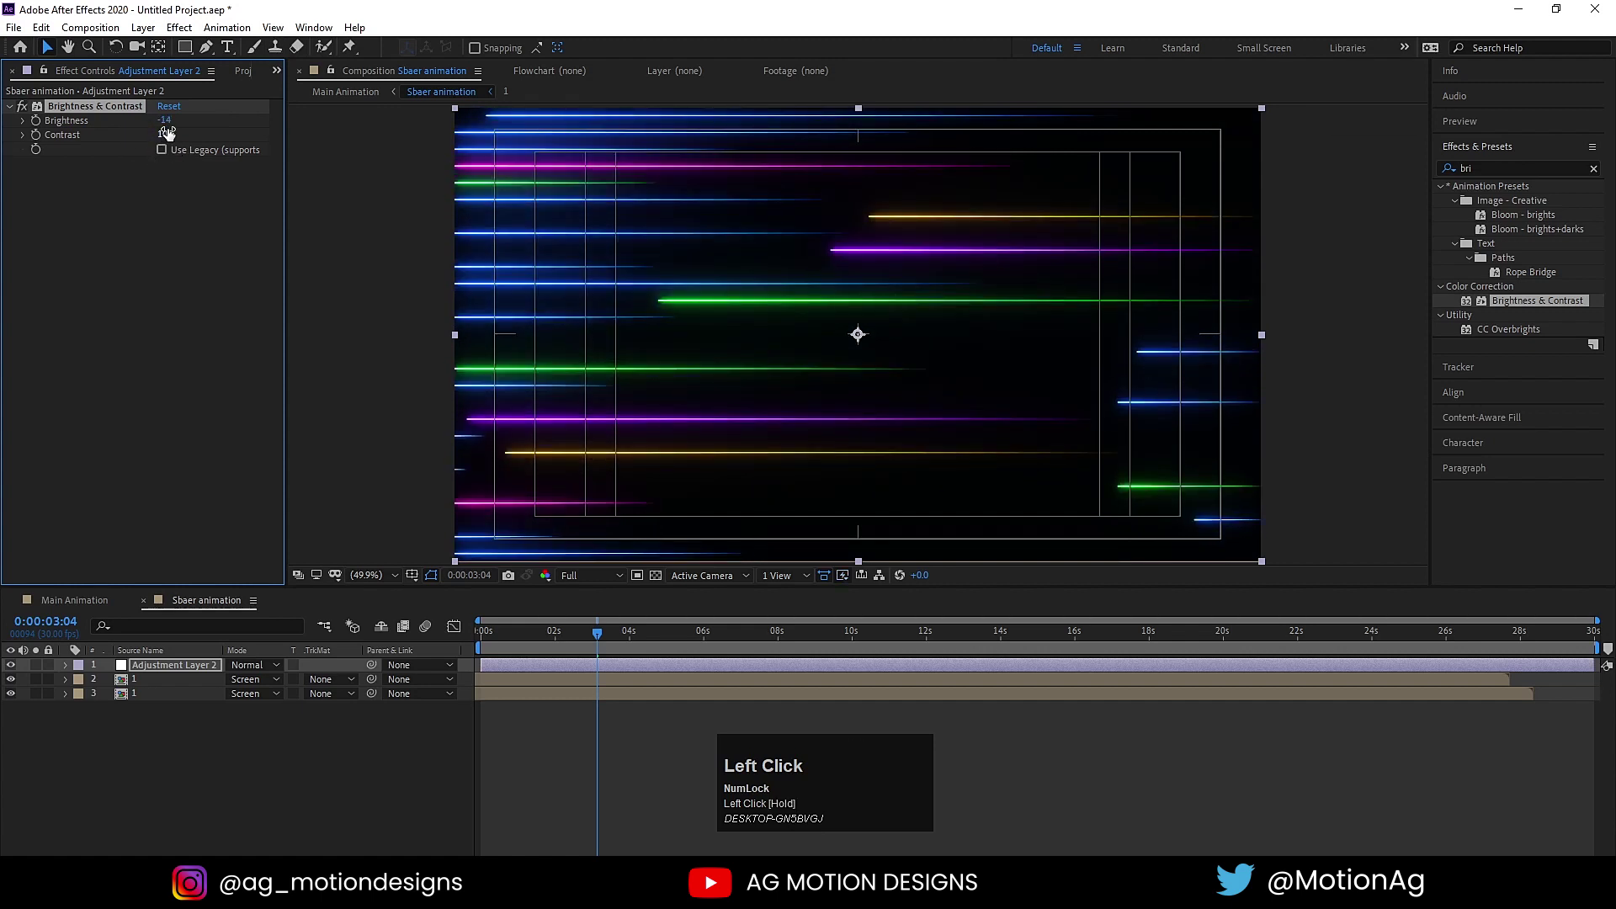
# - Compare the -14 Brightness & Contrast adjustment on and off, then return to Main Animation
pyautogui.click(30, 110)
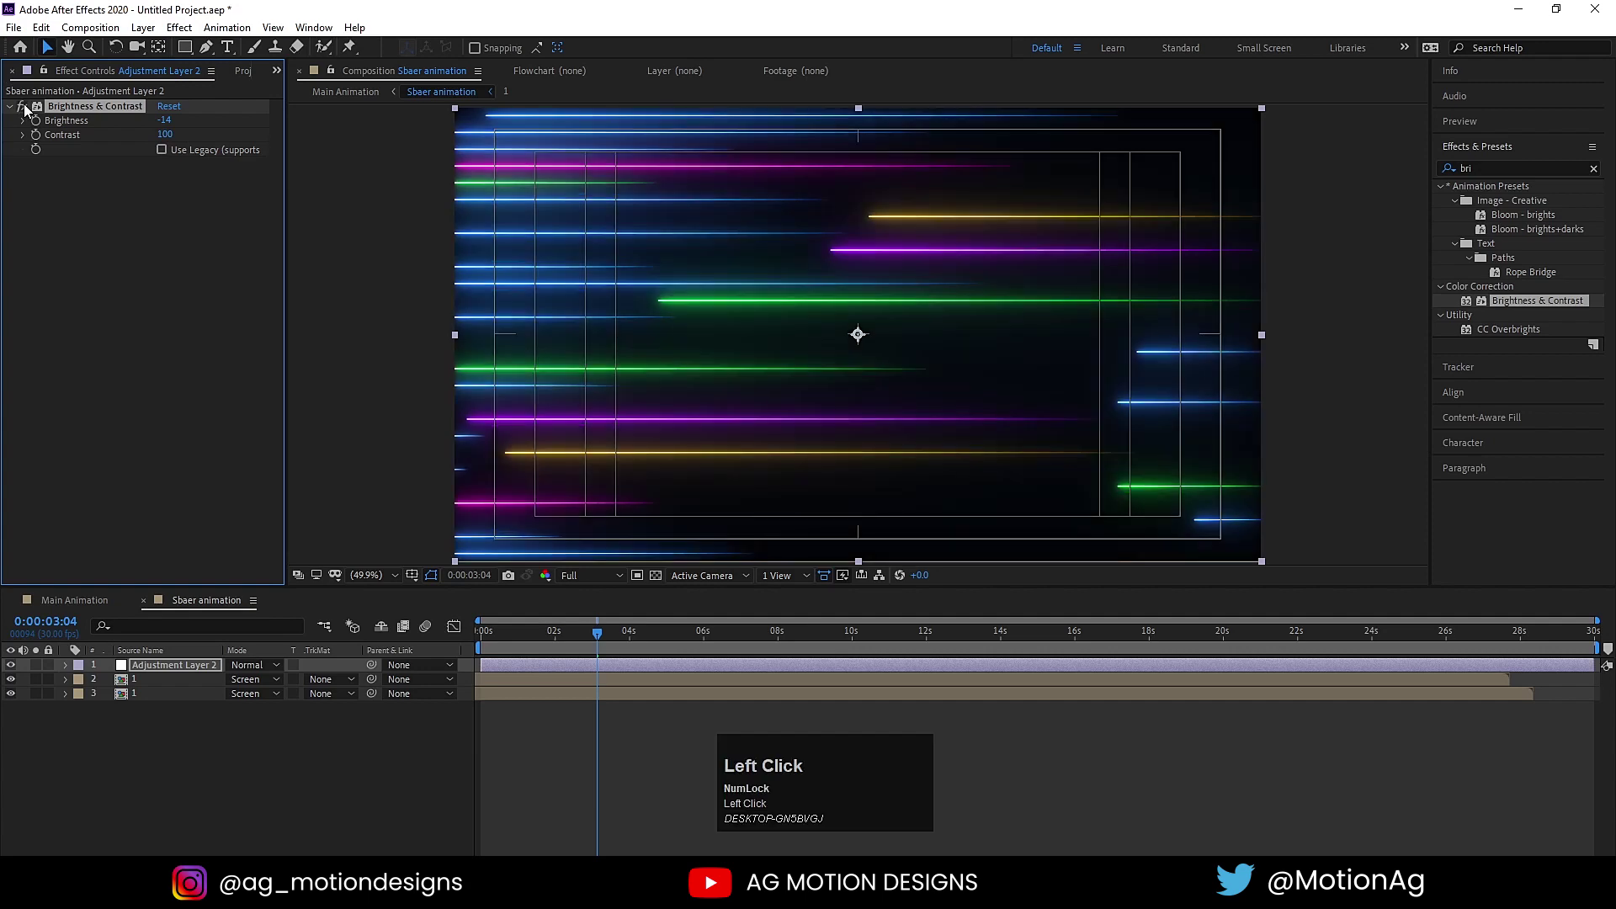
pyautogui.press('space')
pyautogui.click(547, 641)
# - Preview the lens-warped spinning sphere in Main Animation and return the playhead to the start
pyautogui.press('space')
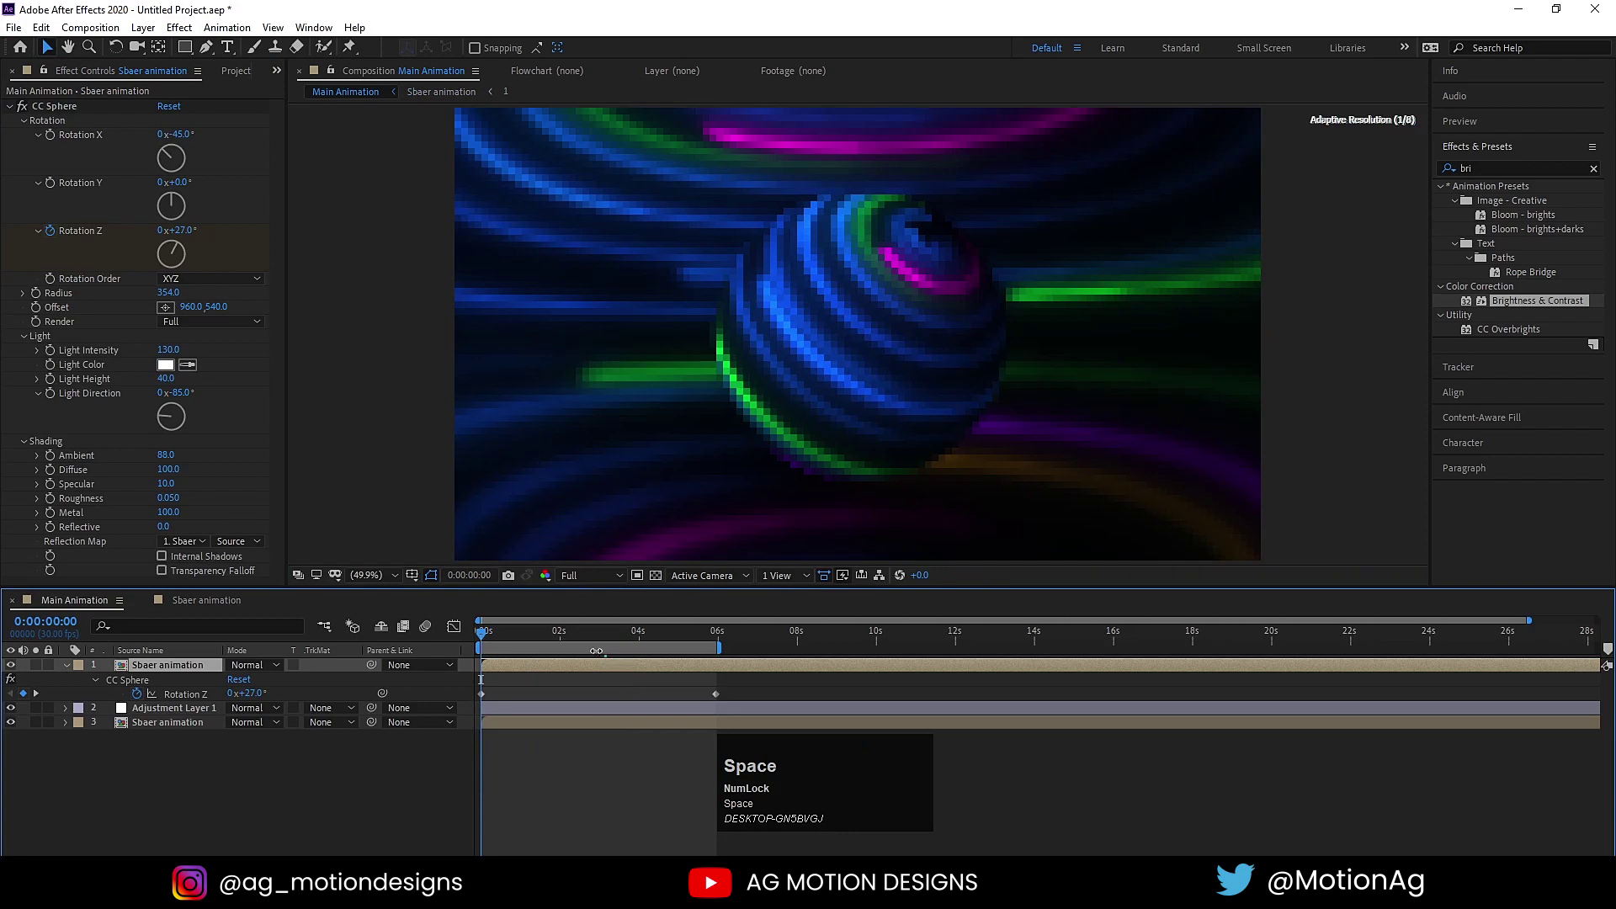
pyautogui.press('space')
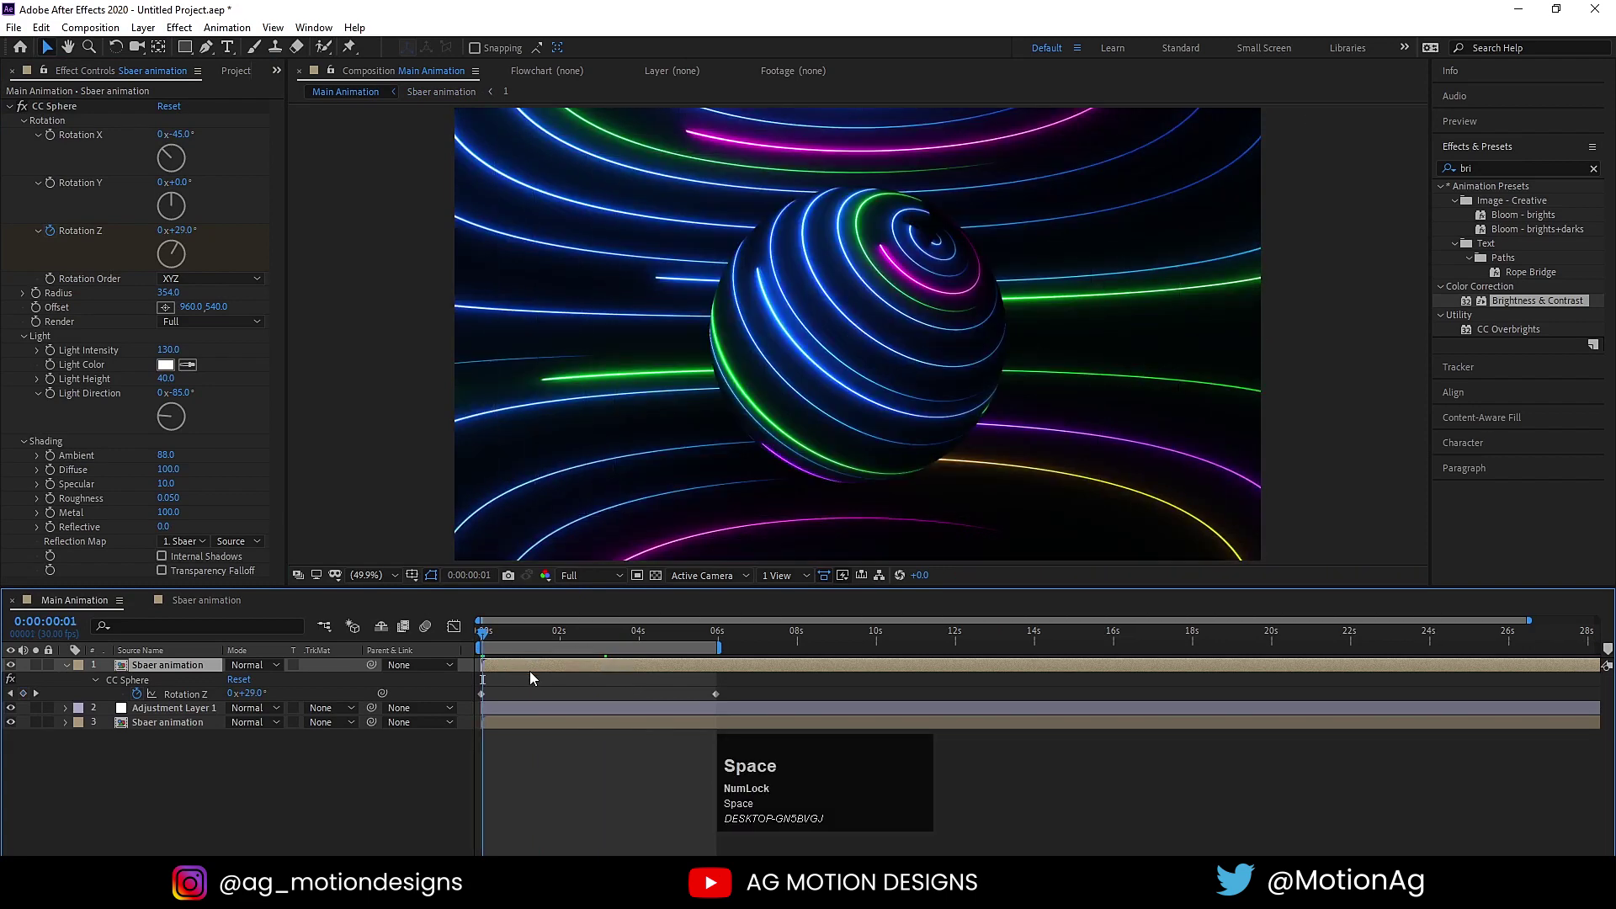
pyautogui.click(489, 634)
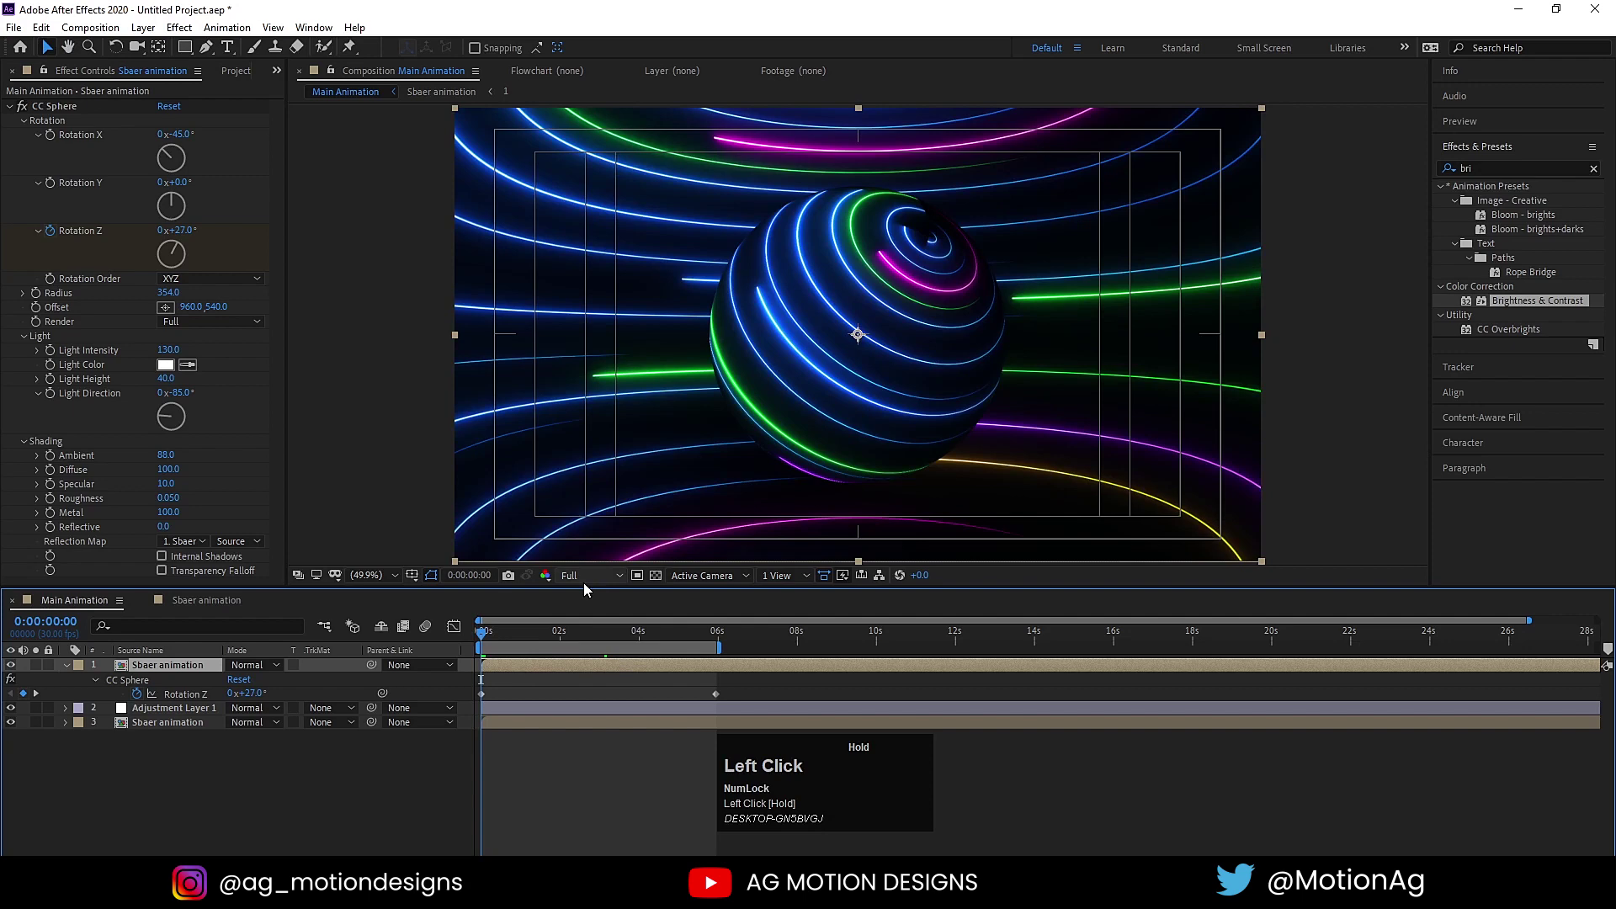
pyautogui.press('space')
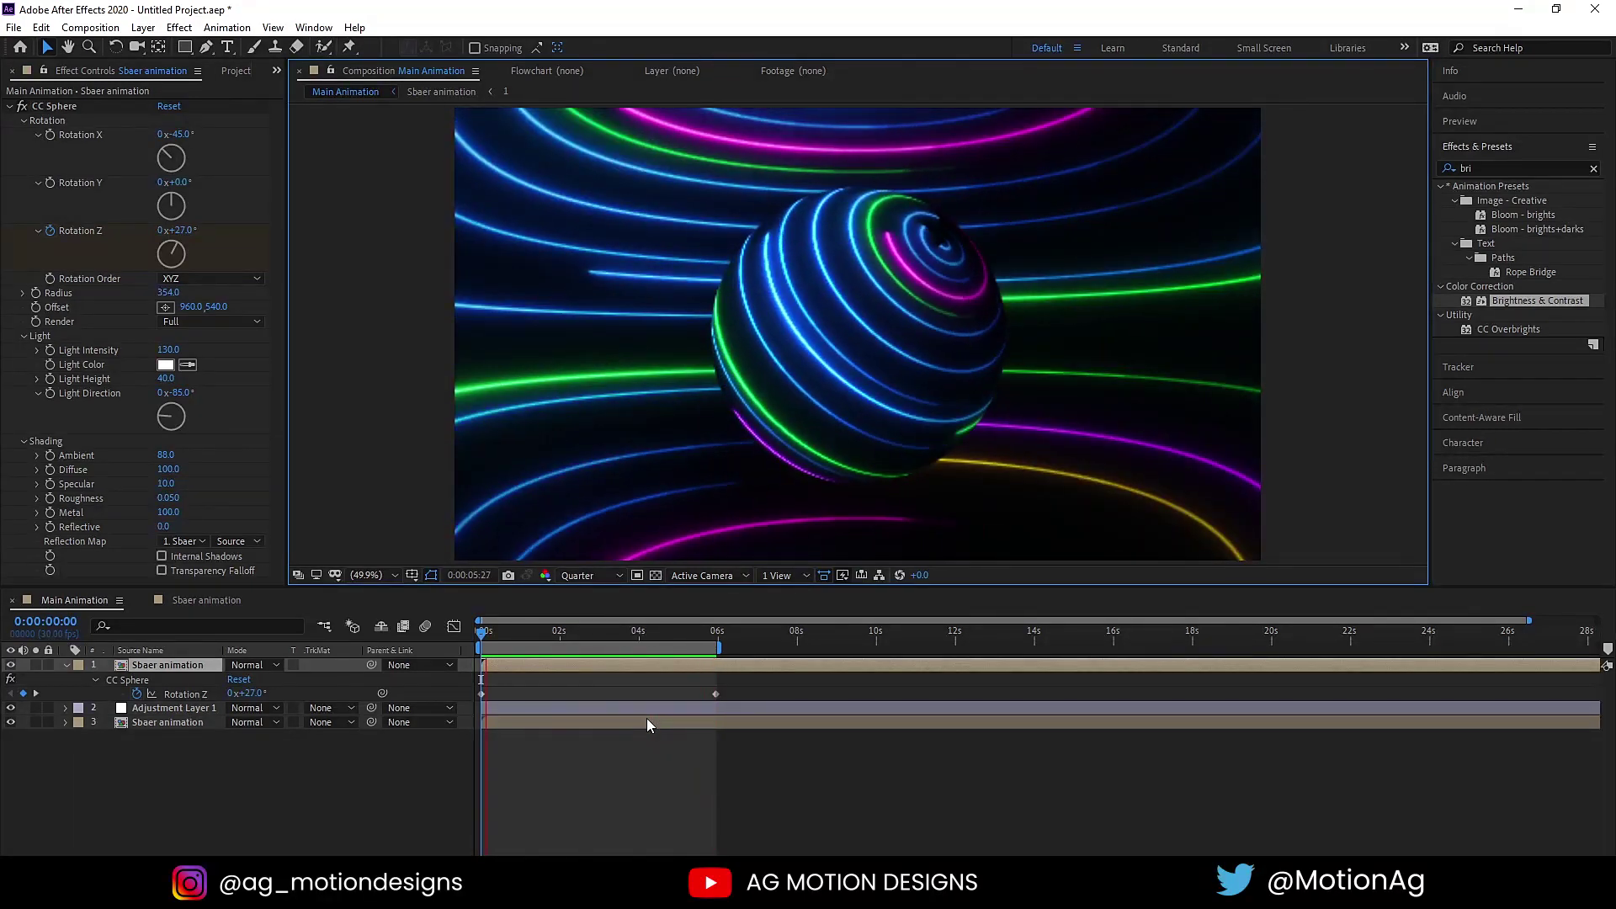
pyautogui.press('space')
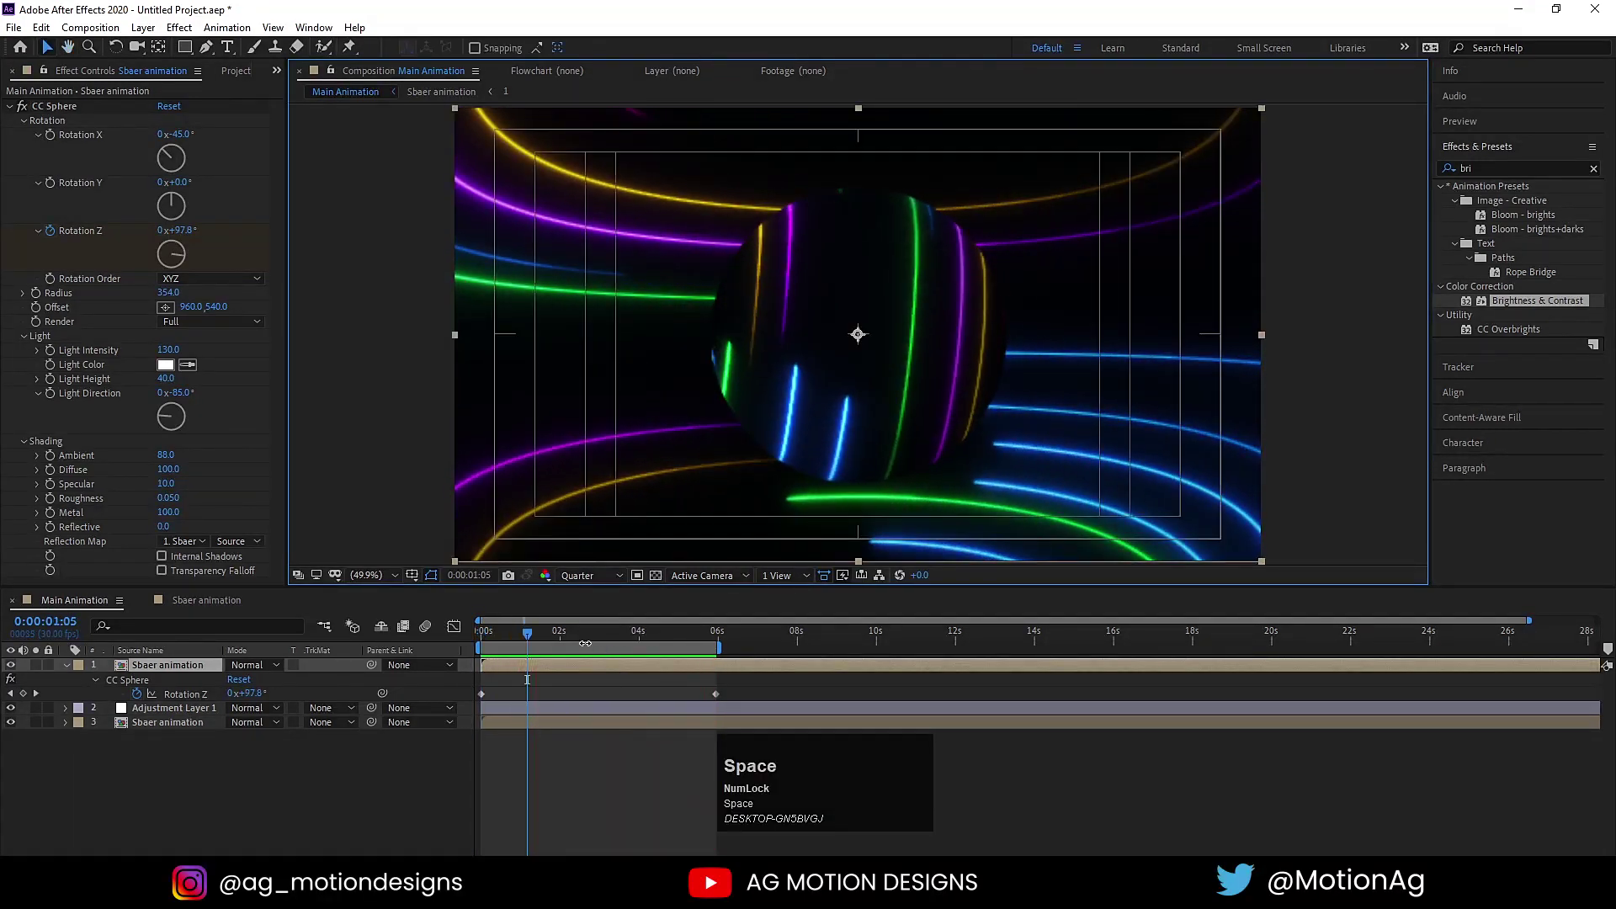
pyautogui.moveTo(542, 638); pyautogui.dragTo(499, 671)
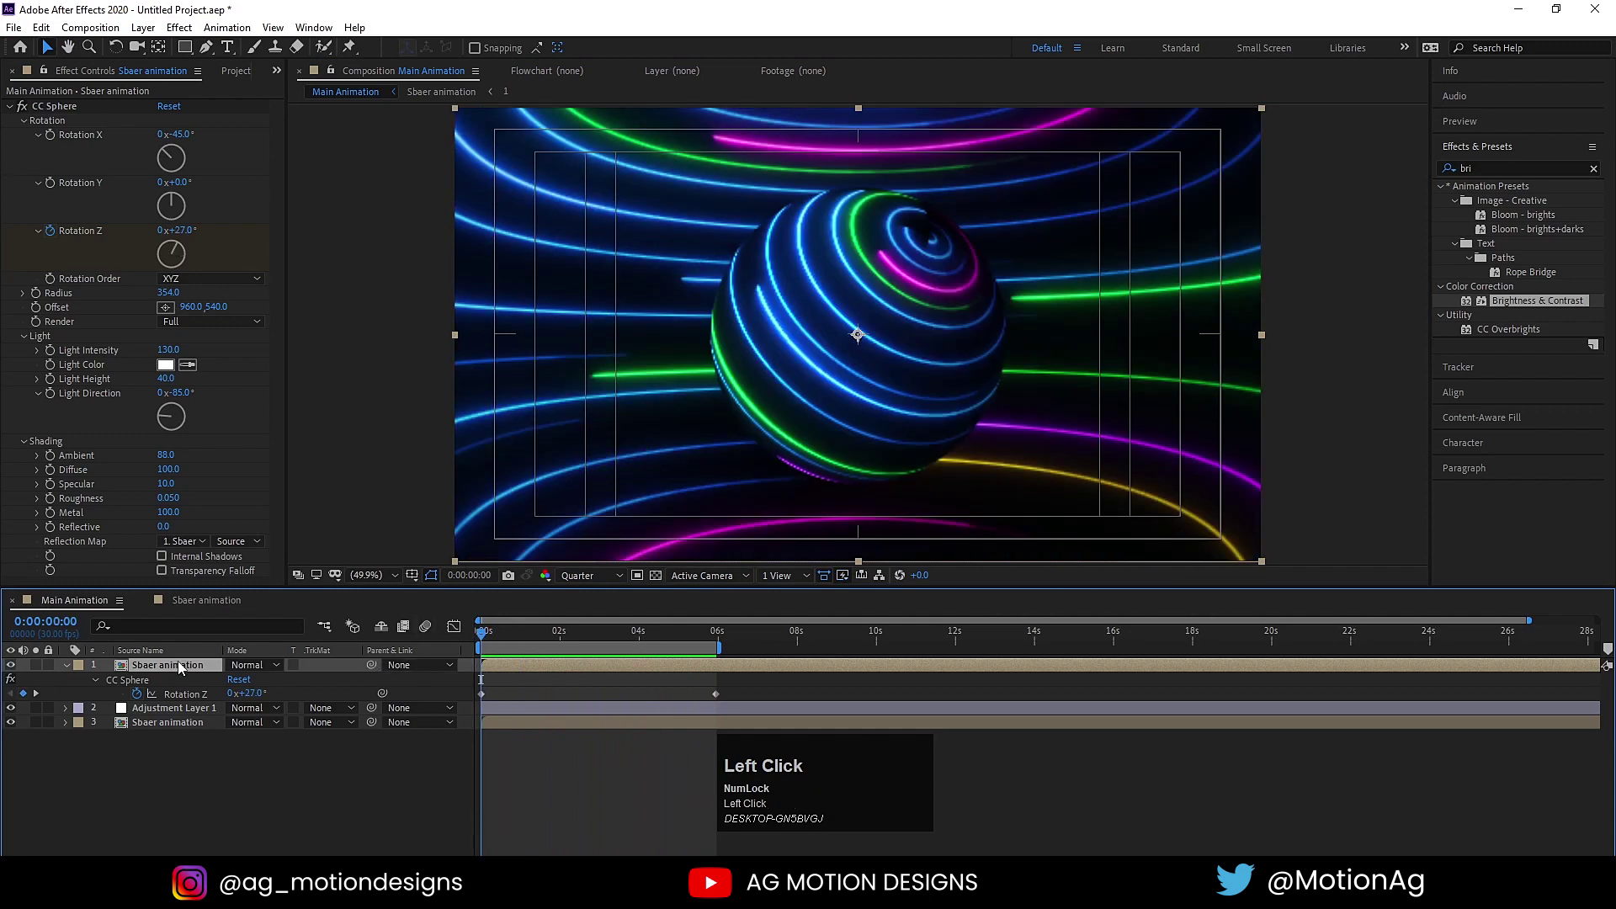
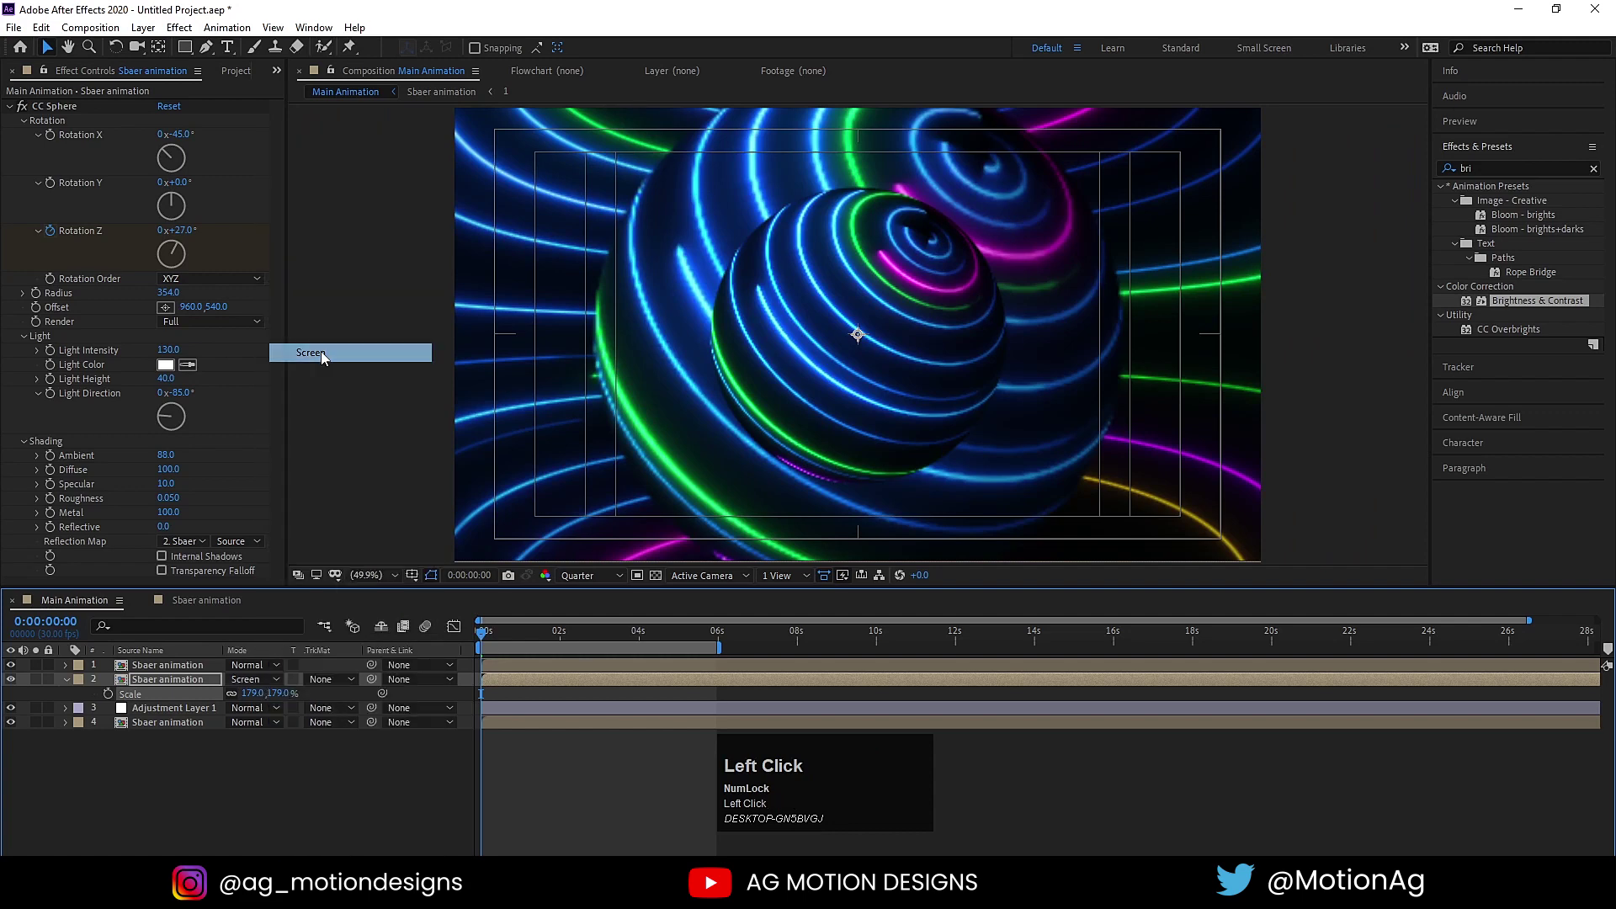
# - Lower the enlarged Screen-mode sphere copy's opacity to 20%, then to 10%
pyautogui.press('t')
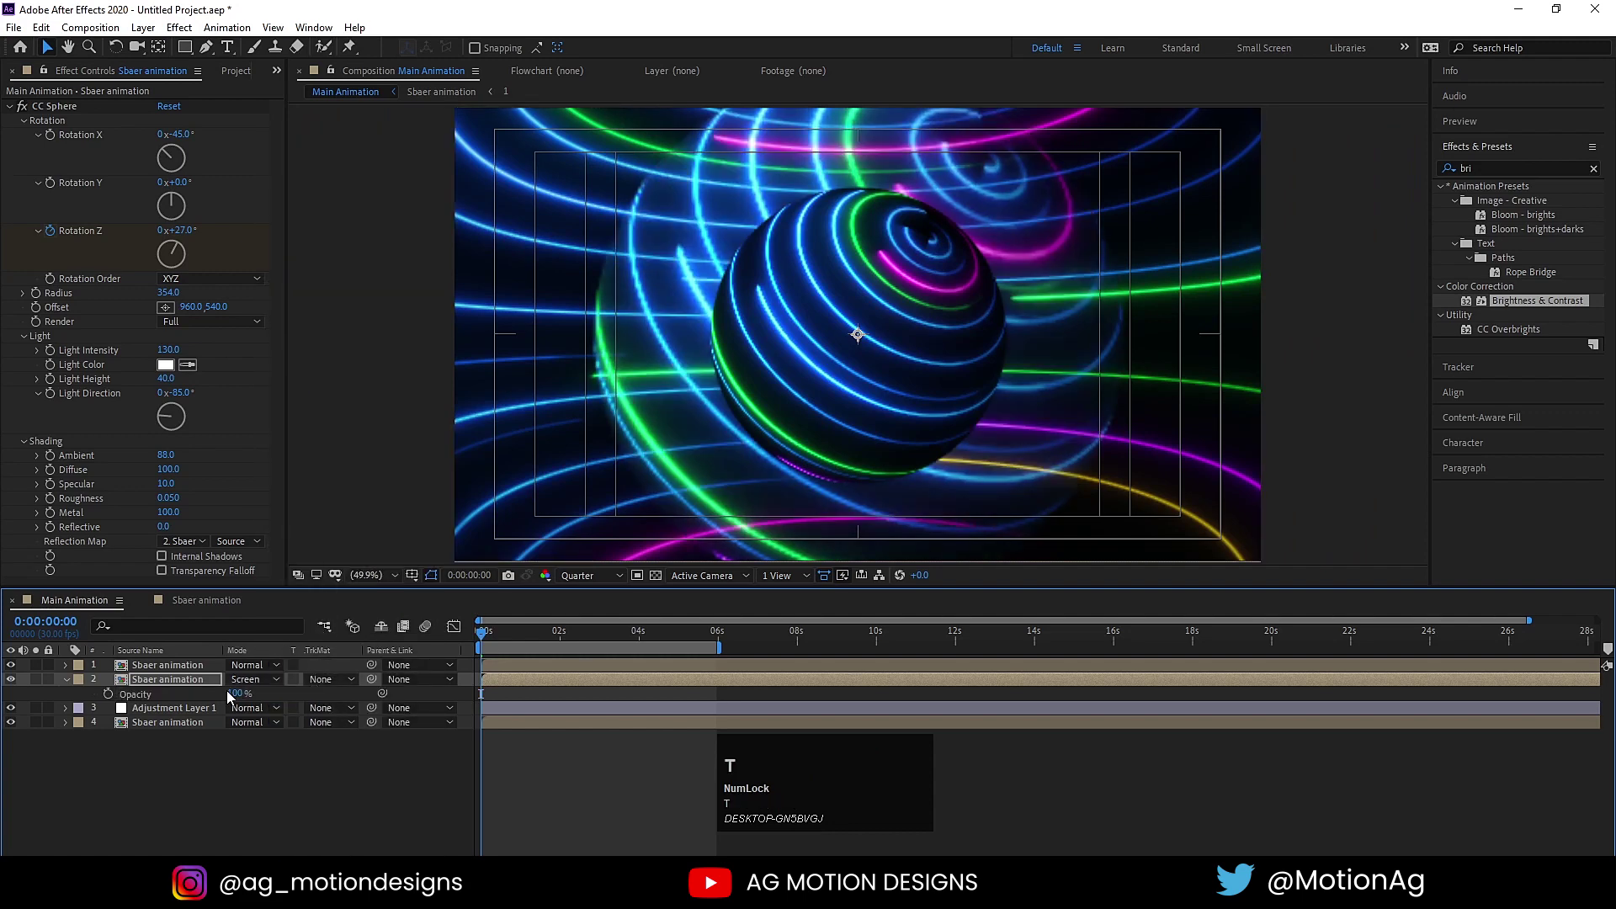
pyautogui.click(242, 698)
pyautogui.press('Return')
pyautogui.press('space')
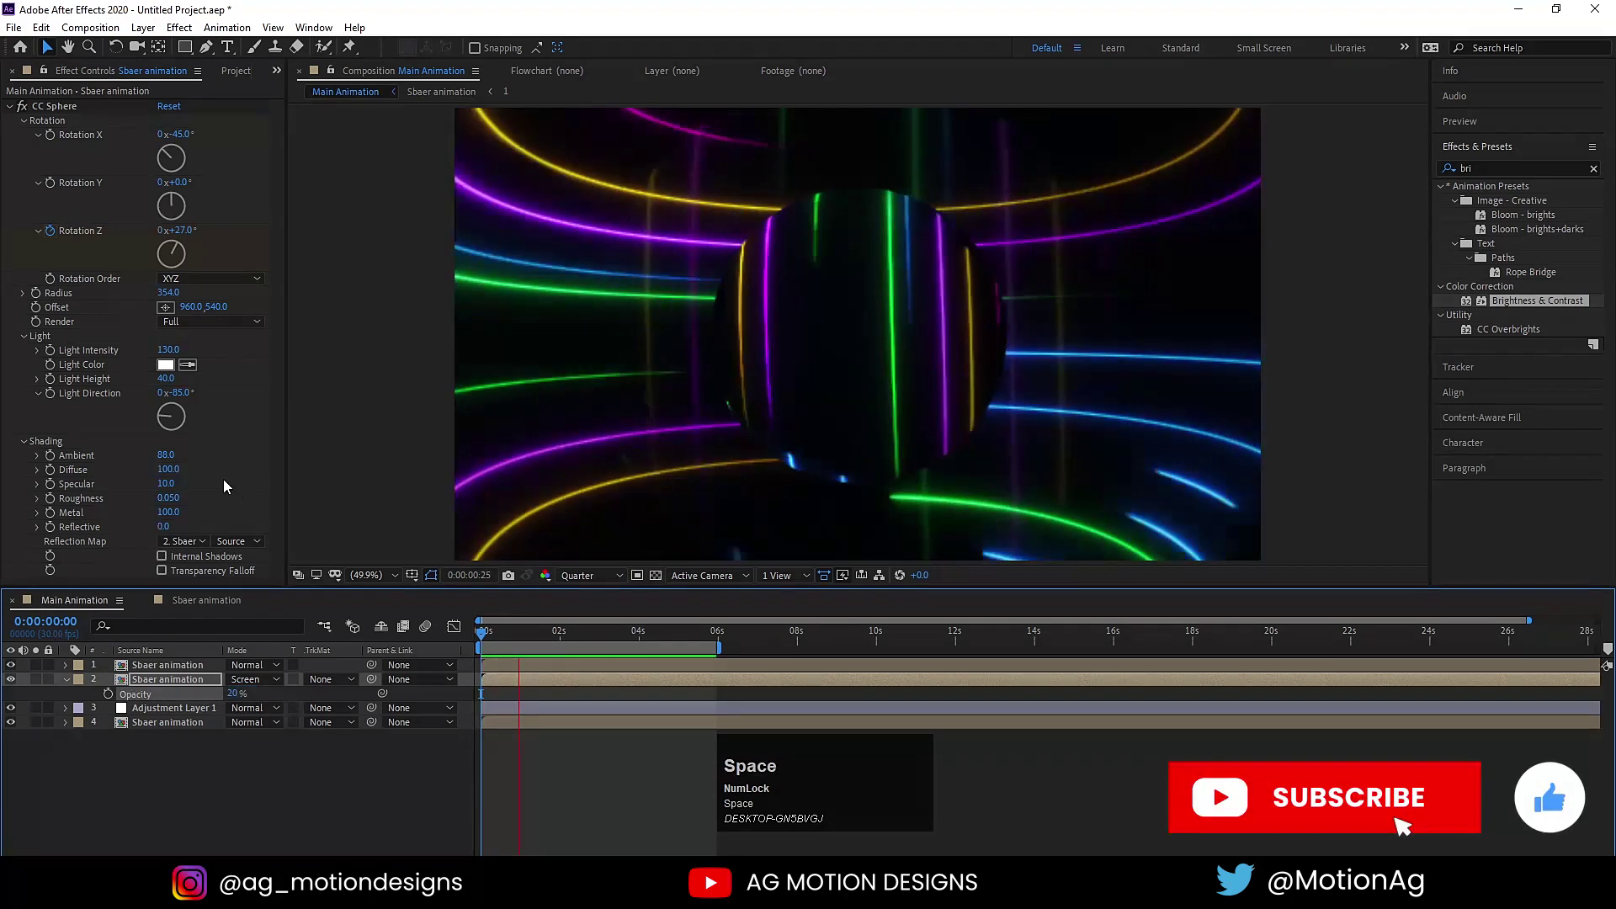
pyautogui.click(238, 696)
pyautogui.press('Return')
pyautogui.press('space')
# - RAM preview the finished neon-streak sphere animation at full resolution from the start
pyautogui.click(581, 583)
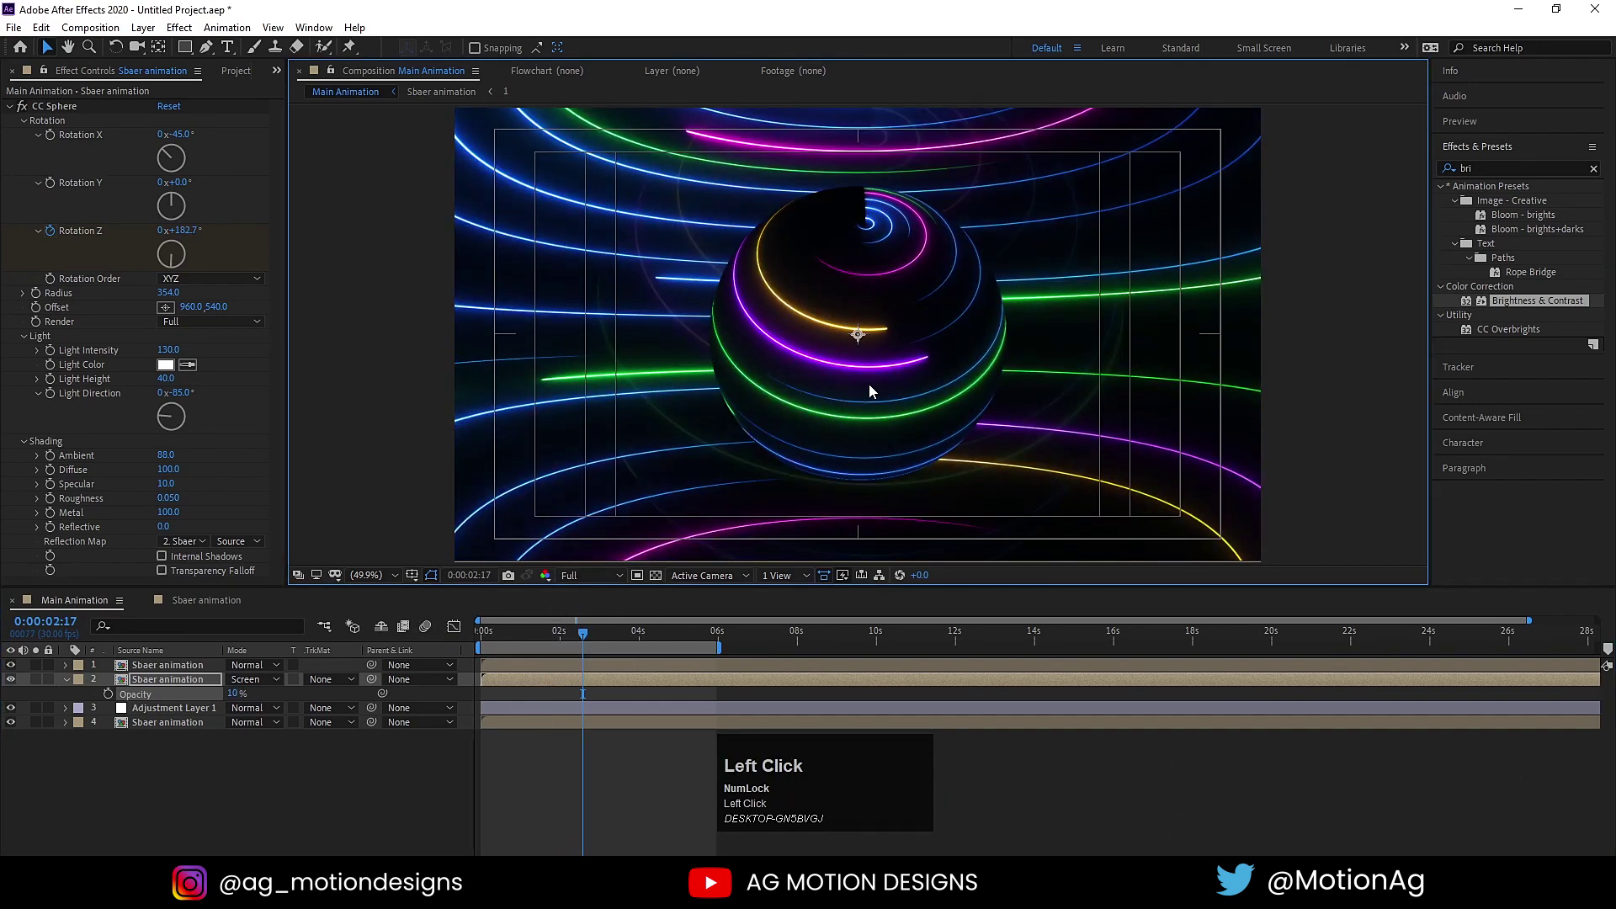
pyautogui.press('`')
pyautogui.press('space')
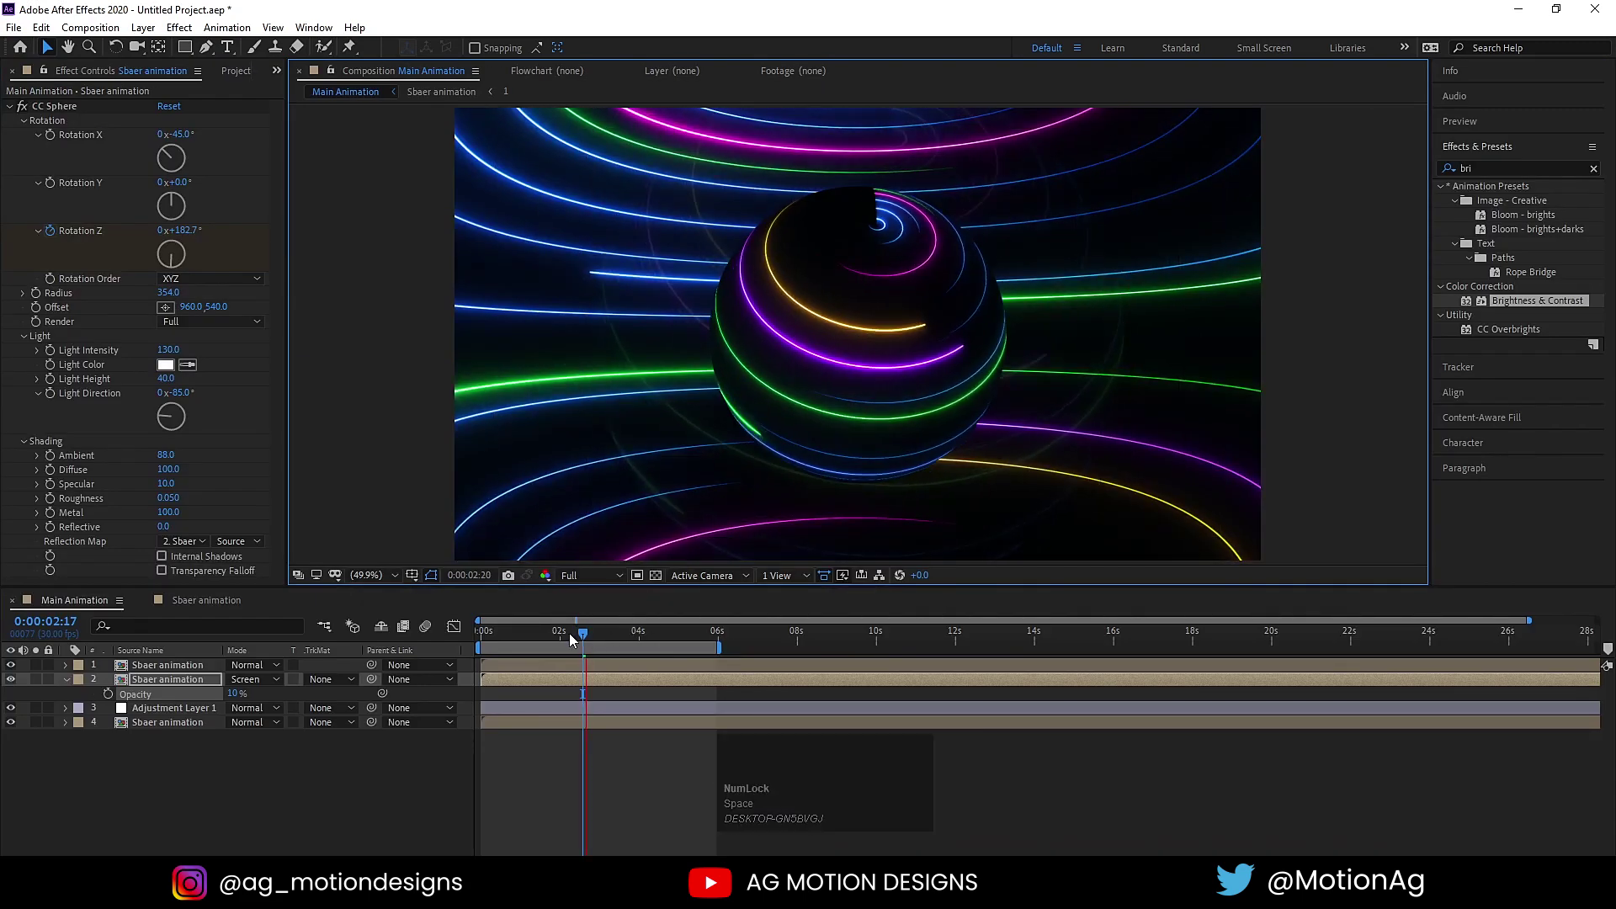
pyautogui.press('space')
pyautogui.click(547, 637)
pyautogui.press('space')
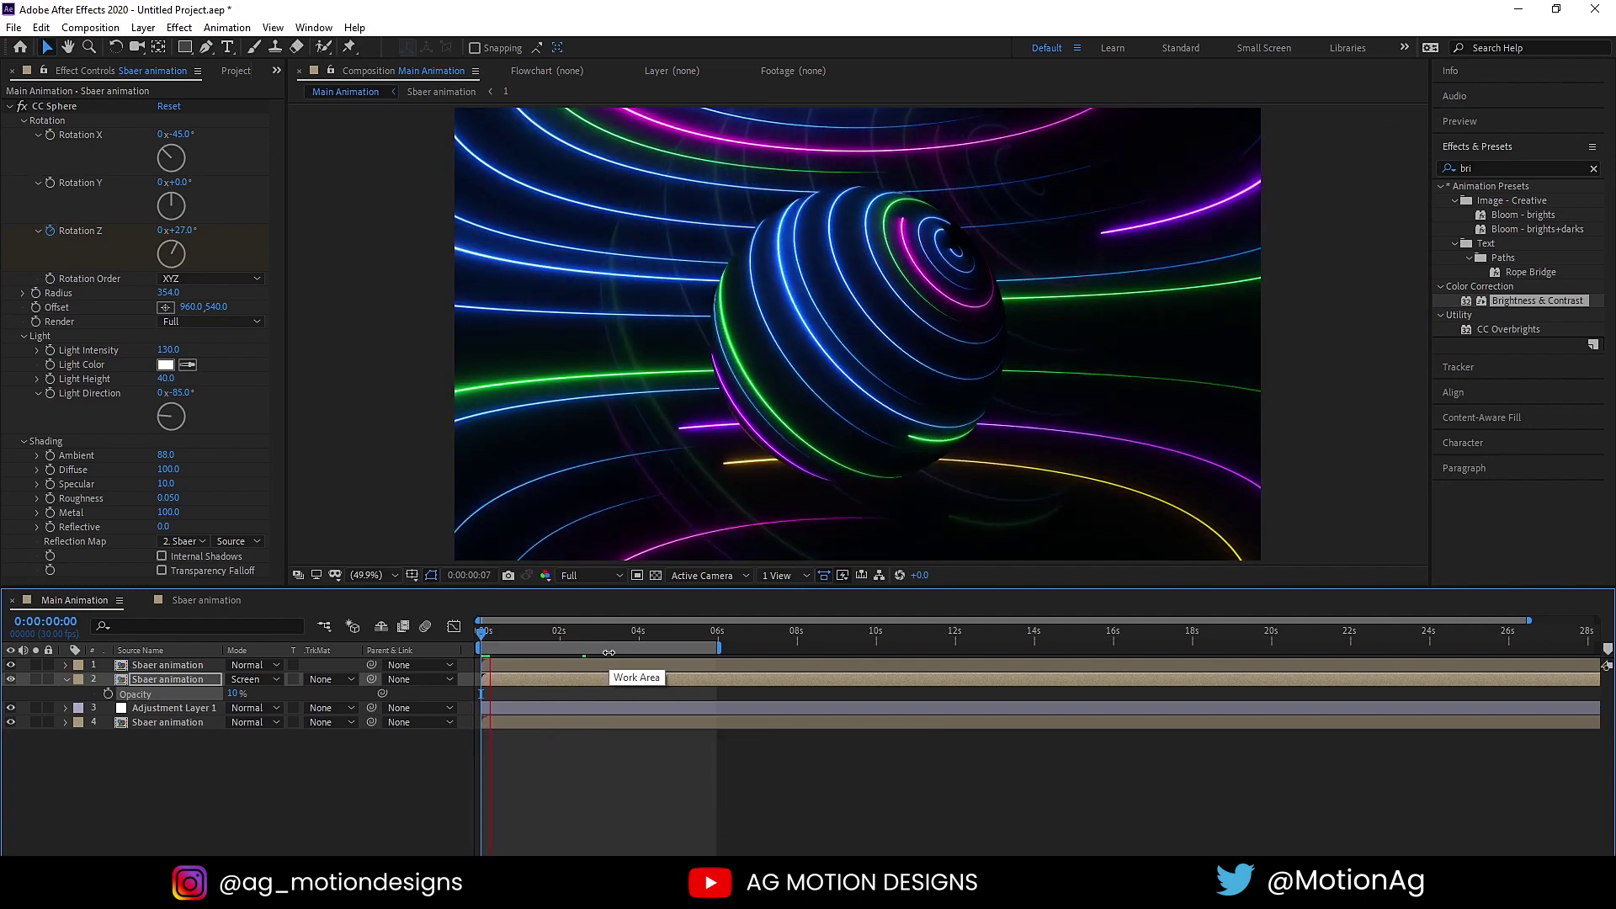
pyautogui.press('space')
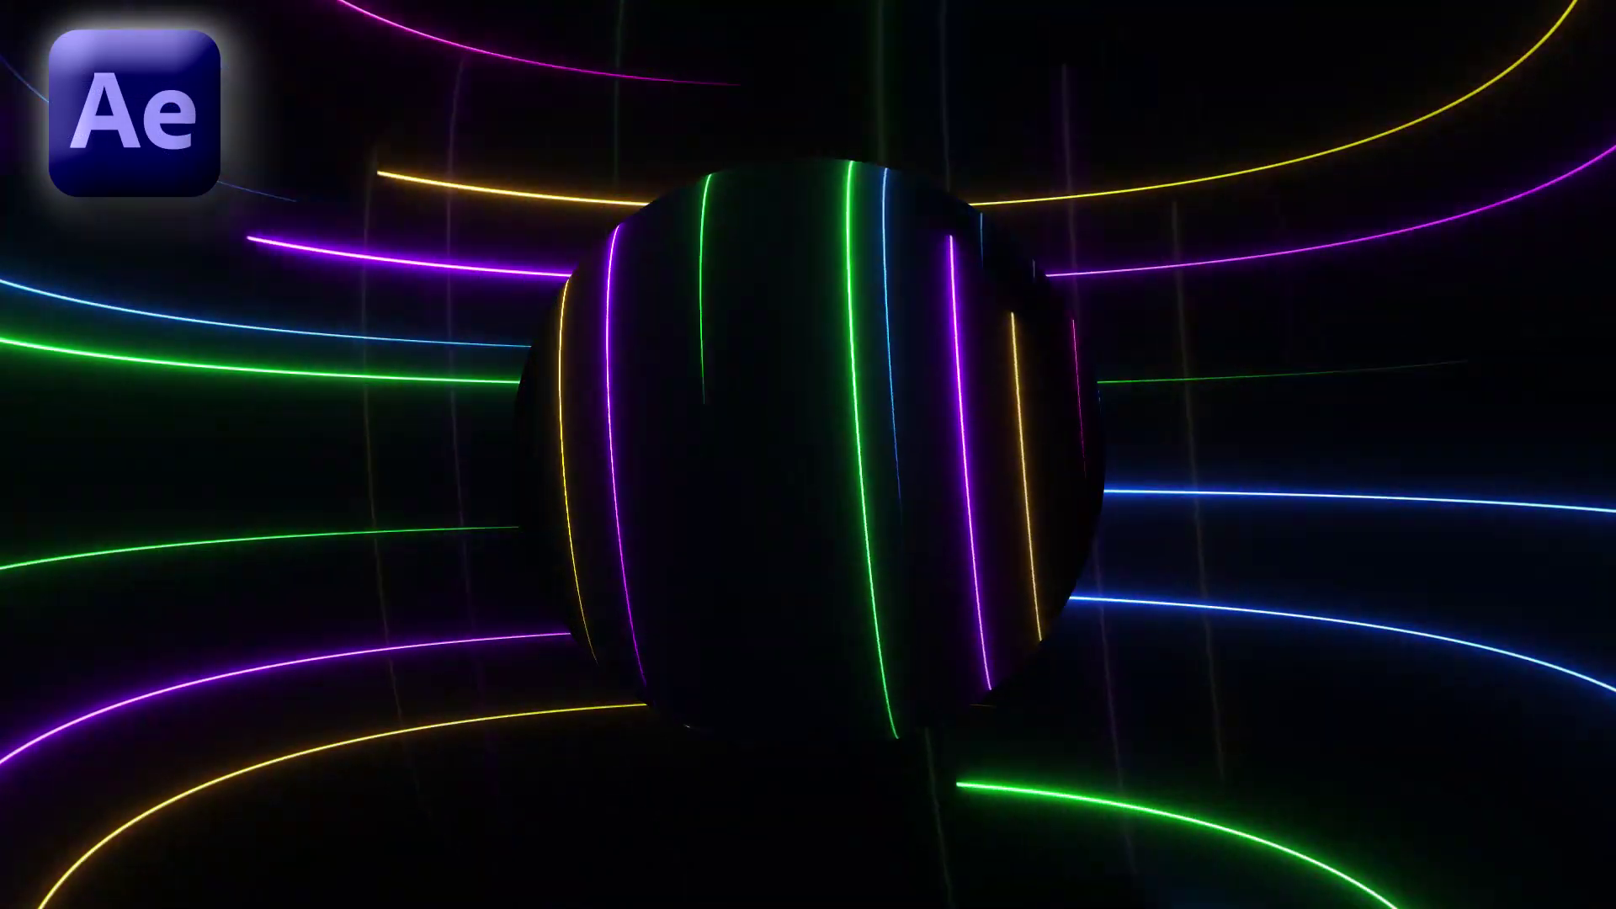